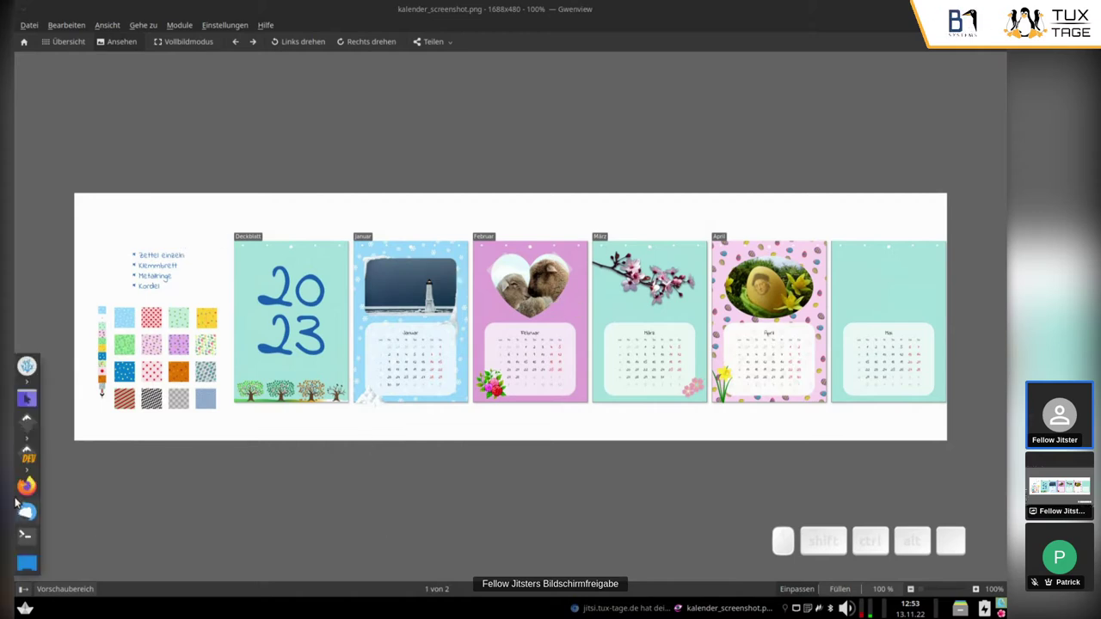
Launch Inkscape and start a new blank document, then zoom out on the empty page.
left_click(616, 254)
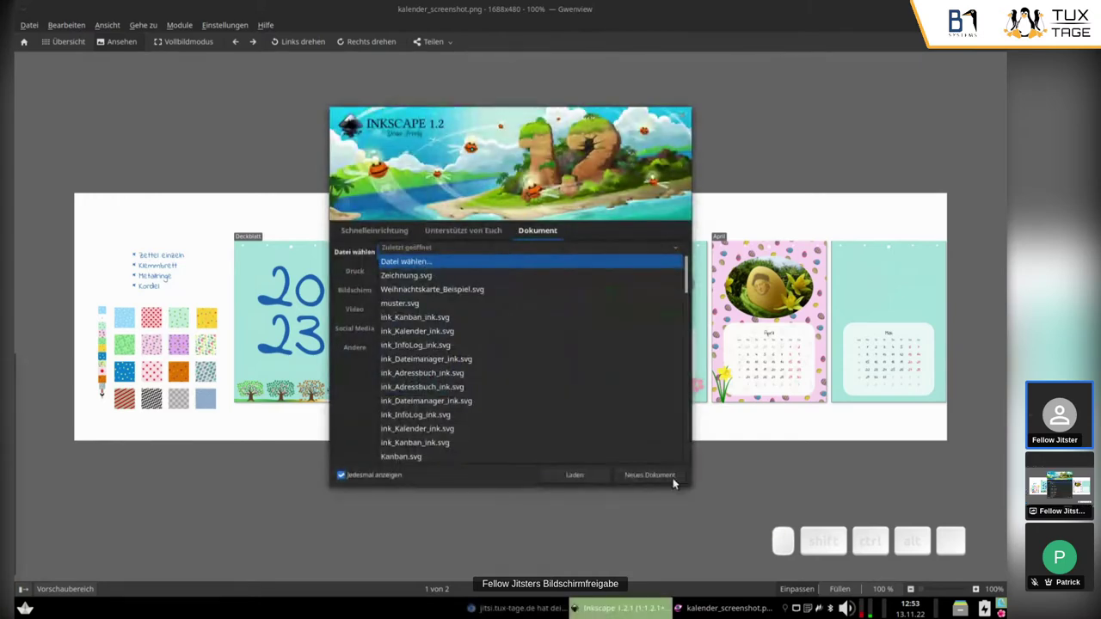
left_click(661, 480)
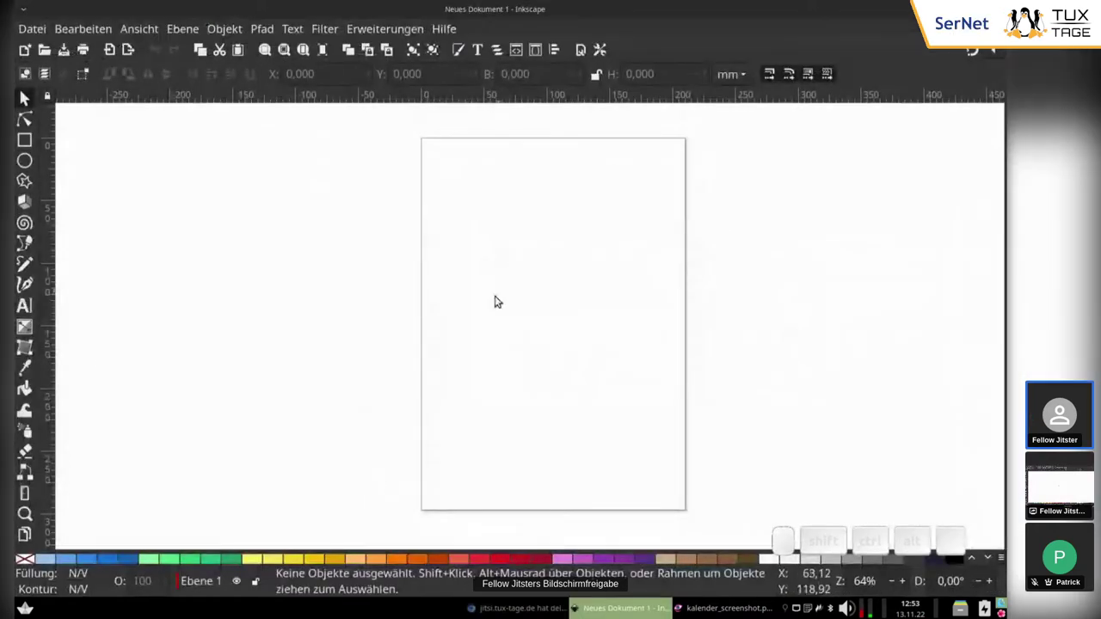
scroll("down", 3)
left_click_drag(483, 313, 503, 281)
scroll("down", 3)
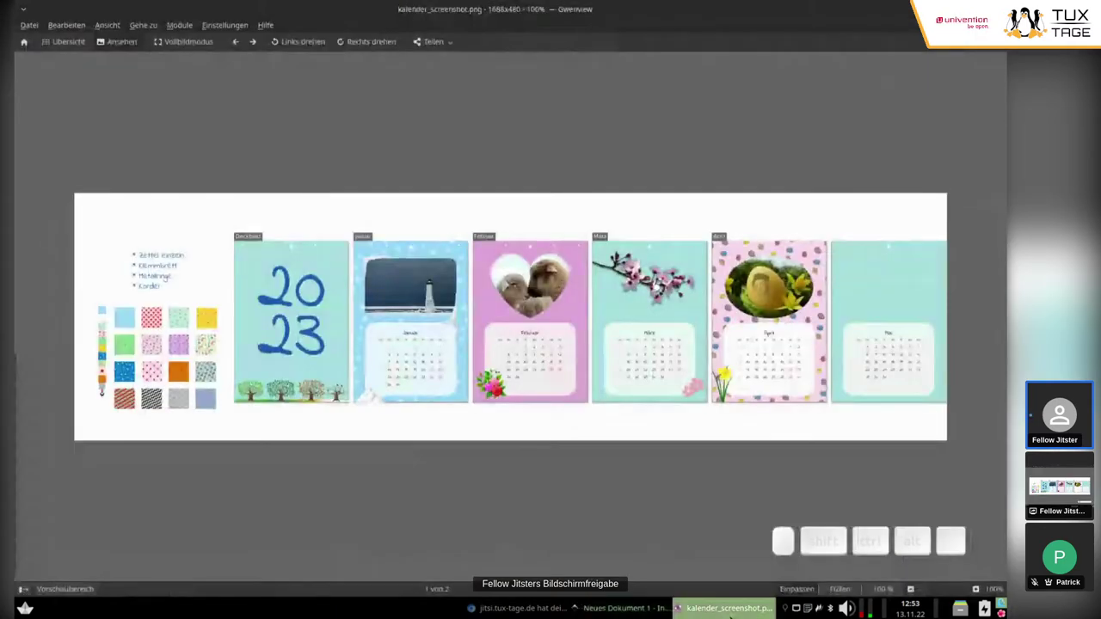
With the Pages tool, try a custom page size and revert the page back to A4.
left_click(616, 254)
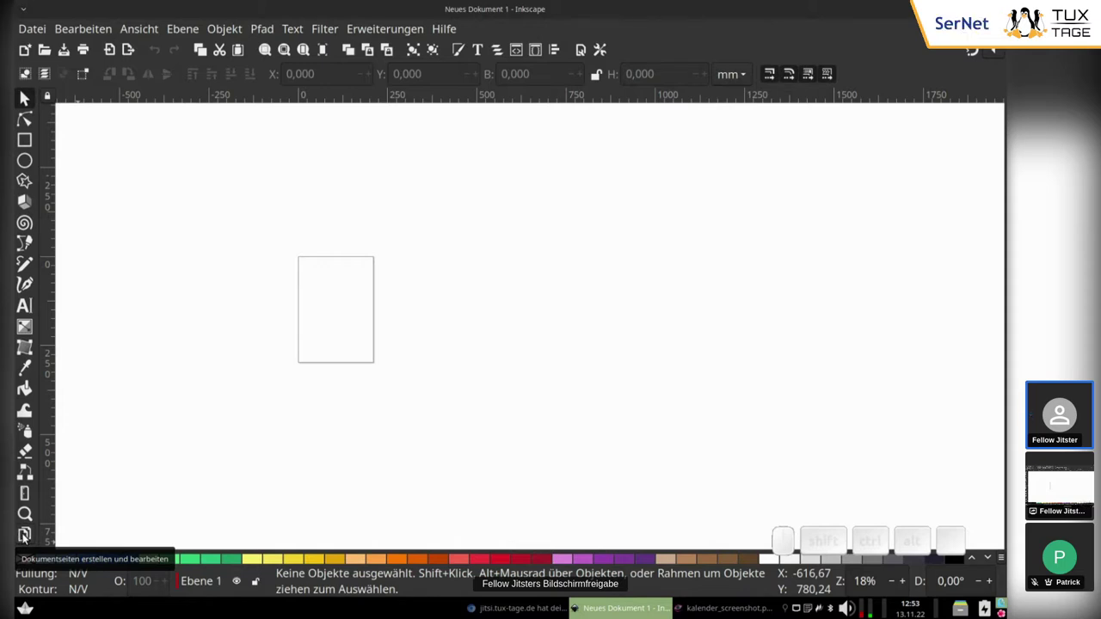
left_click(29, 540)
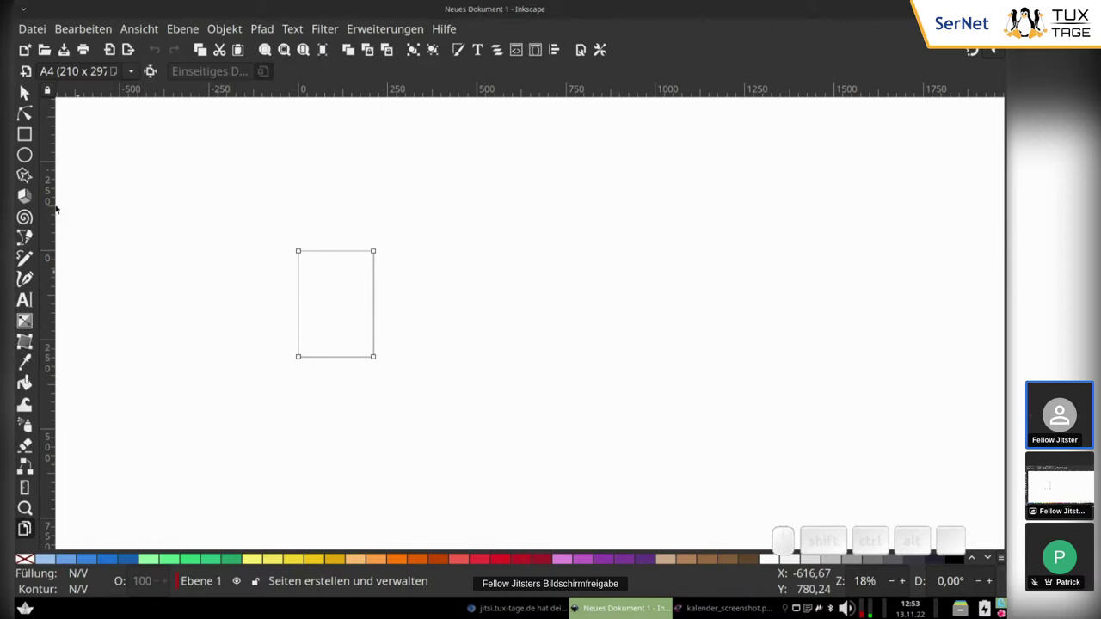
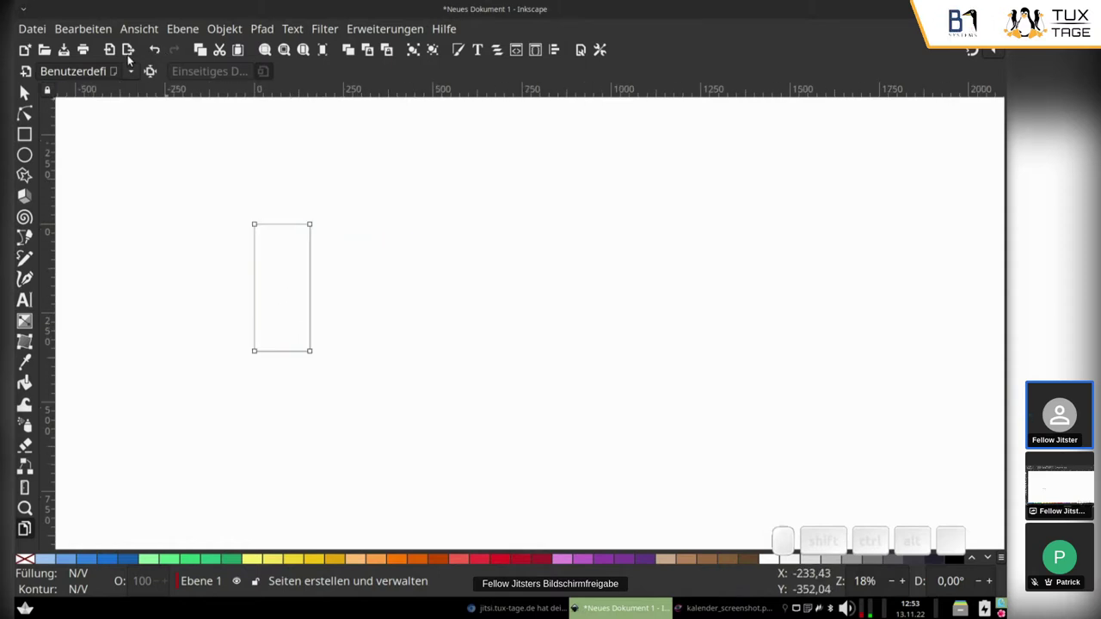
double_click(162, 50)
left_click(165, 48)
left_click(166, 49)
left_click(166, 50)
left_click(163, 50)
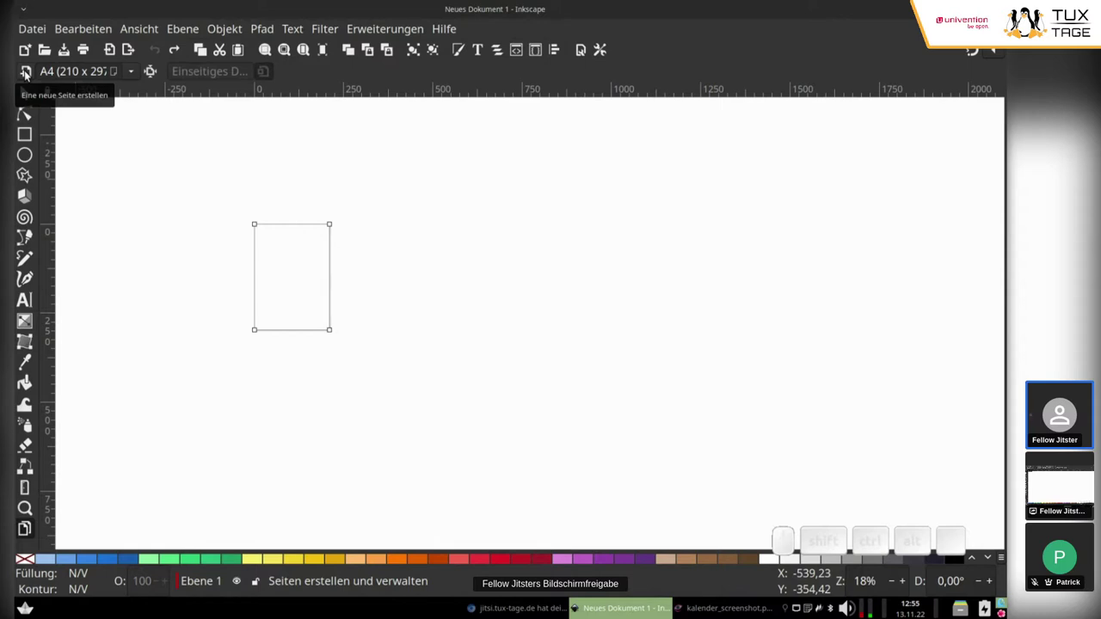
Add new pages until the document holds thirteen A4 pages in a row.
left_click(29, 72)
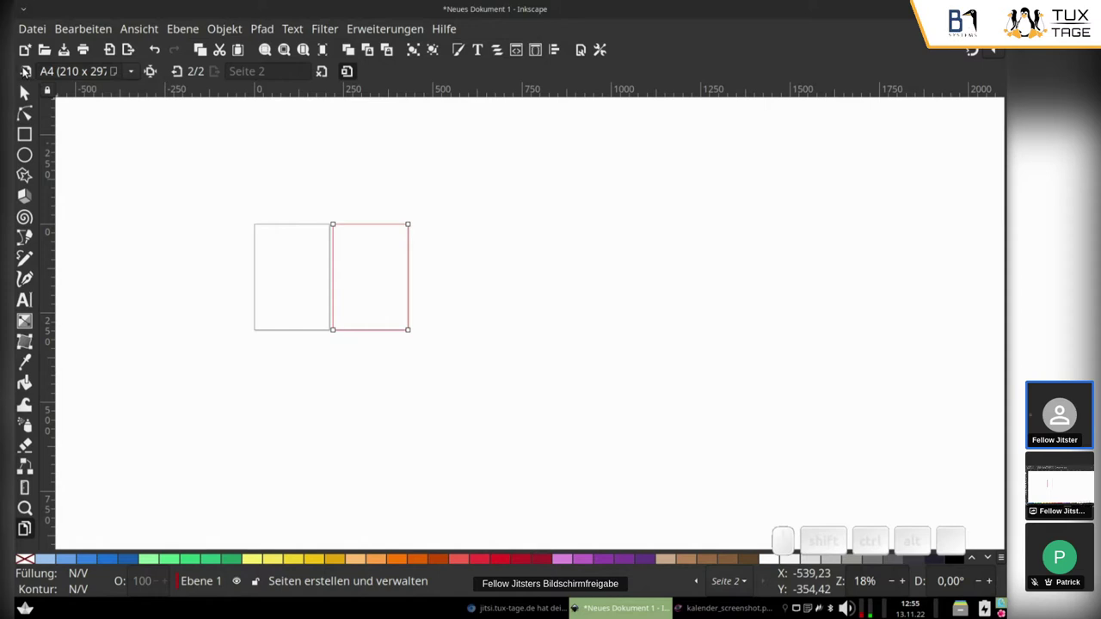
left_click(27, 69)
left_click(28, 69)
double_click(27, 69)
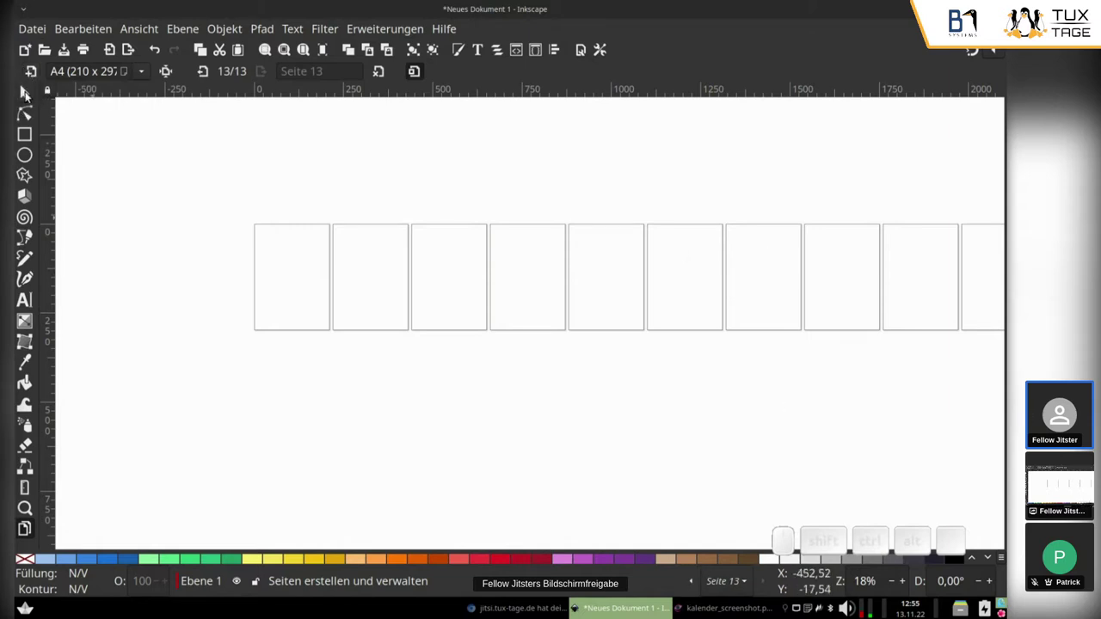
Return to the Selector tool and bring the first pages back into view.
left_click(32, 98)
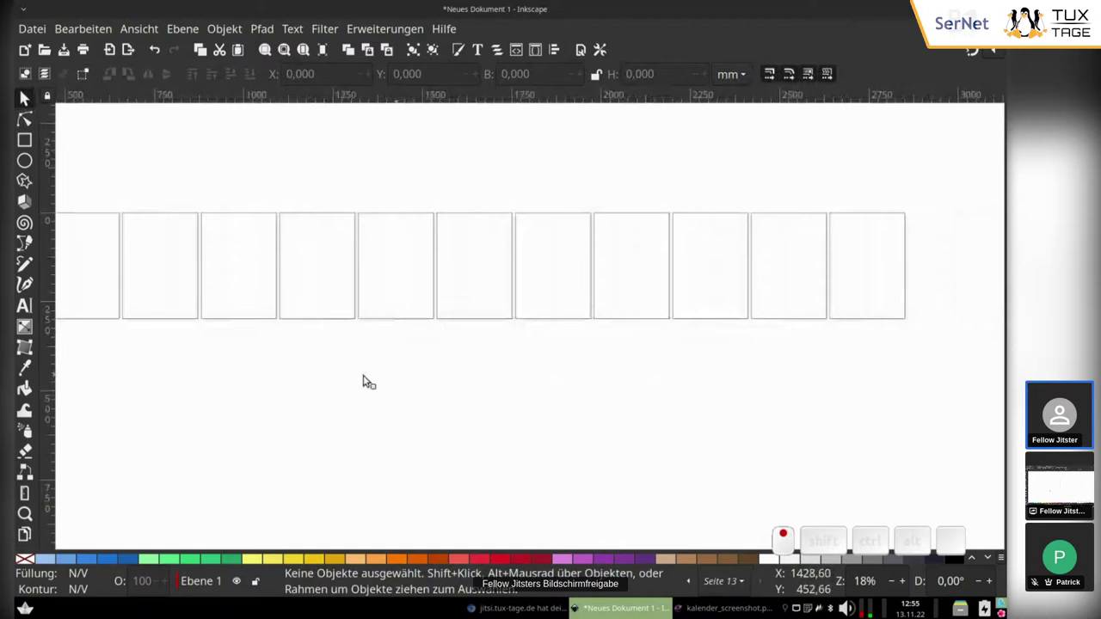
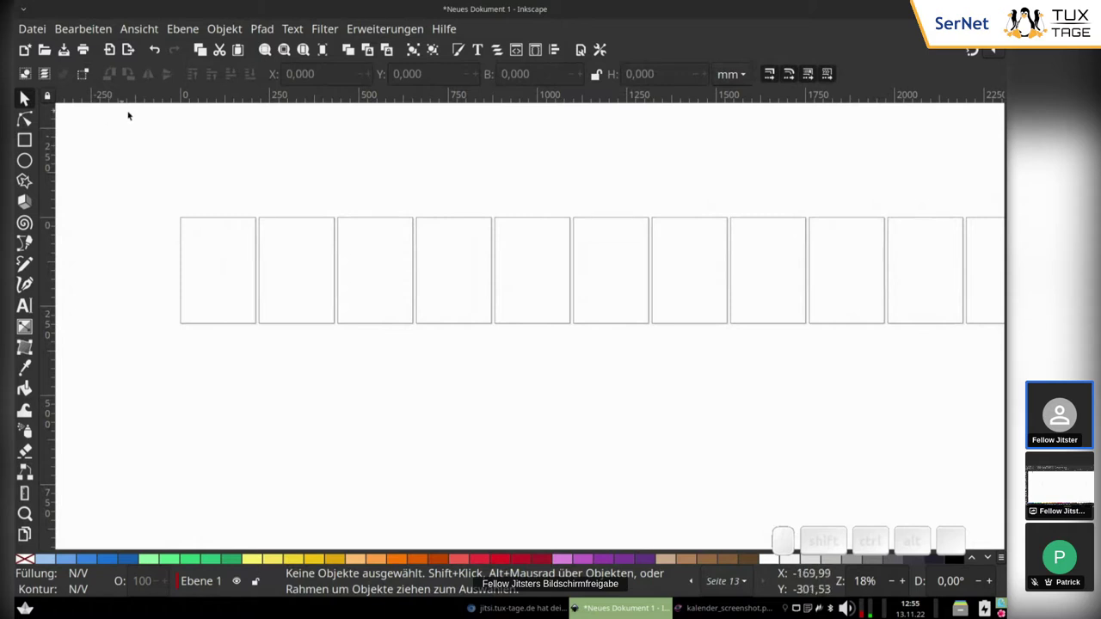
left_click_drag(200, 303, 358, 263)
scroll("up", 3)
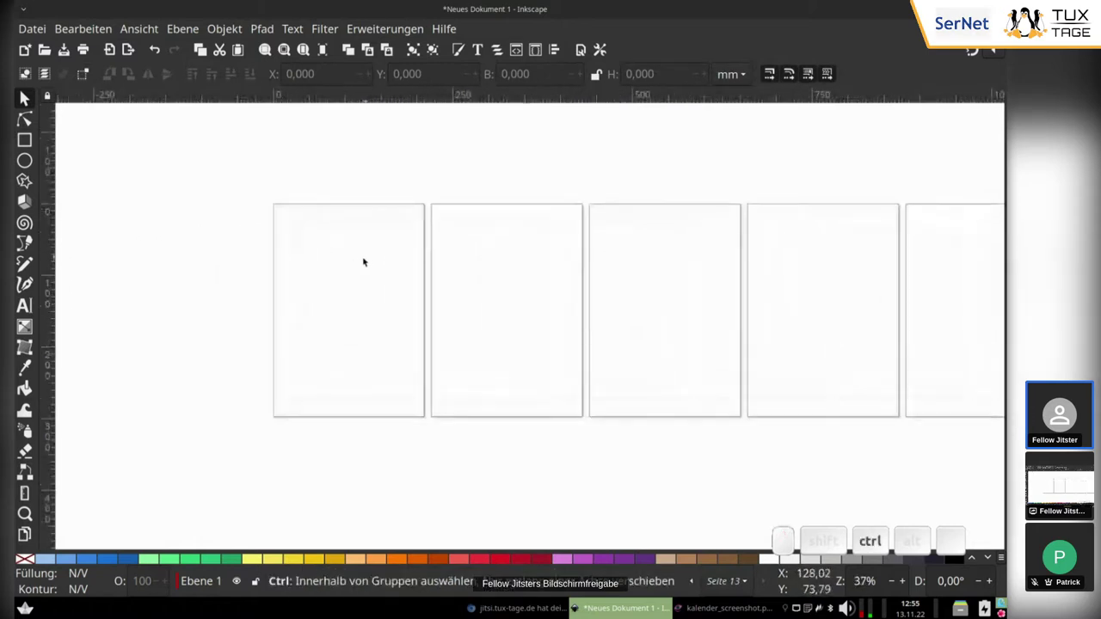
scroll("up", 3)
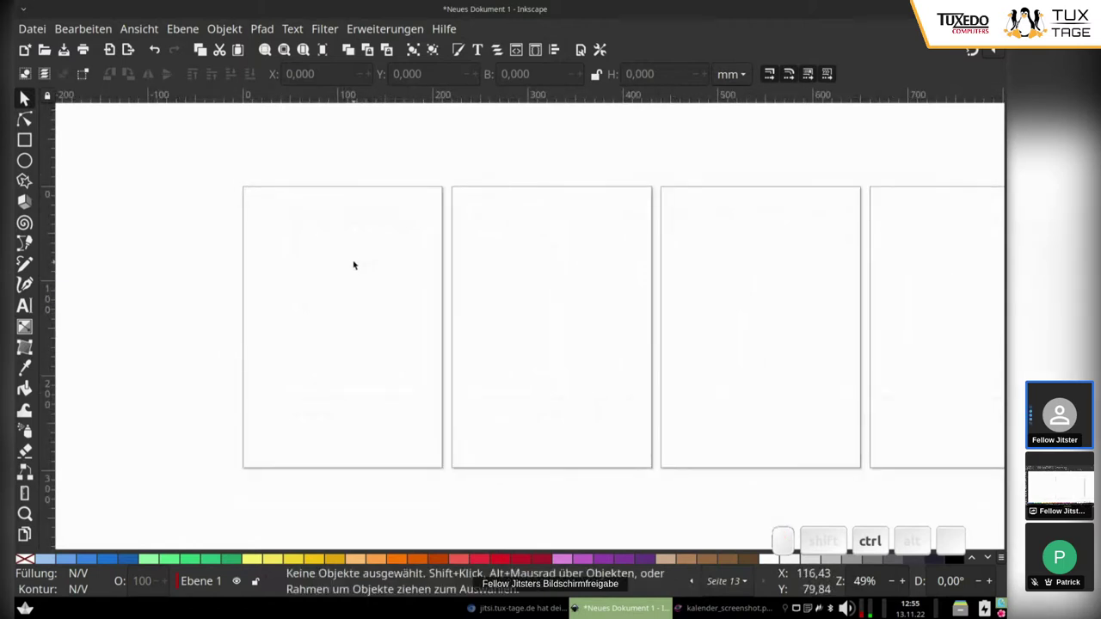
left_click_drag(411, 264, 398, 261)
left_click_drag(397, 261, 410, 271)
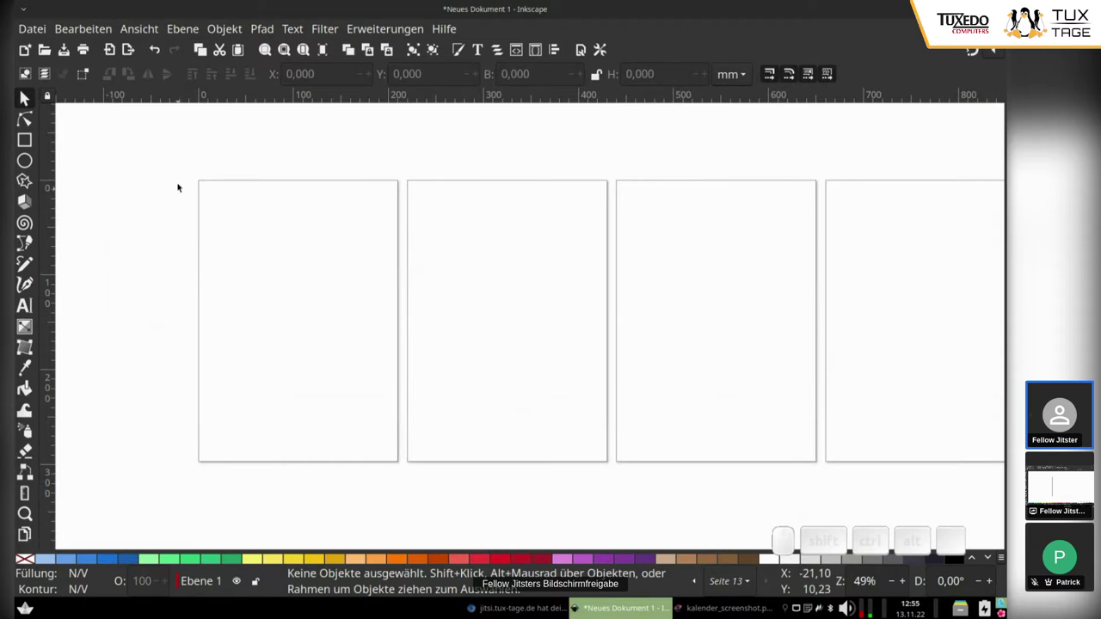
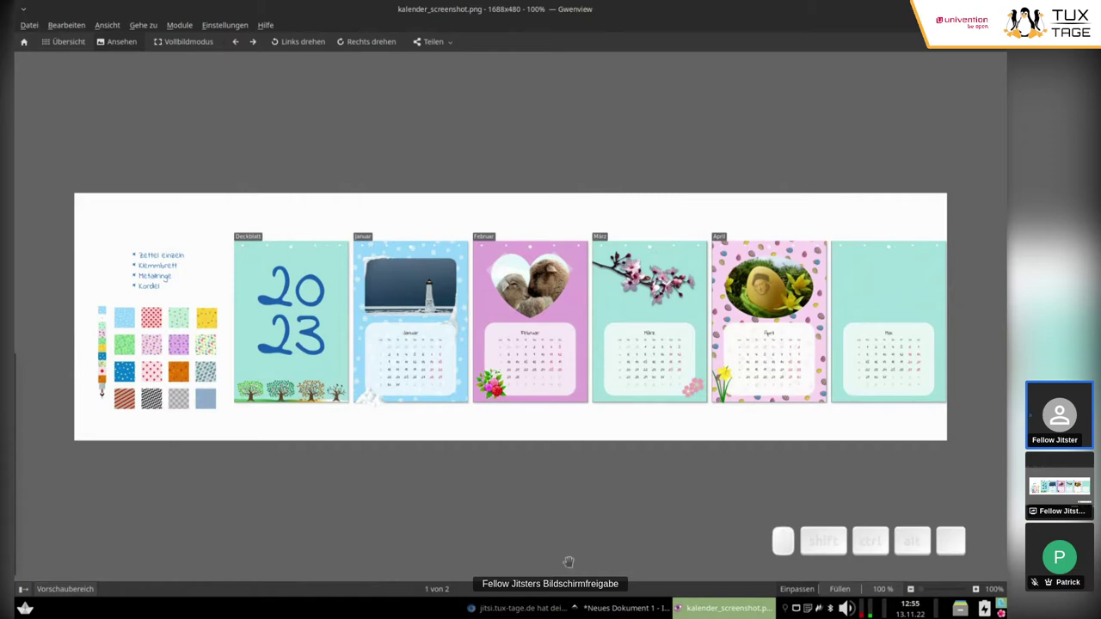
With snapping on, draw a page-sized background rectangle over page 1 and fill it turquoise.
left_click(616, 254)
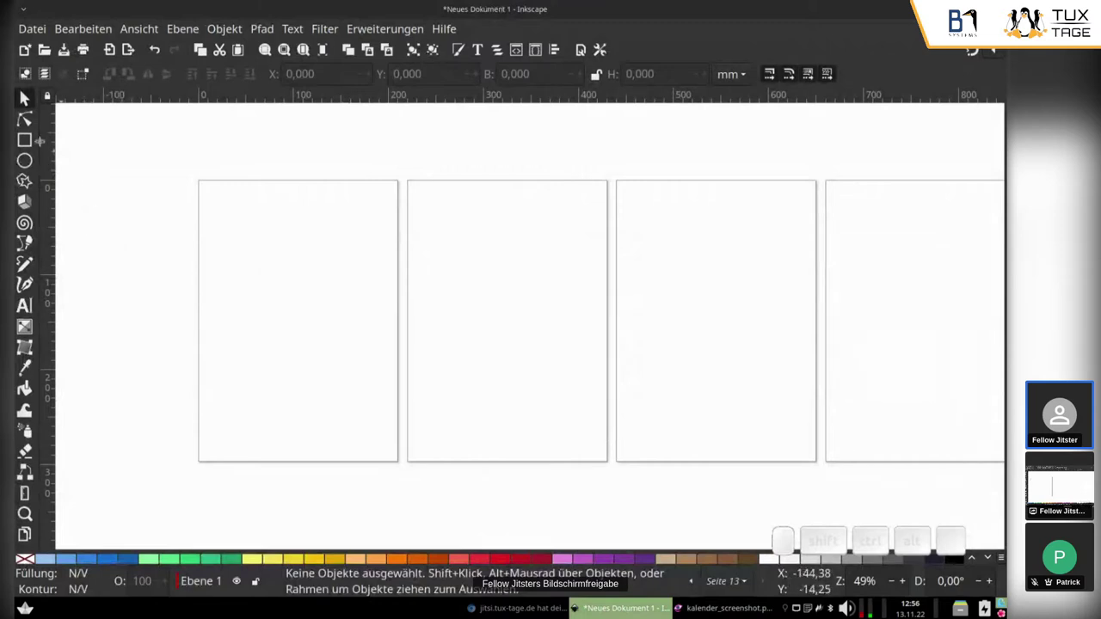
left_click(29, 144)
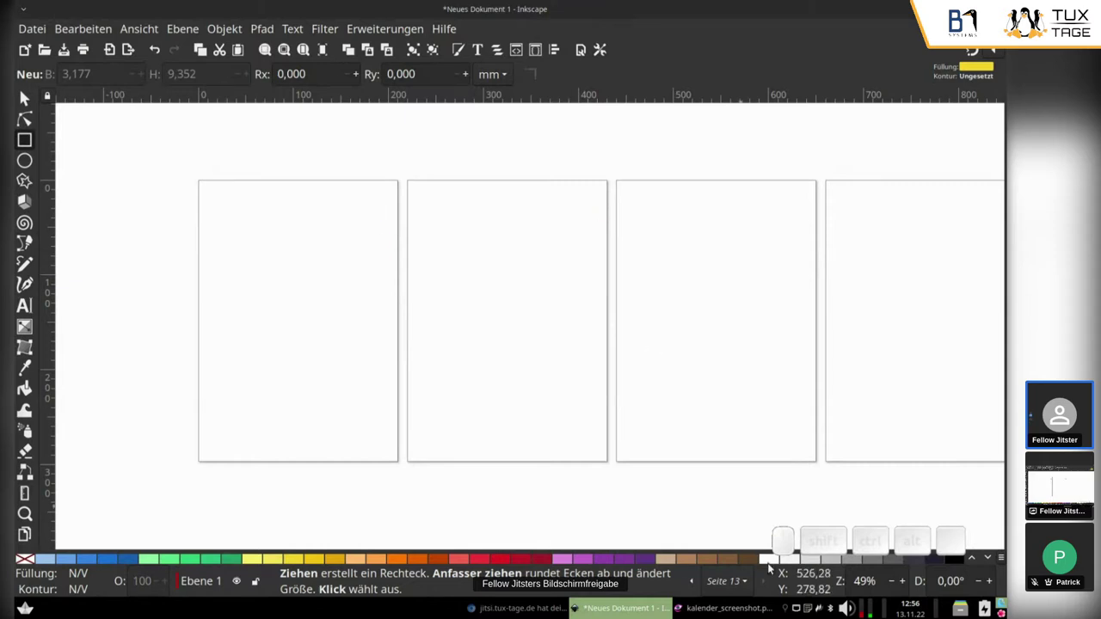
left_click(780, 524)
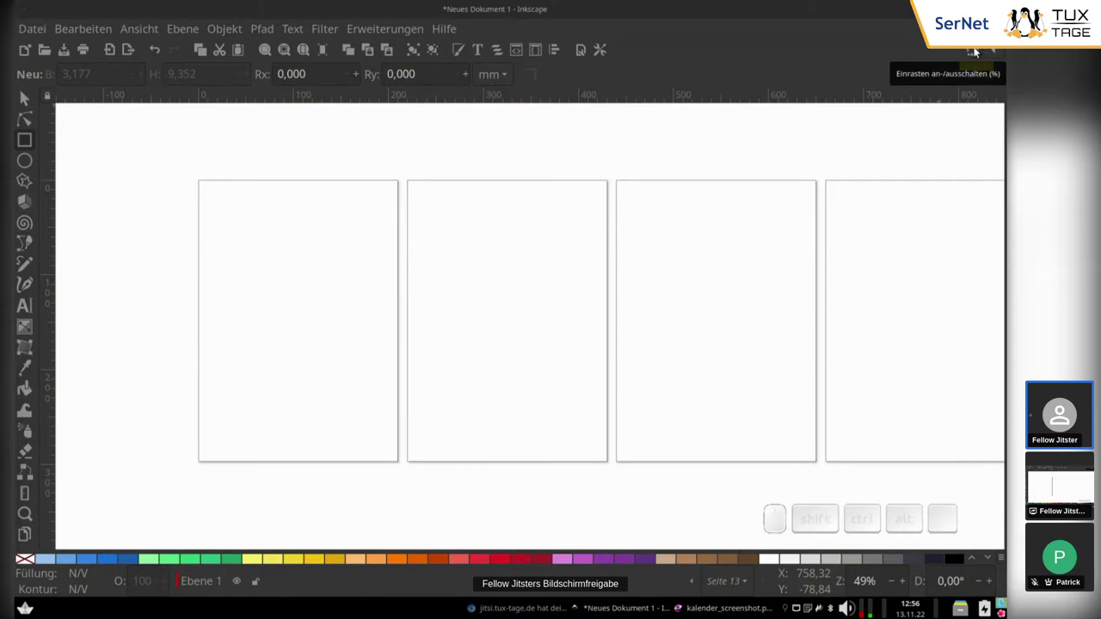
left_click(979, 53)
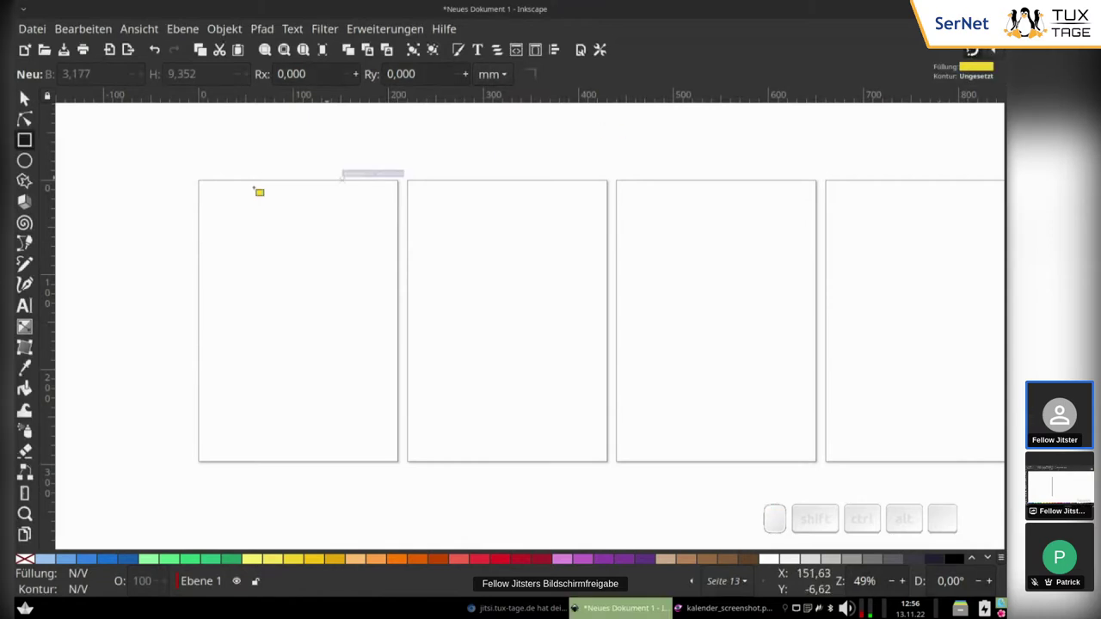
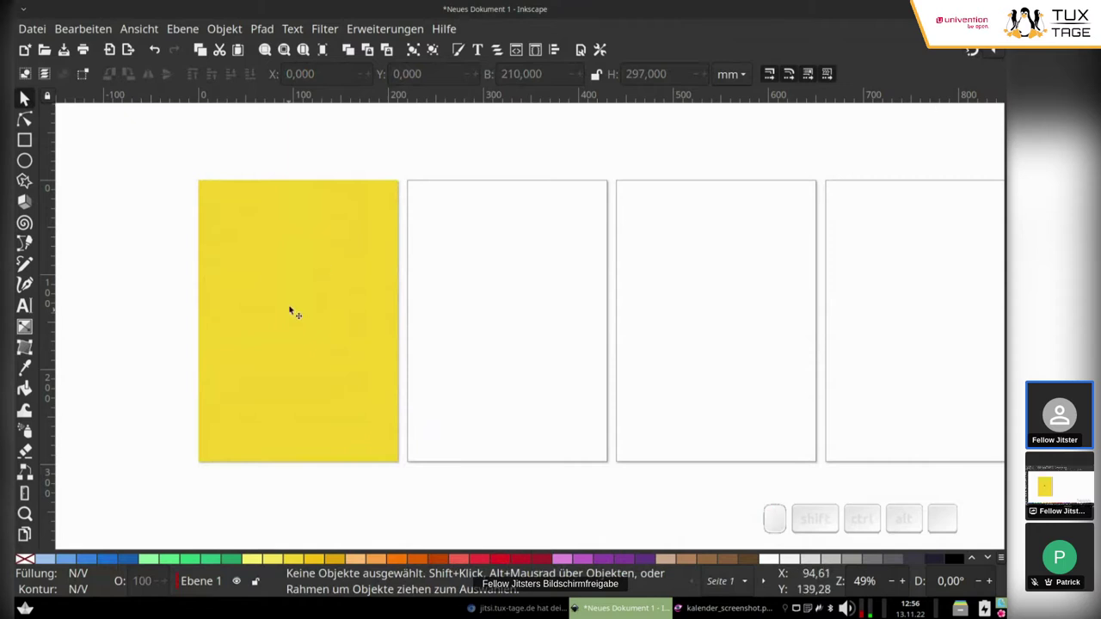
left_click(295, 309)
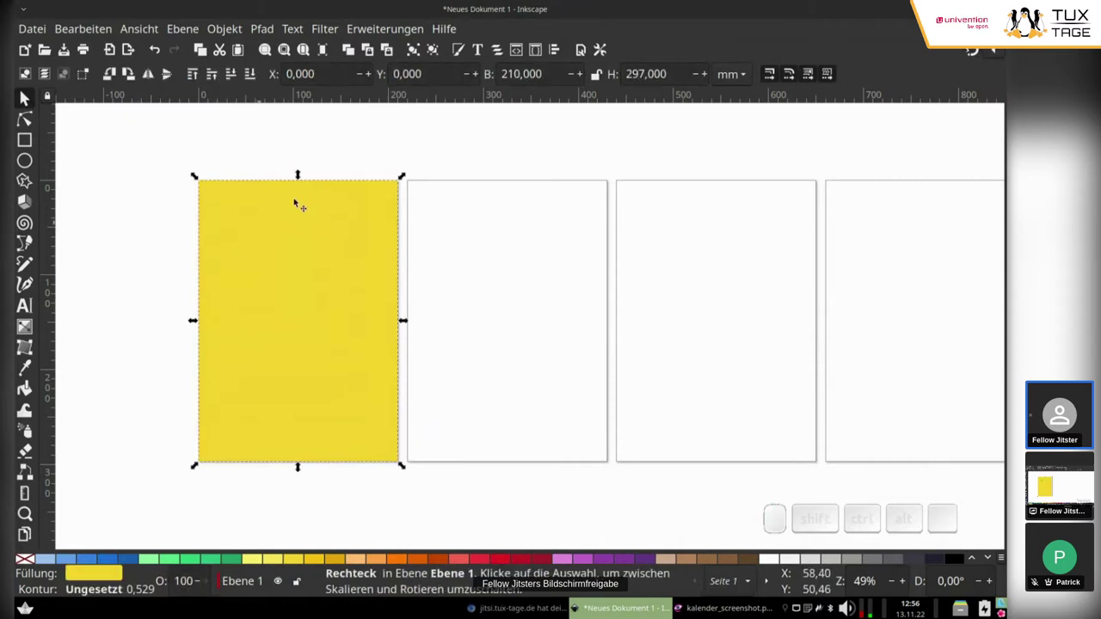
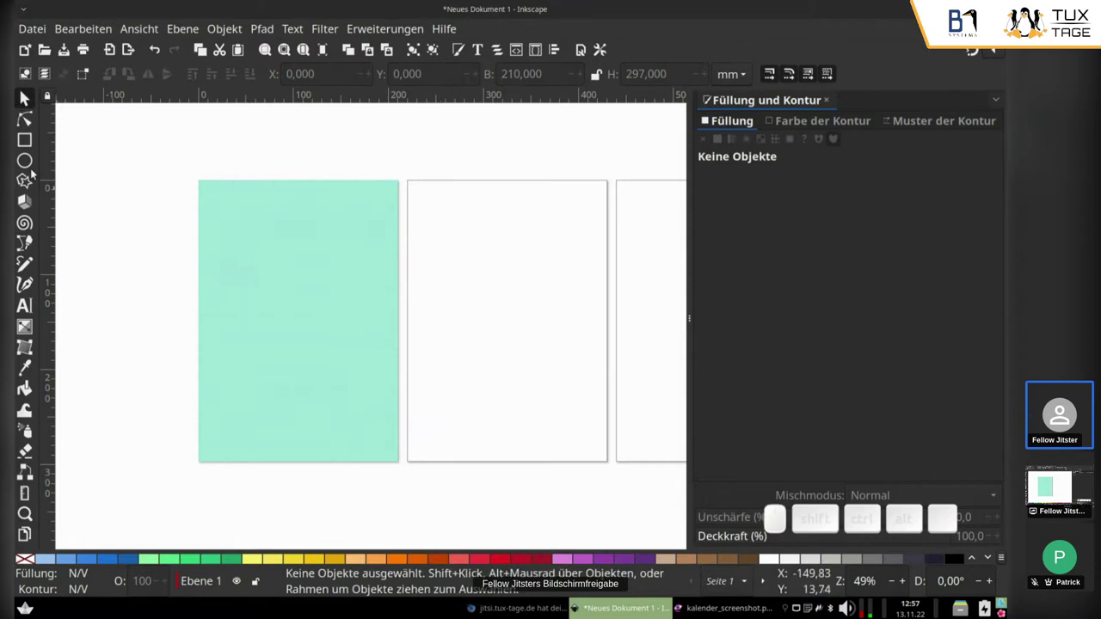
Draw a small full white circle and place it near the page's top edge.
left_click(35, 168)
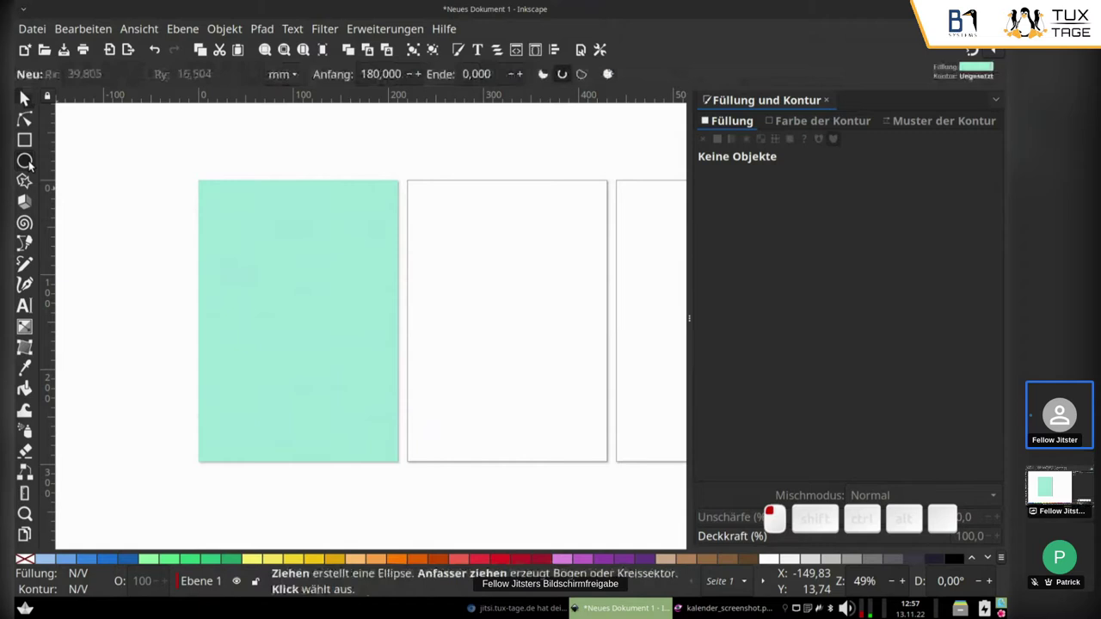
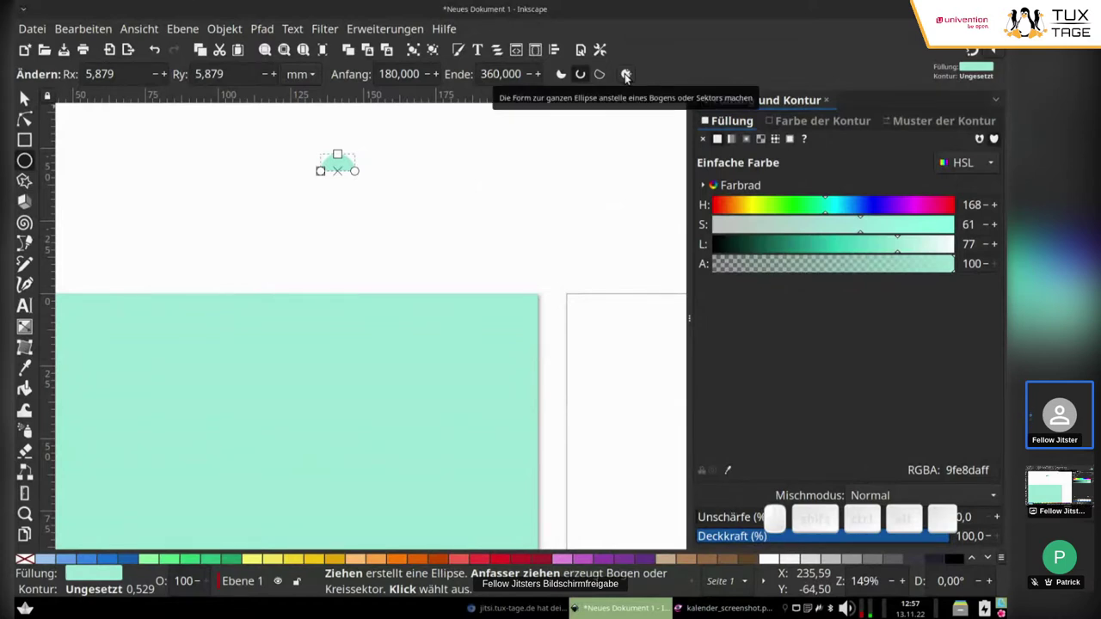
left_click(630, 76)
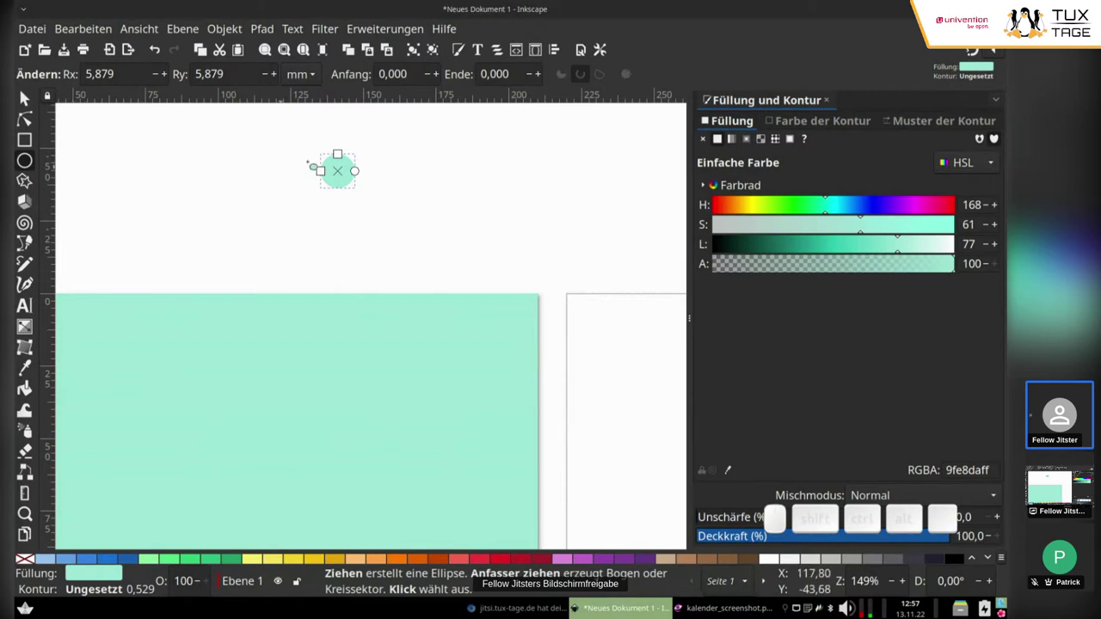
scroll("down", 3)
scroll("up", 3)
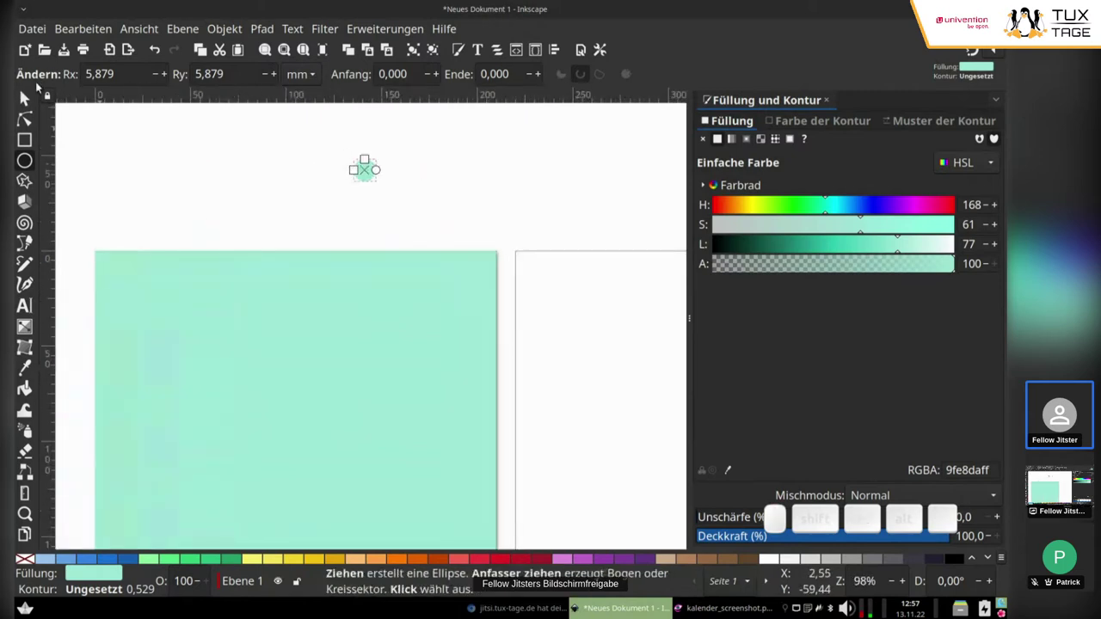
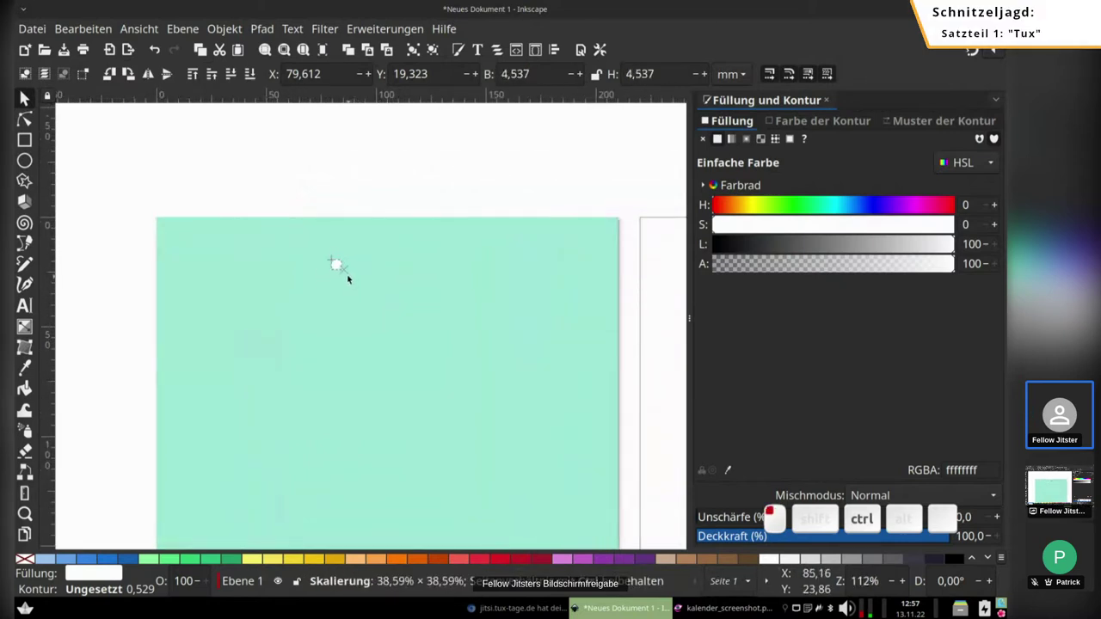
left_click_drag(333, 266, 380, 254)
Duplicate the circle twice so three holes sit along the top, then select the two left ones.
key("space")
key("space")
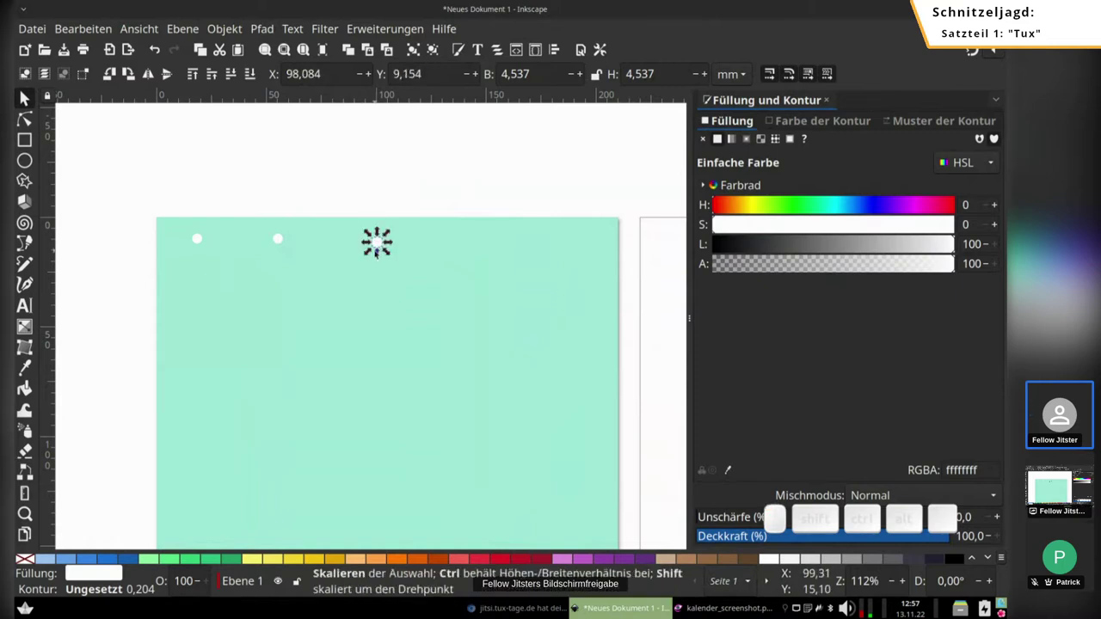
left_click(383, 260)
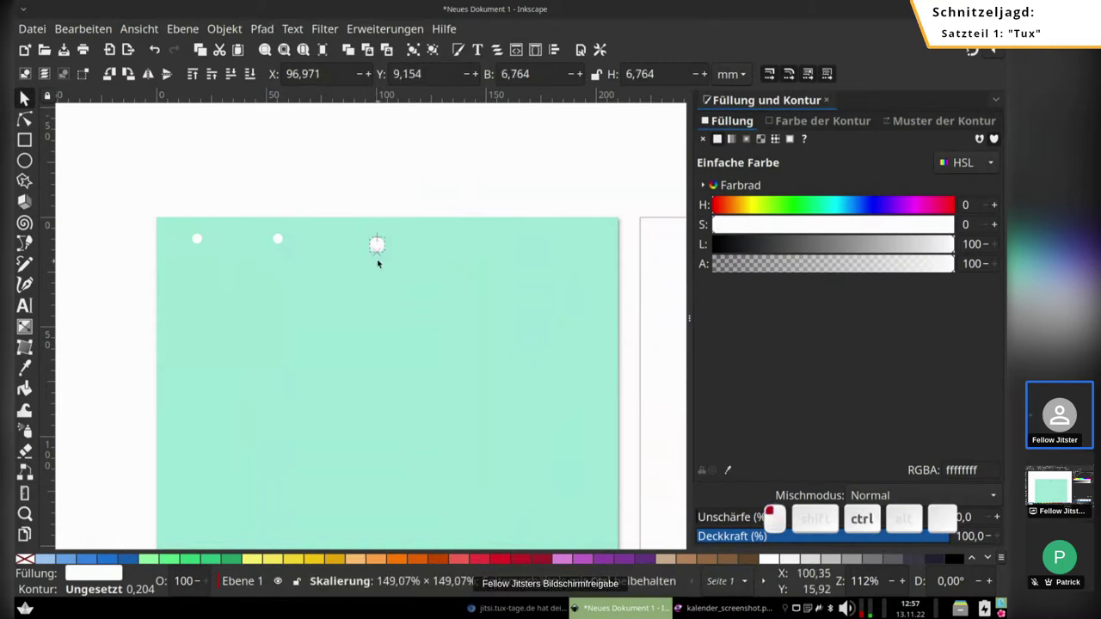
left_click_drag(185, 205, 319, 283)
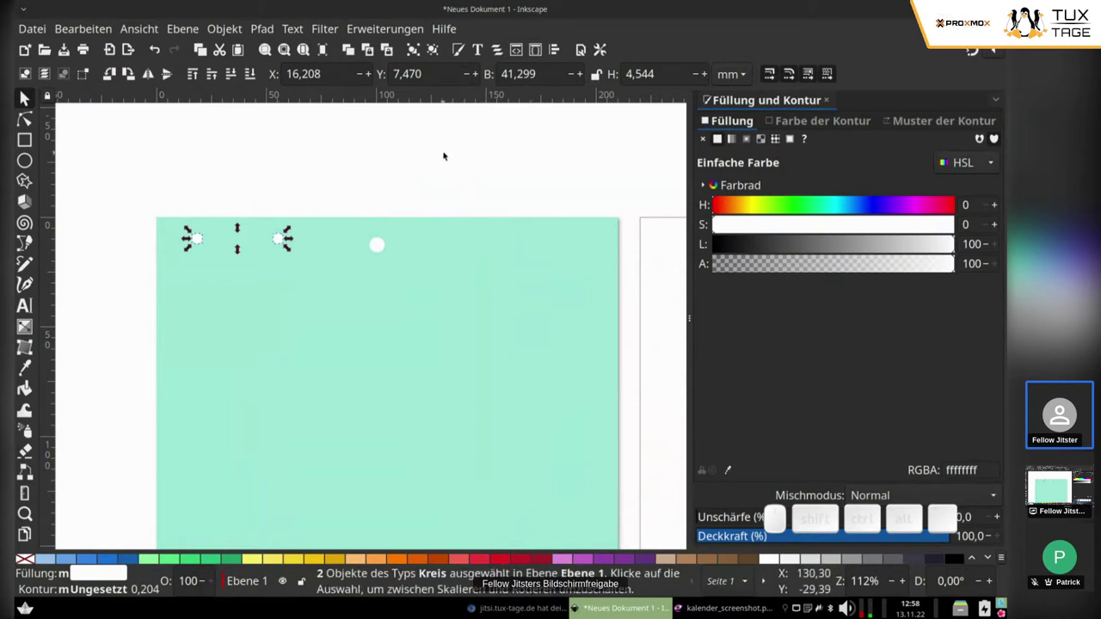
Group the hole pair, duplicate it to the top right, and select both pairs for Align and Distribute.
key("ctrl+g")
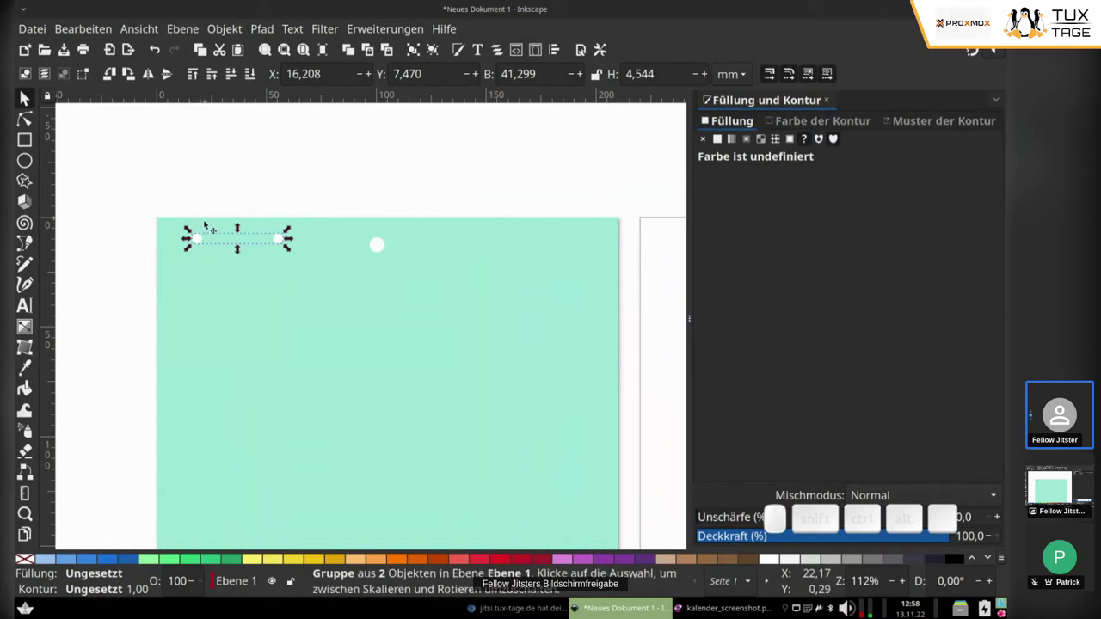
left_click(201, 242)
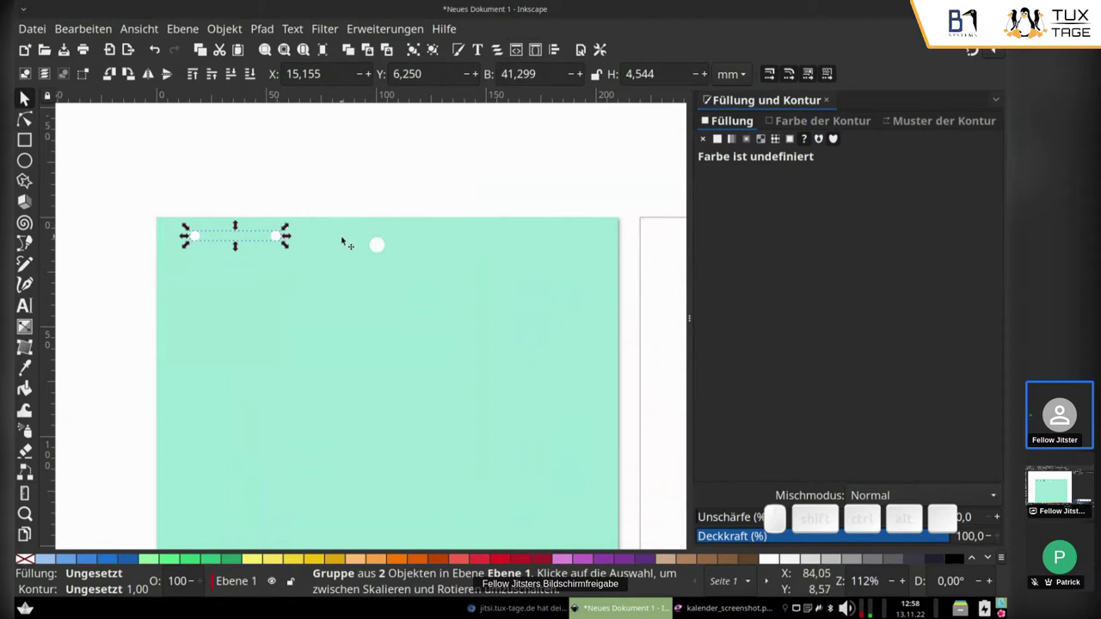
key("ctrl+d")
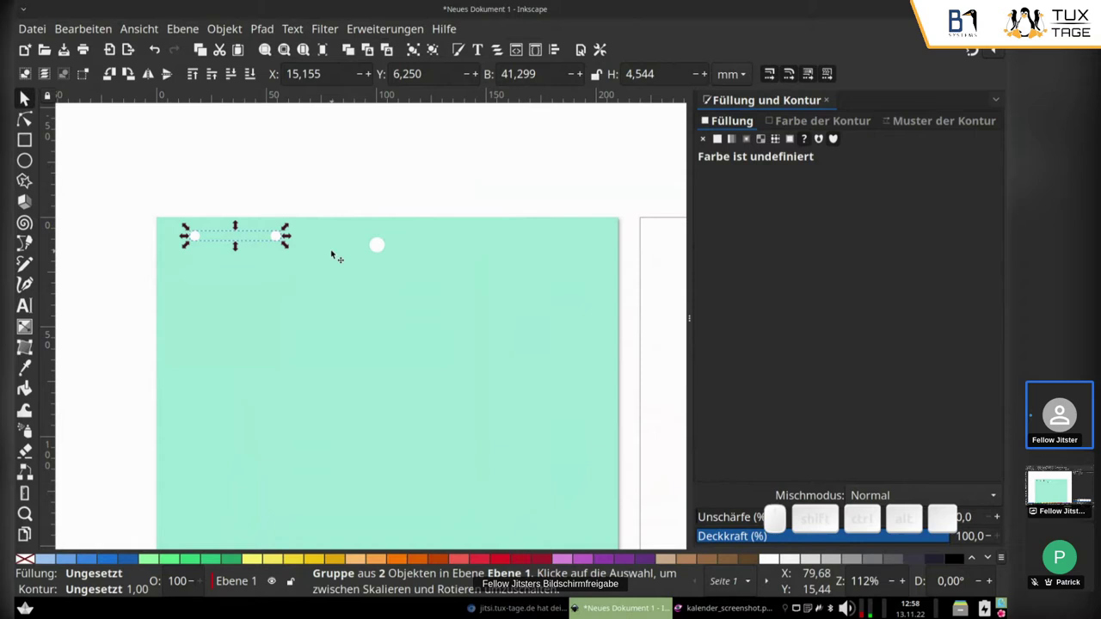
left_click_drag(283, 241, 585, 261)
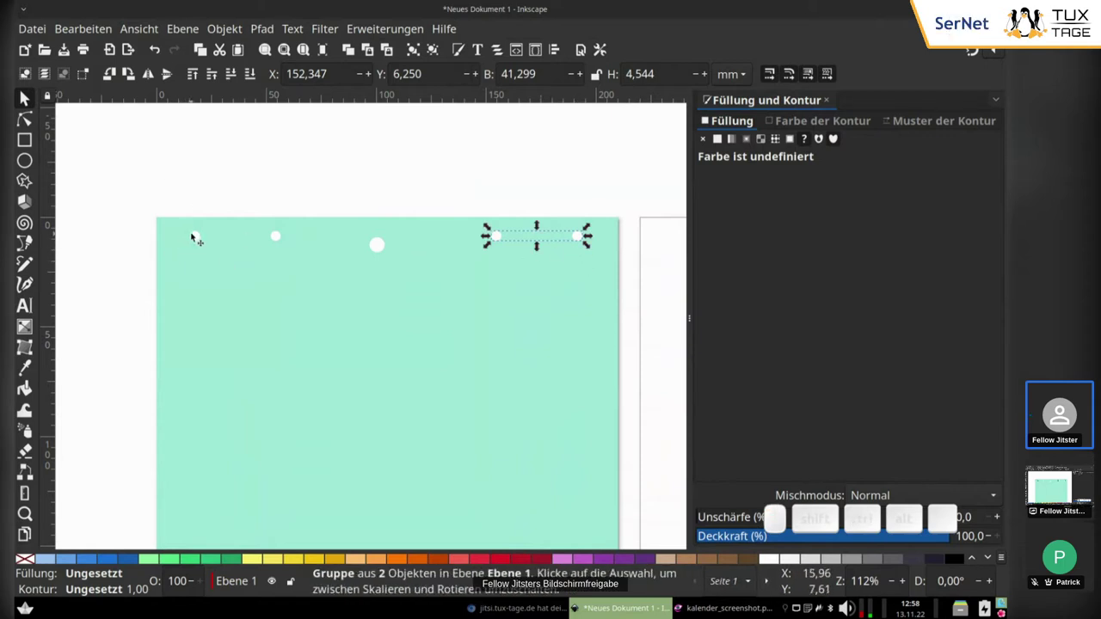
left_click(198, 238)
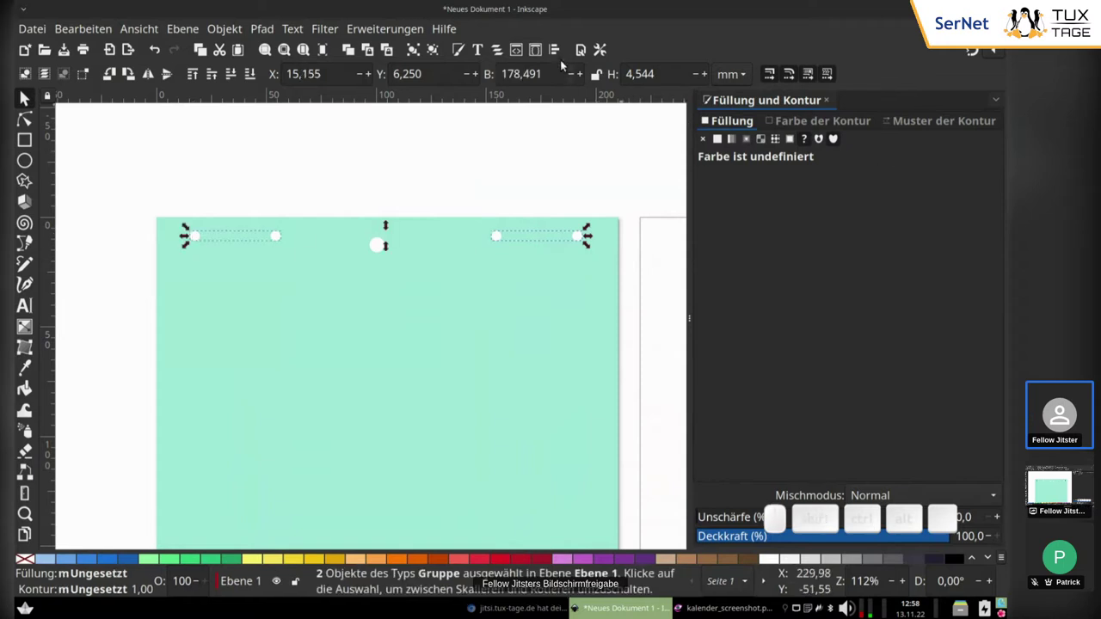
left_click(560, 56)
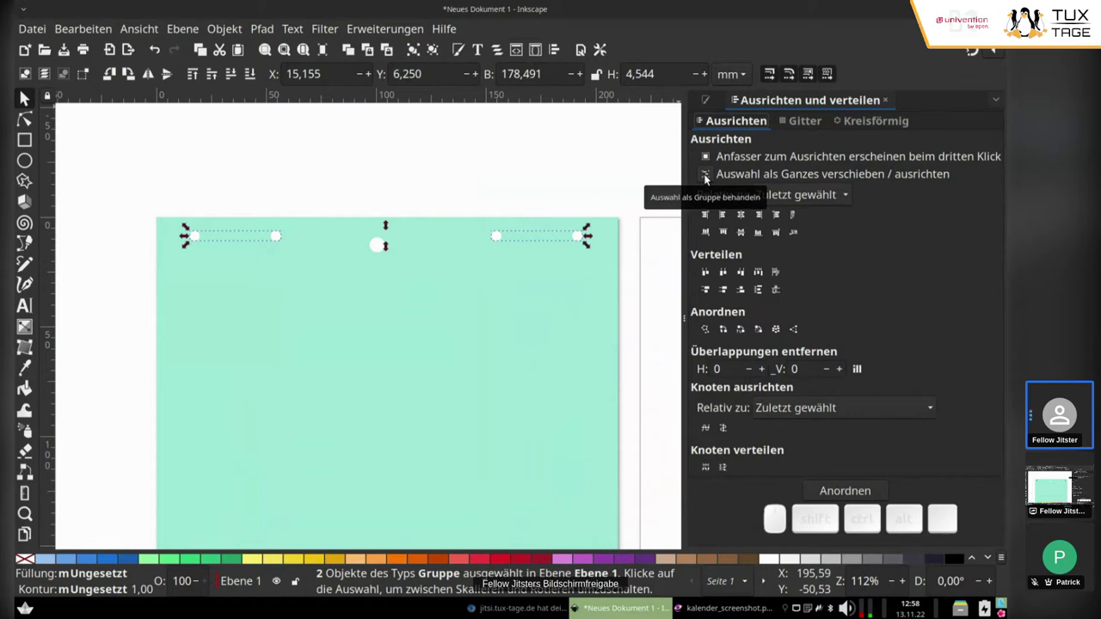
Centre both hole pairs and the large middle hole horizontally relative to the page.
left_click(710, 182)
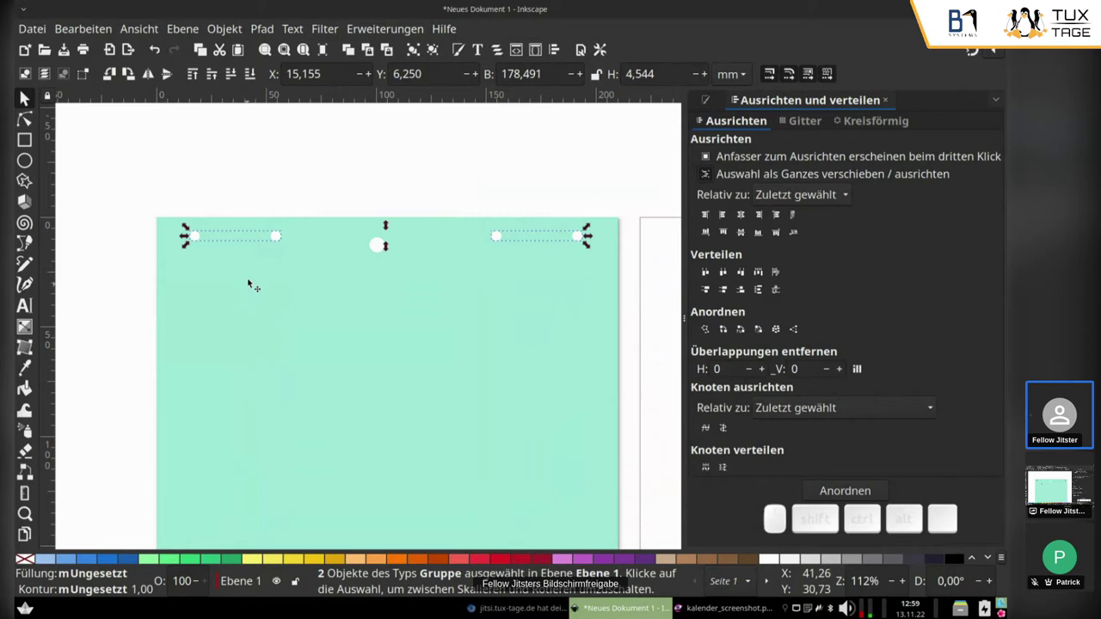
left_click_drag(801, 196, 740, 225)
left_click(746, 219)
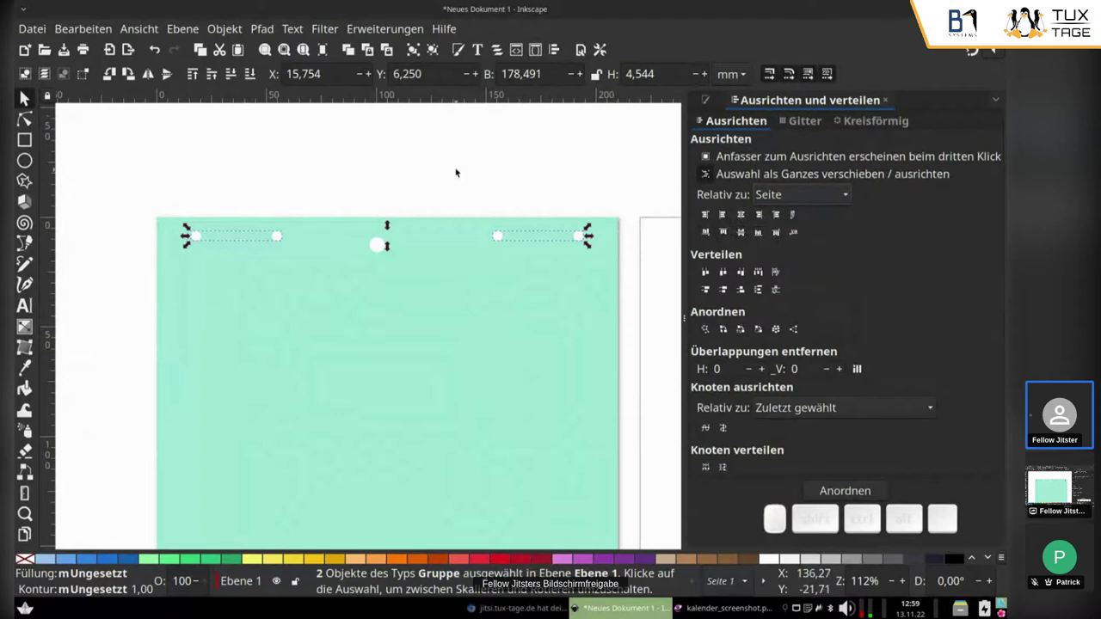
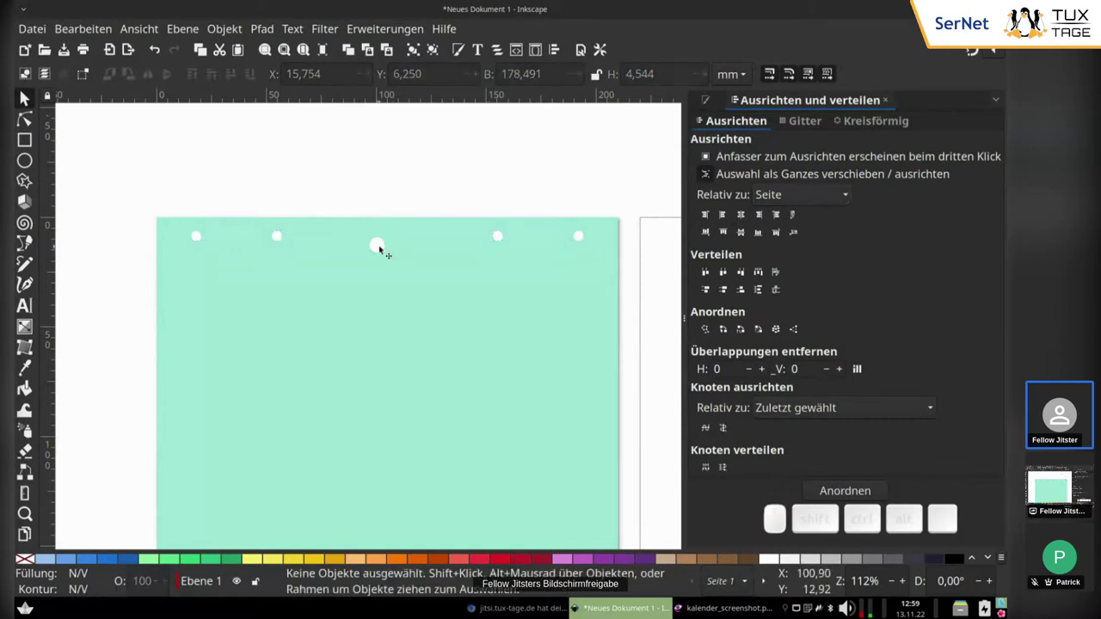
left_click(387, 251)
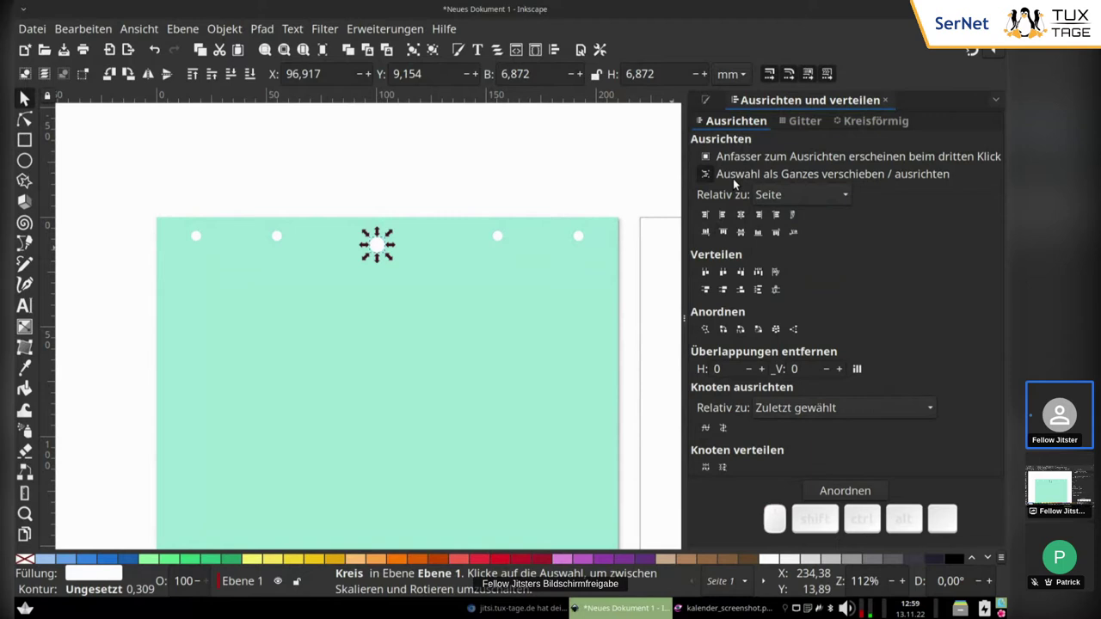
left_click(708, 176)
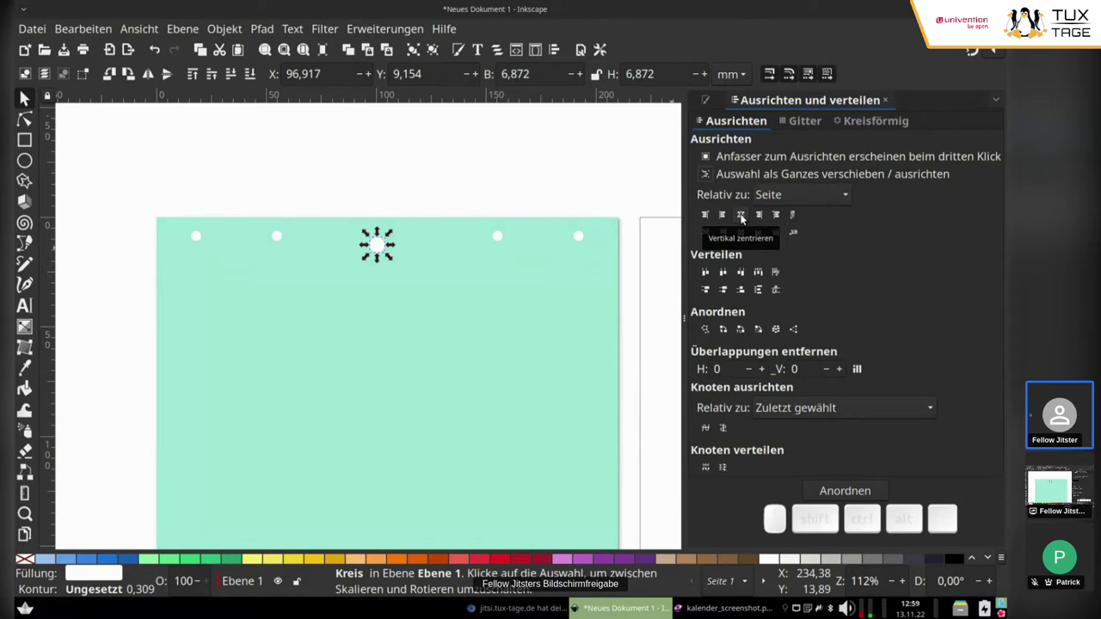
left_click(745, 215)
Group all five punch holes together.
left_click(483, 187)
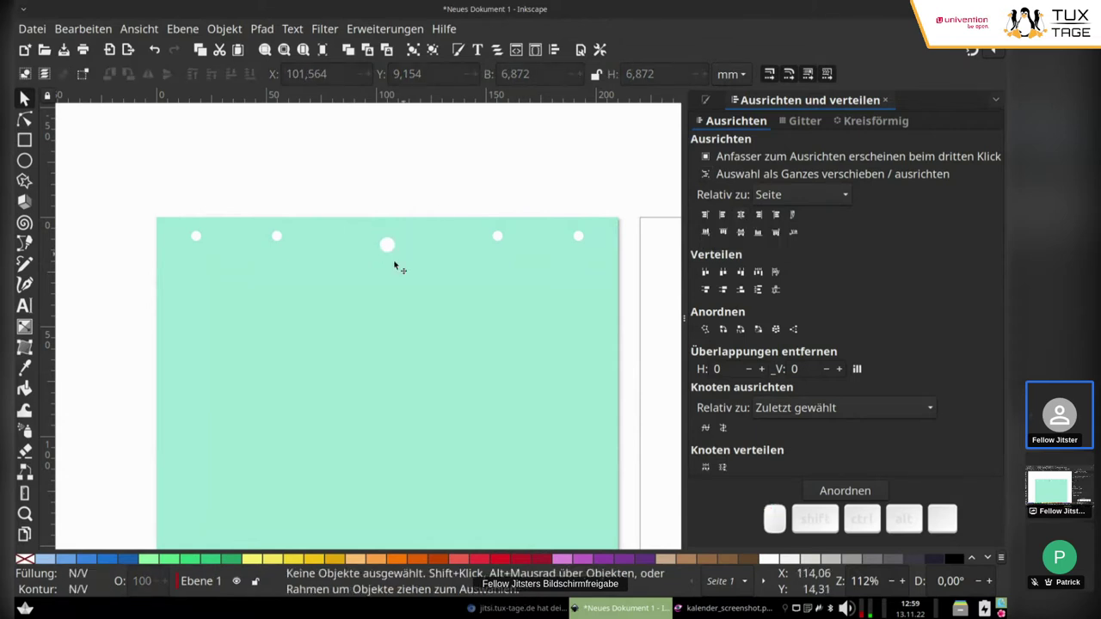
scroll("down", 3)
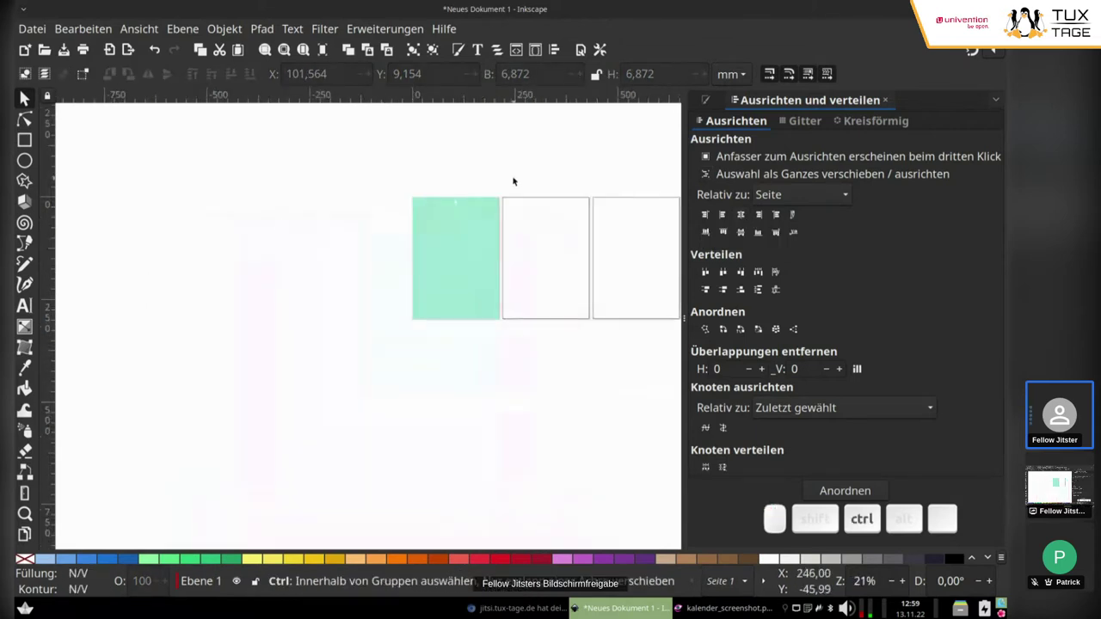
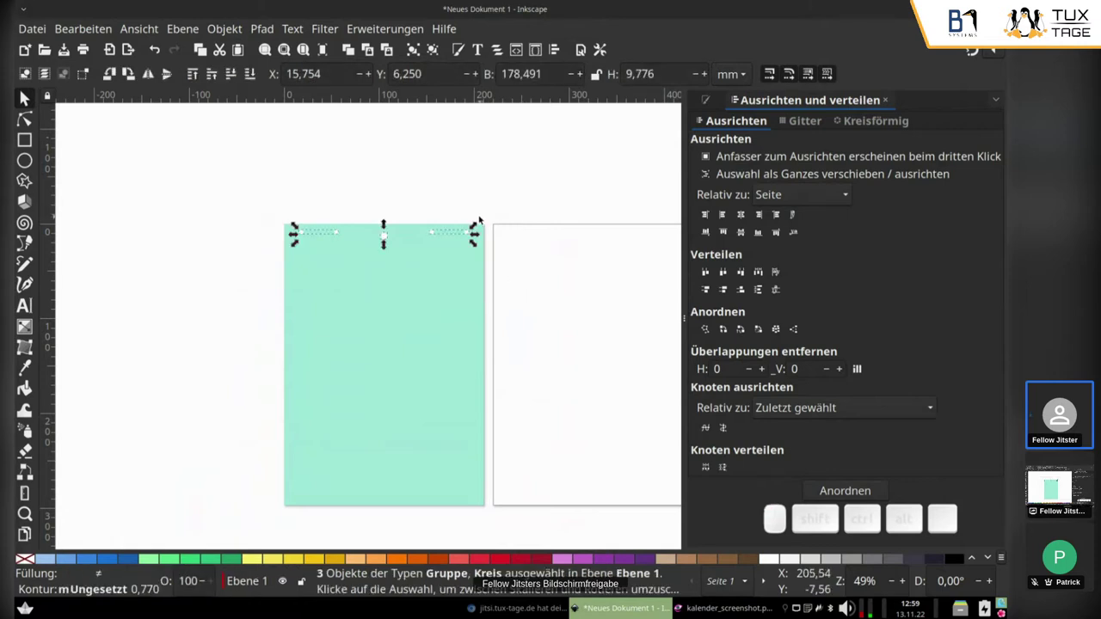
key("ctrl+g")
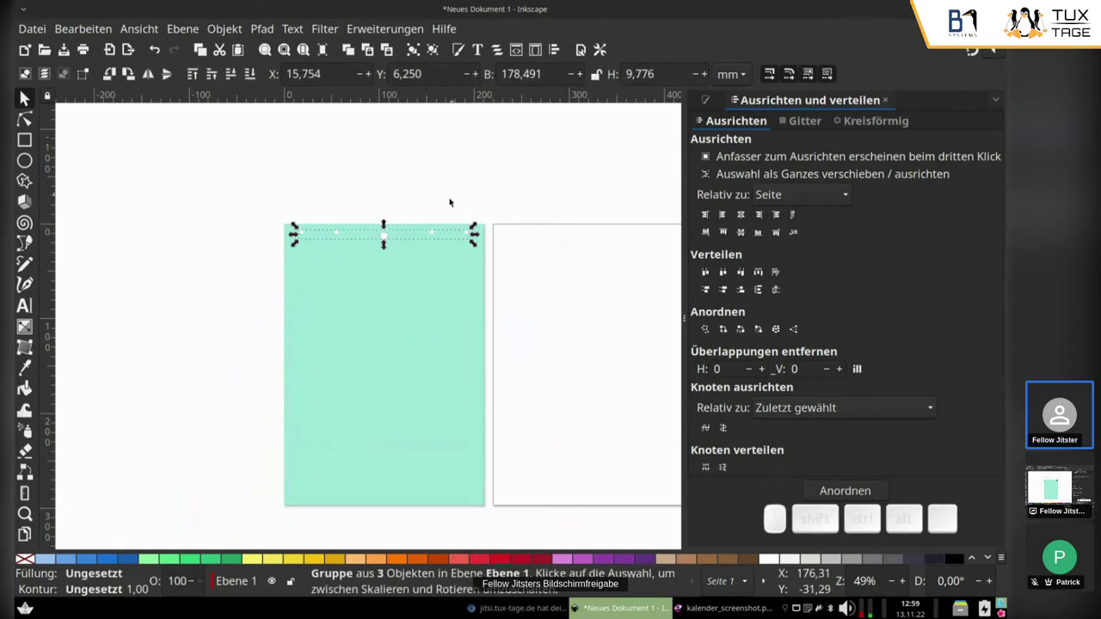
Group the turquoise background with its holes and enable snapping.
left_click(431, 306)
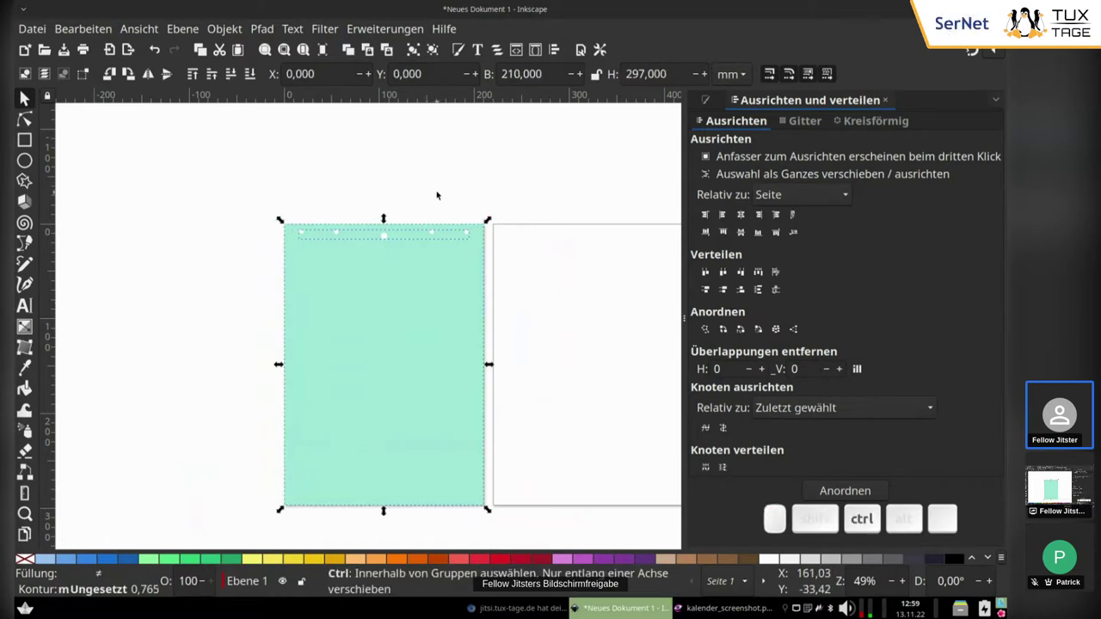
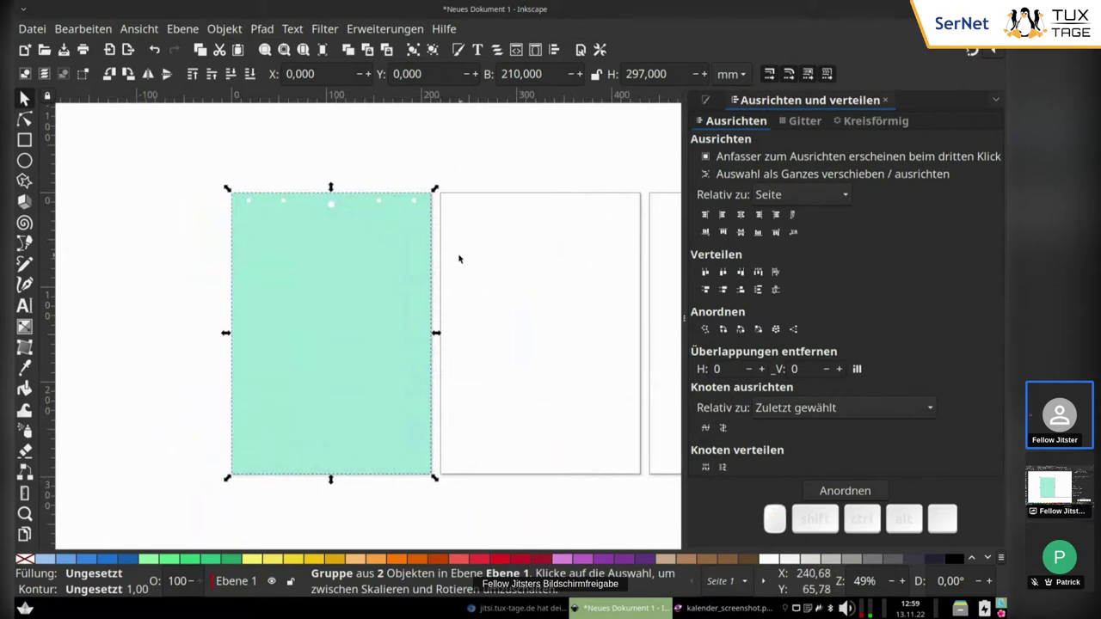
scroll("down", 3)
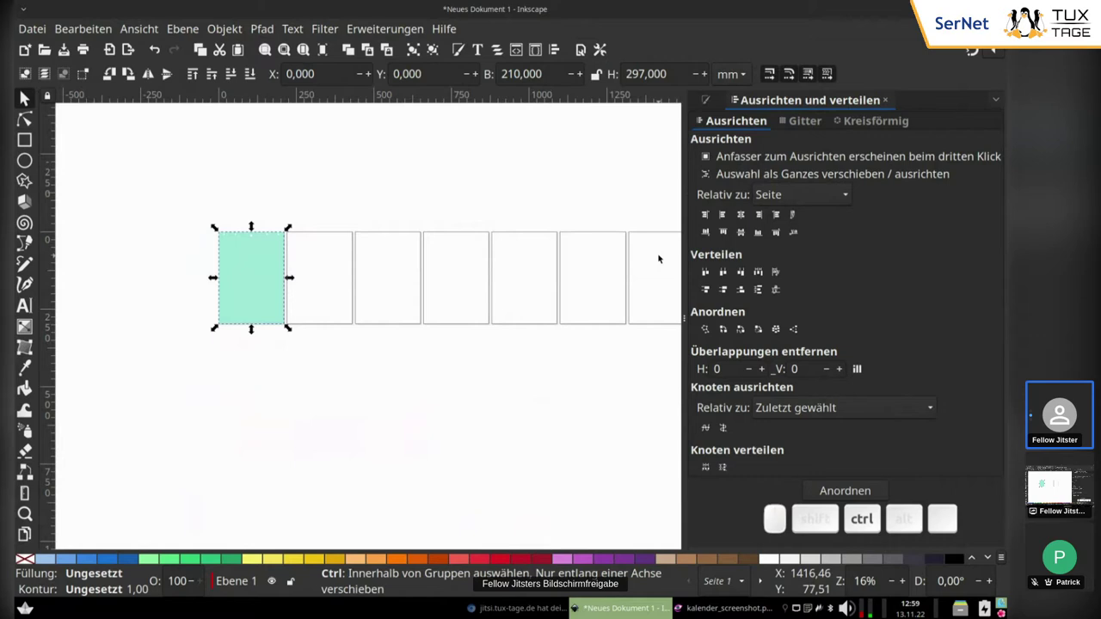
scroll("up", 3)
scroll("up", 3)
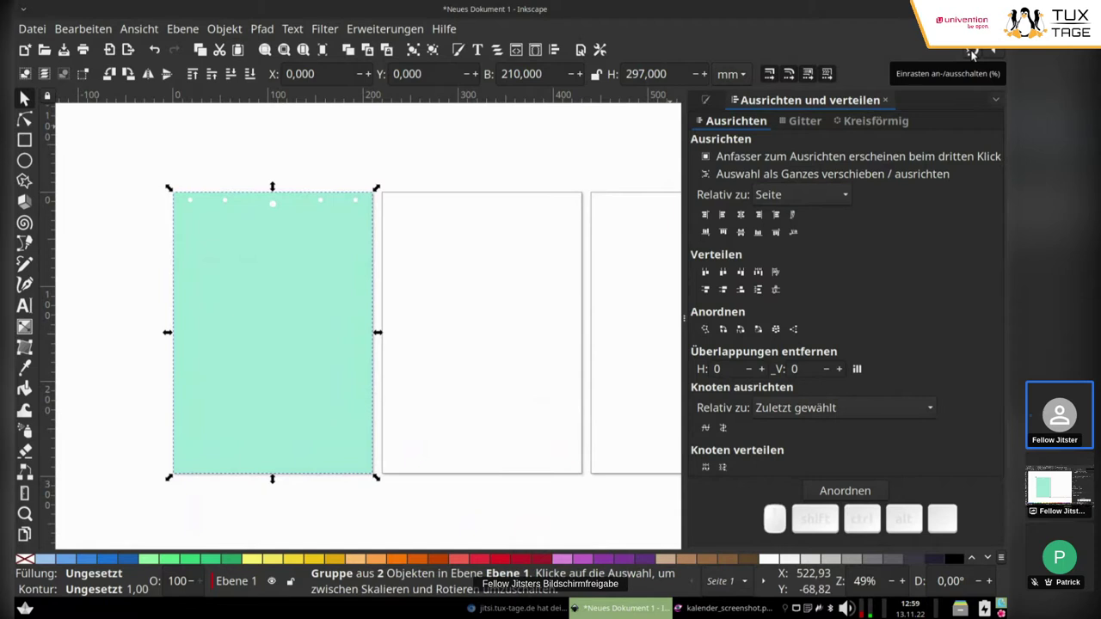
left_click(978, 56)
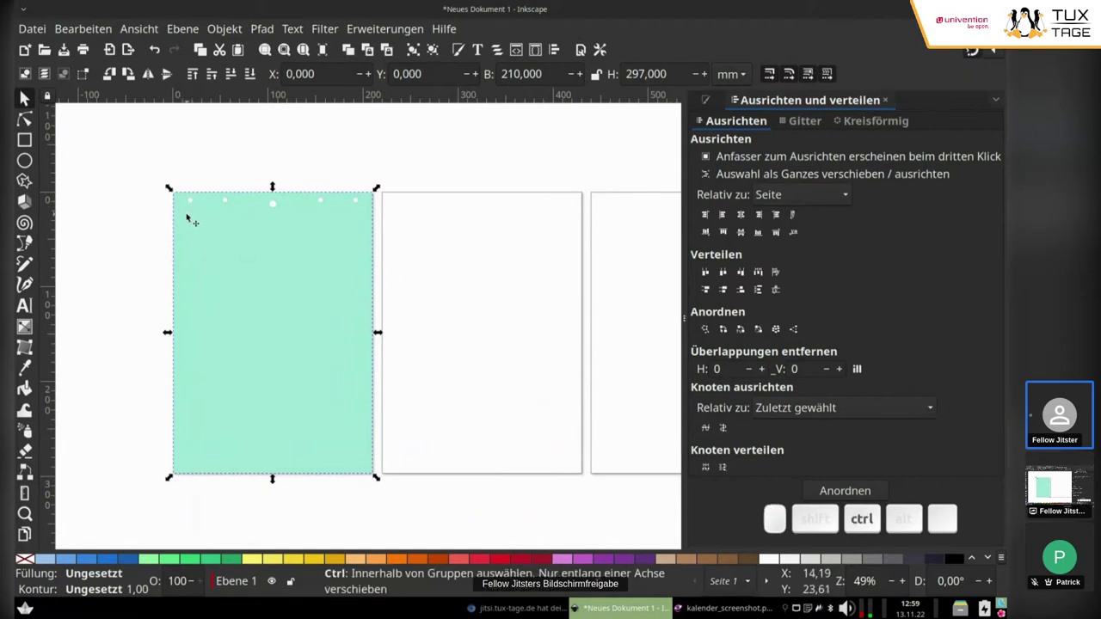
Duplicate the finished cover page and snap the copy onto page 2.
key("ctrl+d")
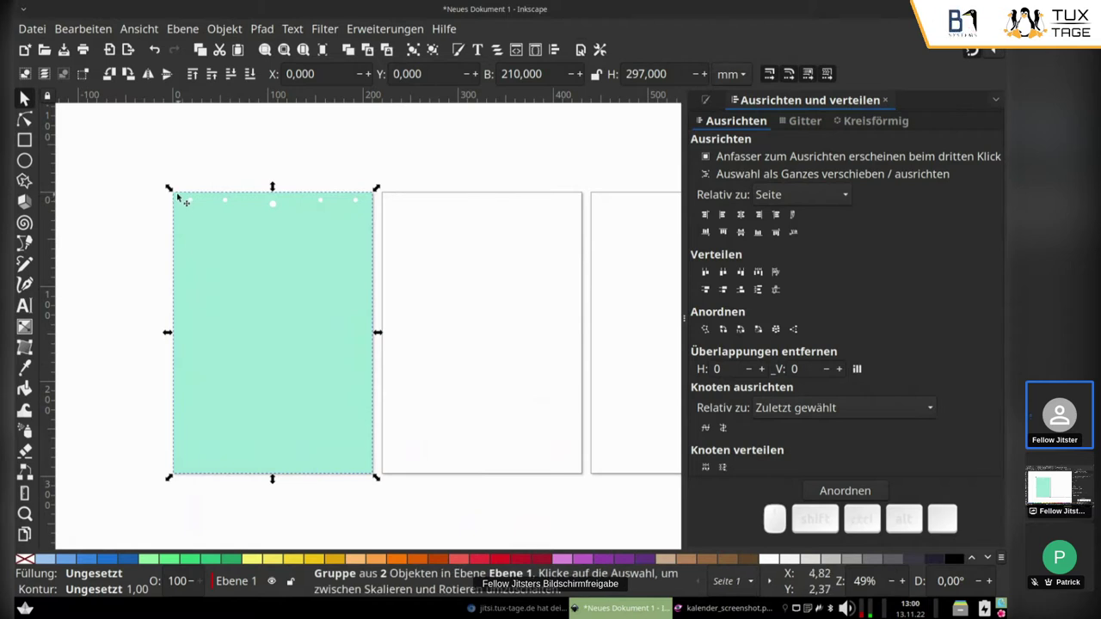
left_click_drag(197, 204, 417, 134)
left_click(416, 146)
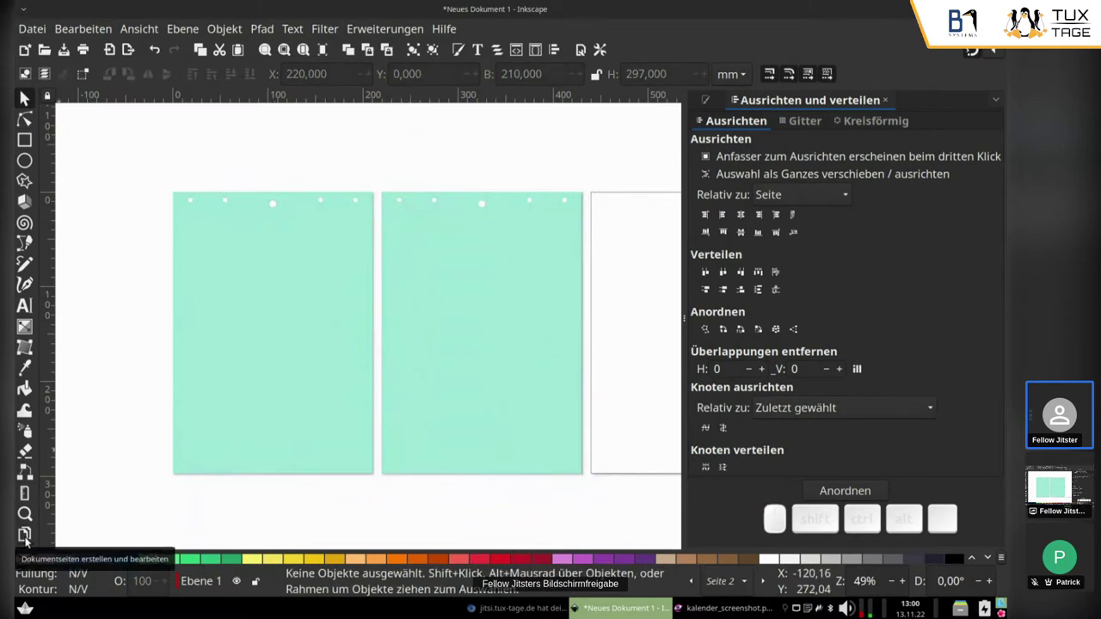
Name the first three pages Deckblatt, Januar and Februar with the Pages tool.
left_click(31, 544)
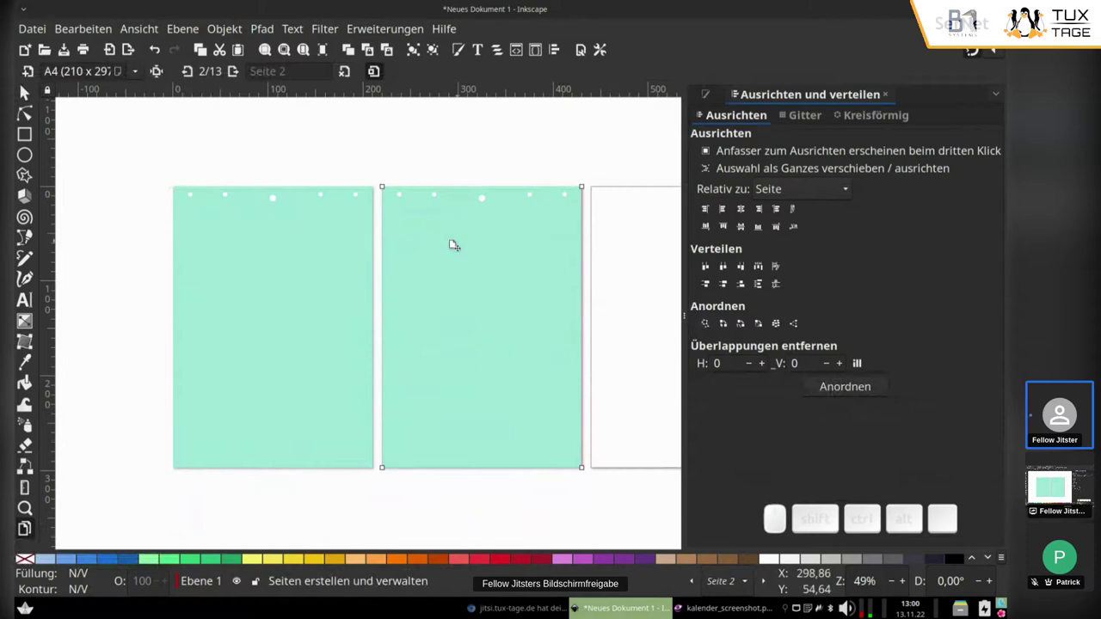
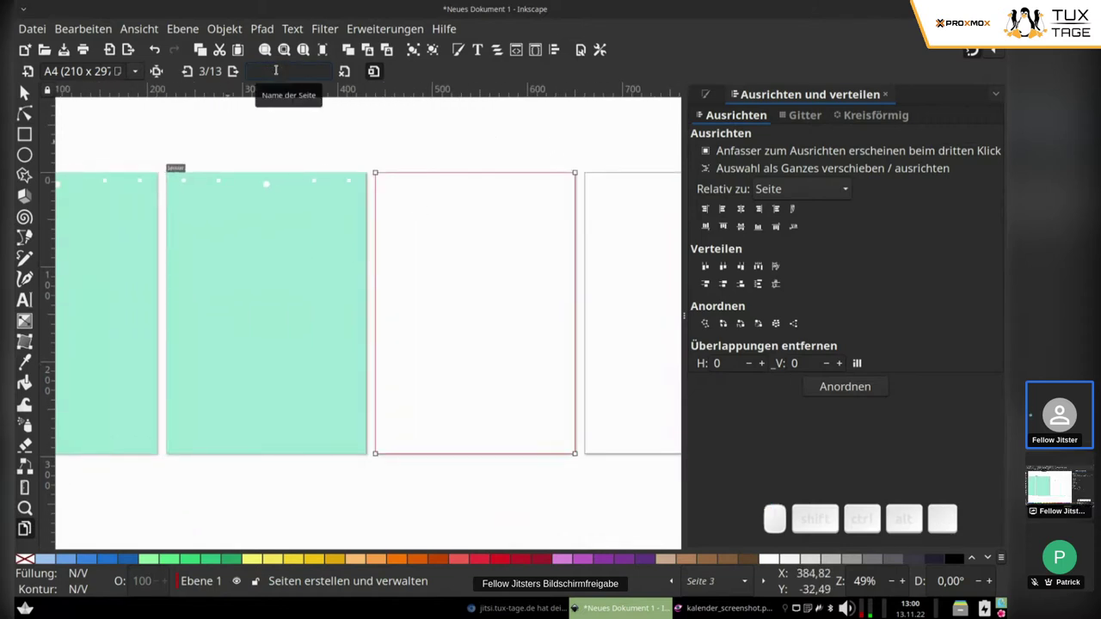
key("shift+f")
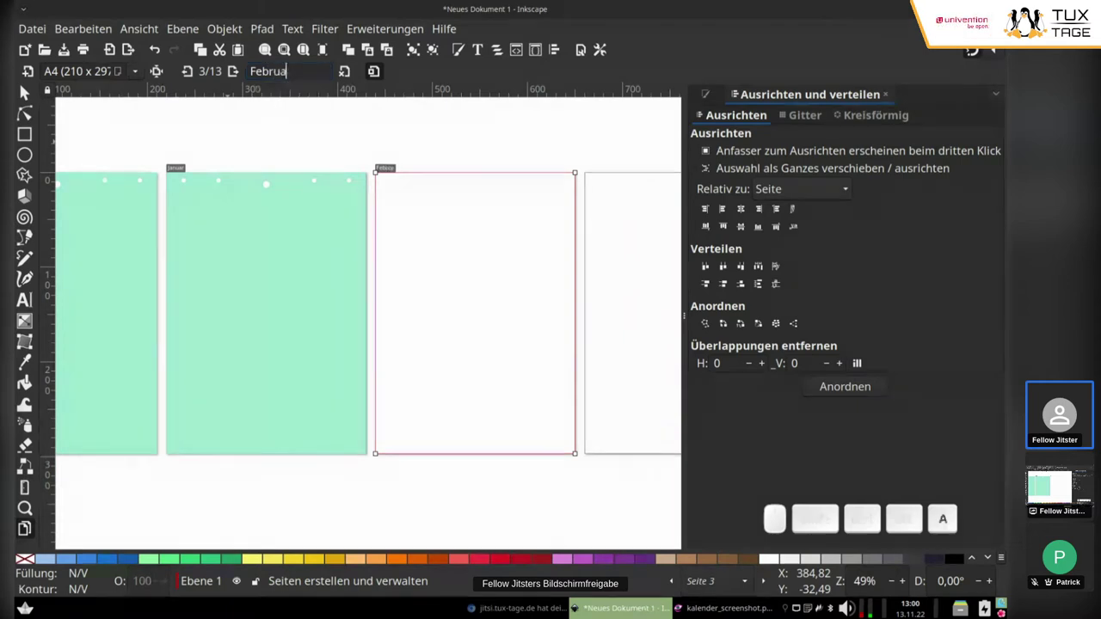
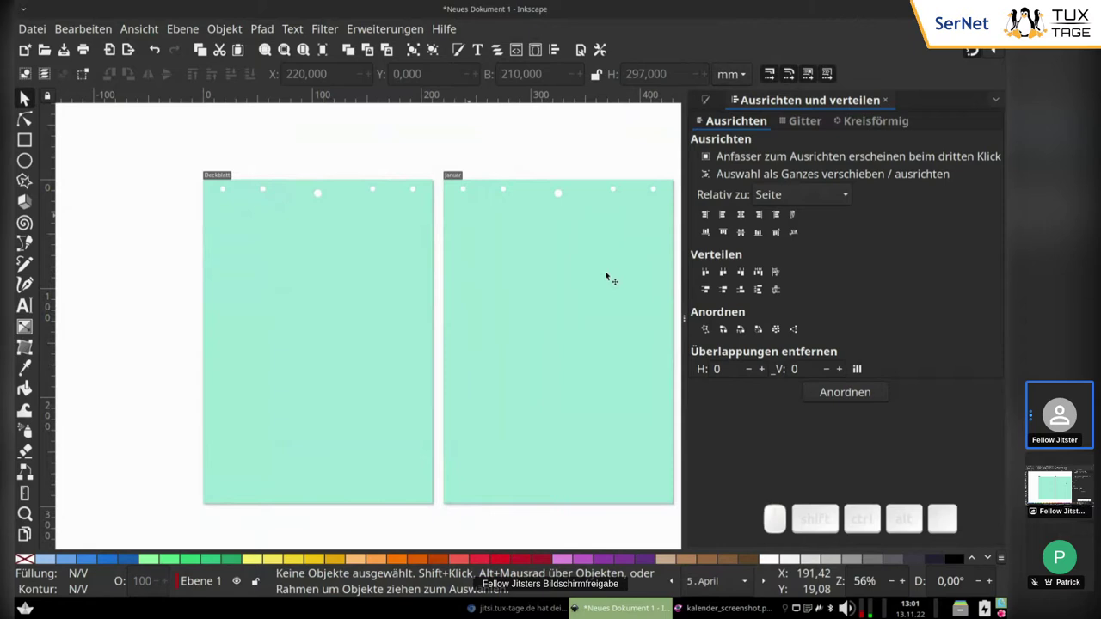
scroll("down", 3)
scroll("up", 3)
scroll("up", 3)
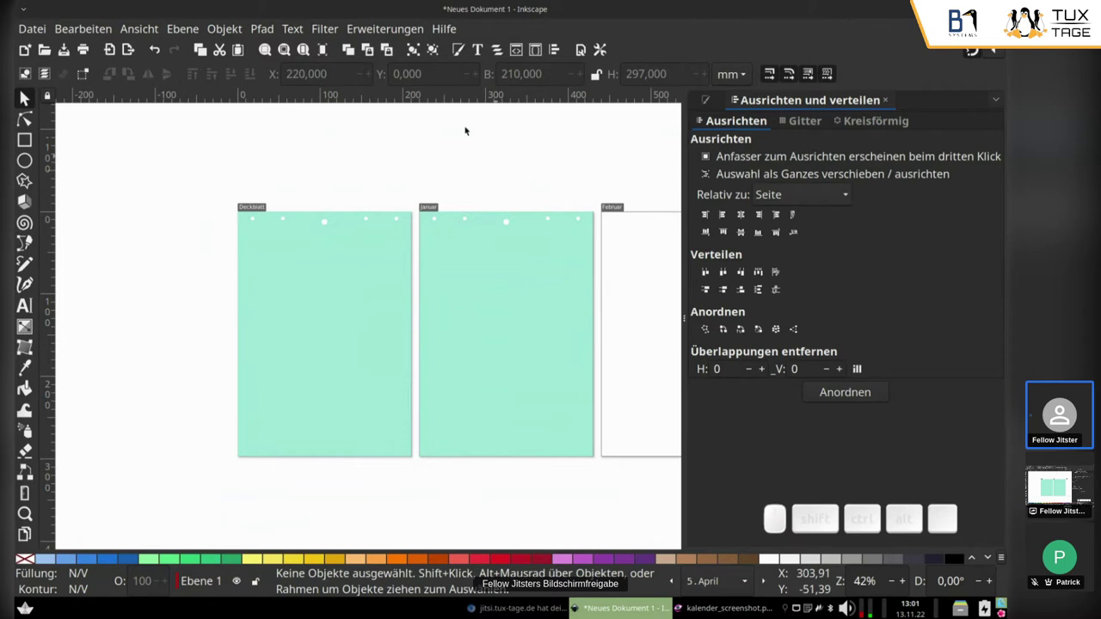
left_click_drag(477, 175, 484, 107)
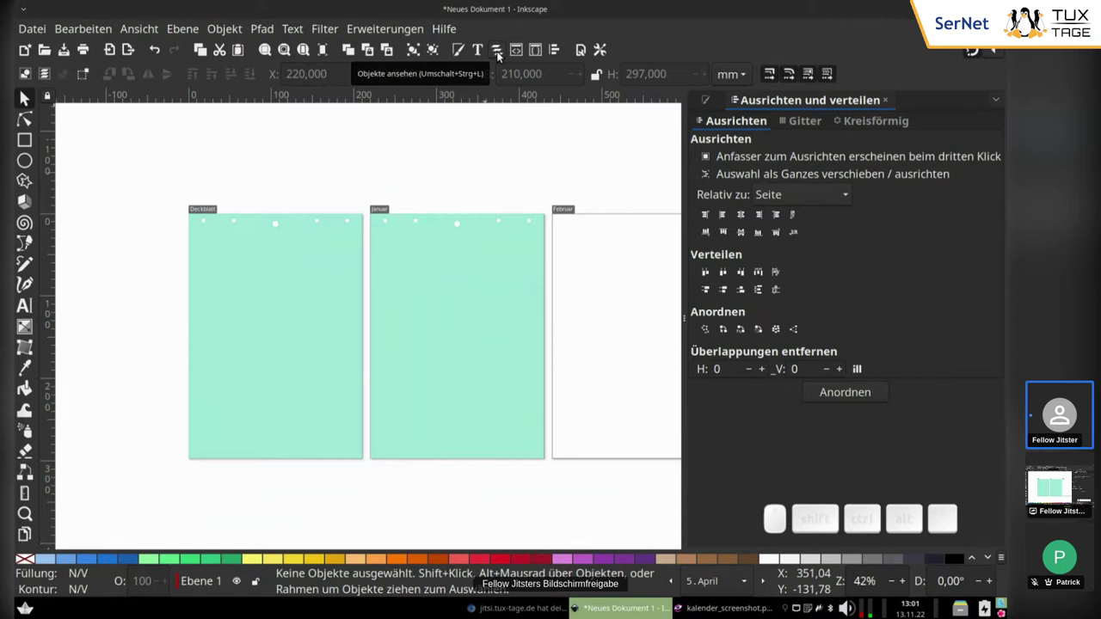
In Layers and Objects, rename the layer Ebene 1 to Hintergrund.
left_click(504, 59)
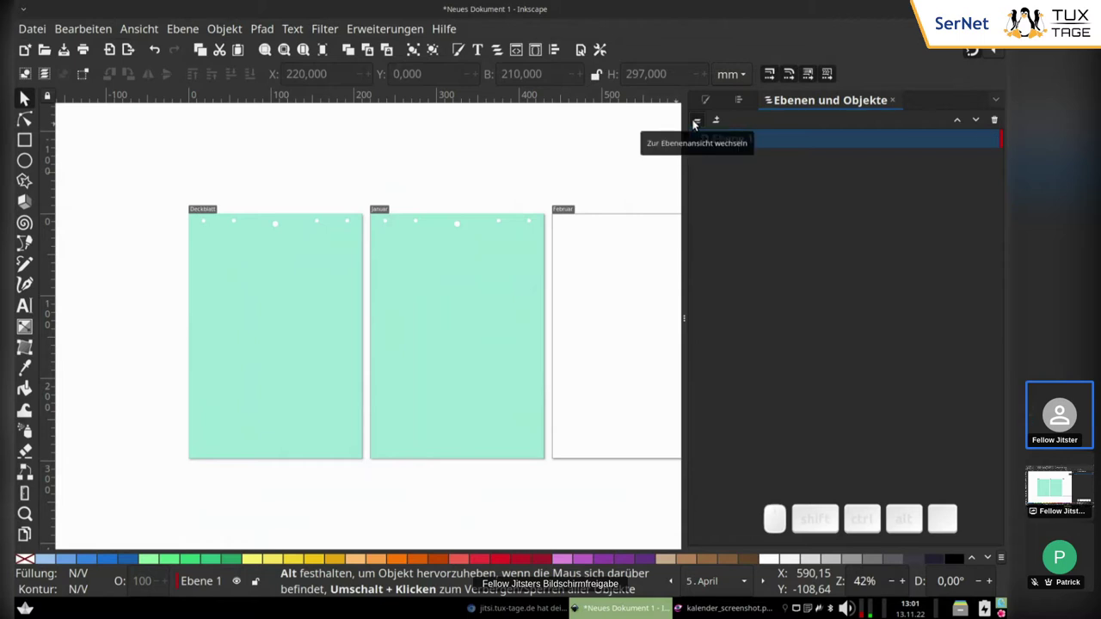
left_click(704, 124)
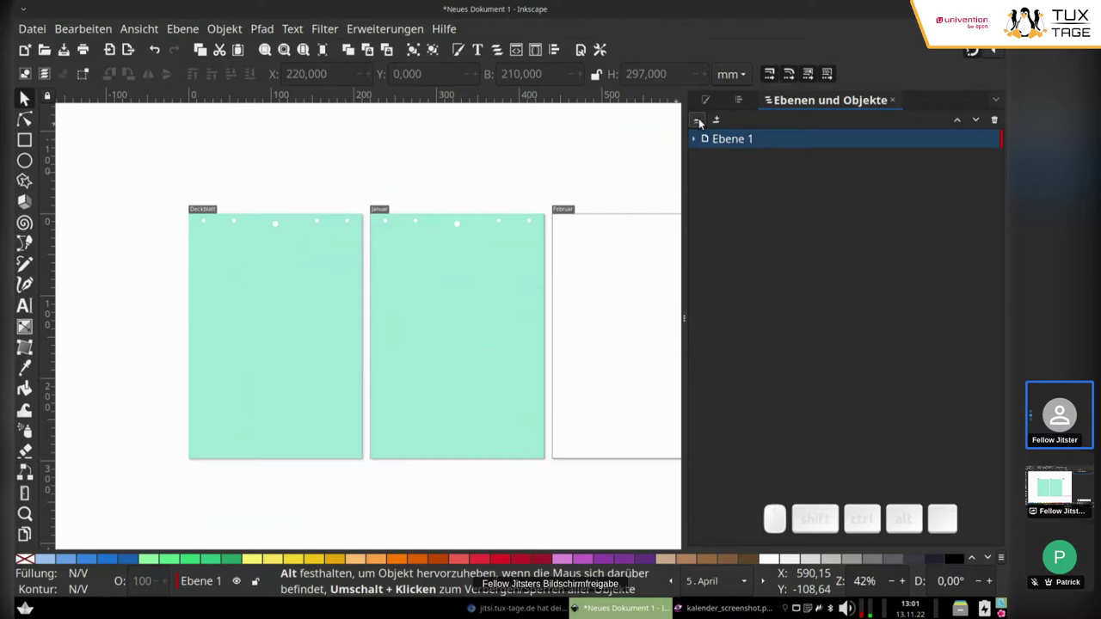
left_click(705, 125)
left_click(705, 121)
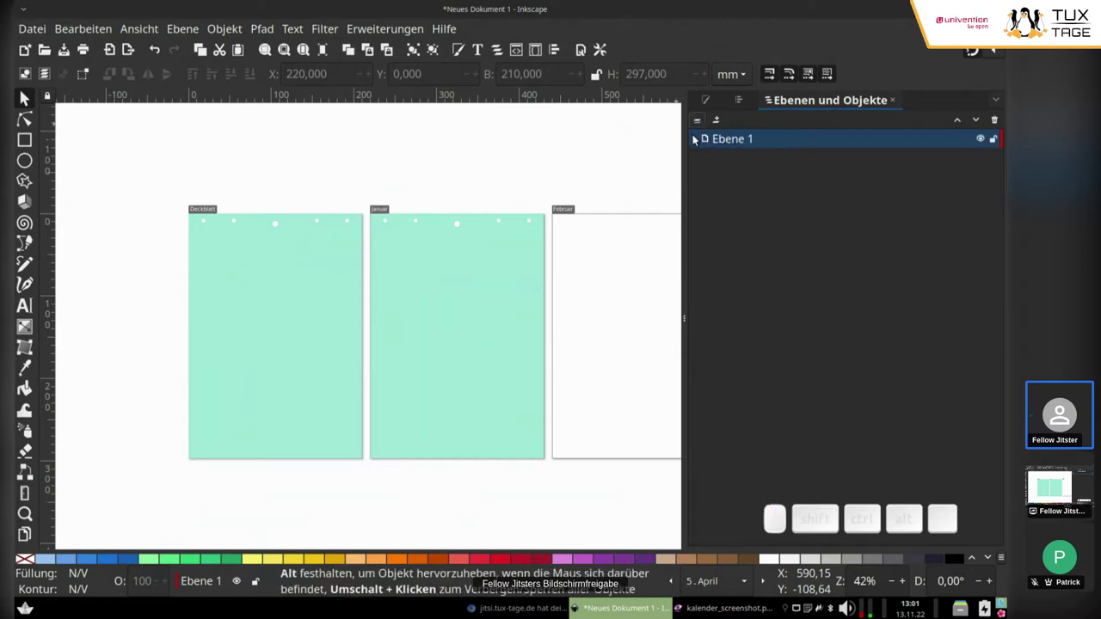
left_click(699, 143)
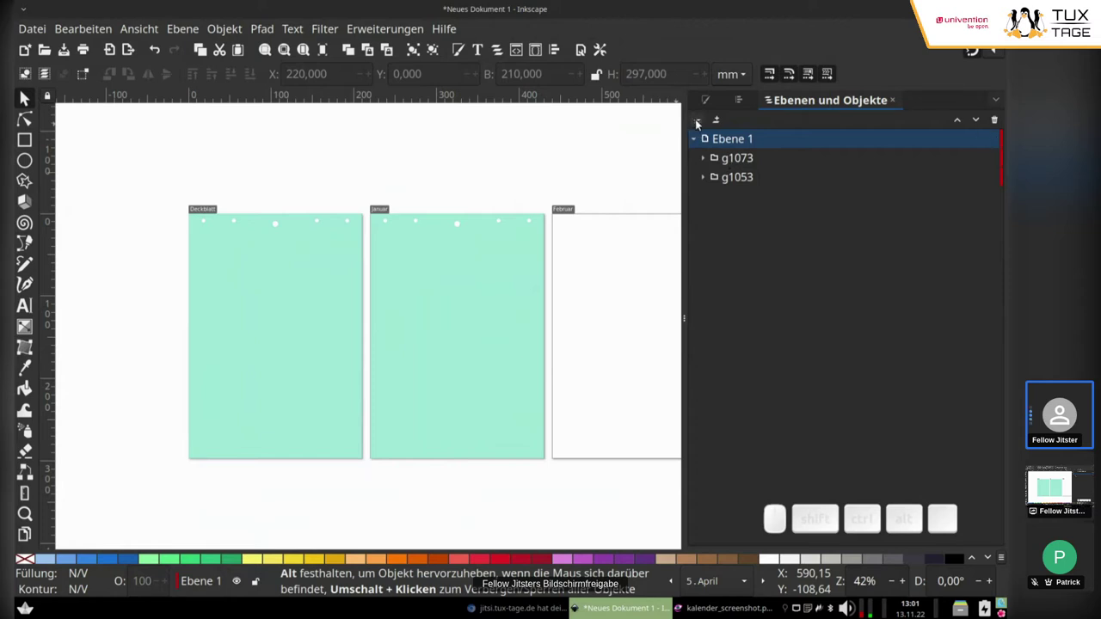
left_click(702, 126)
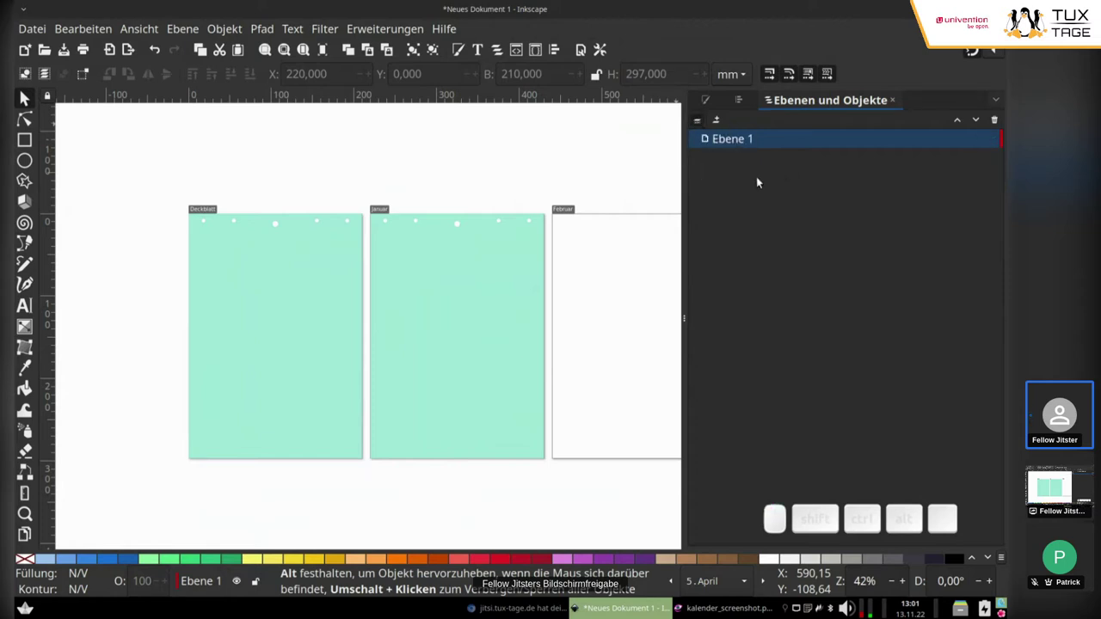
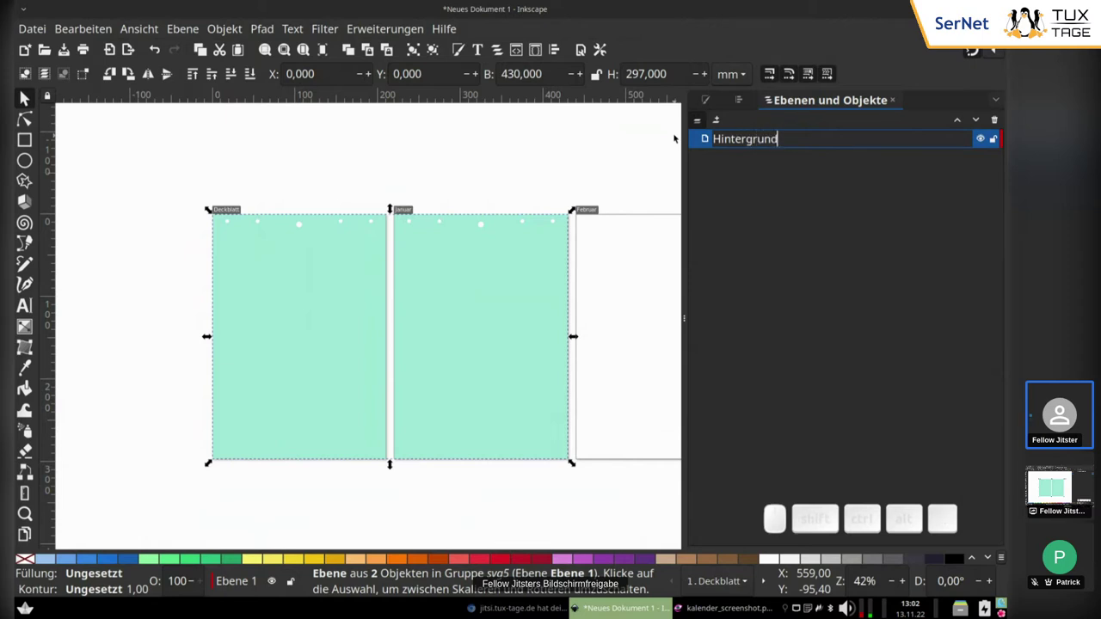
key("Return")
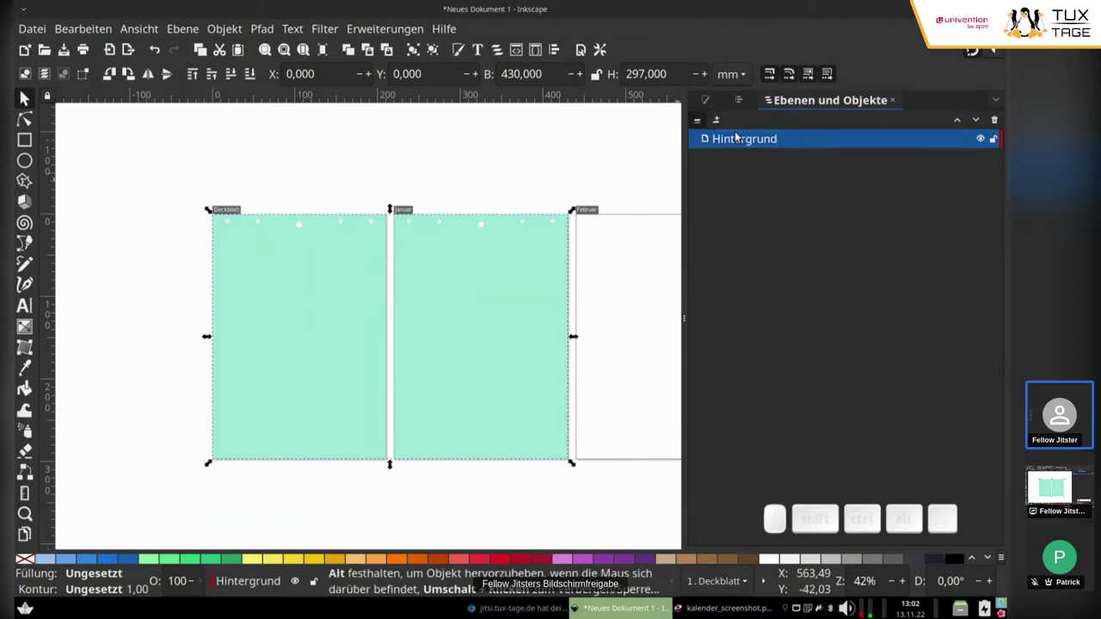
Add two layers named Kalendarium and Bilder above Hintergrund.
left_click(722, 119)
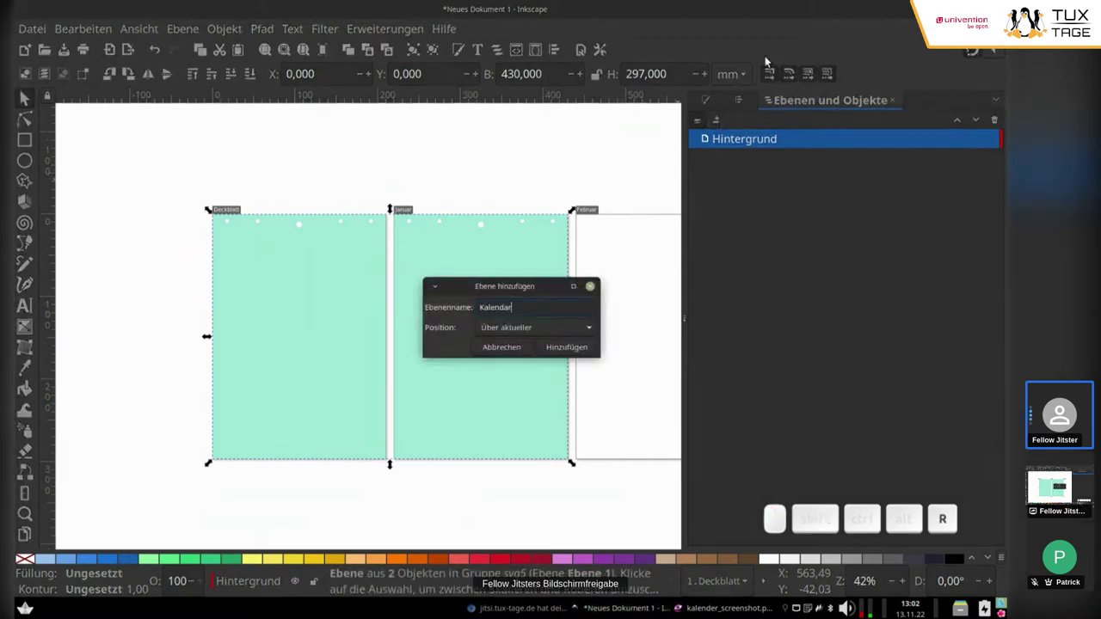
key("Return")
left_click(724, 123)
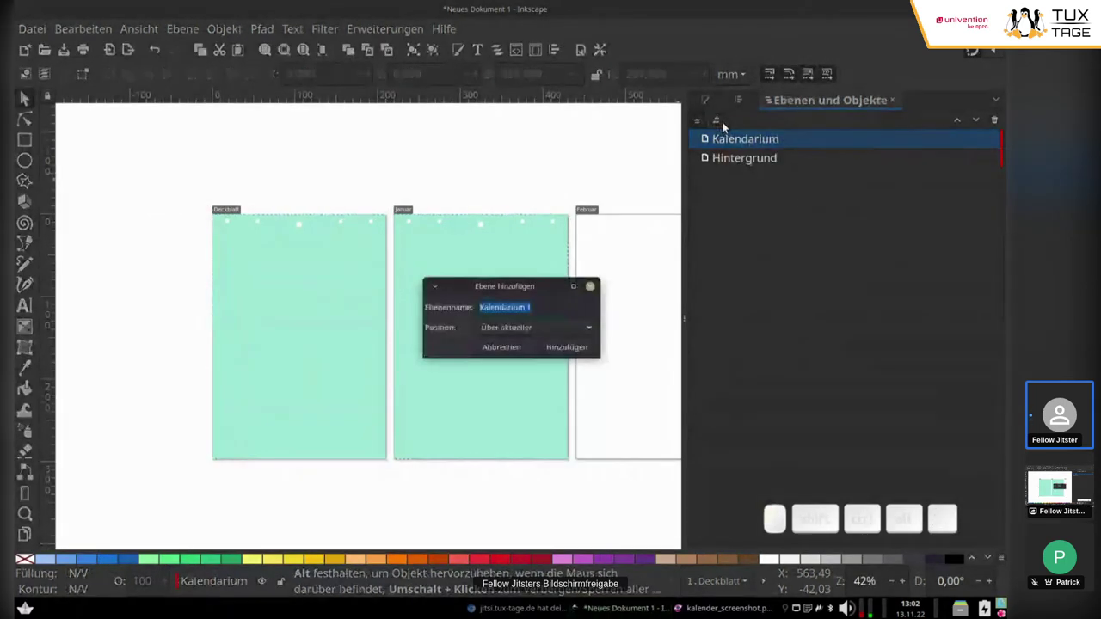
key("shift+b")
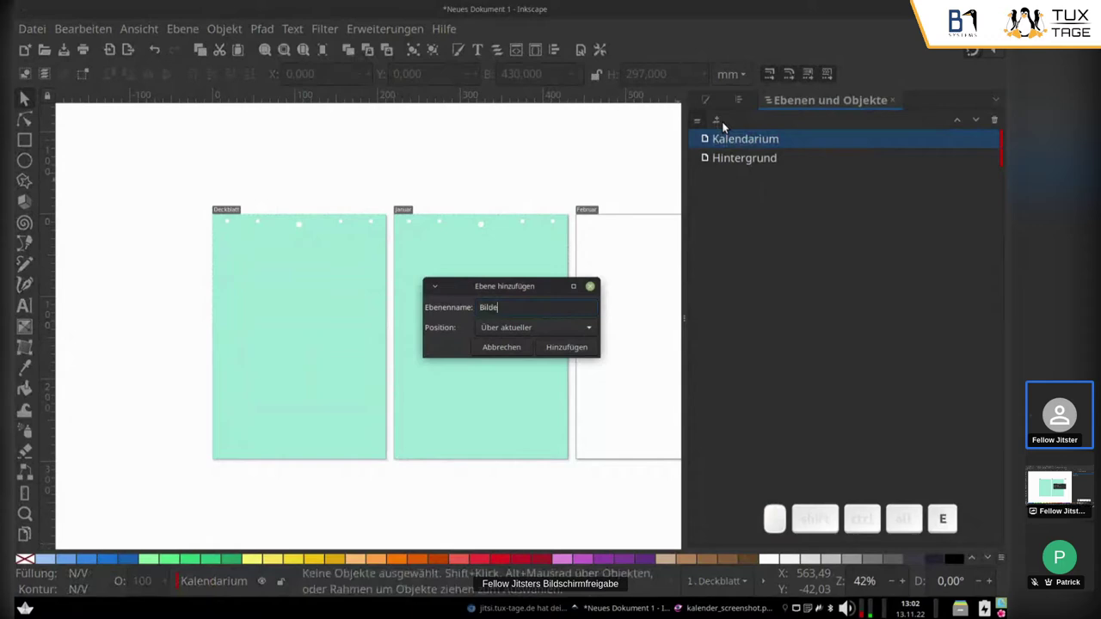
left_click(569, 348)
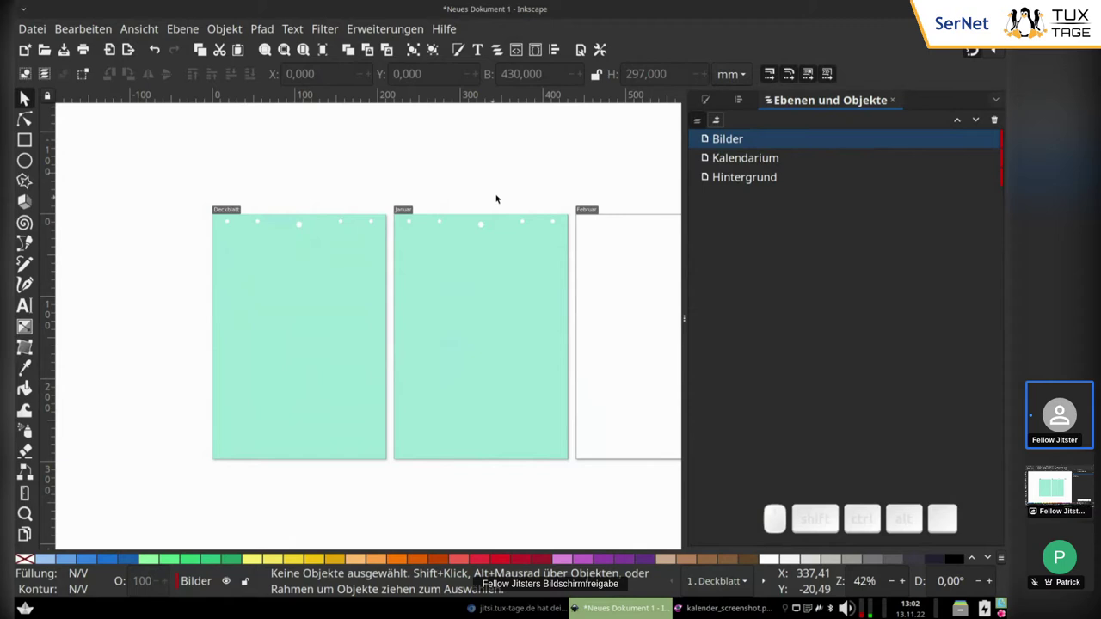
left_click_drag(508, 197, 579, 203)
middle_click(579, 203)
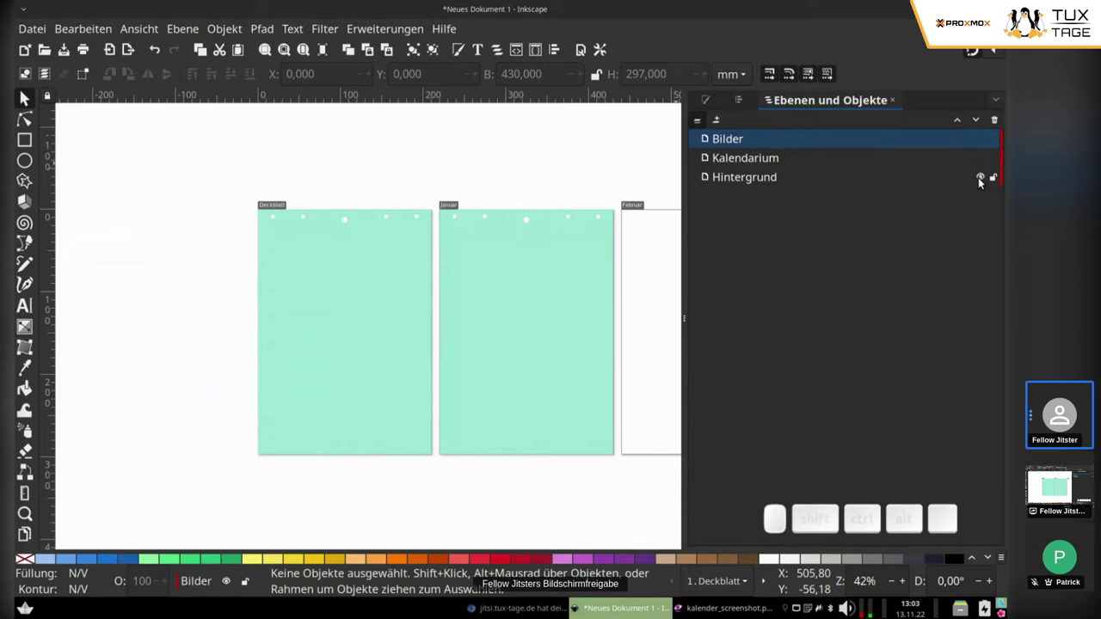
Toggle Hintergrund's visibility off and on, then lock the Hintergrund layer.
left_click(984, 179)
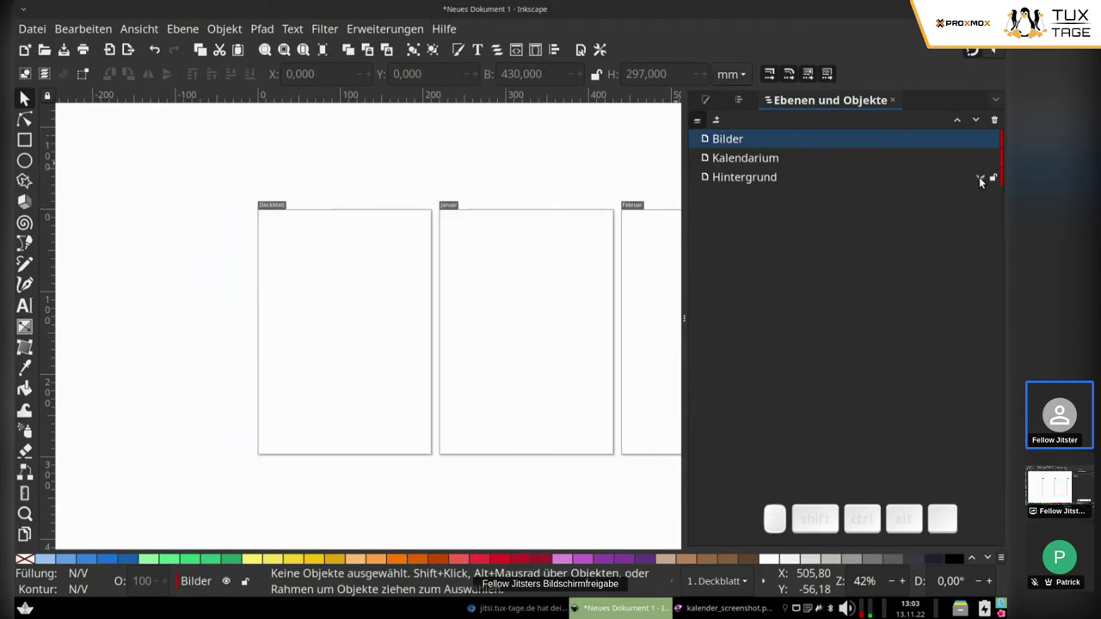
left_click(984, 179)
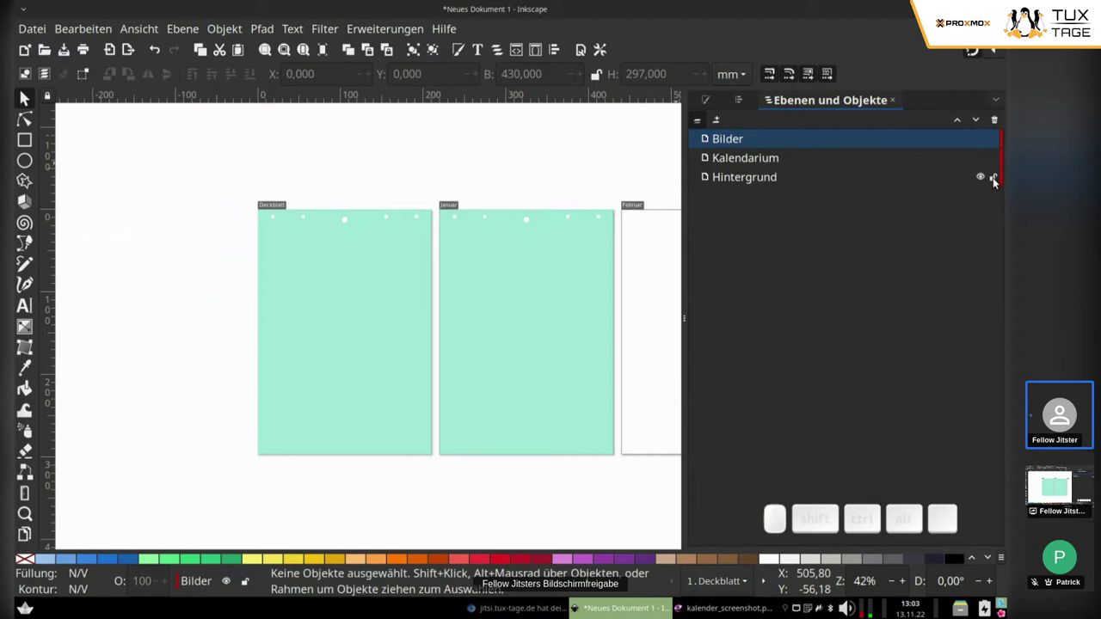
left_click(998, 180)
left_click_drag(368, 398, 512, 264)
left_click_drag(465, 272, 577, 336)
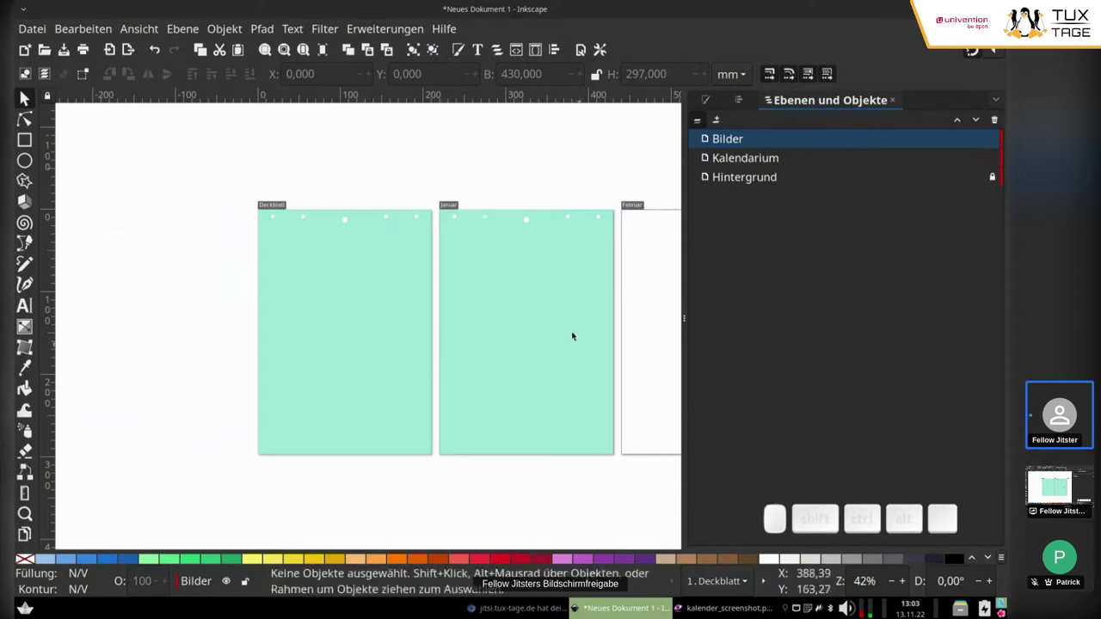
left_click(997, 178)
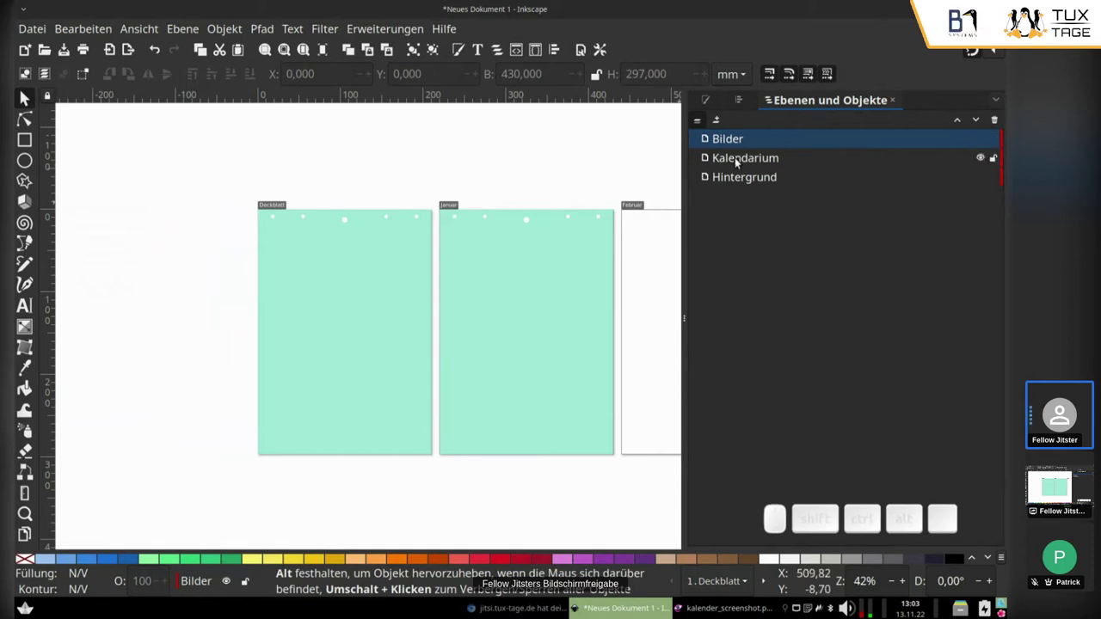
Make Kalendarium the active layer after a glance at the Gwenview example.
left_click(740, 159)
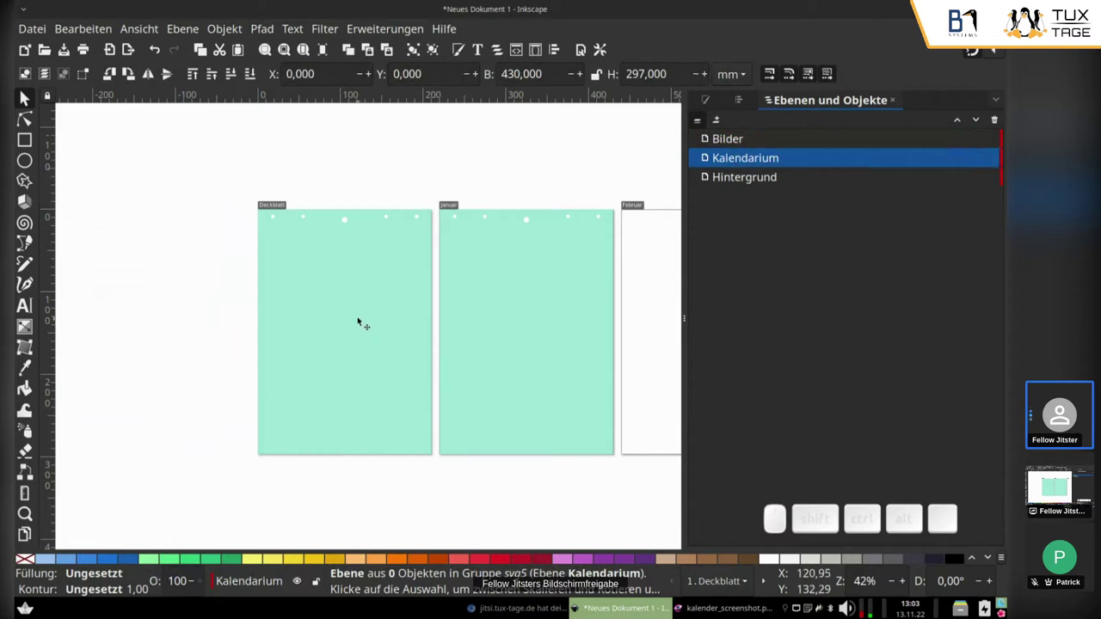
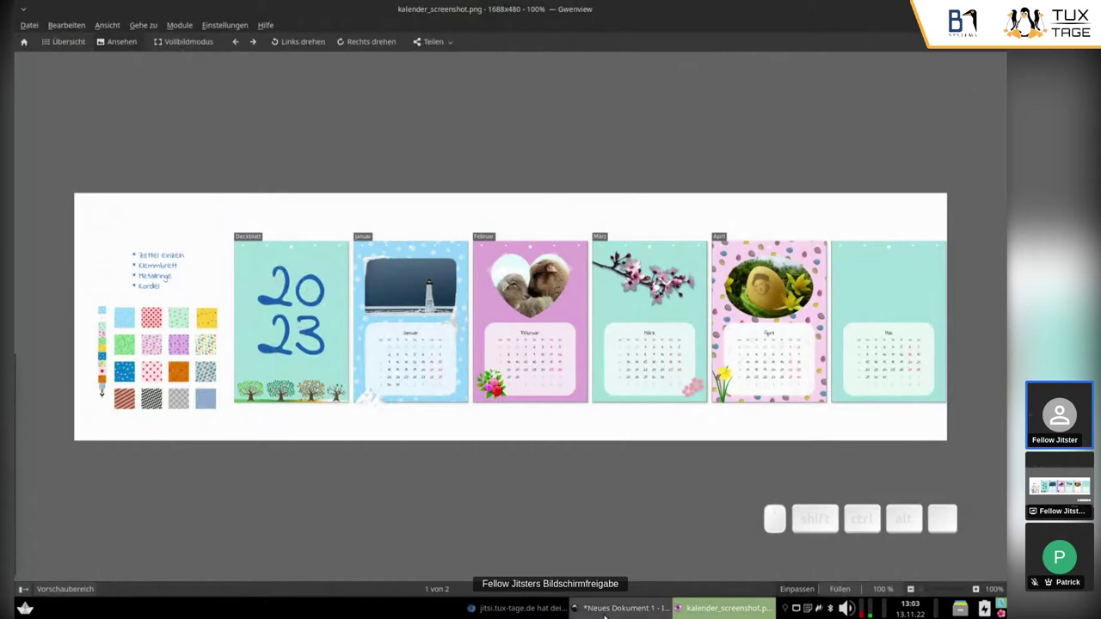
left_click(556, 597)
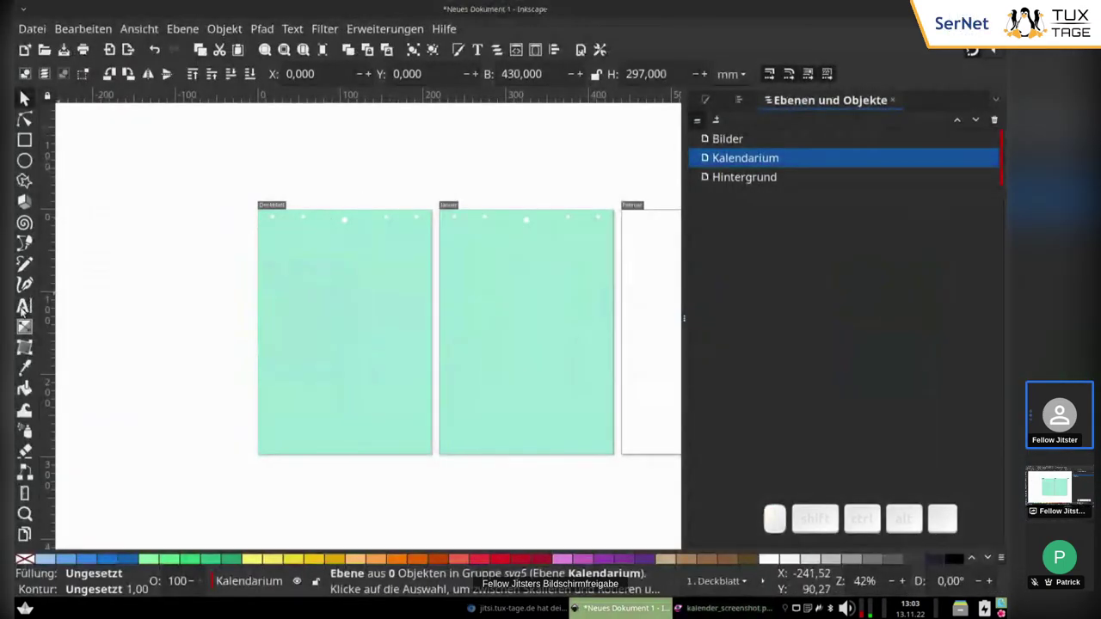
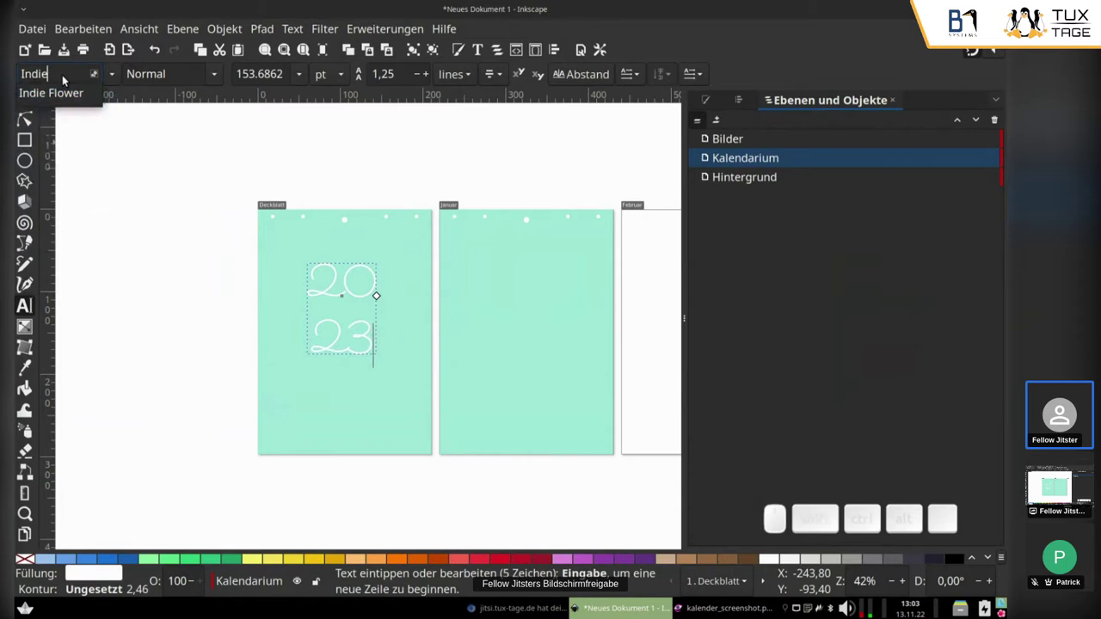
Set the two-line 2023 text in Indie Flower and lower its line spacing to 1,05.
key("Down")
key("Return")
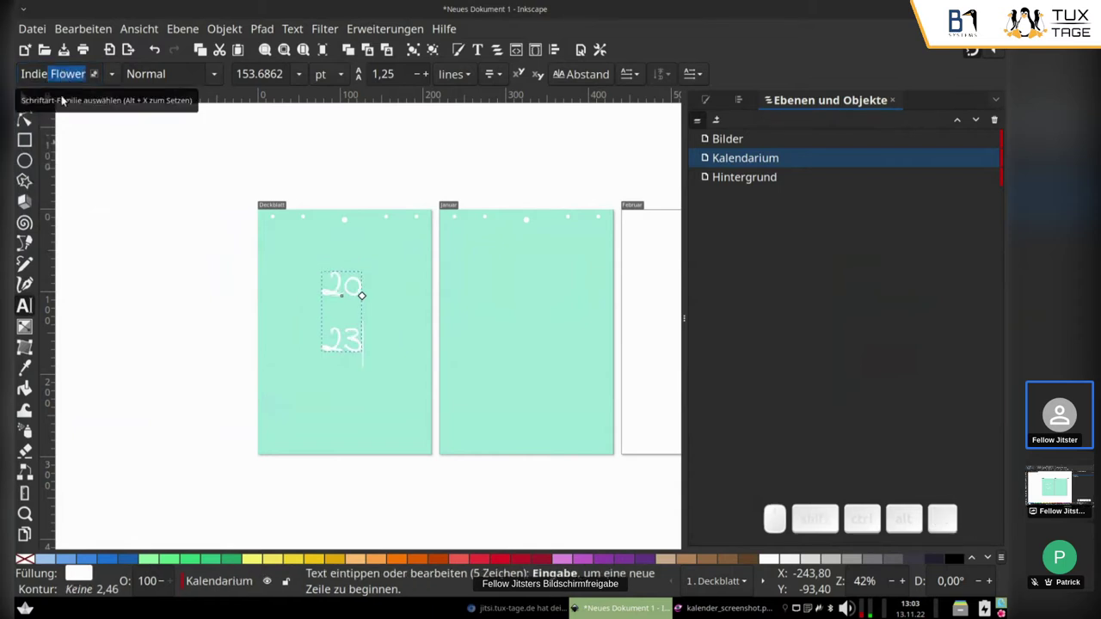
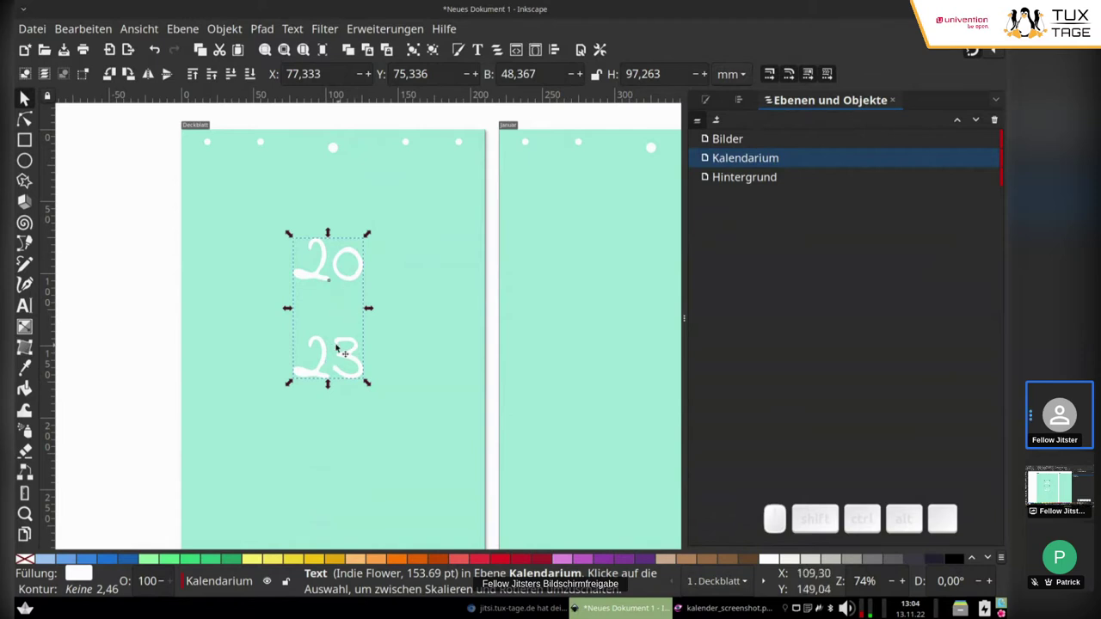
left_click(303, 375)
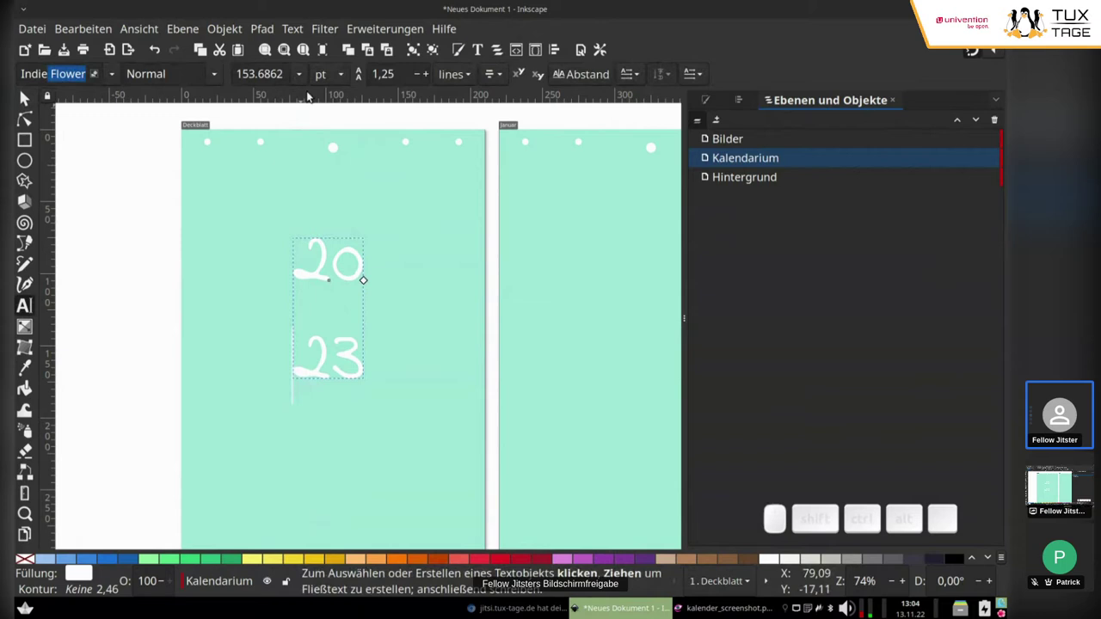
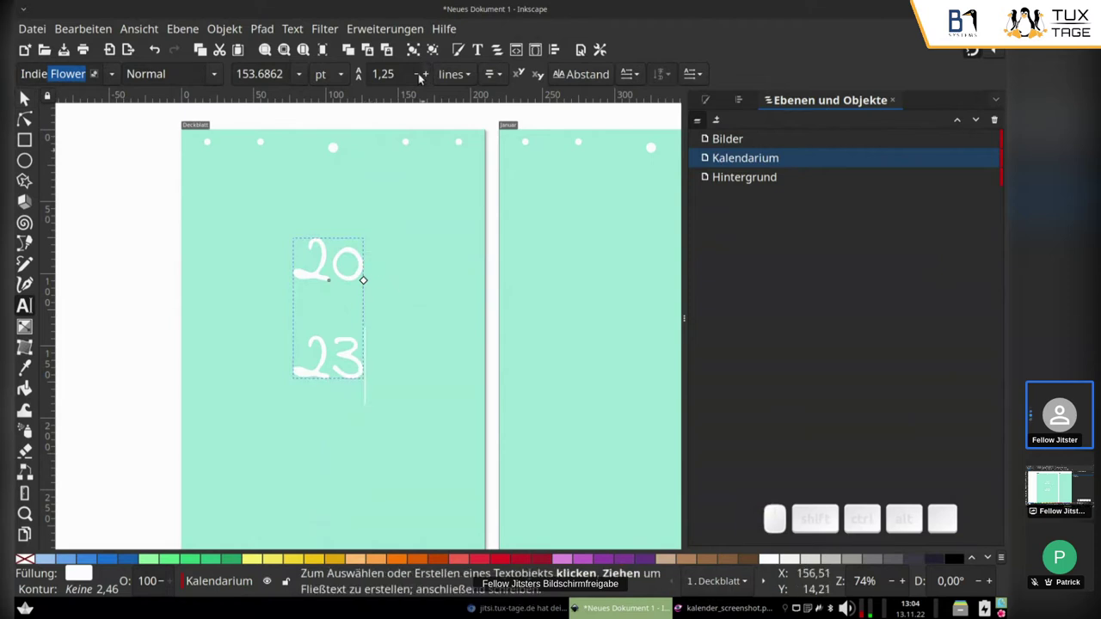
left_click(423, 81)
left_click(422, 81)
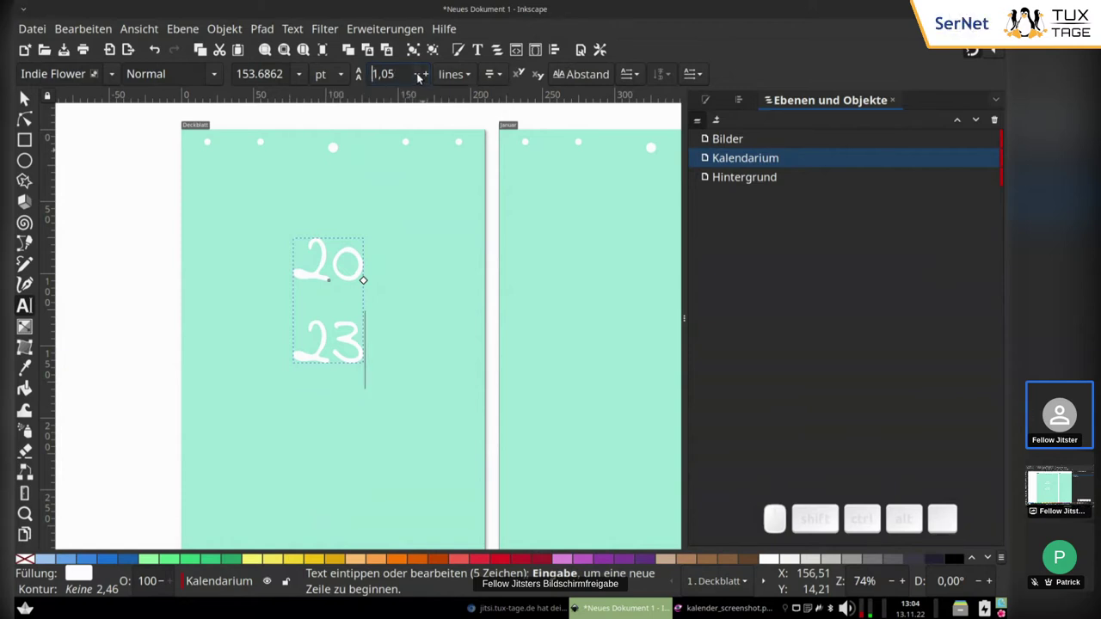
left_click(422, 74)
left_click(422, 75)
left_click(421, 75)
Scale the white 2023 up large and place it on the cover page.
left_click(30, 99)
scroll("down", 3)
left_click_drag(382, 313, 410, 307)
left_click_drag(406, 301, 415, 366)
left_click_drag(419, 372, 408, 296)
left_click_drag(385, 276, 307, 348)
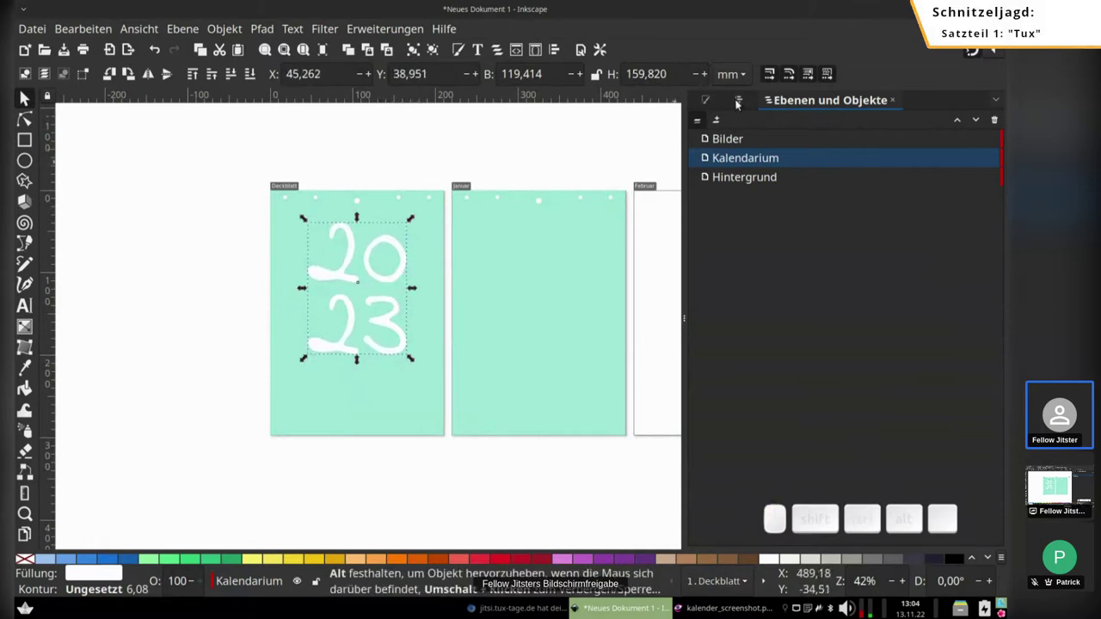
Centre 2023 horizontally on the page via Align and Distribute, then make Bilder active.
left_click(742, 103)
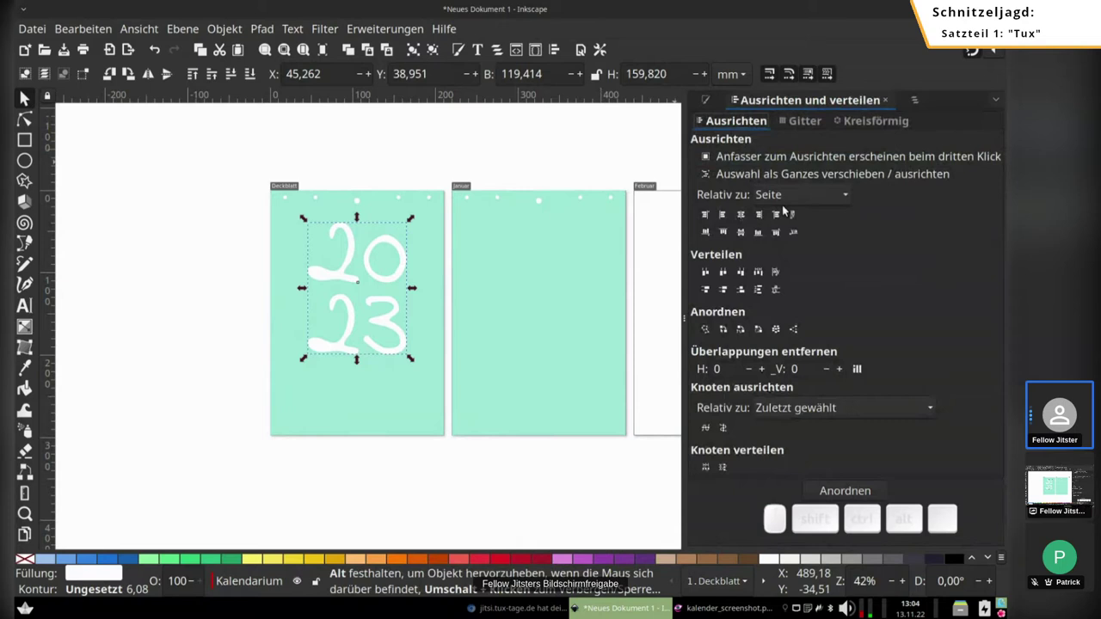
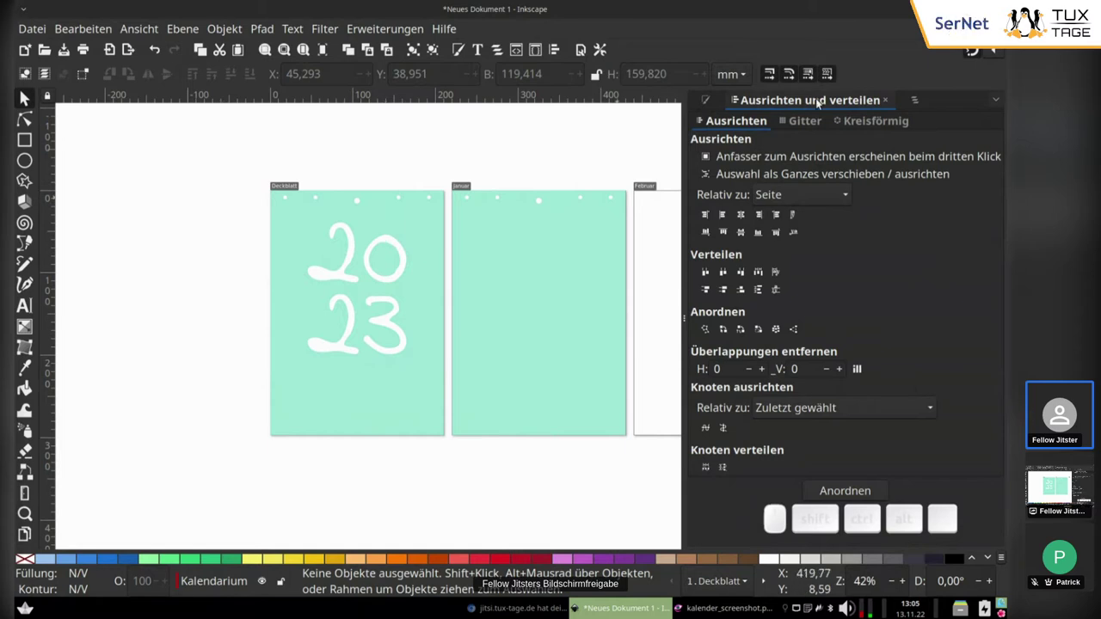
left_click(925, 107)
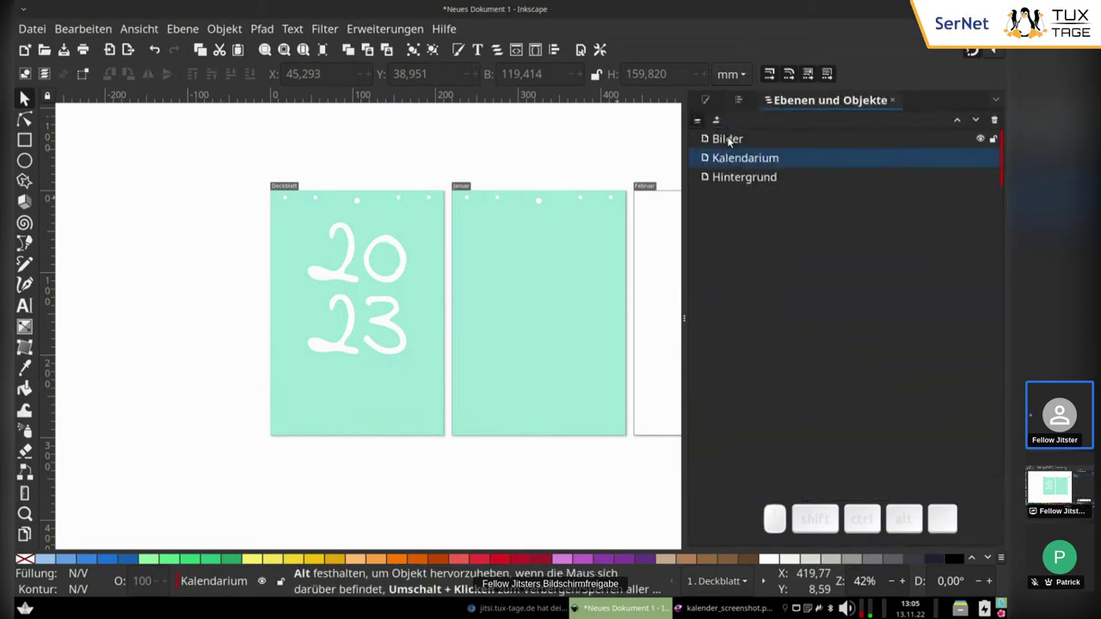
left_click(732, 144)
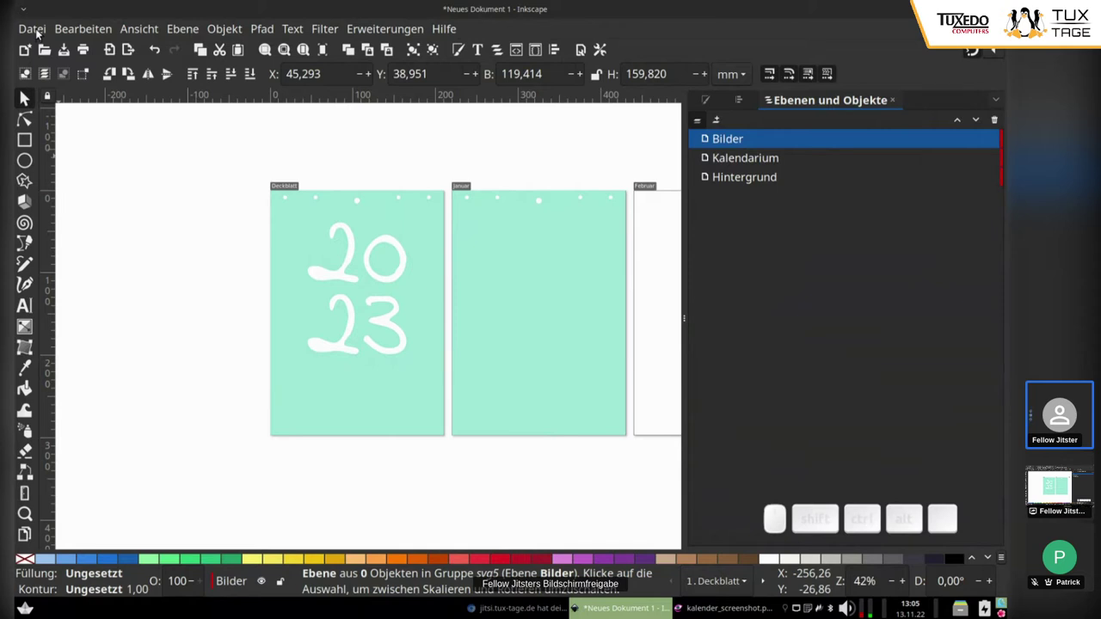
Start File > Import and pick four_seasons.svg from the Clipart folder.
left_click(40, 30)
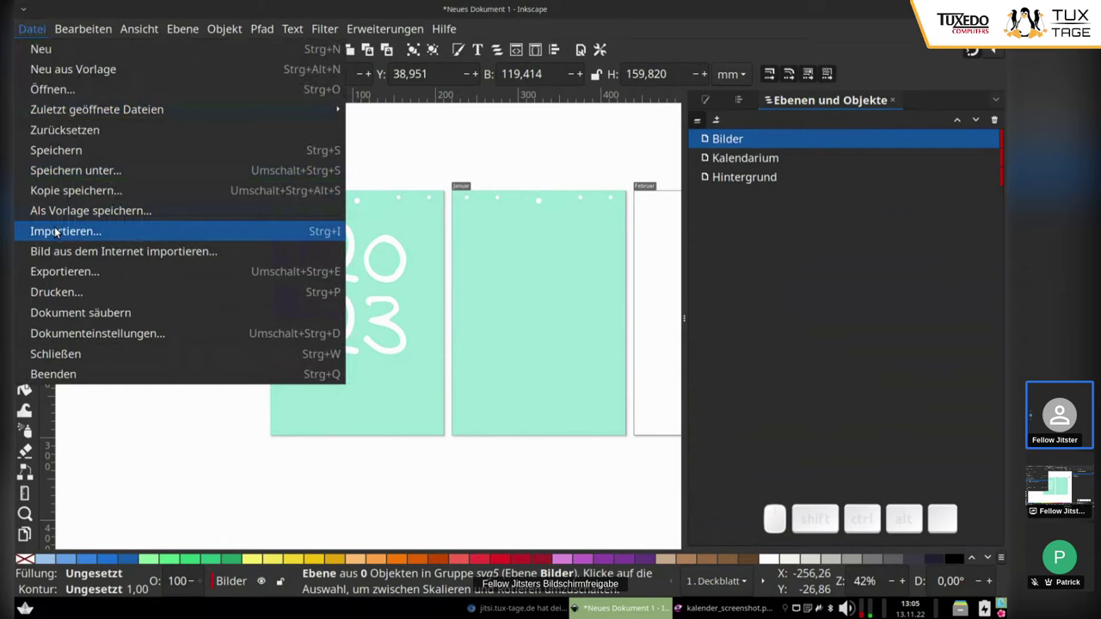
left_click(57, 241)
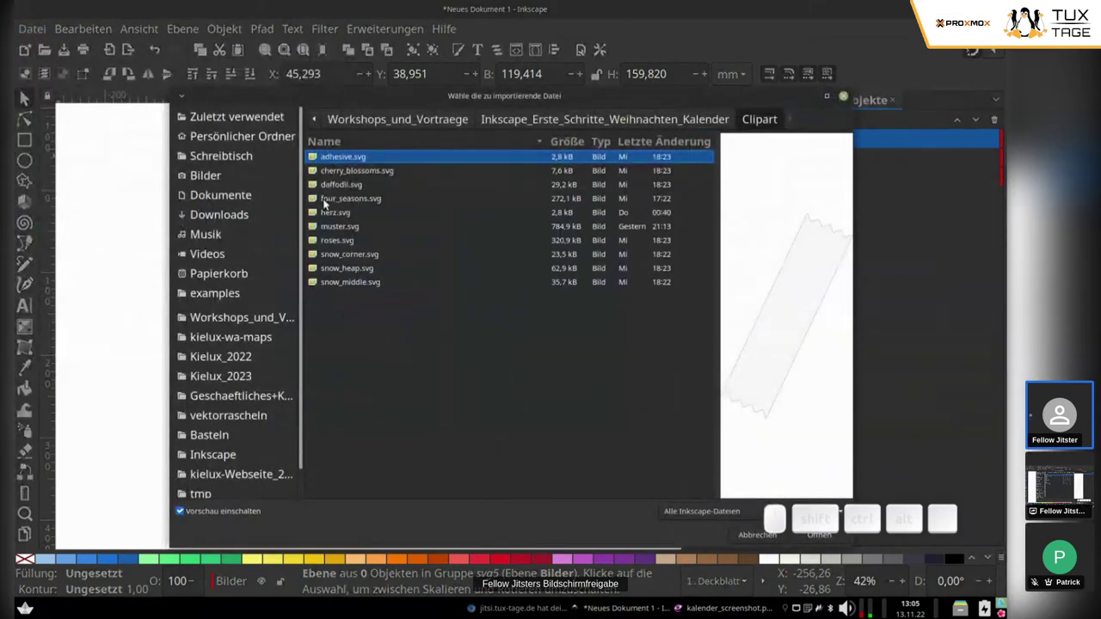
left_click(329, 206)
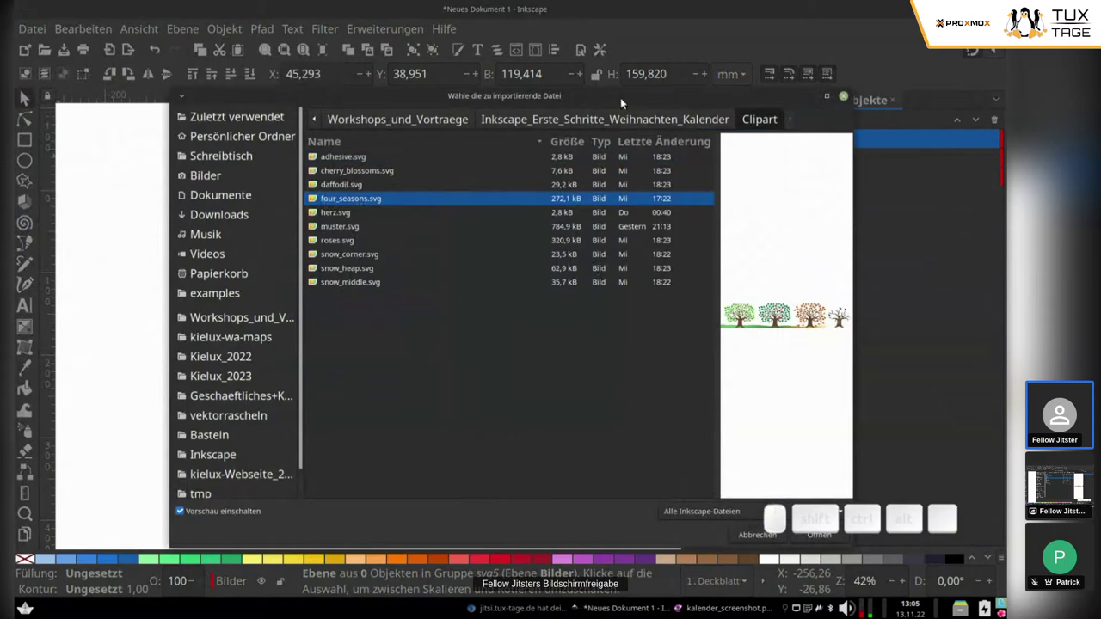
left_click_drag(594, 99, 702, 486)
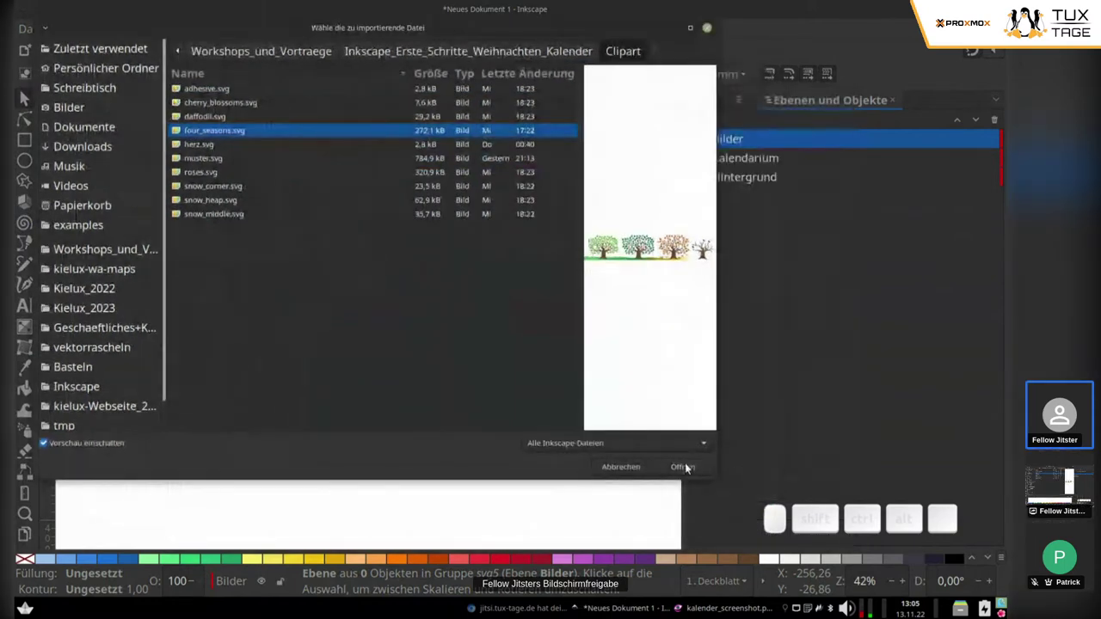
Import the trees as editable objects and drag them towards the cover's bottom.
left_click(690, 465)
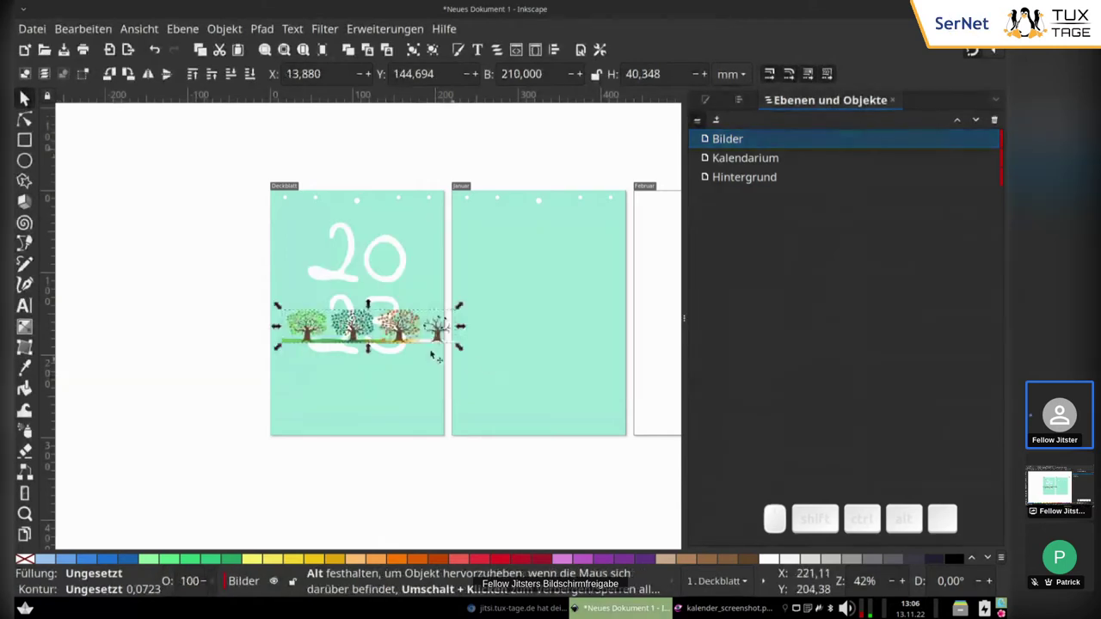
left_click_drag(423, 327, 419, 319)
left_click_drag(419, 318, 407, 394)
left_click(369, 468)
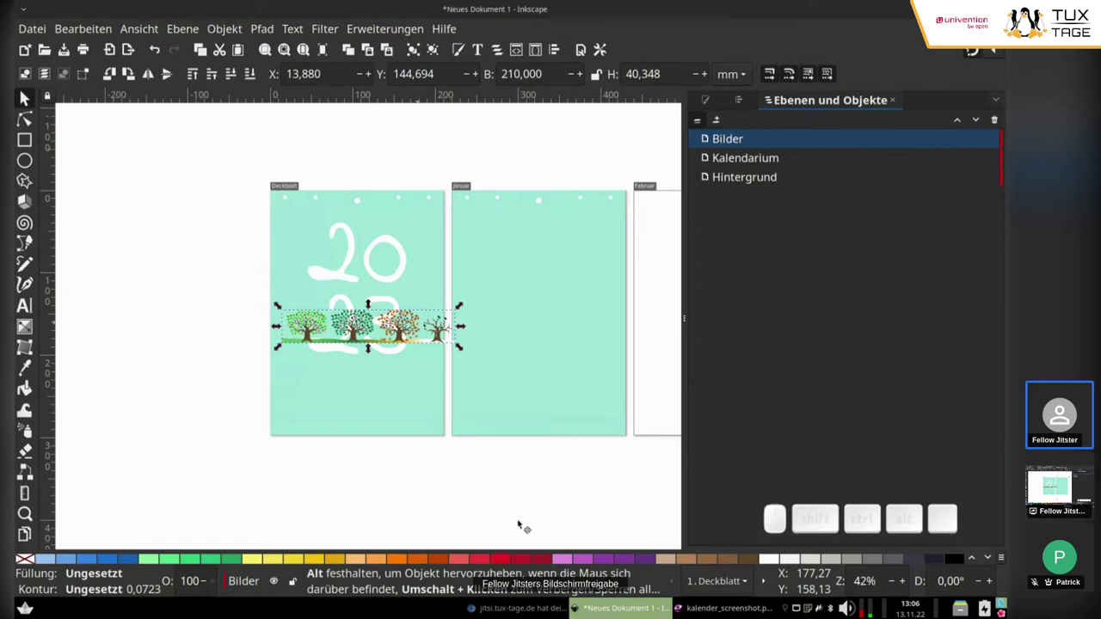
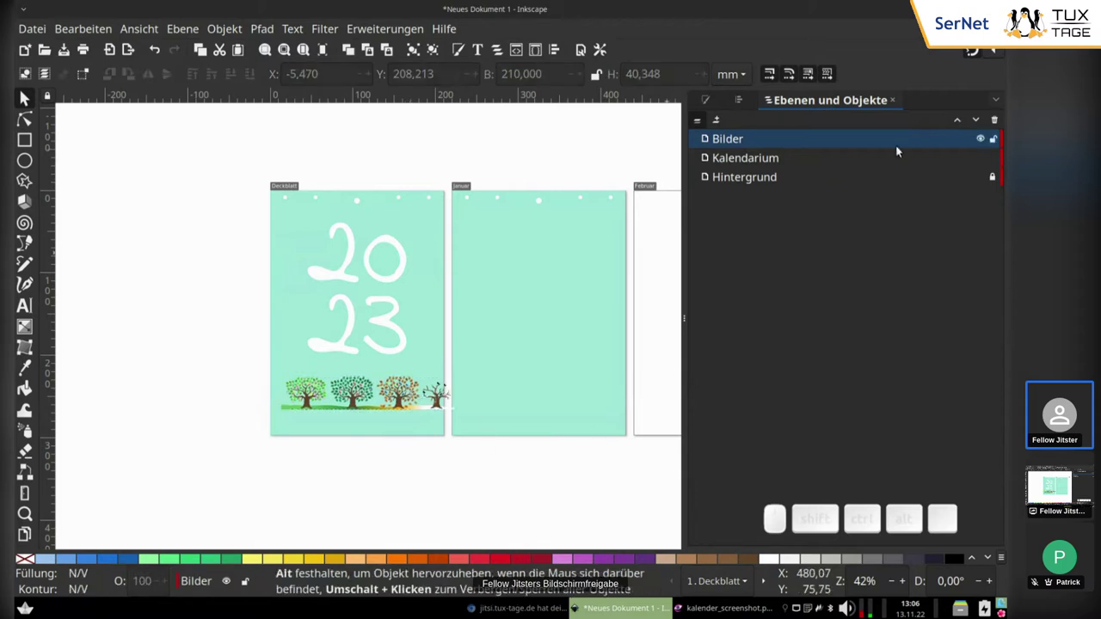
Lock Hintergrund and line the tree border up with the cover page's bottom edge.
left_click(999, 184)
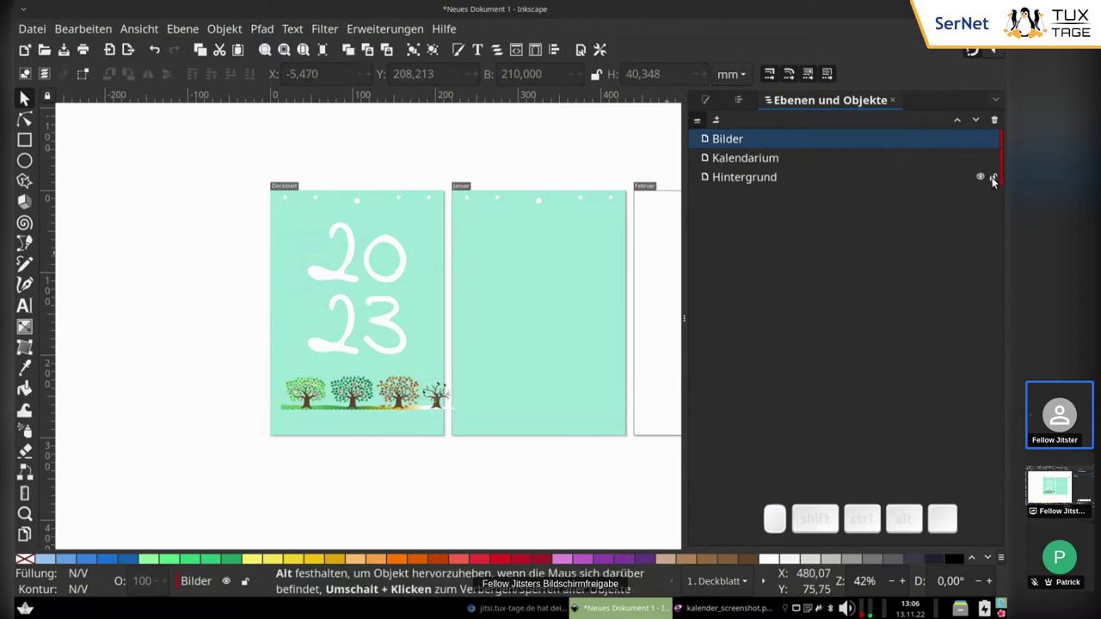
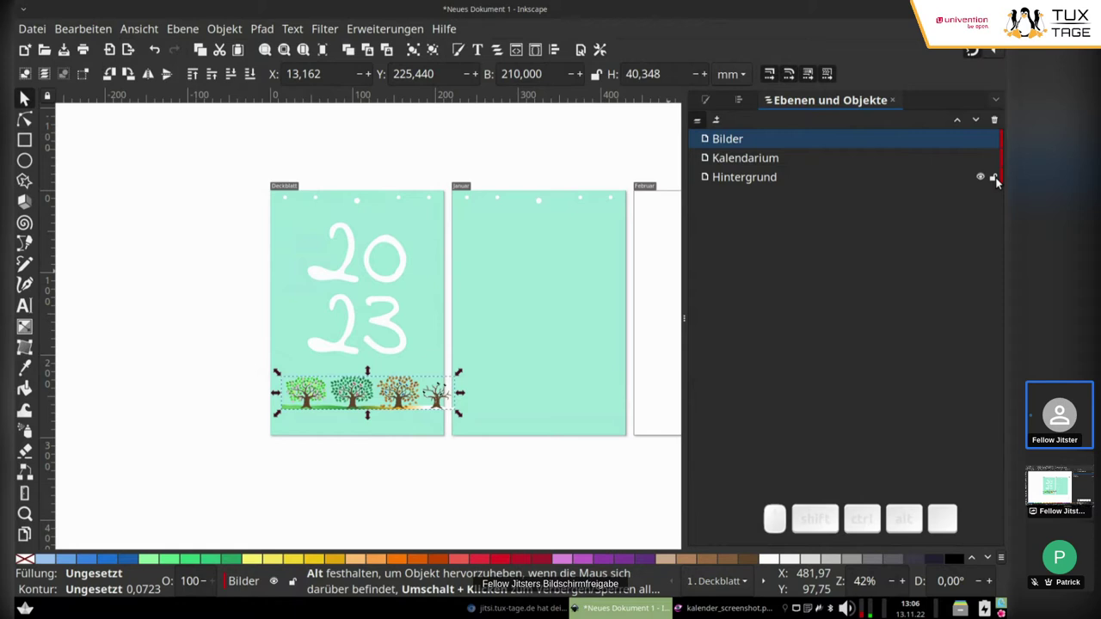
left_click(999, 178)
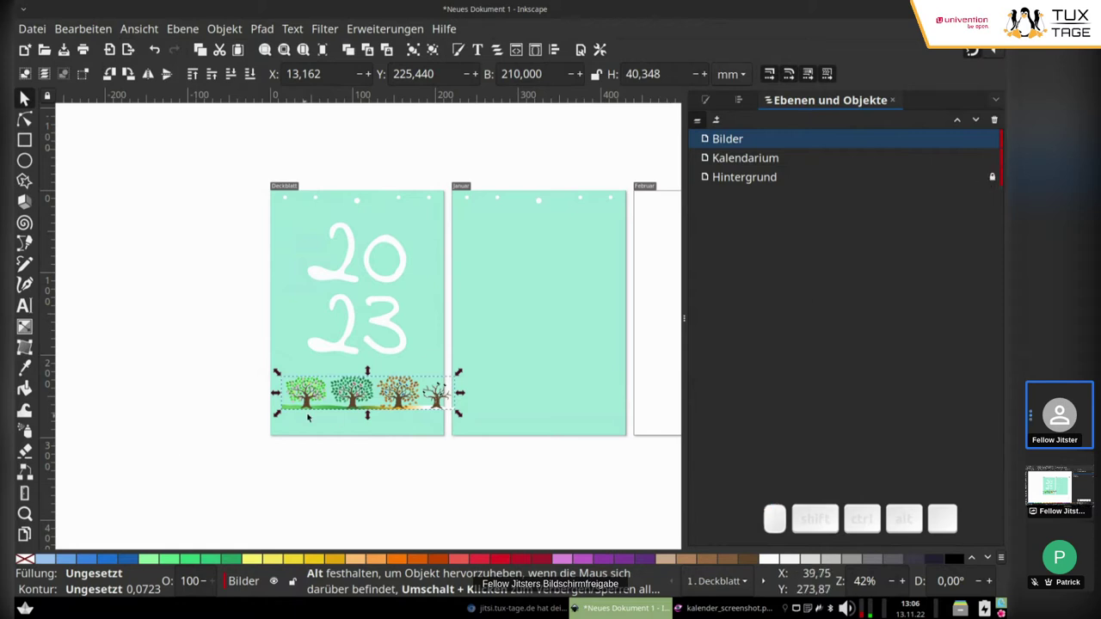
left_click_drag(285, 414, 278, 441)
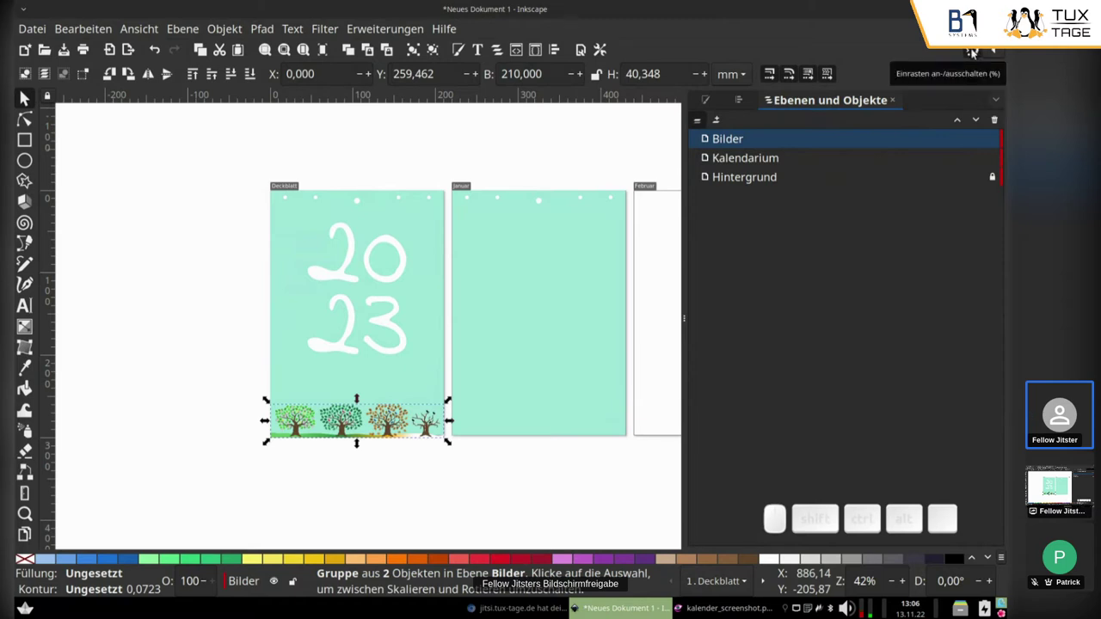
scroll("down", 3)
scroll("up", 3)
left_click_drag(283, 371, 288, 361)
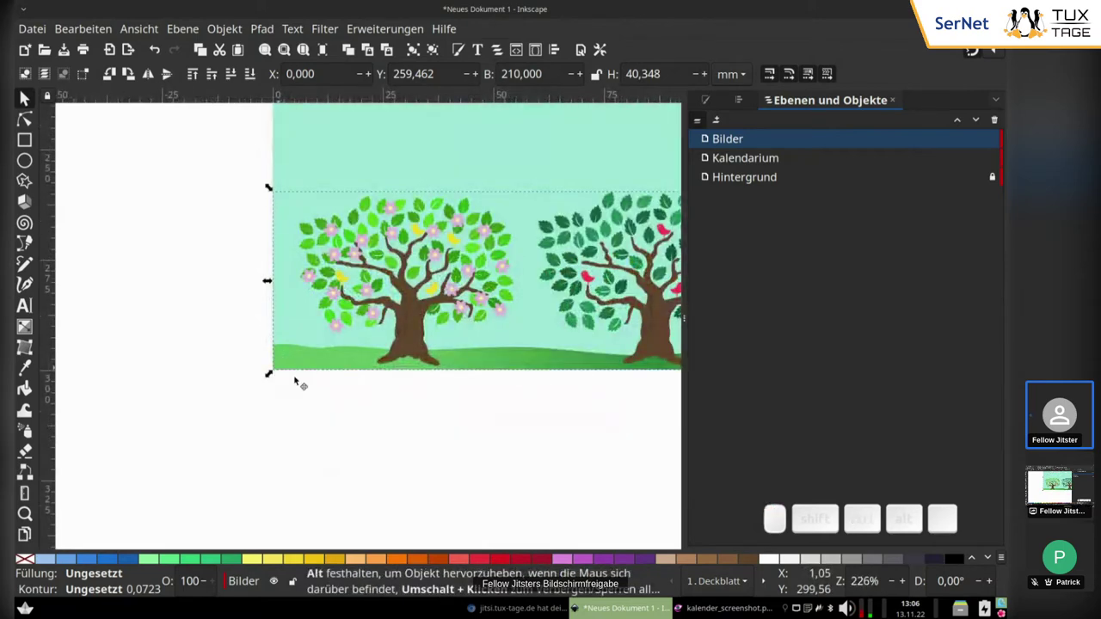
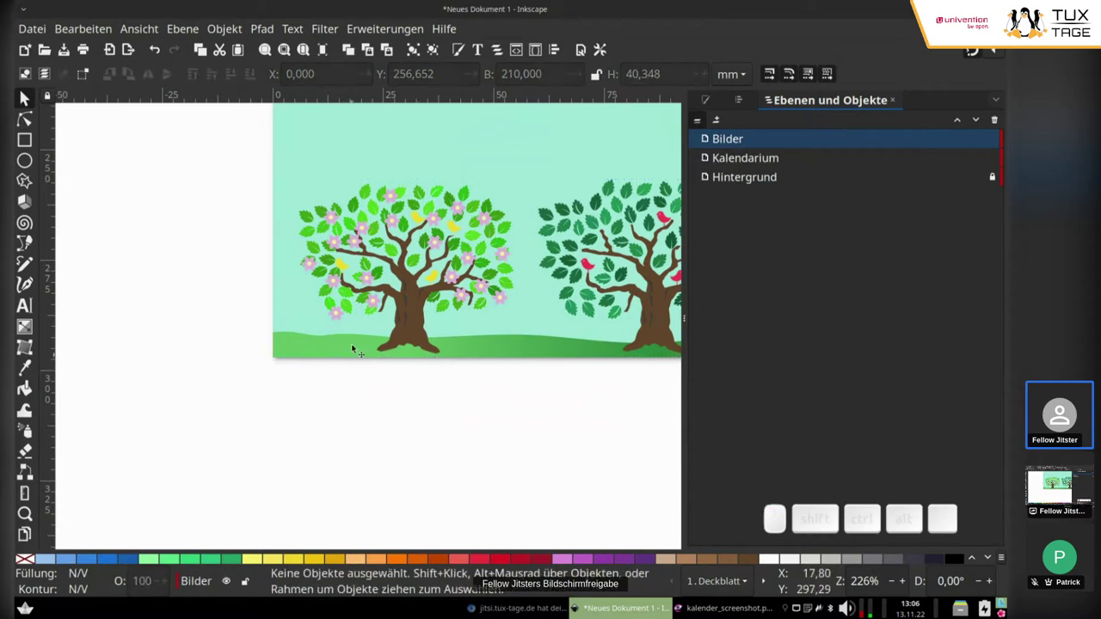
scroll("down", 3)
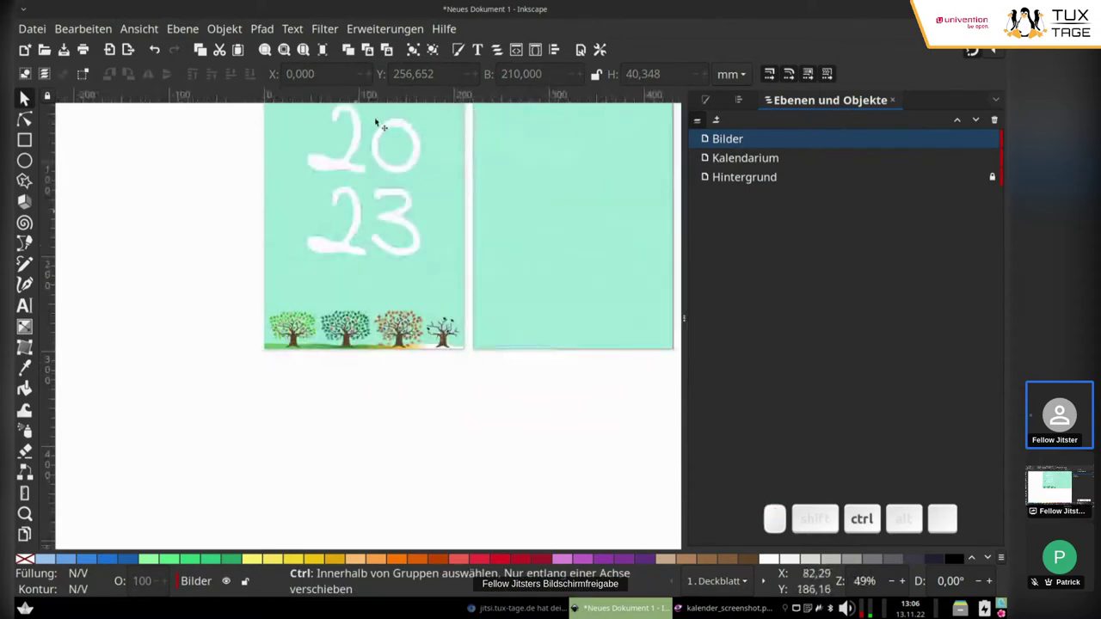
scroll("up", 3)
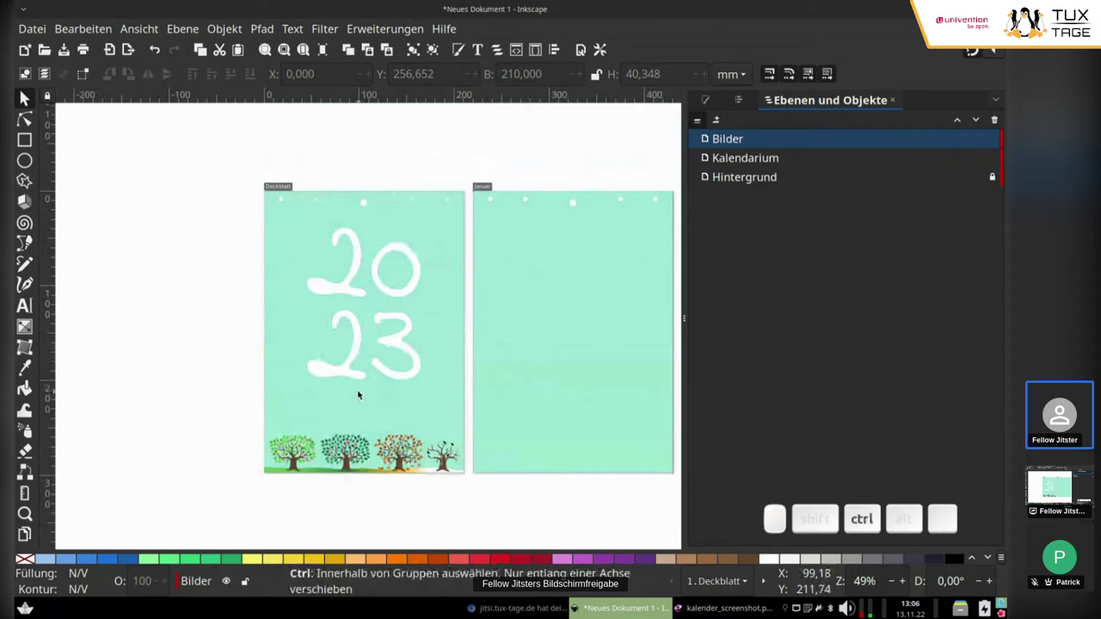
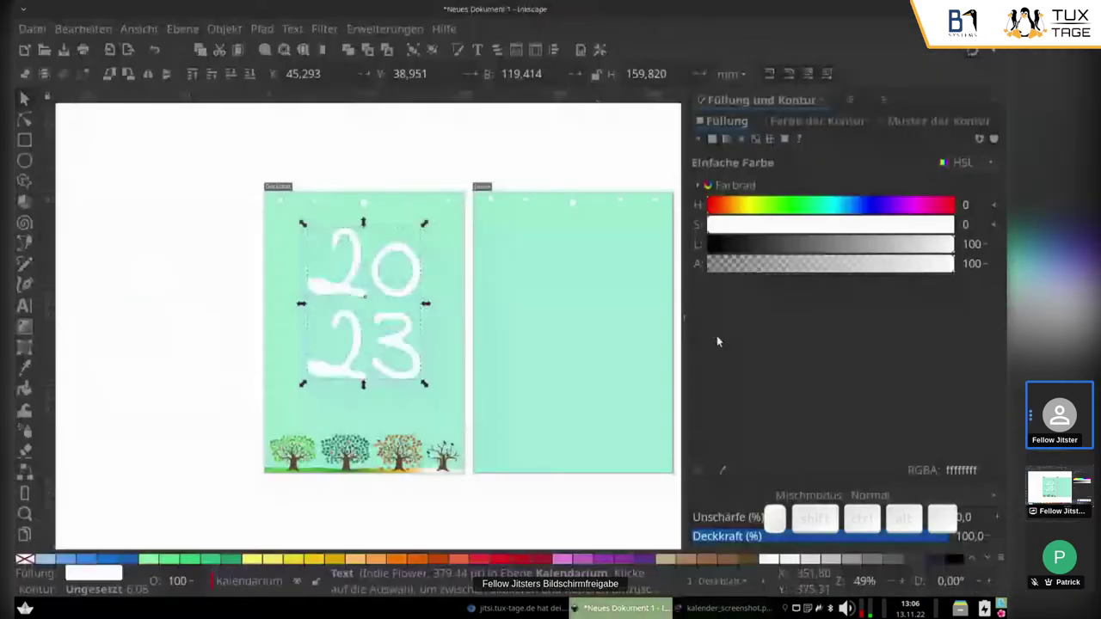
Recolour the 2023 lettering to a dark blue, HSL about 223, 55, 45.
left_click_drag(848, 203, 824, 235)
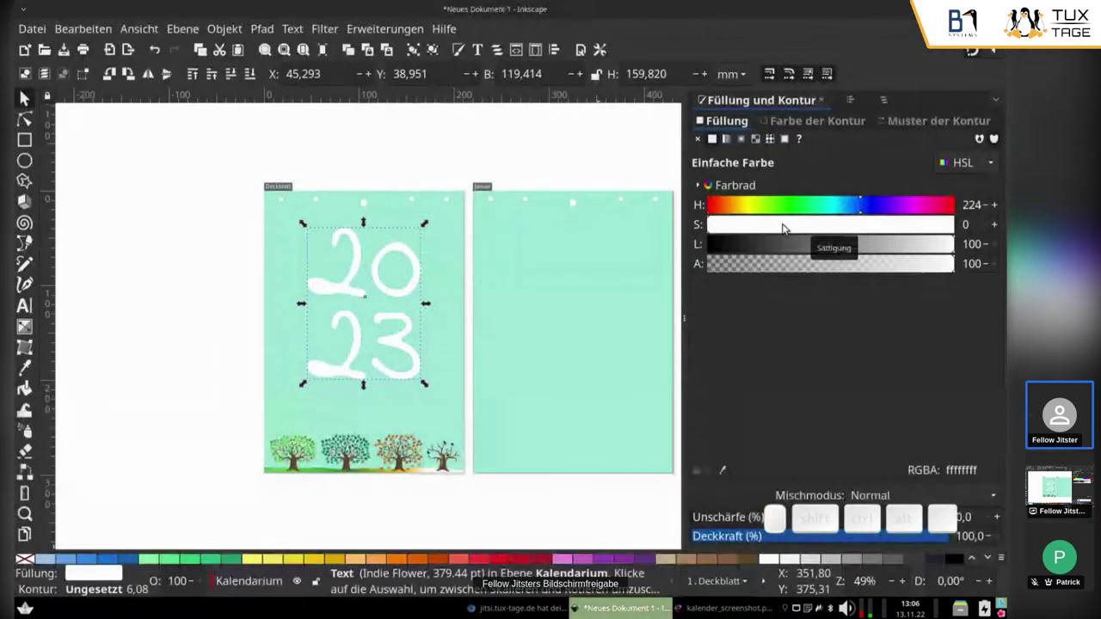
left_click_drag(790, 245, 836, 223)
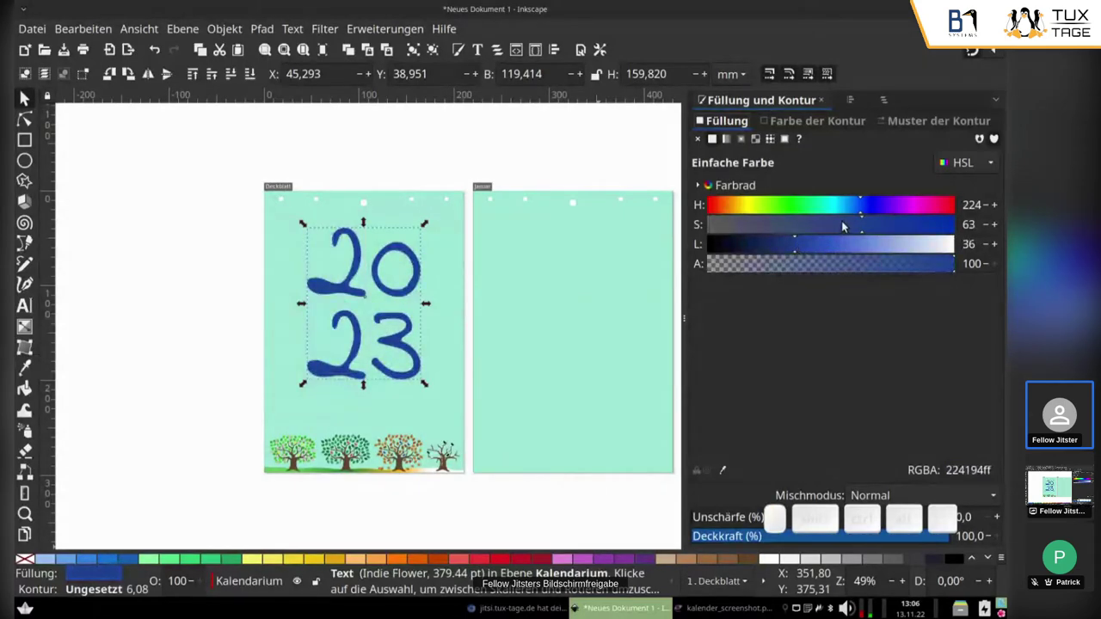
left_click(848, 223)
left_click(836, 244)
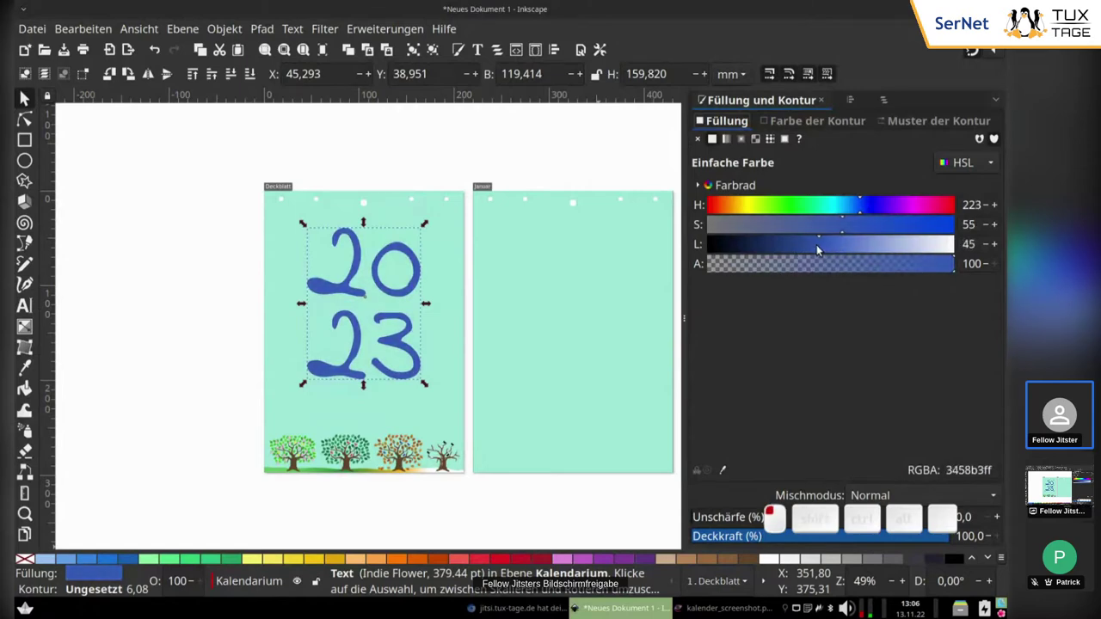
left_click(367, 223)
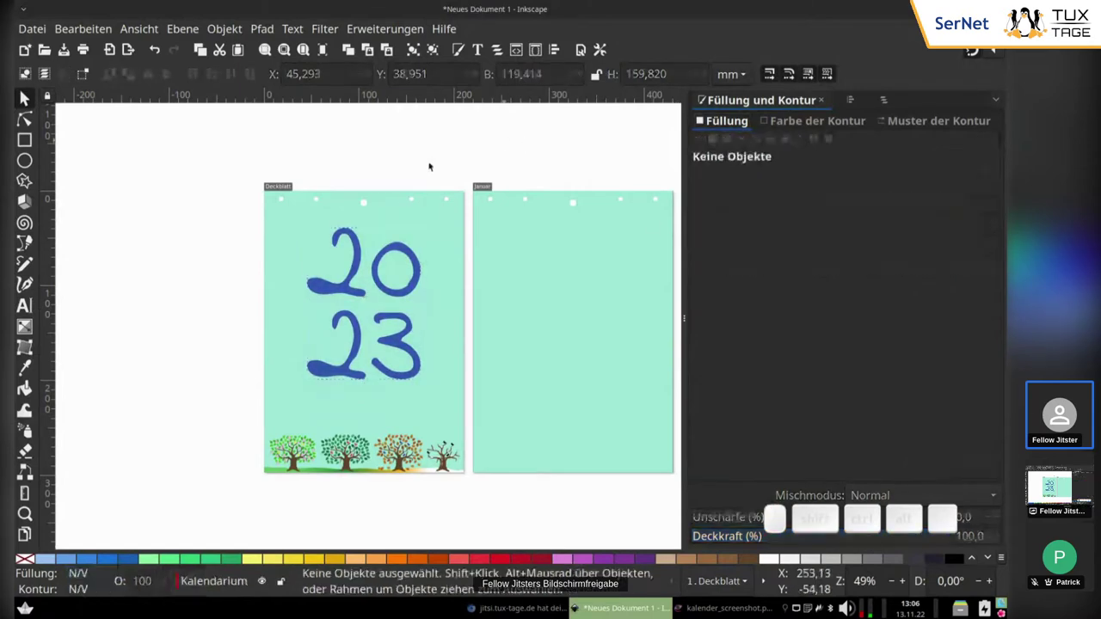
left_click(572, 369)
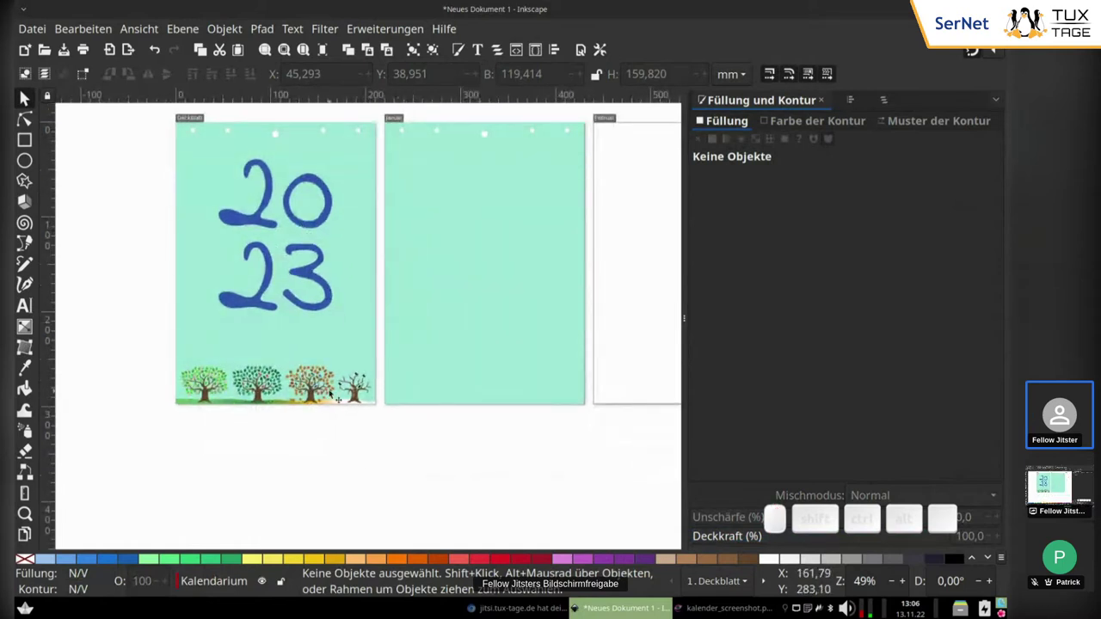
scroll("up", 3)
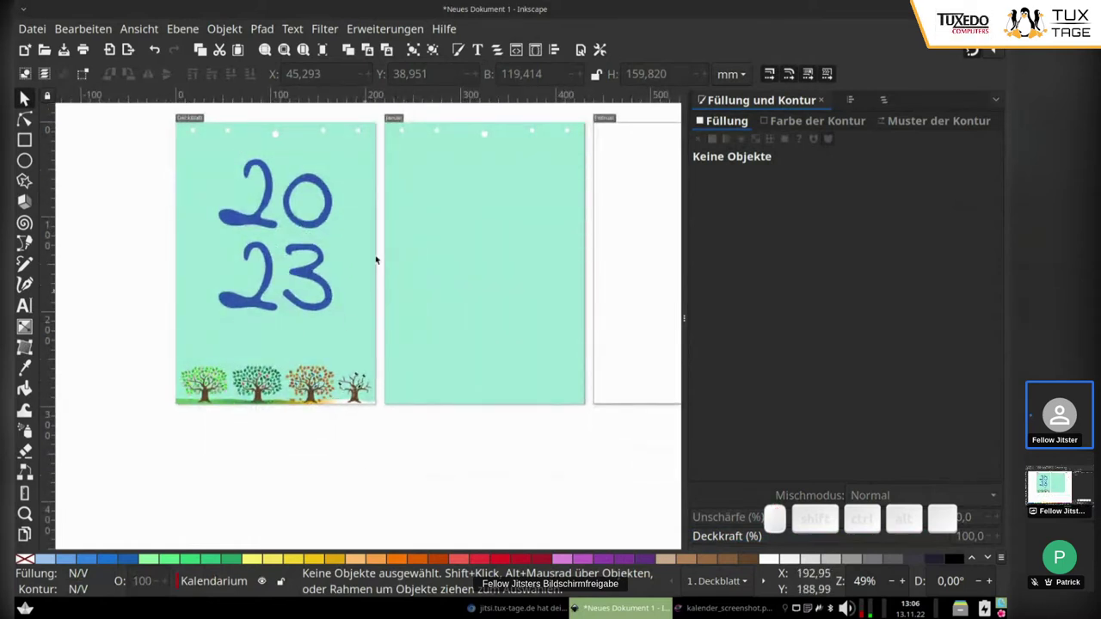
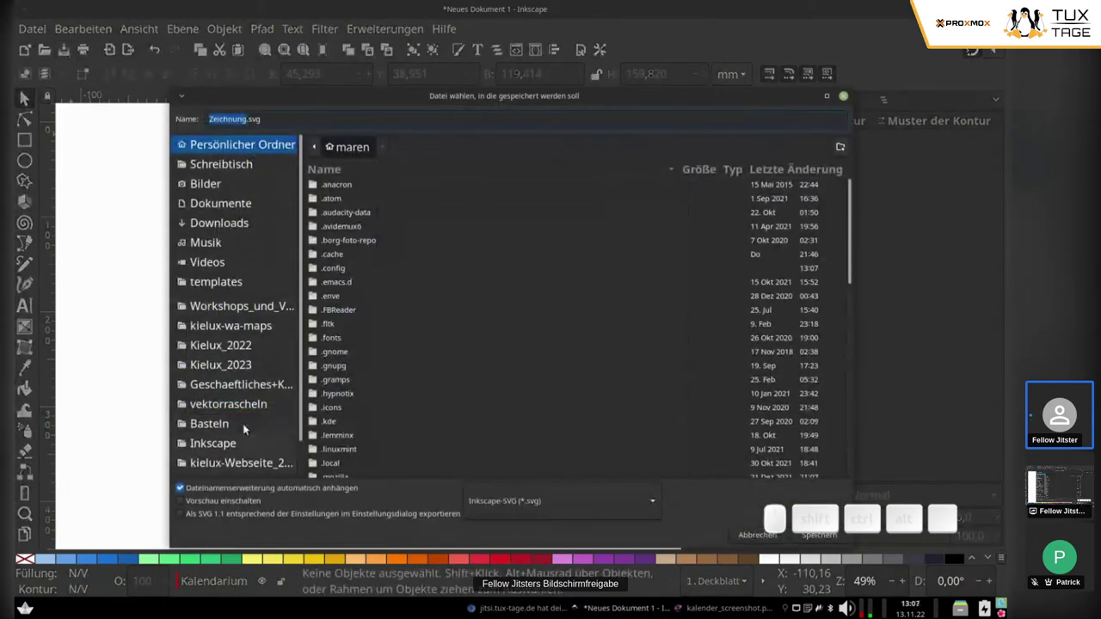
Save the drawing as Zeichnung.svg in Workshops_und_Vortraege > Inkscape_Erste_Schritte_Weihnachten_Kalender > Kalender_Beispiel.
scroll("down", 3)
scroll("up", 3)
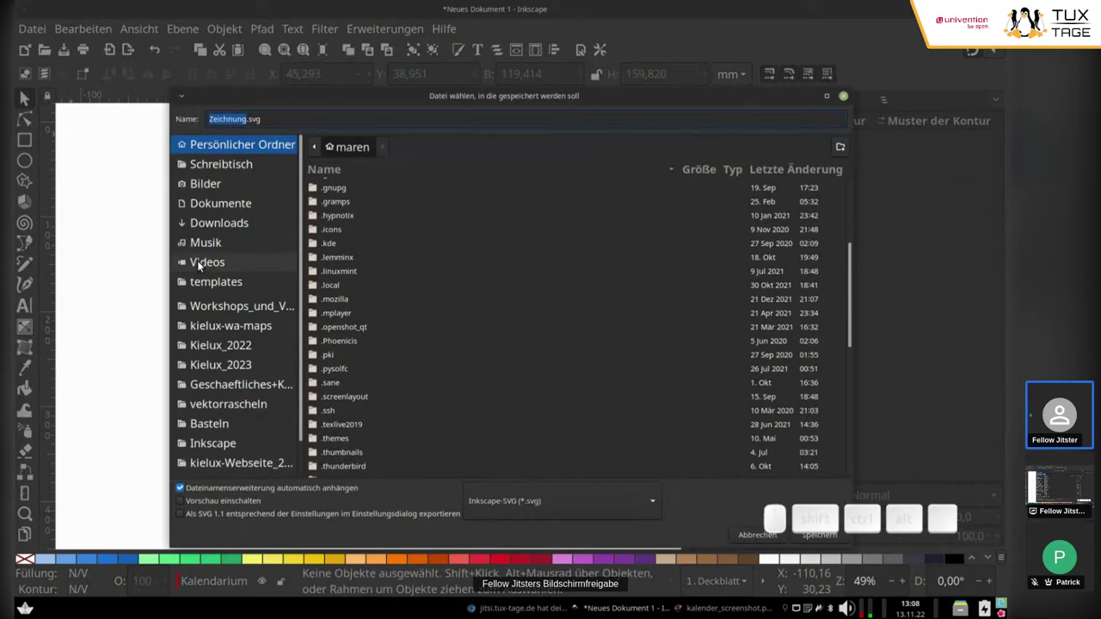
left_click(215, 311)
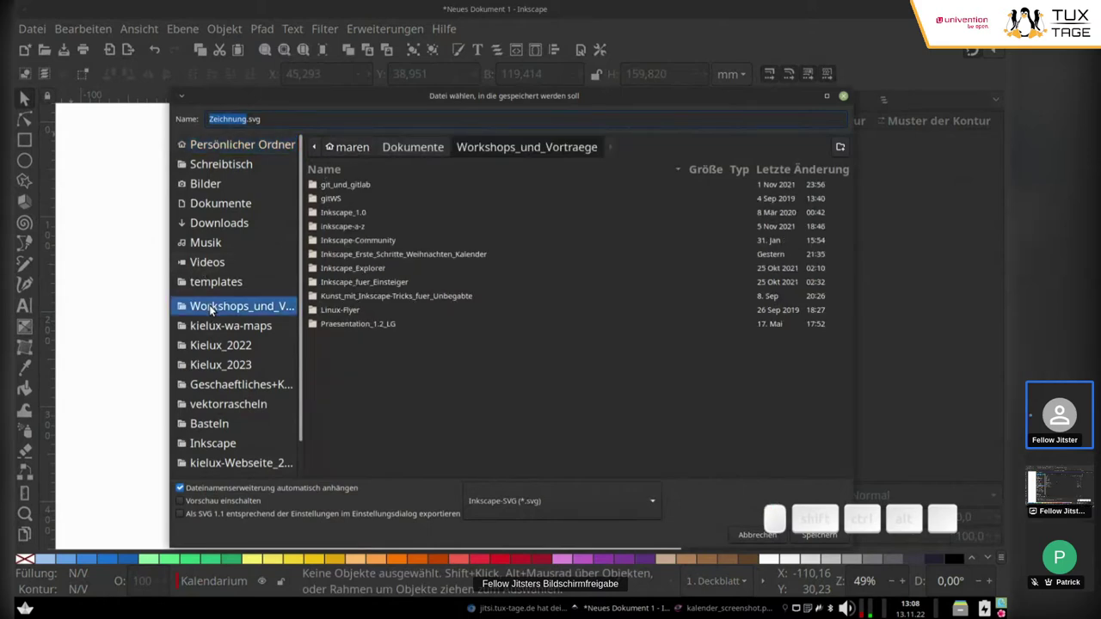
left_click(429, 259)
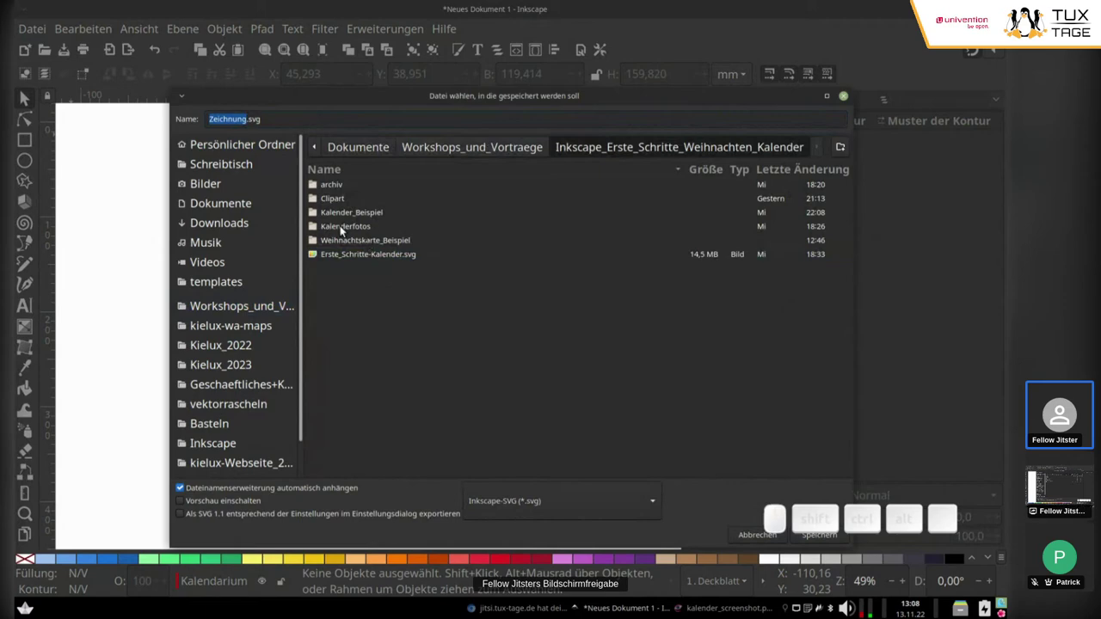
left_click(357, 219)
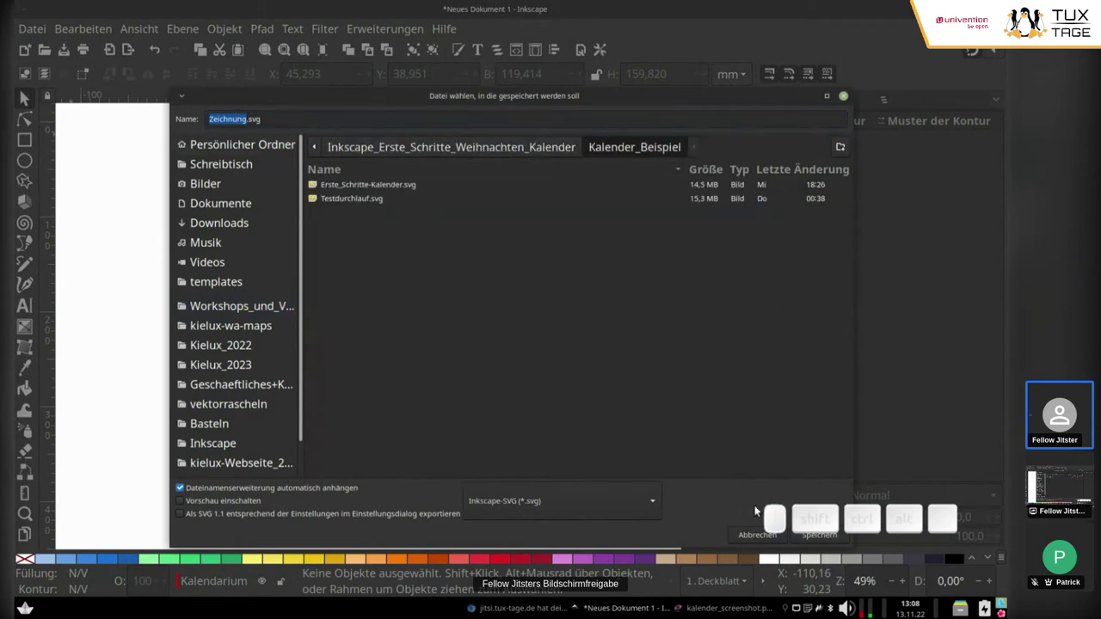
left_click(837, 537)
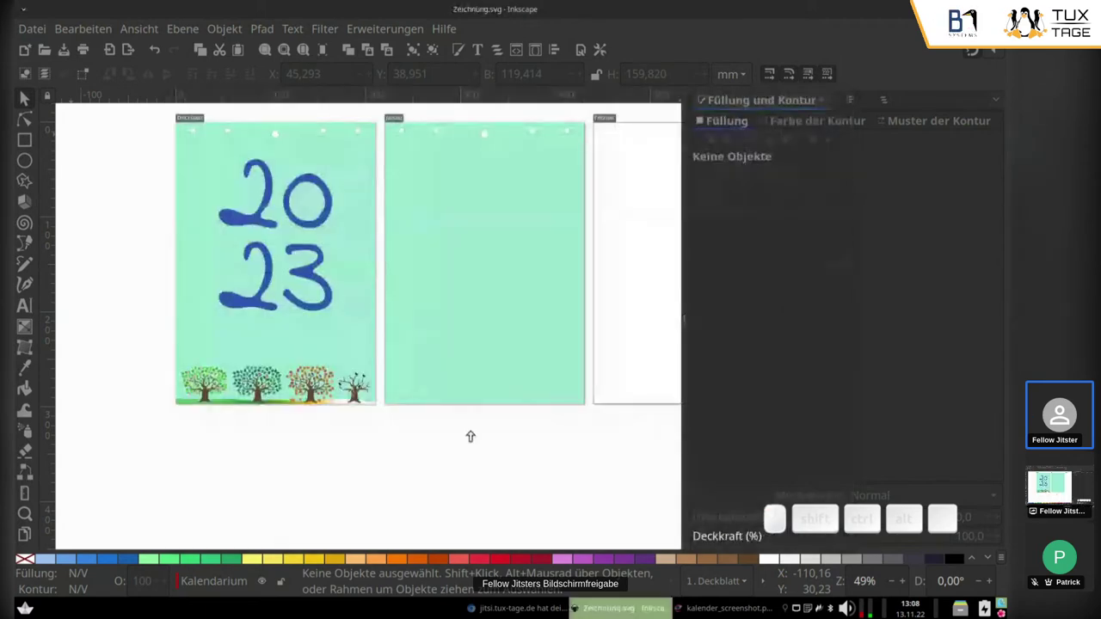
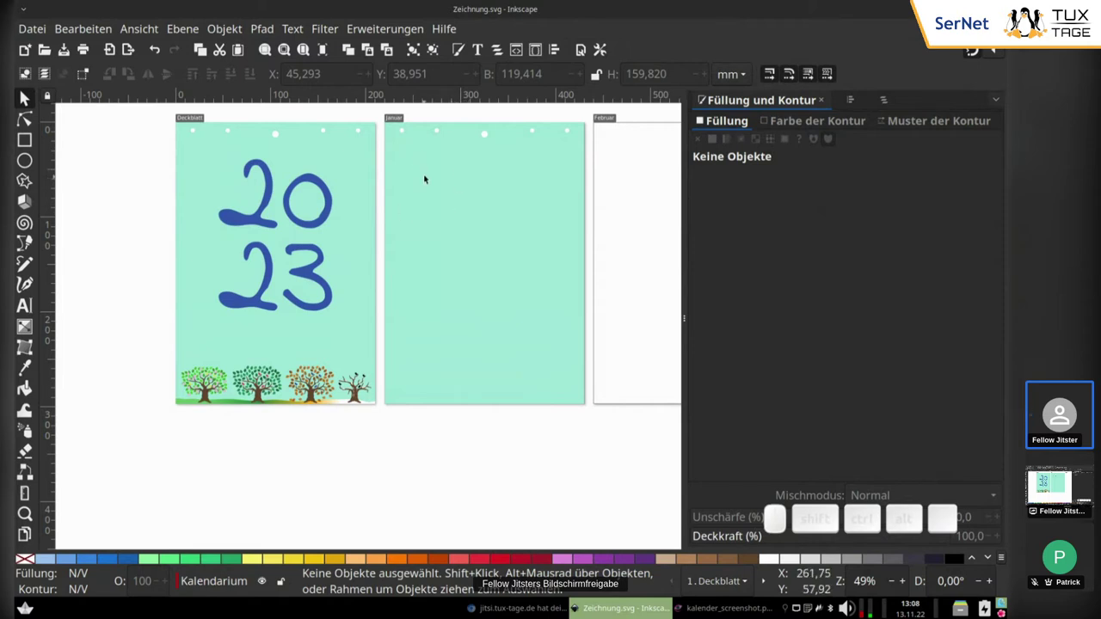
Show the layers list with Kalendarium active, check the Gwenview example, and return to Inkscape.
left_click(888, 100)
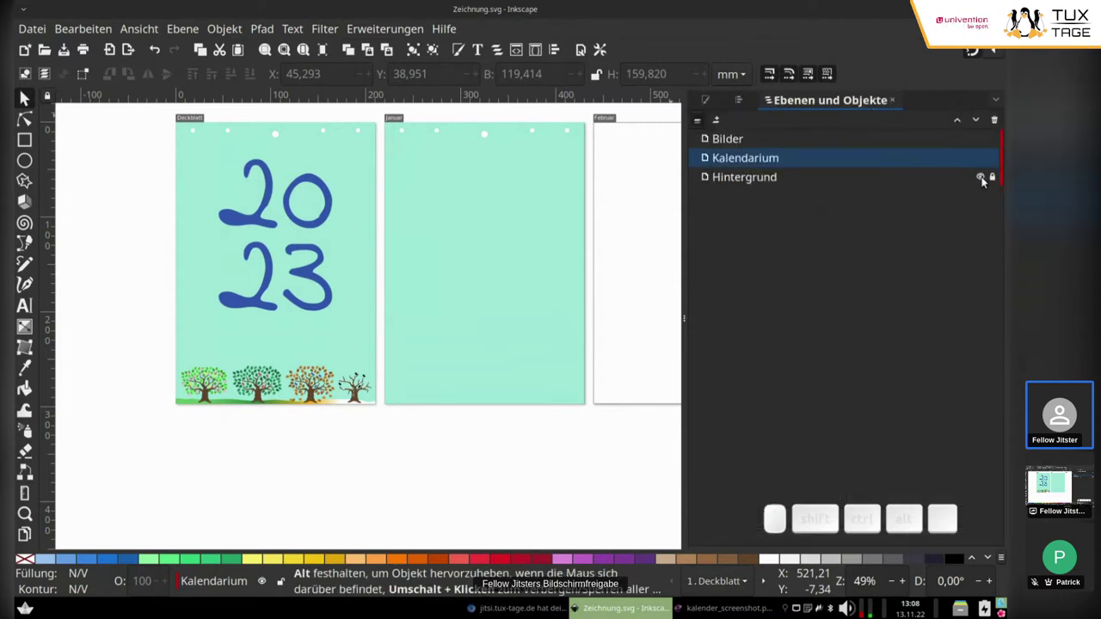
left_click(744, 167)
left_click(564, 446)
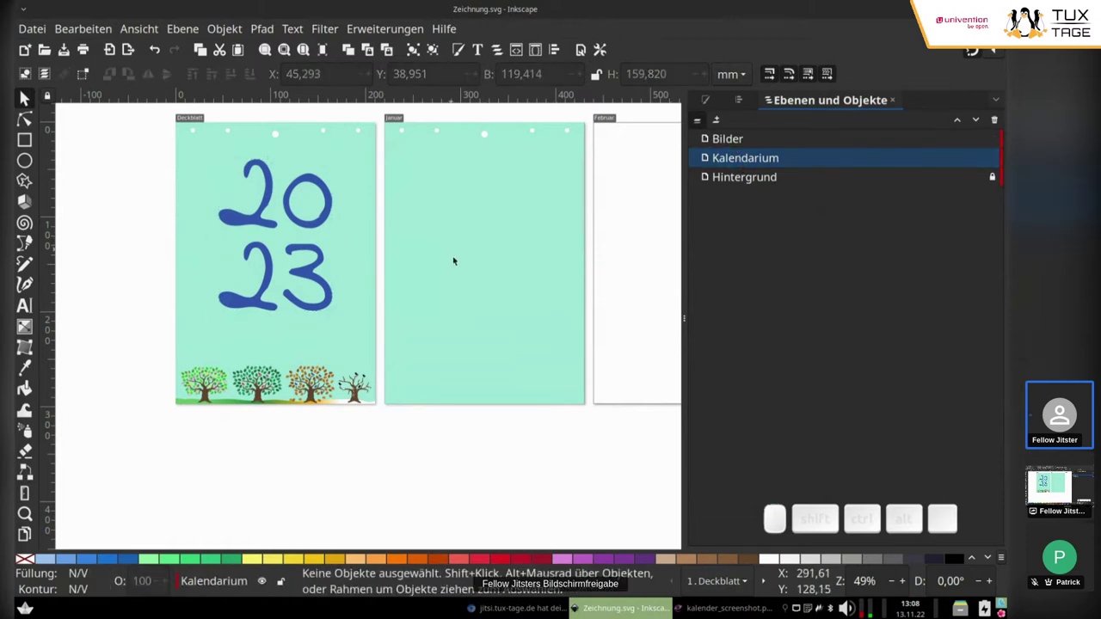
scroll("down", 3)
scroll("down", 3)
scroll("up", 3)
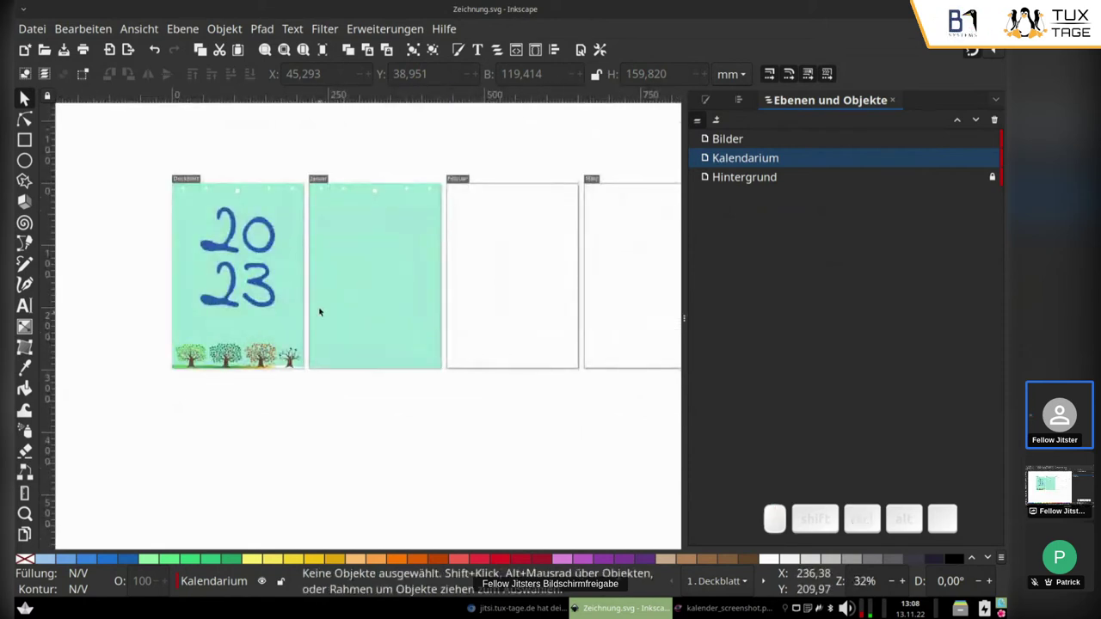
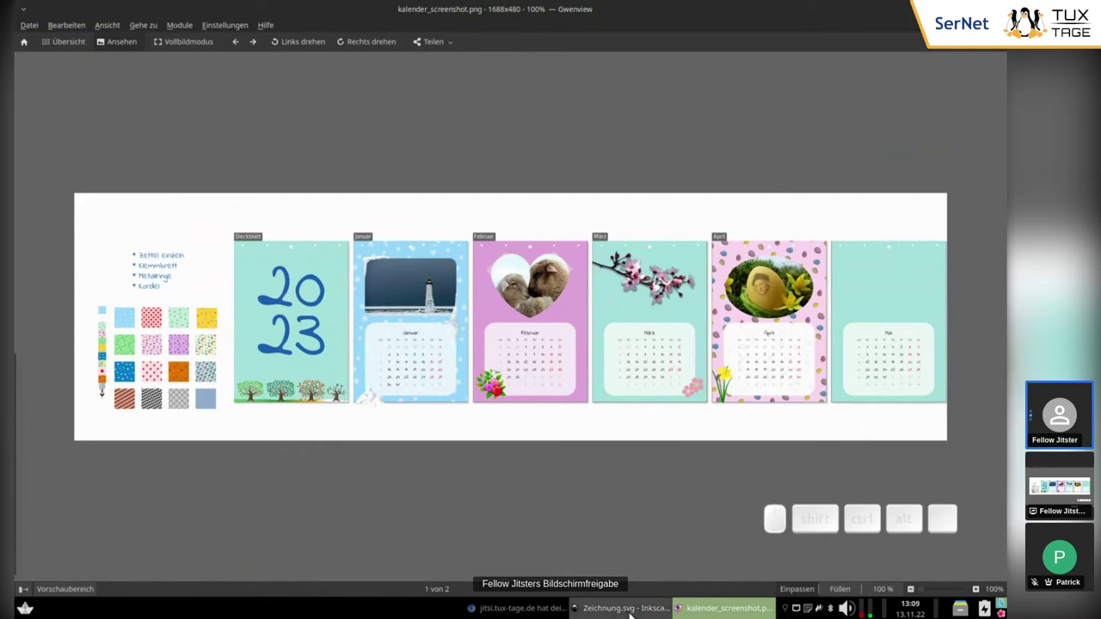
left_click(634, 256)
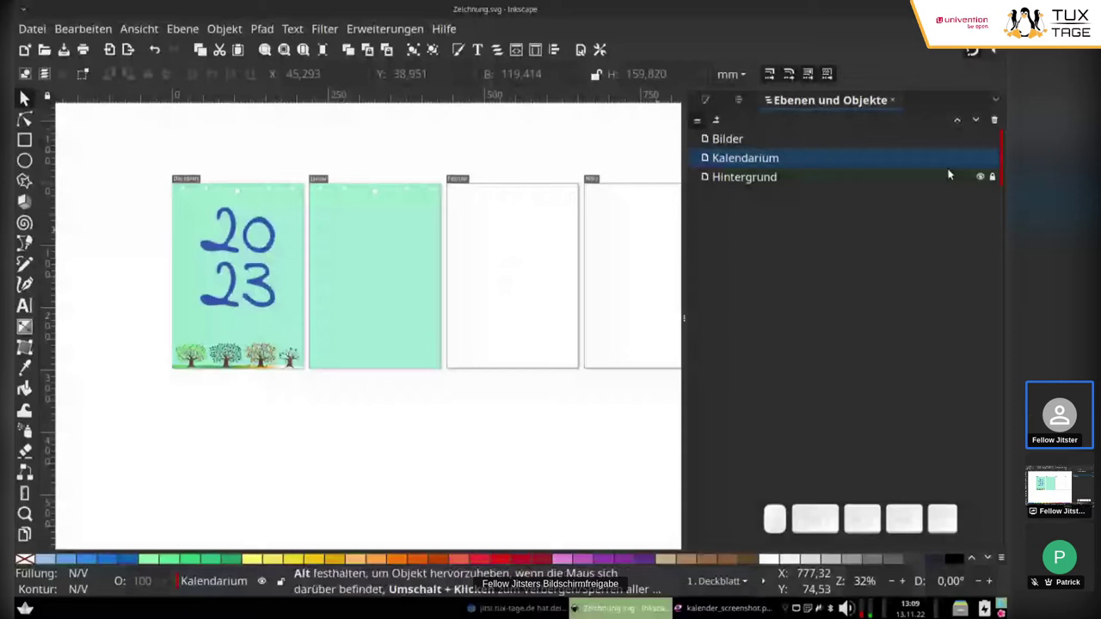
Toggle the Hintergrund layer's lock off and back on in the layers list.
left_click(997, 185)
left_click(997, 185)
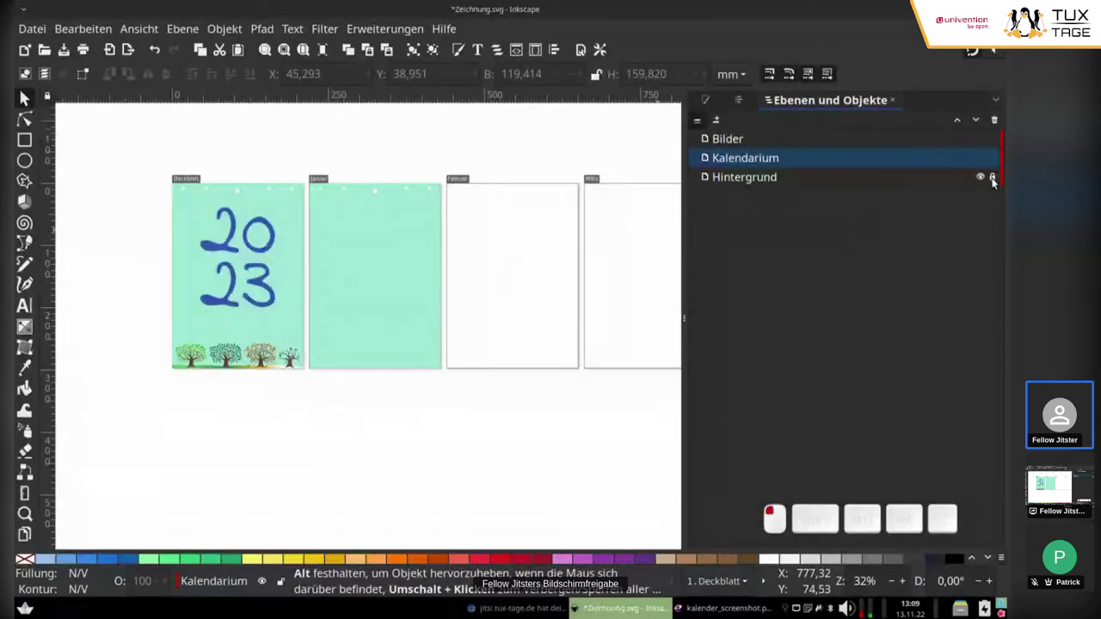
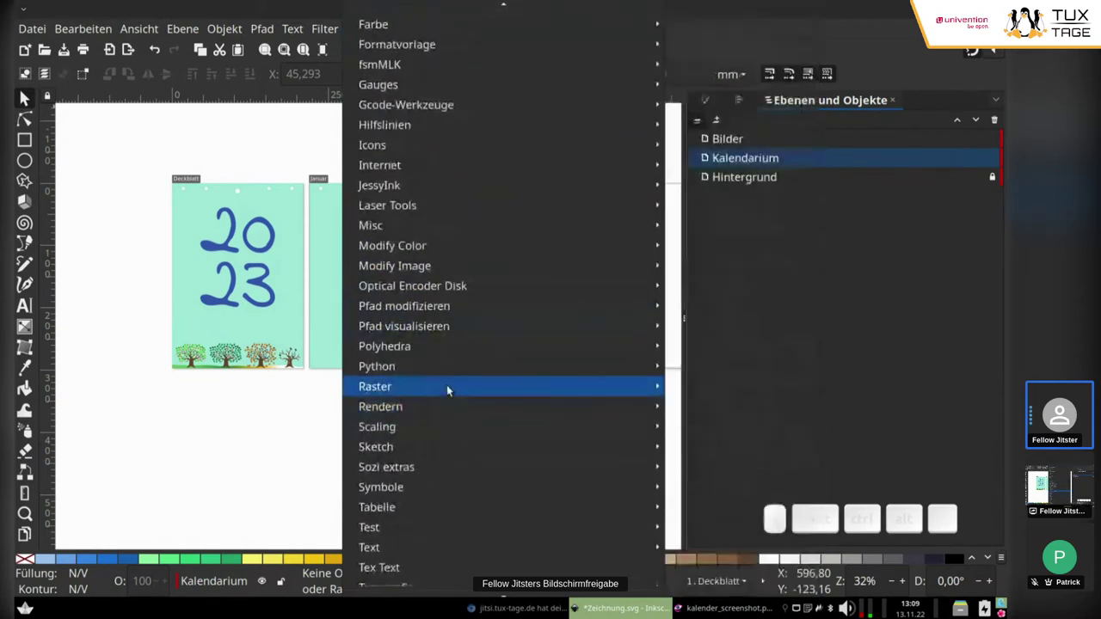
scroll("down", 3)
scroll("down", 3)
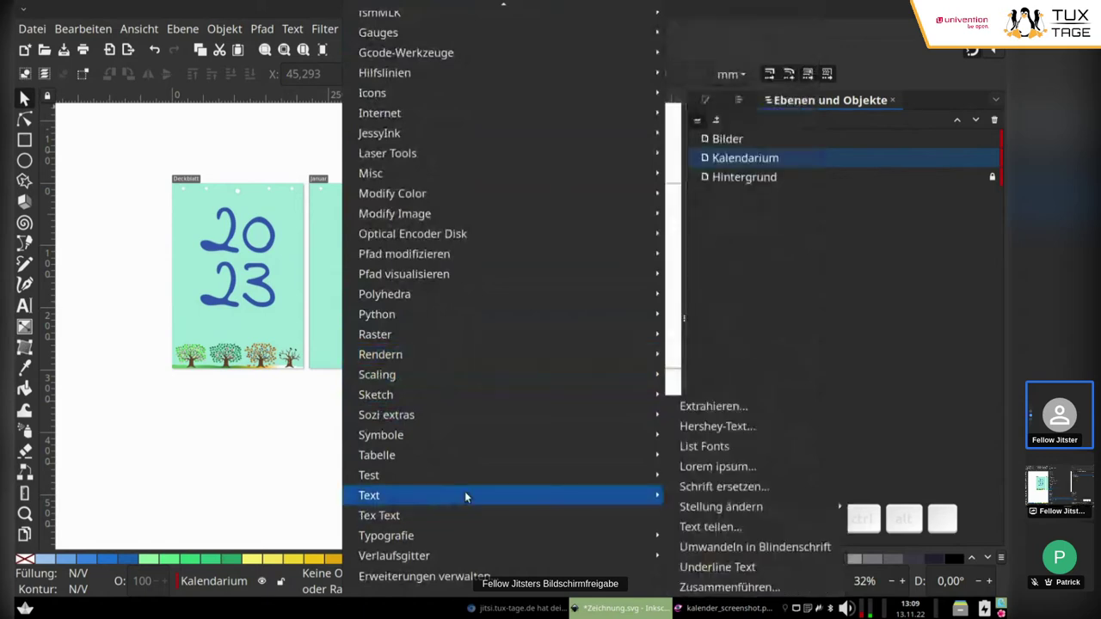
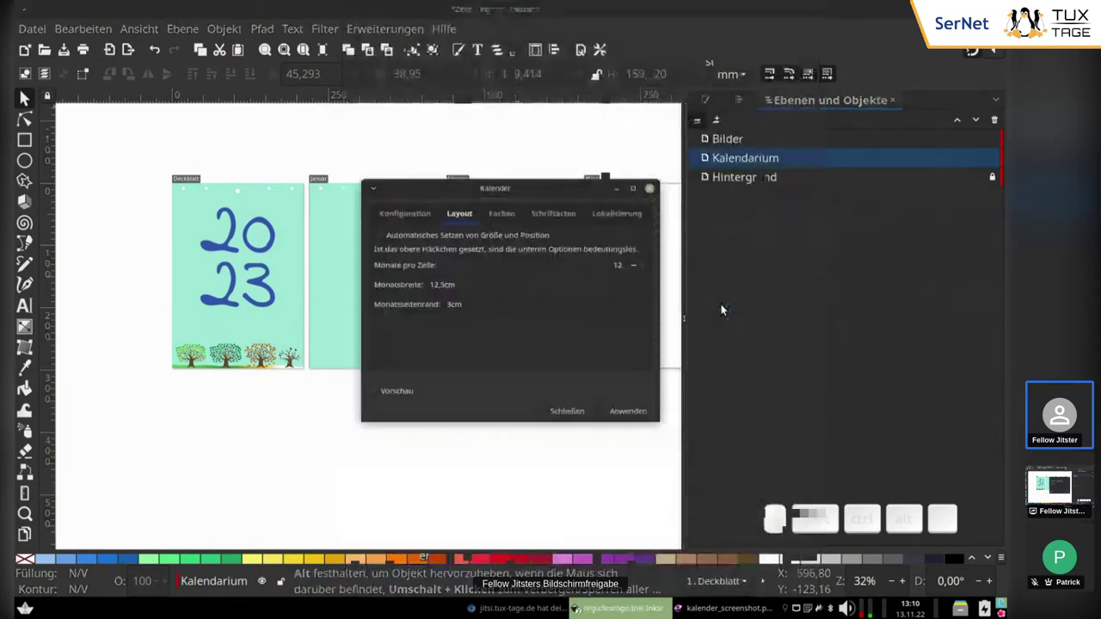
Review the Kalender configuration for 2023 and keep Saturday and Sunday as weekend days.
left_click_drag(484, 191, 382, 288)
left_click(368, 280)
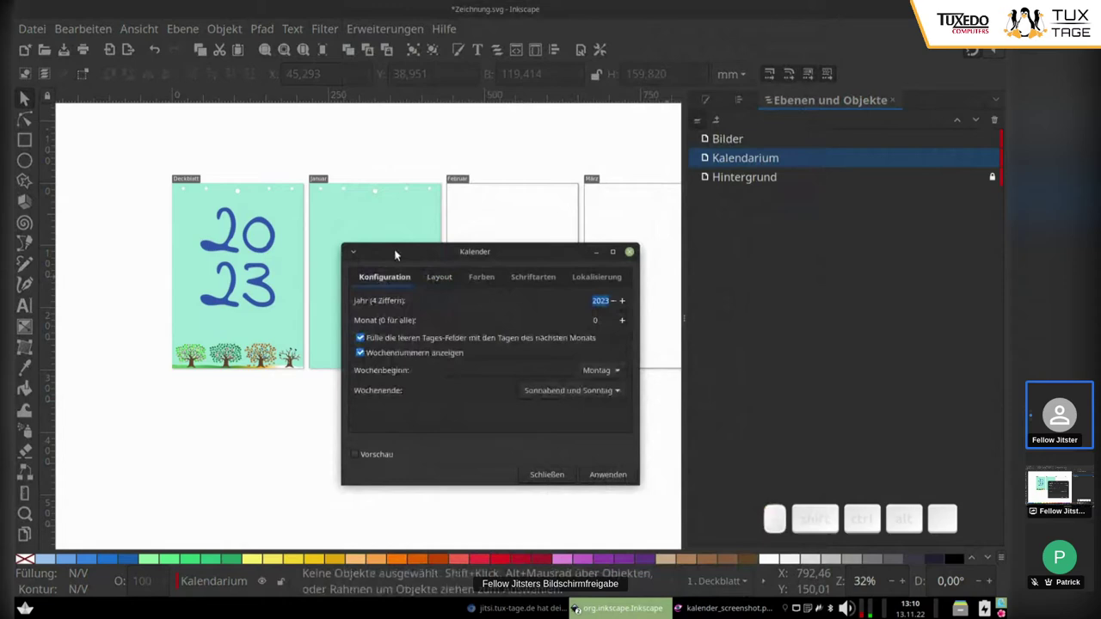
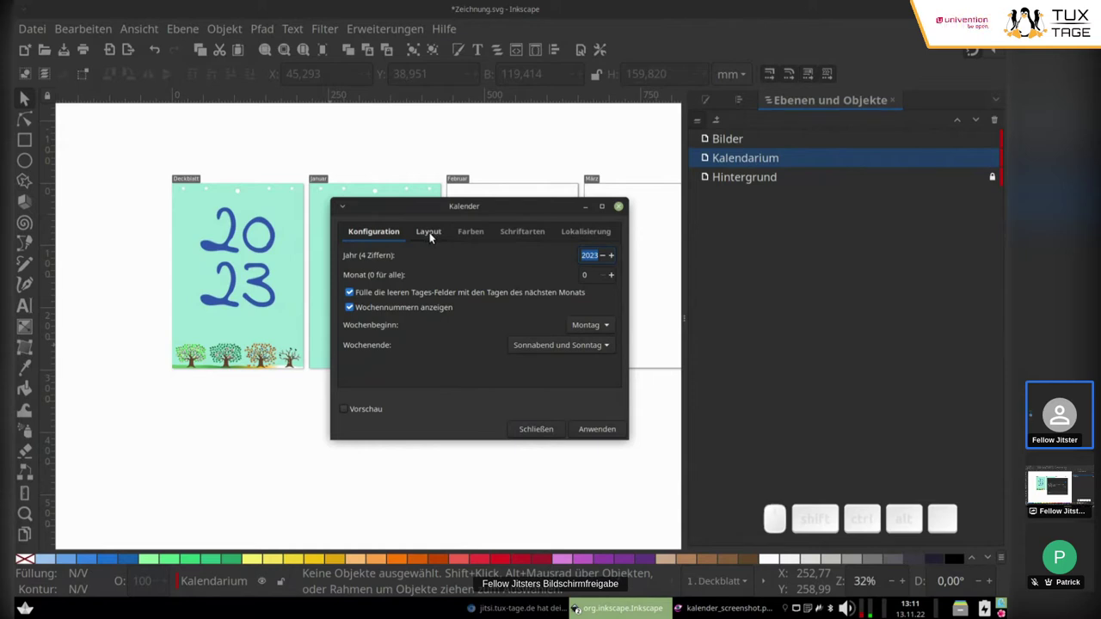
left_click(435, 239)
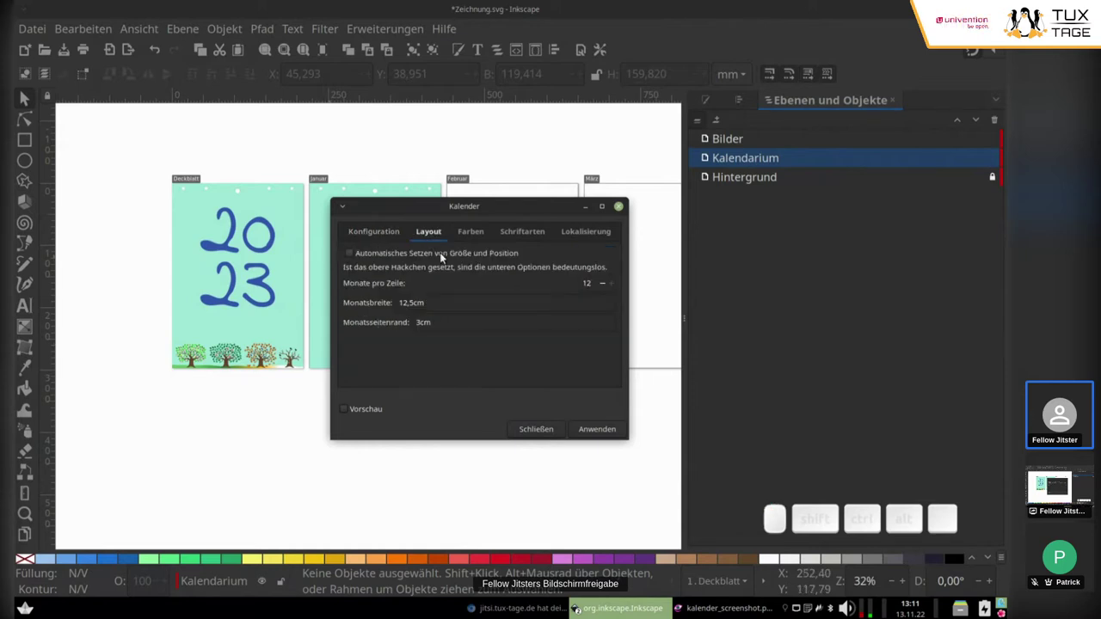
left_click(267, 266)
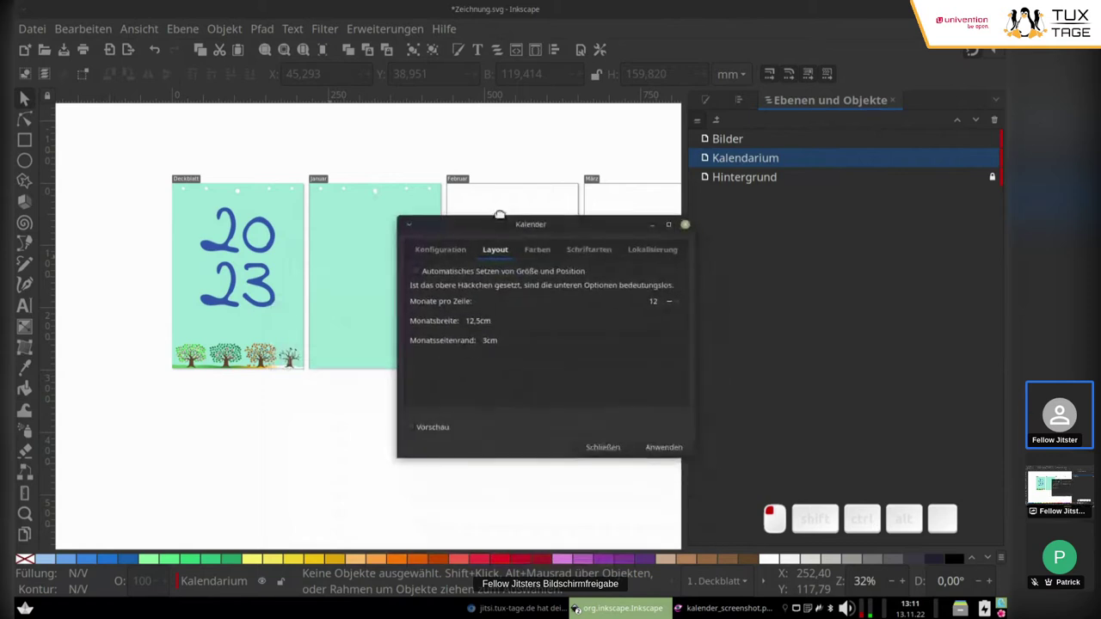
left_click_drag(574, 298, 629, 351)
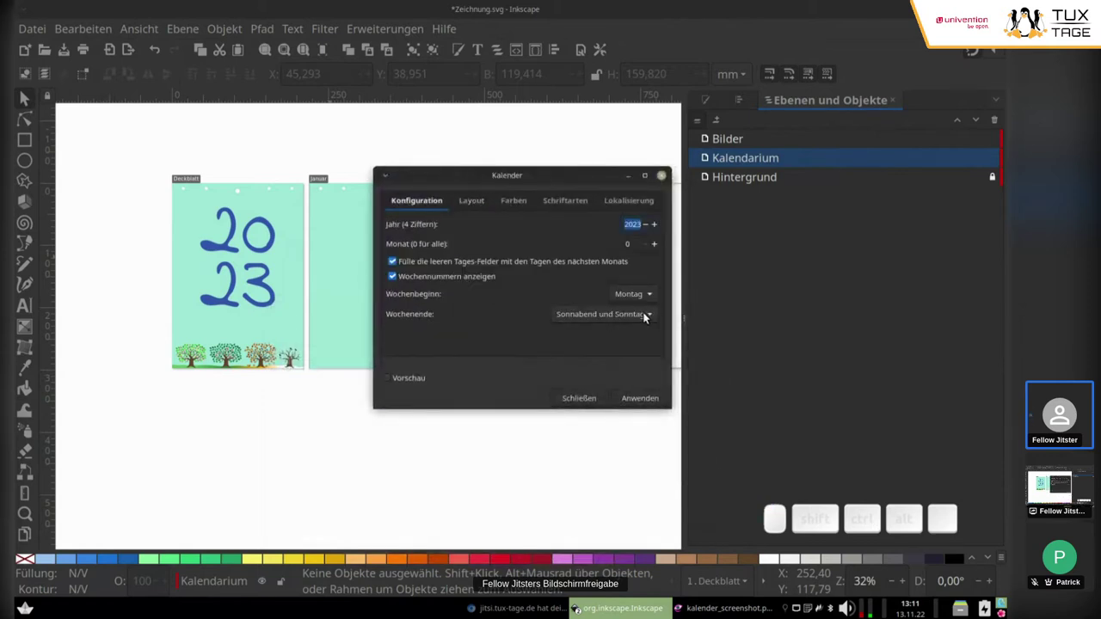
left_click(590, 320)
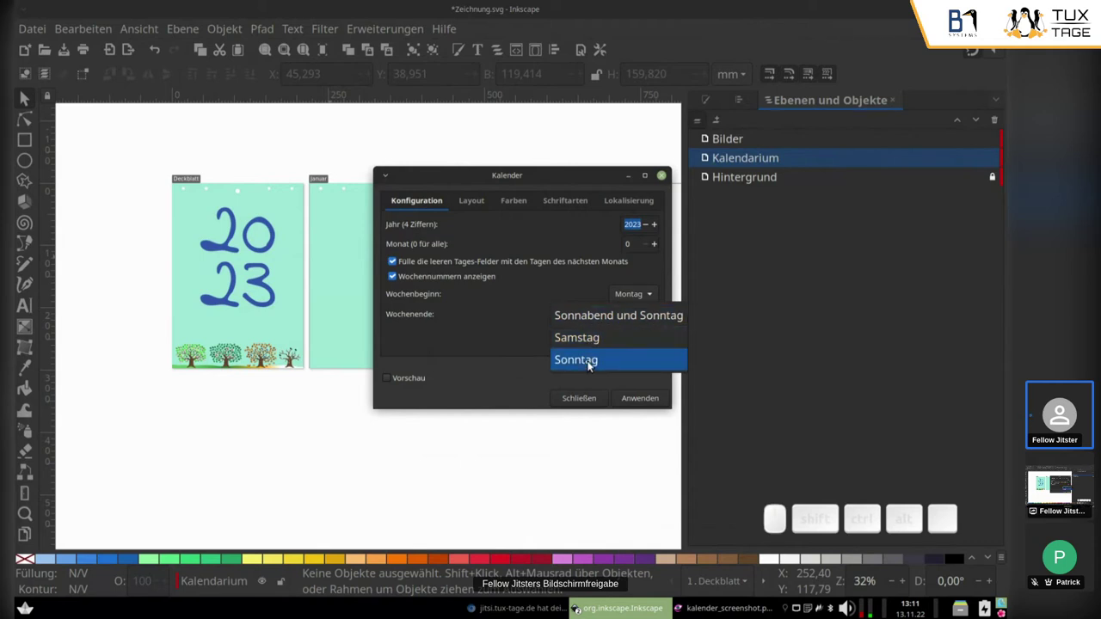
left_click(595, 290)
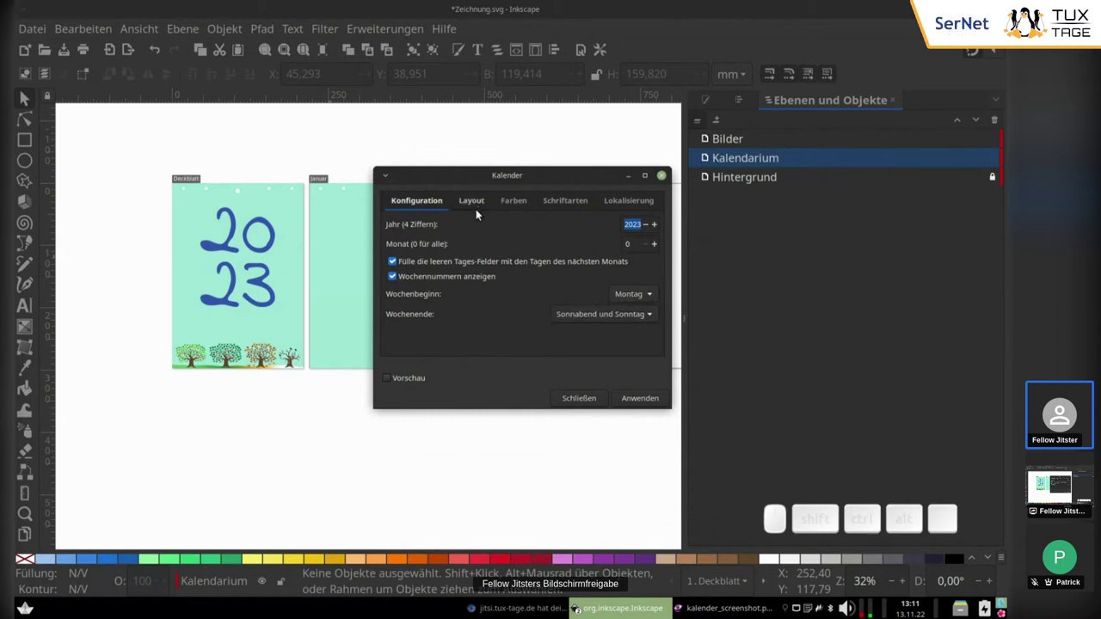
Set the month width on the Layout tab to 12.5 cm.
left_click(490, 208)
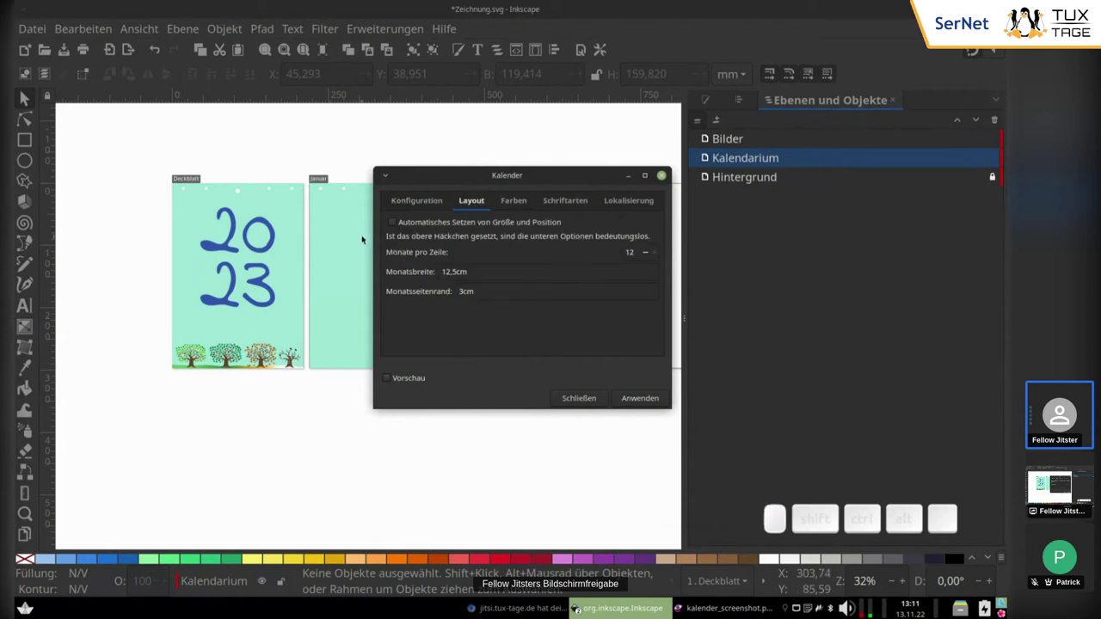
left_click(411, 211)
left_click(484, 208)
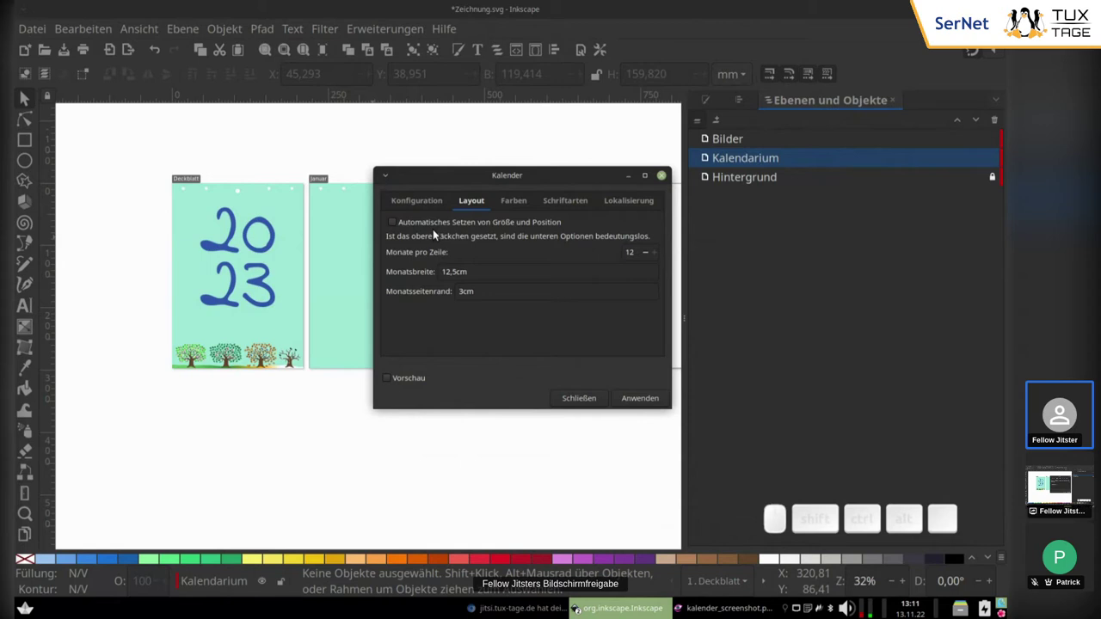
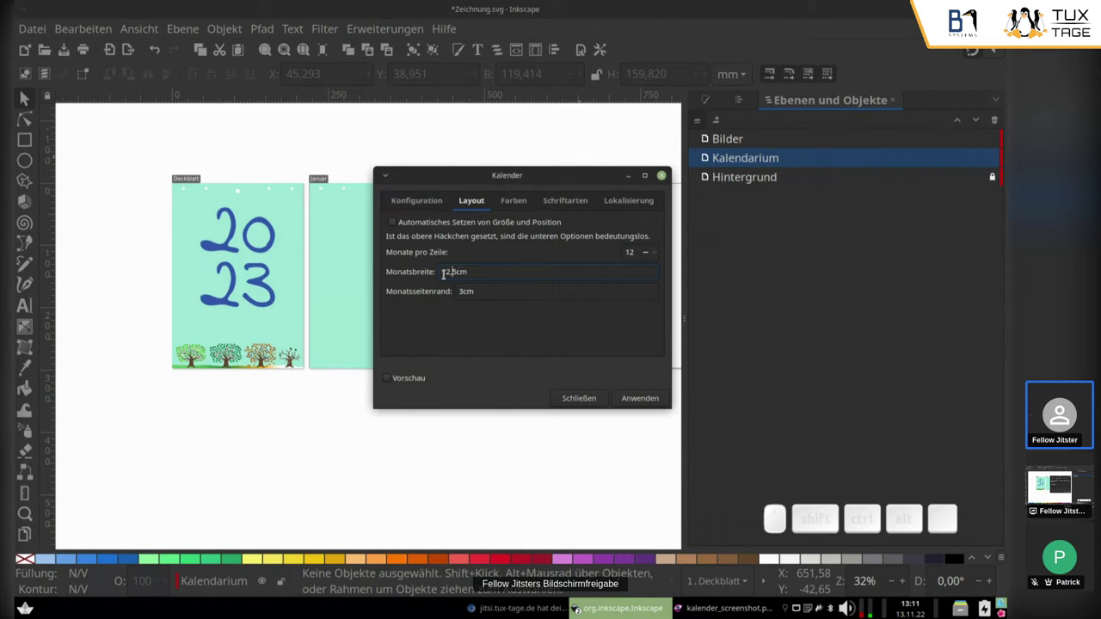
left_click(504, 180)
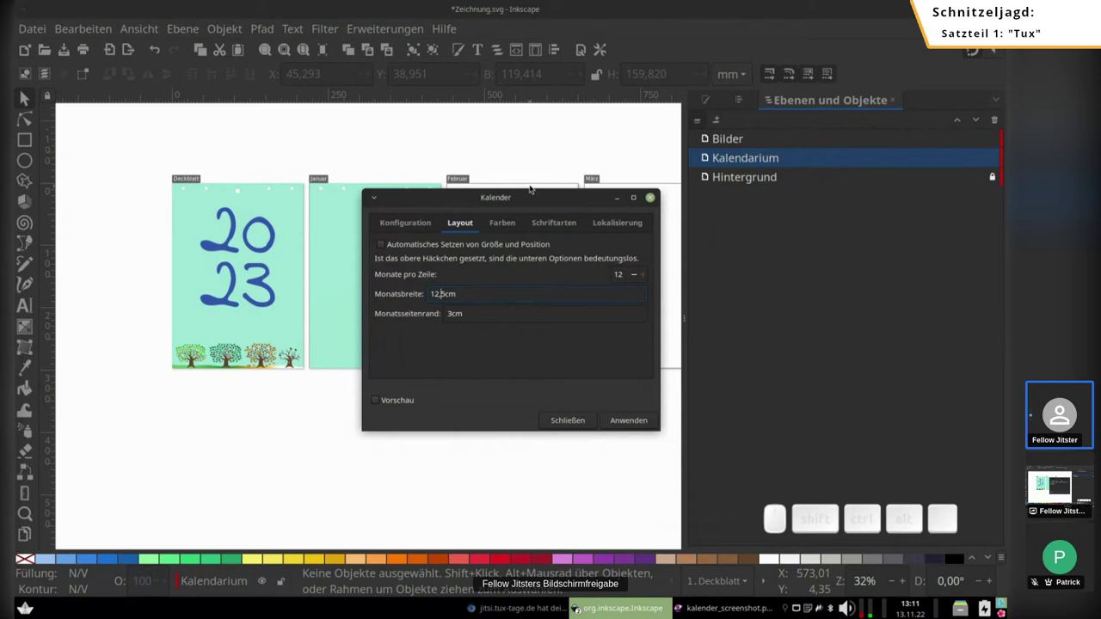
key("BackSpace")
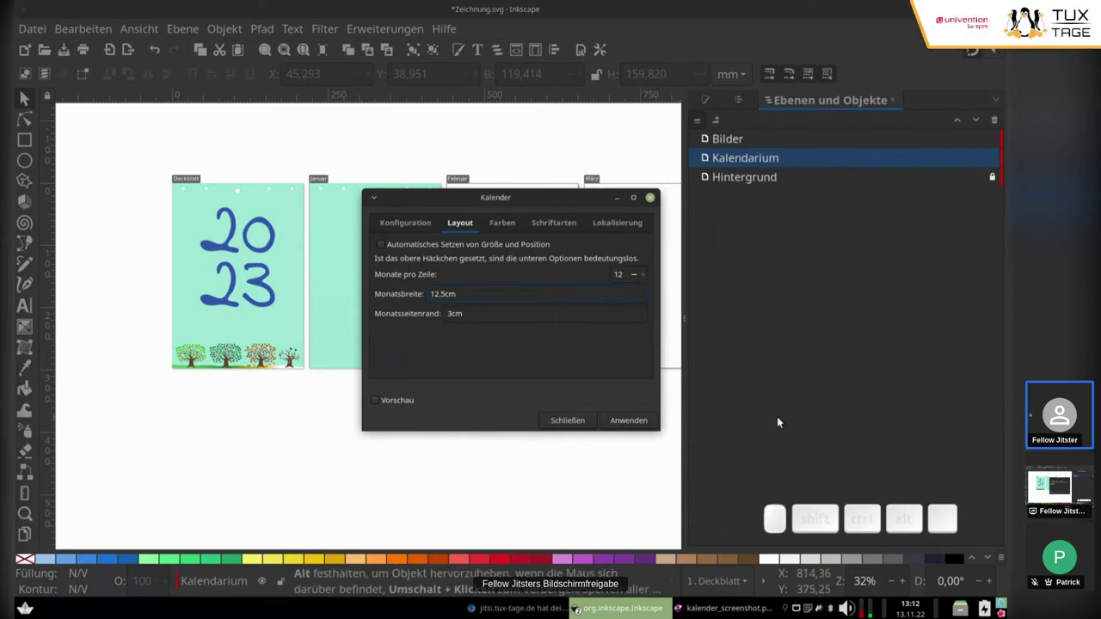
Review the colour and font settings and keep UTF-8 encoding in the localisation settings.
left_click(501, 228)
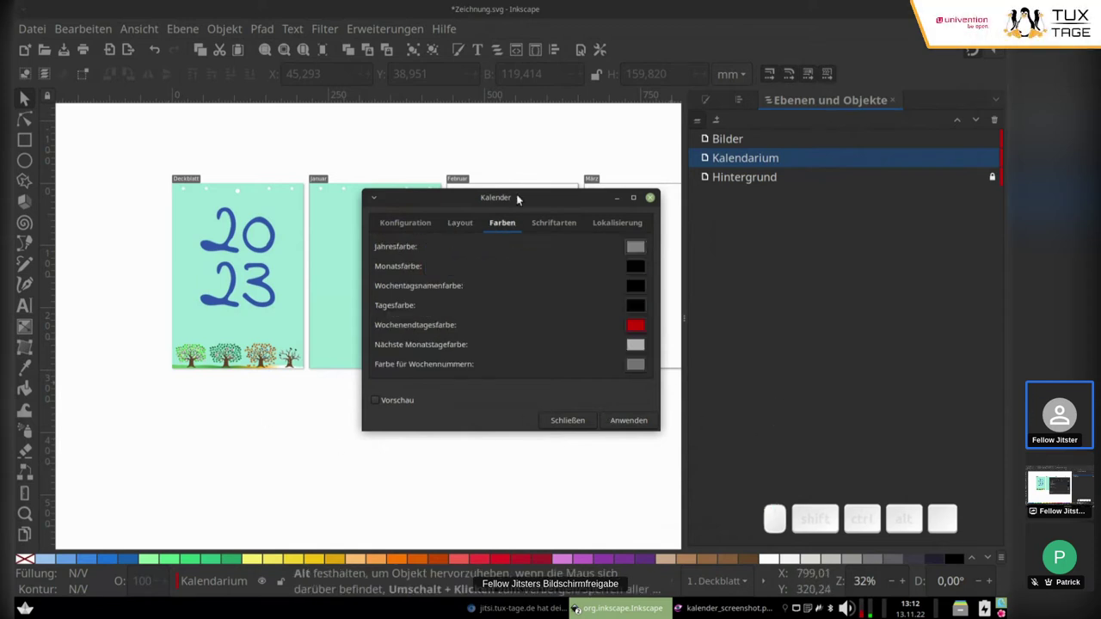
left_click(555, 198)
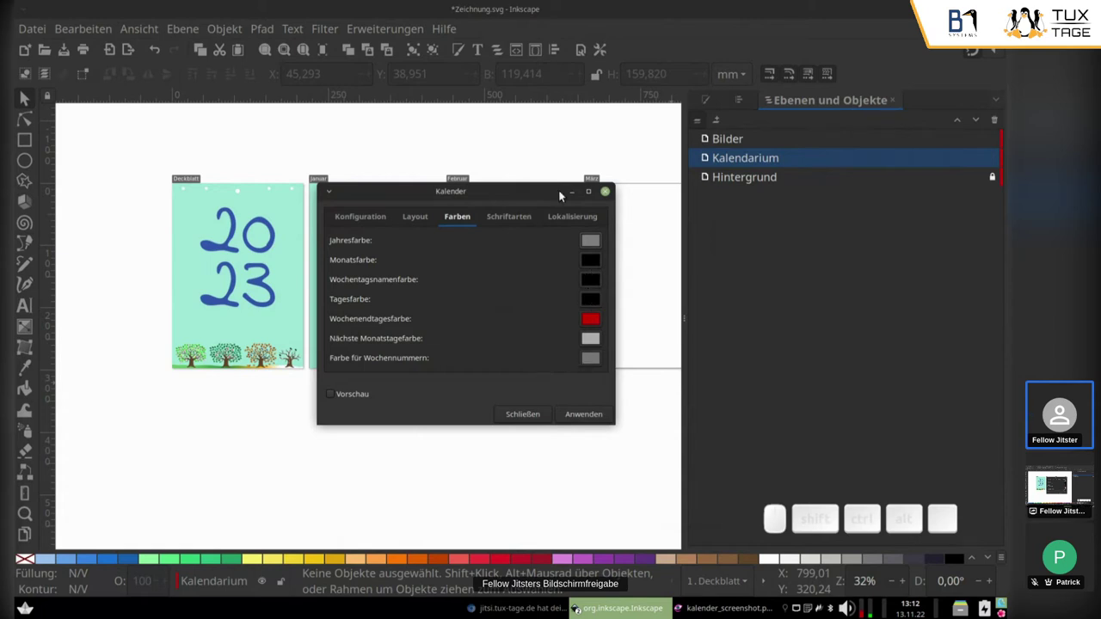
left_click(503, 227)
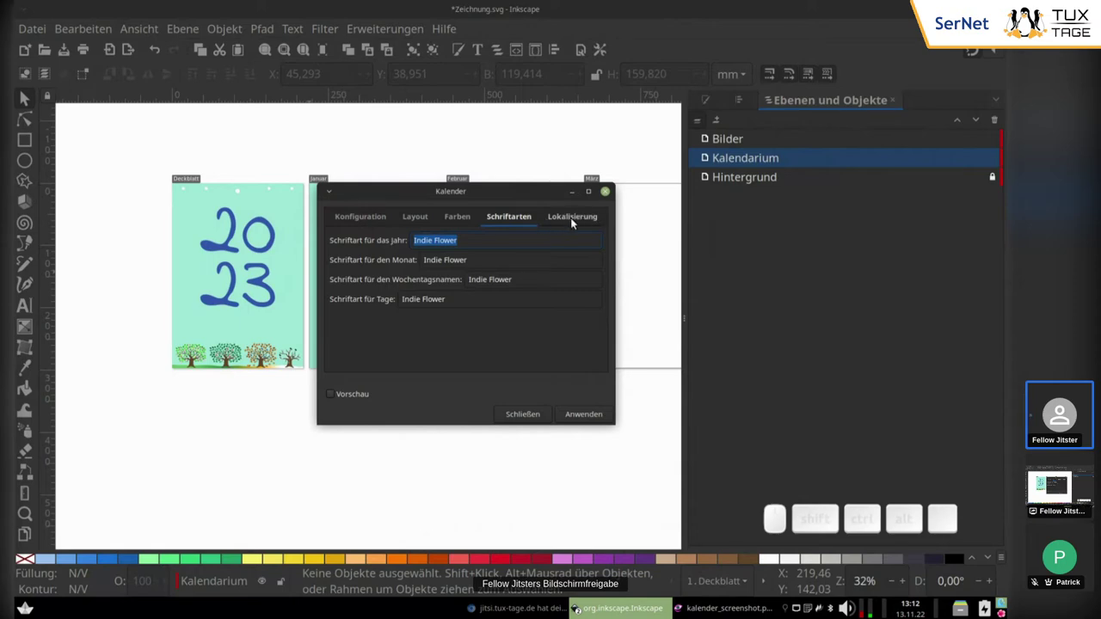
left_click(577, 226)
left_click(495, 196)
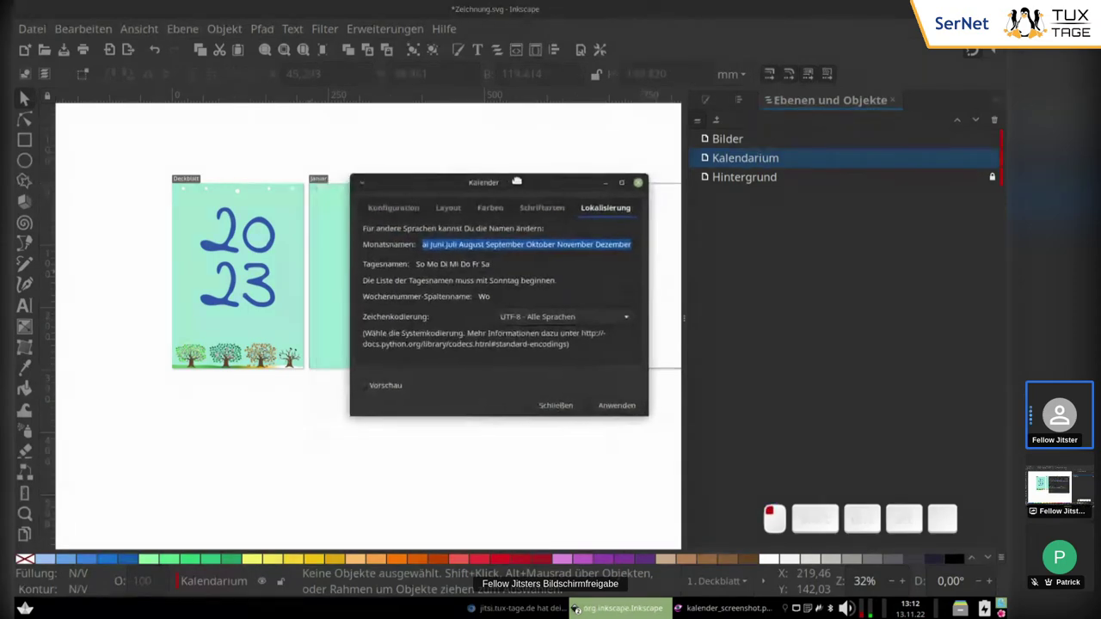
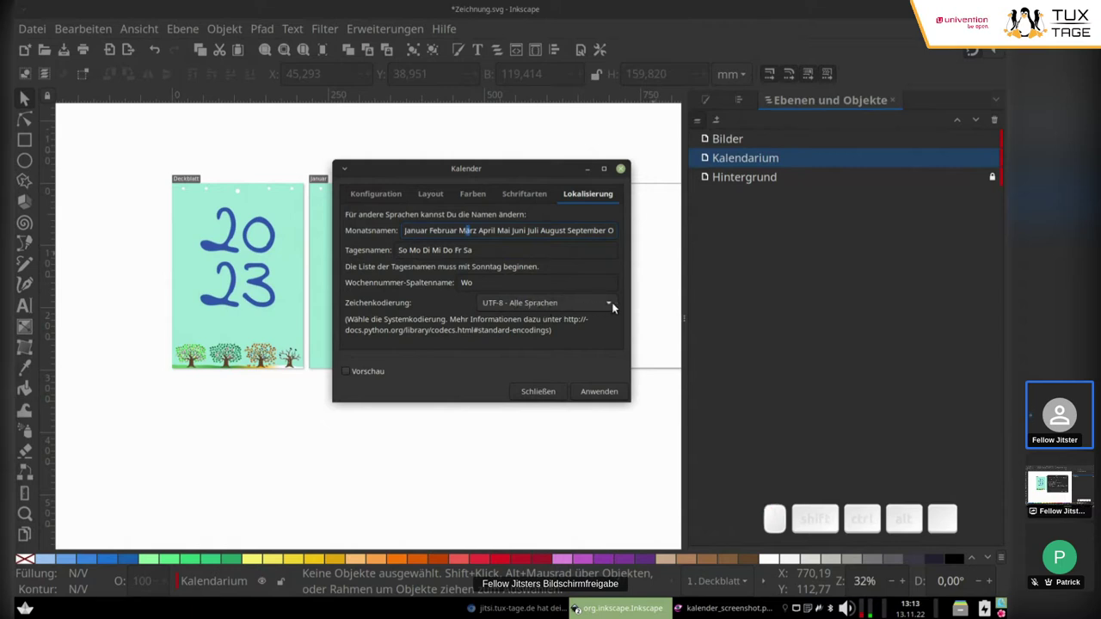
left_click(608, 311)
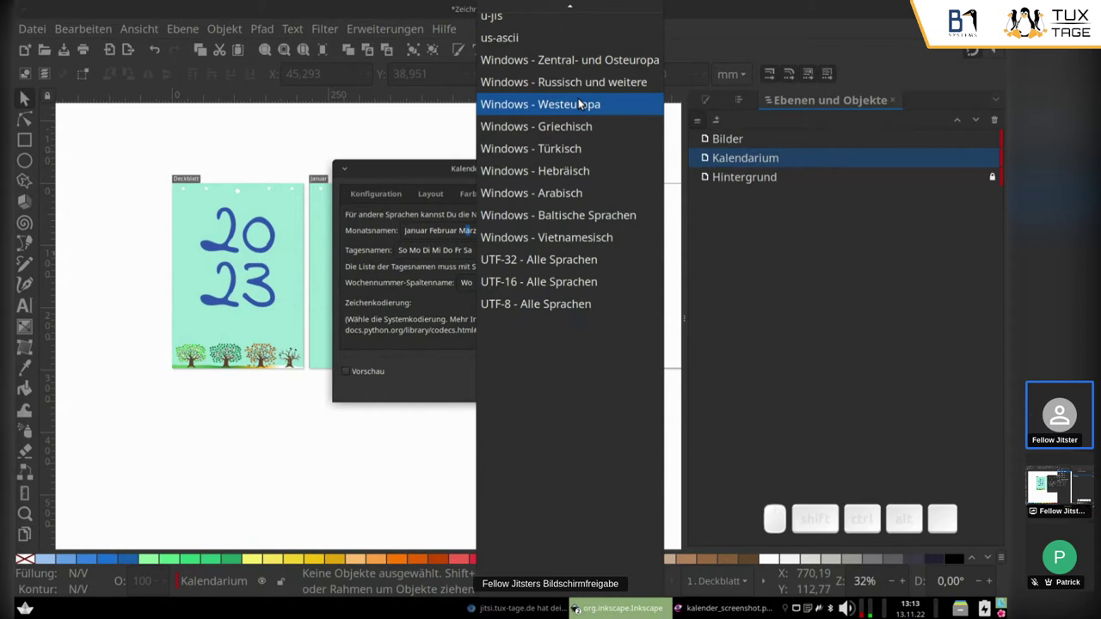
left_click(547, 316)
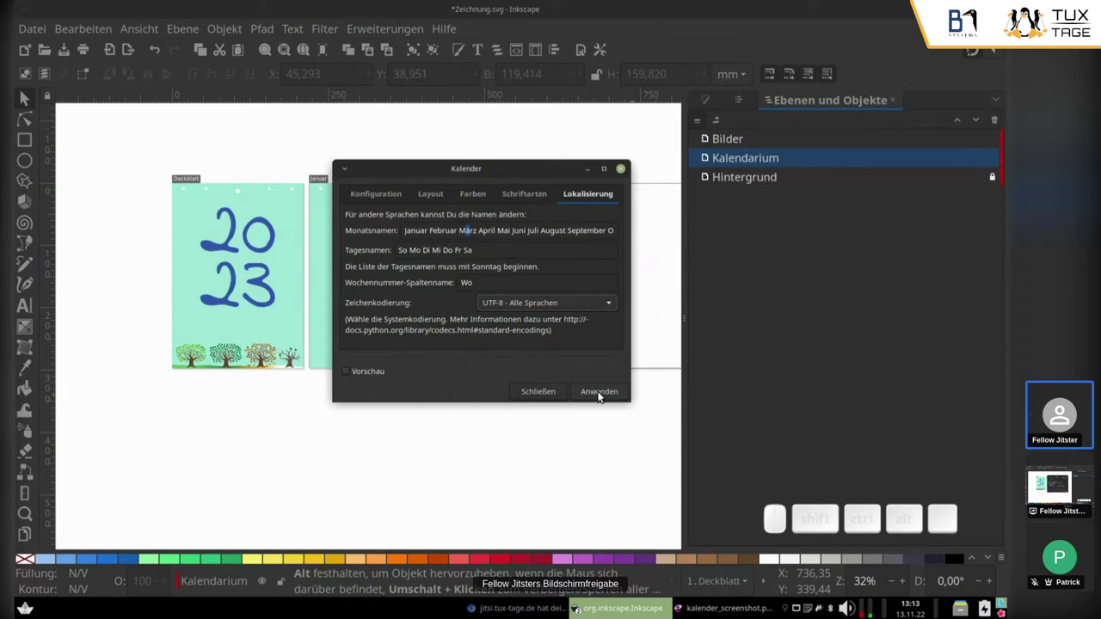
Generate the 2023 calendar, close the dialog and drag the calendar row below the pages.
left_click(604, 392)
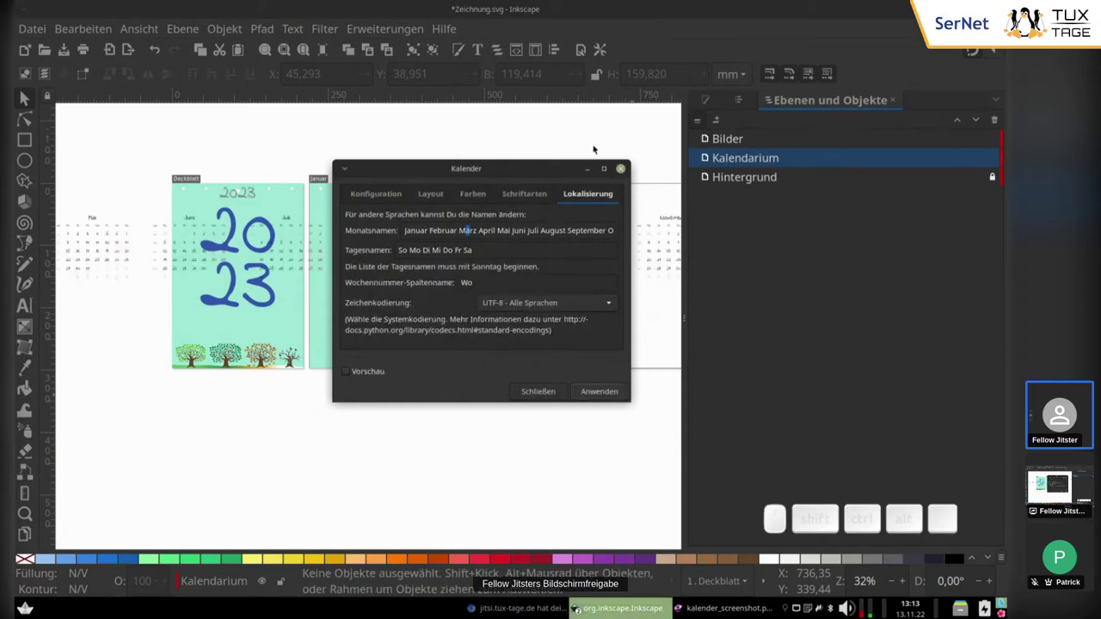
left_click(627, 168)
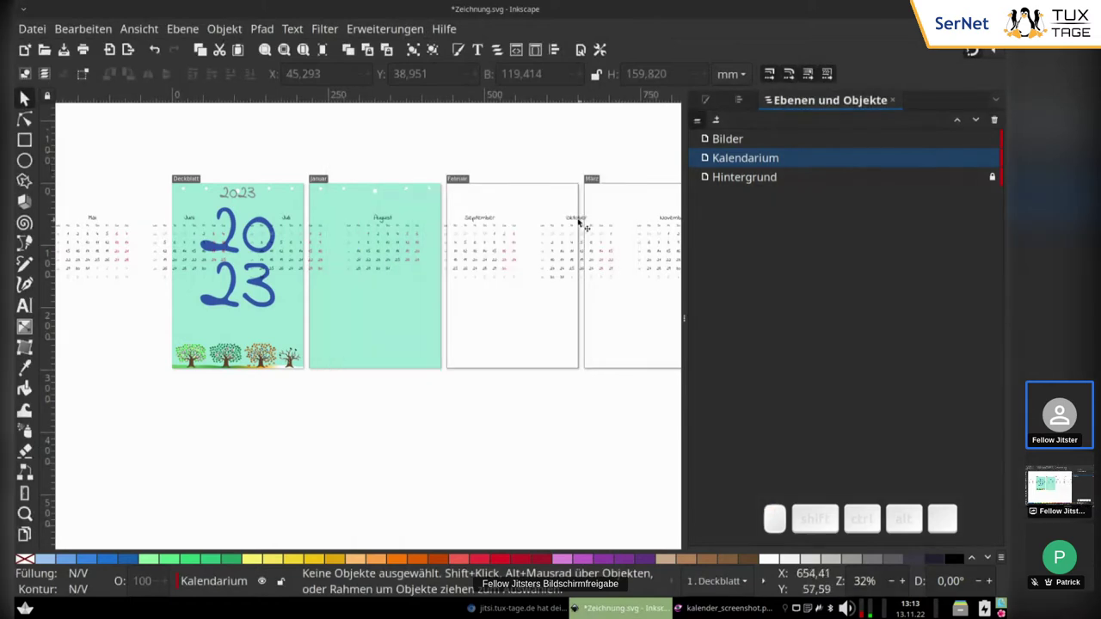
left_click(581, 222)
left_click_drag(582, 222, 580, 414)
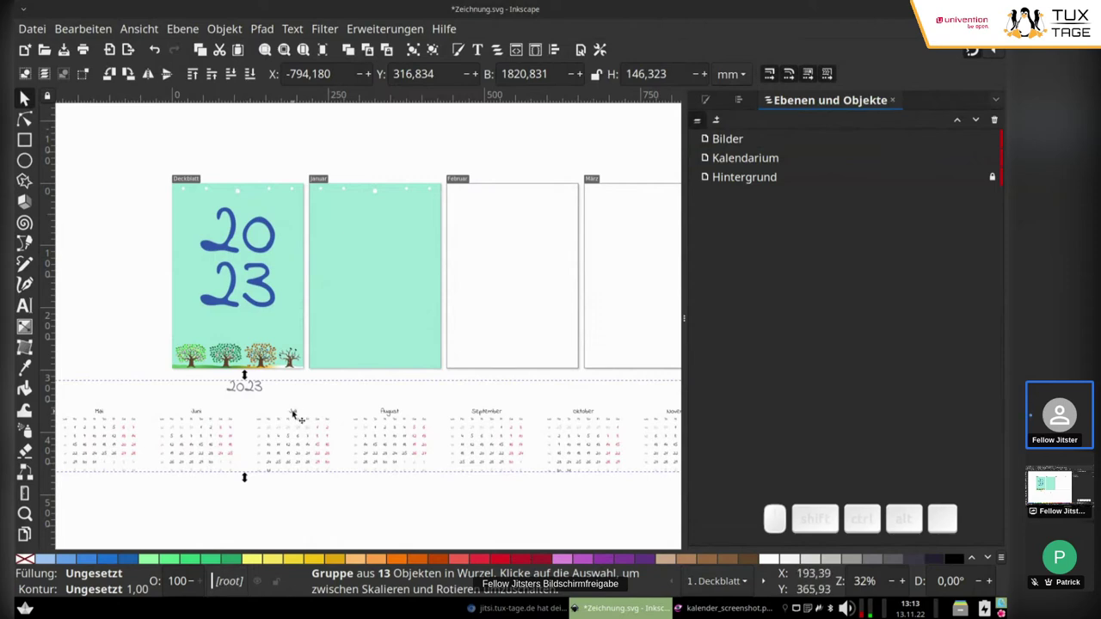
left_click_drag(298, 413, 471, 402)
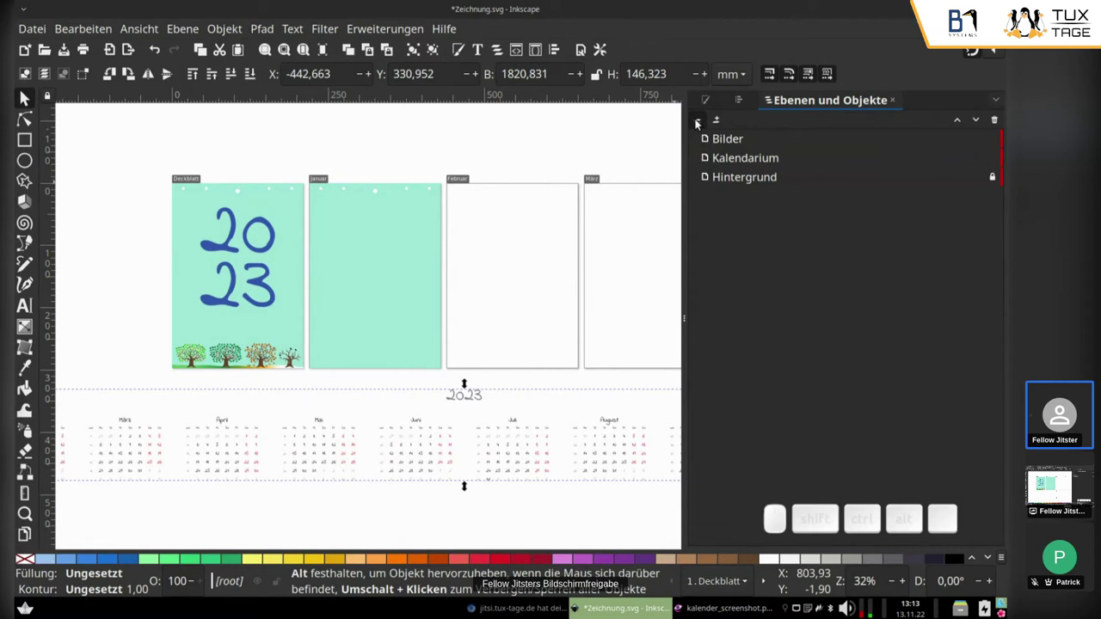
Move the year_2023 calendar group into the Kalendarium layer via Verschiebe zu Ebene.
left_click(701, 125)
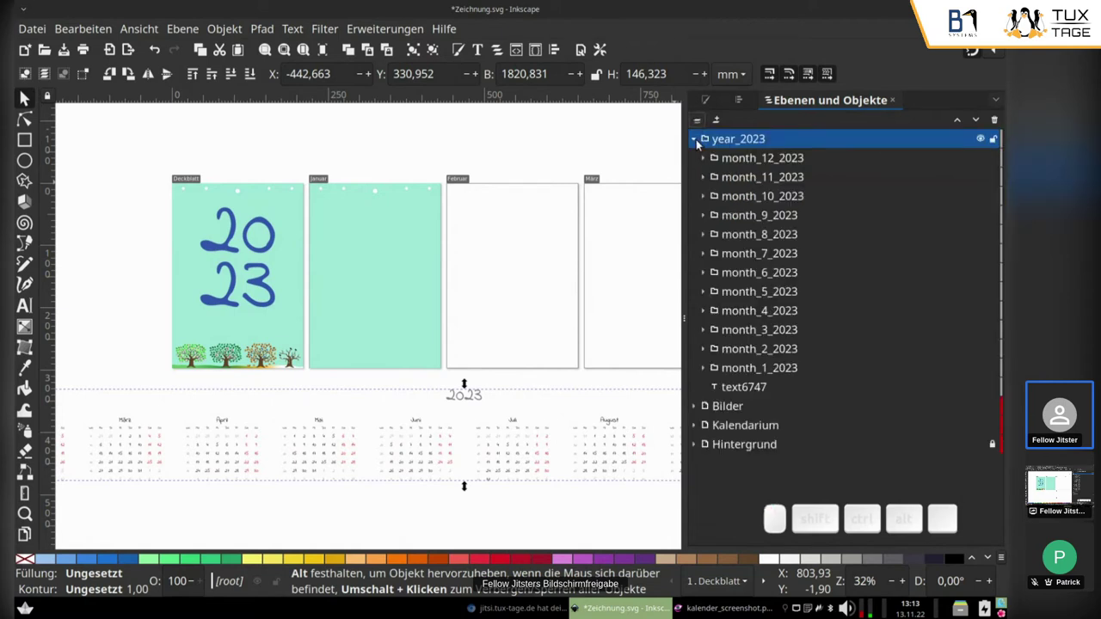
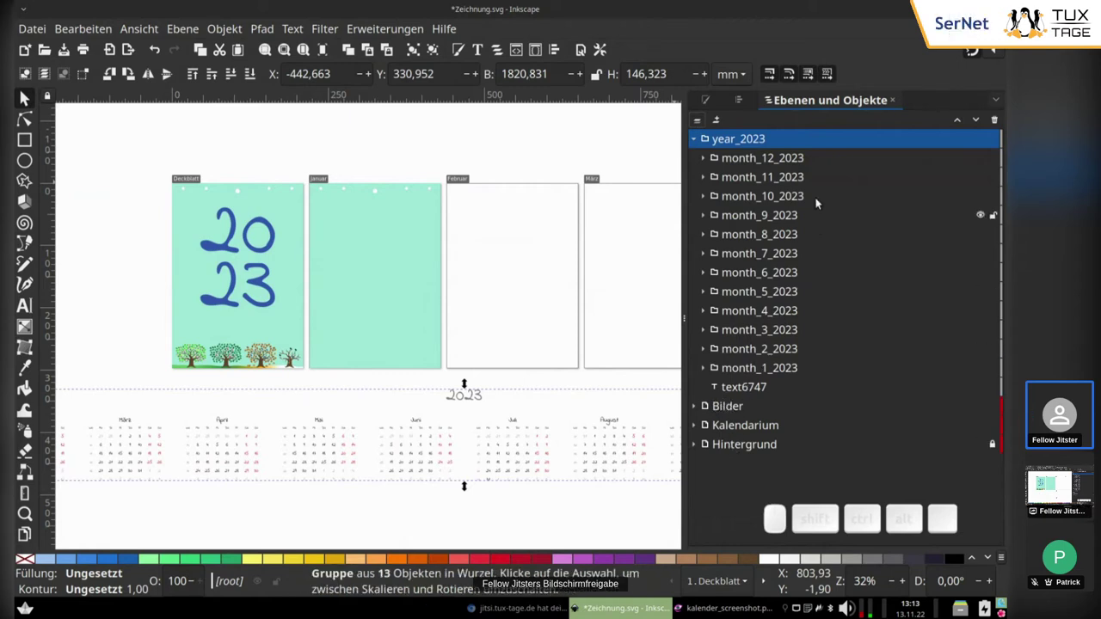
left_click(695, 145)
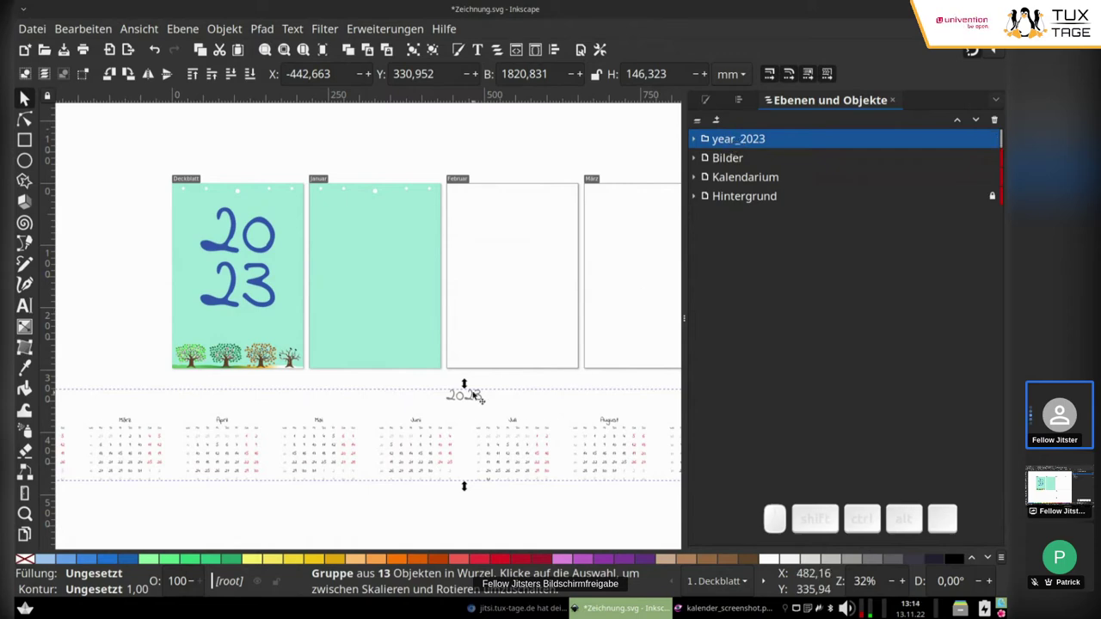
right_click(478, 392)
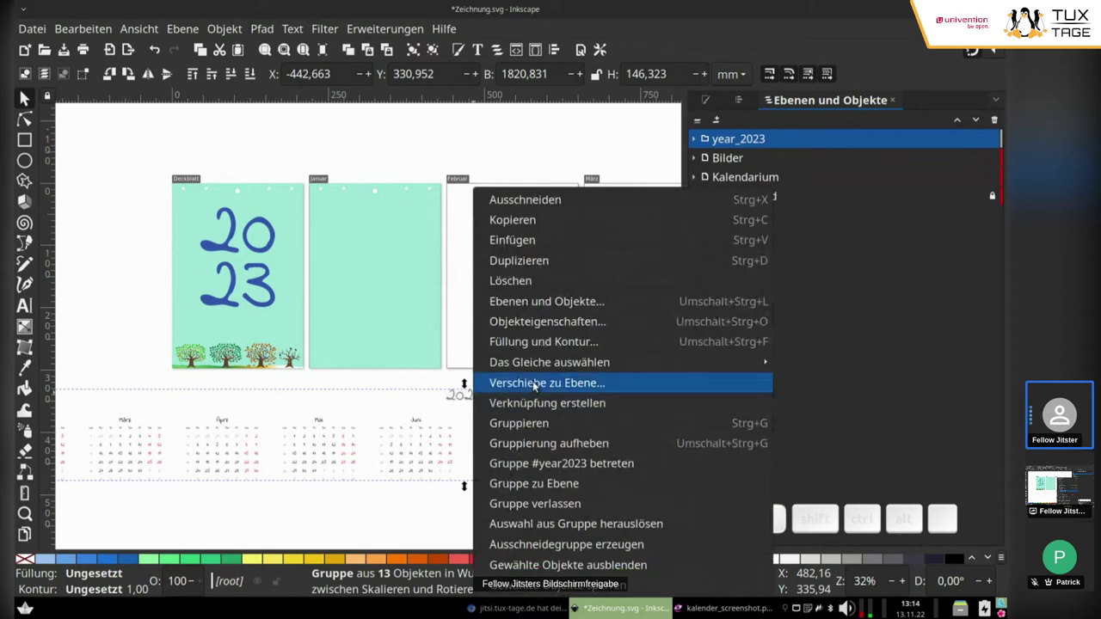
left_click(535, 382)
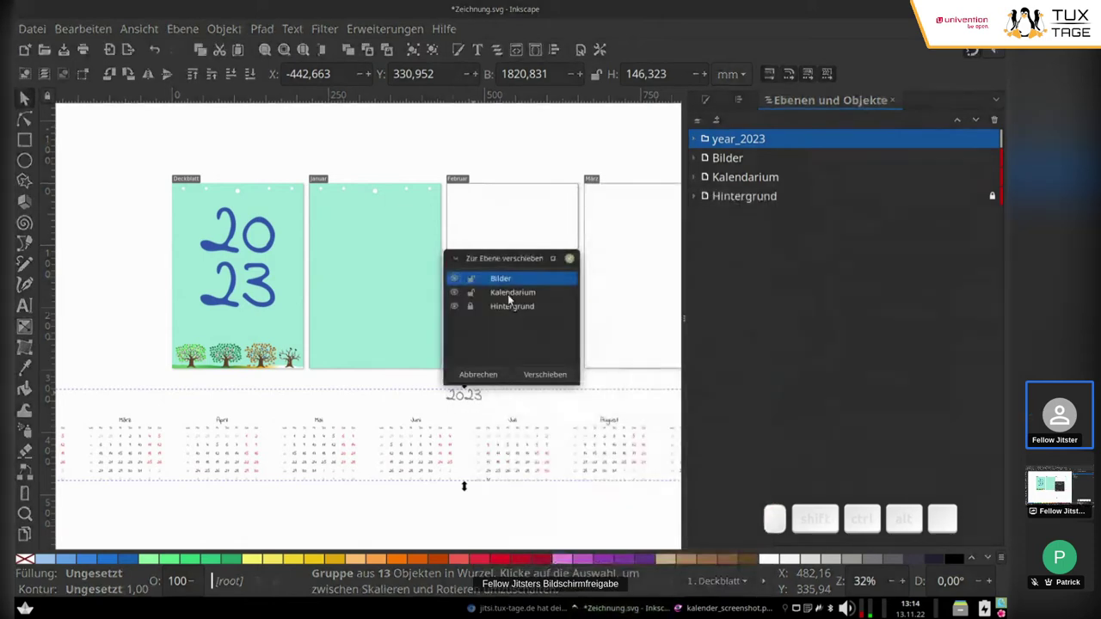
left_click(511, 294)
left_click(543, 375)
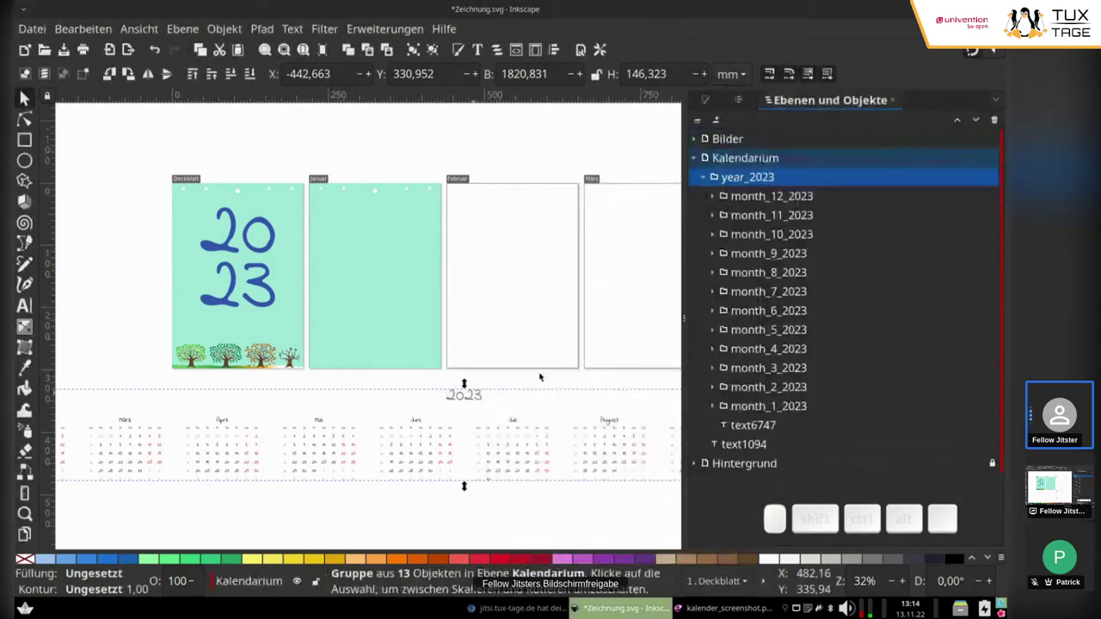
left_click(700, 166)
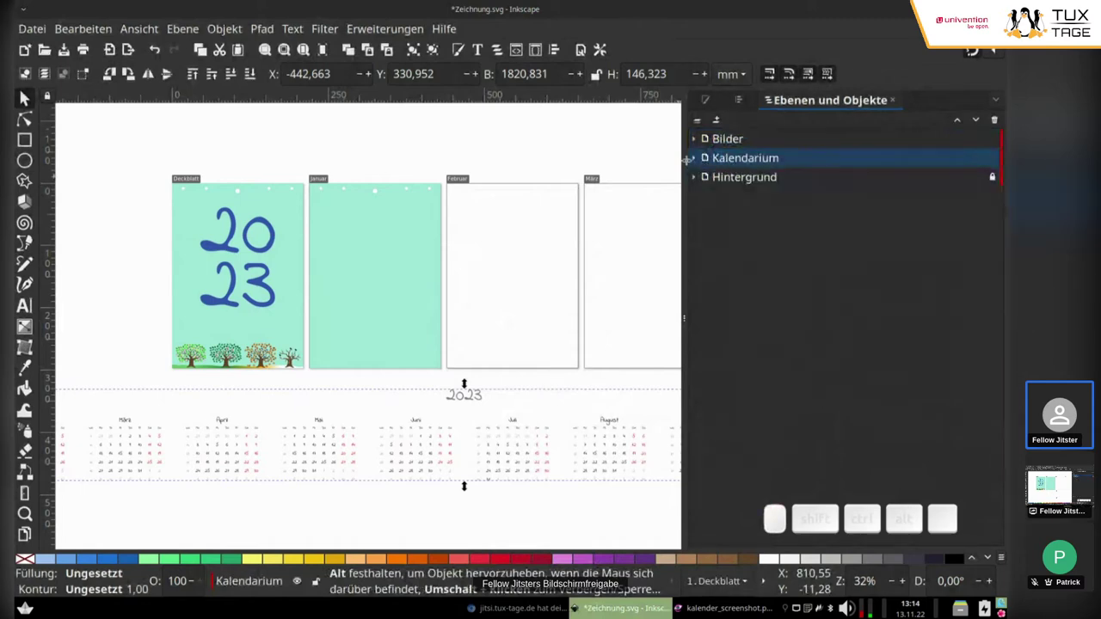
left_click(700, 161)
left_click(700, 161)
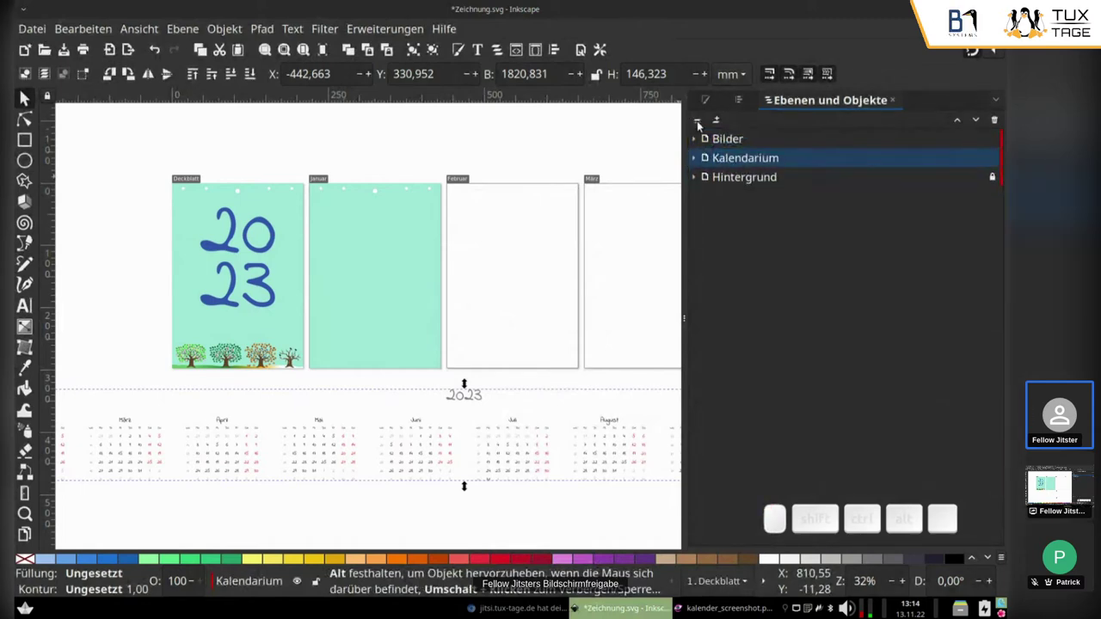
left_click(706, 123)
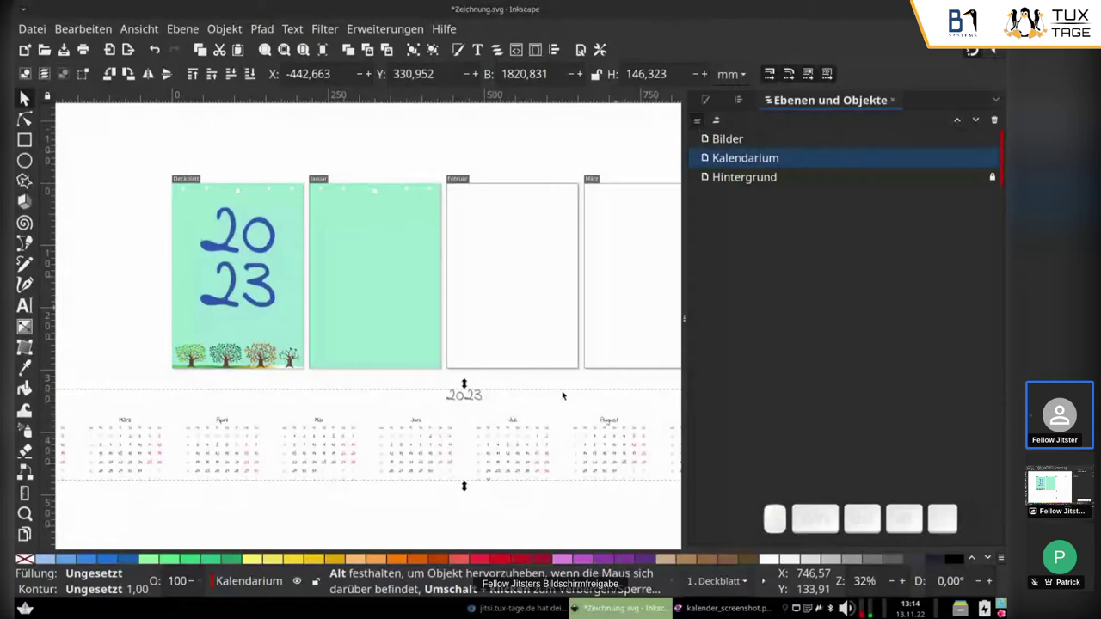
Position the calendar strip directly under the row of pages, starting near the first page.
left_click_drag(491, 400, 591, 302)
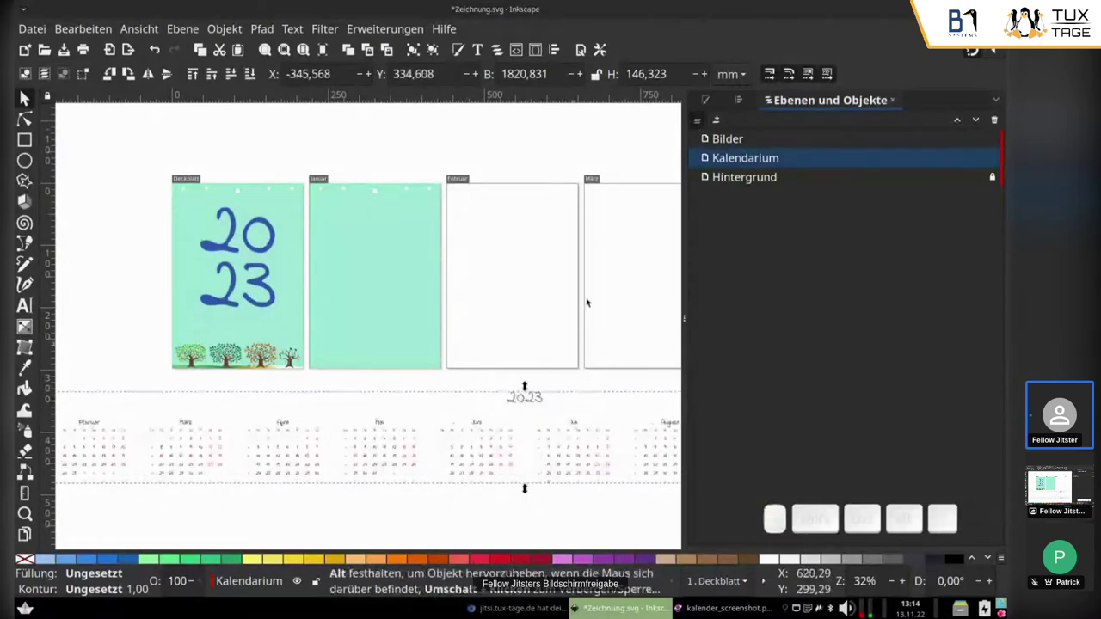
scroll("down", 3)
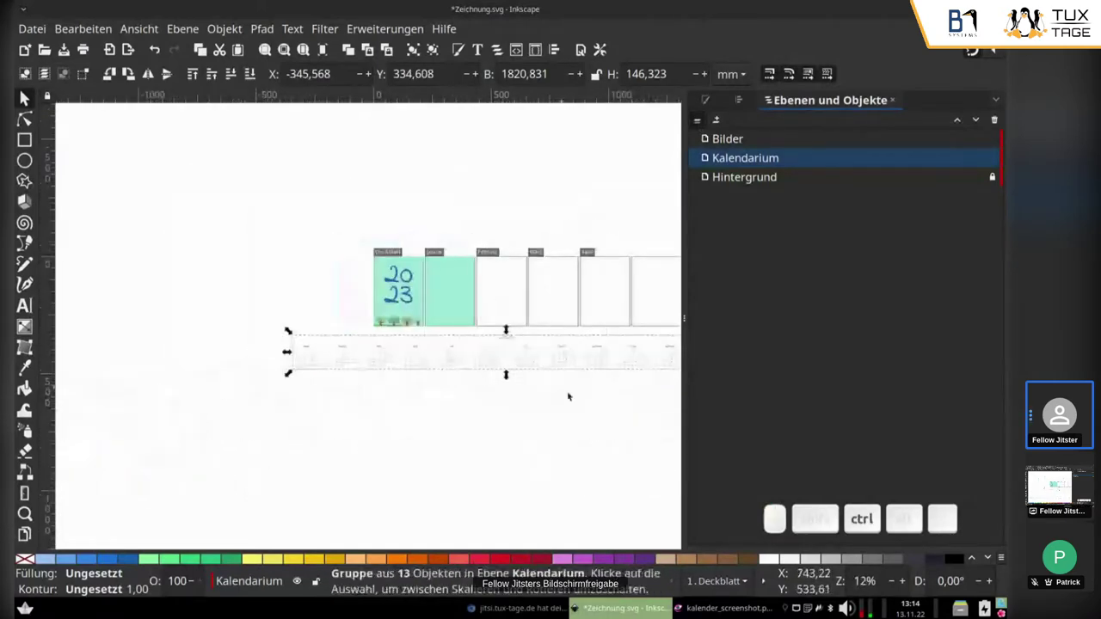
scroll("down", 3)
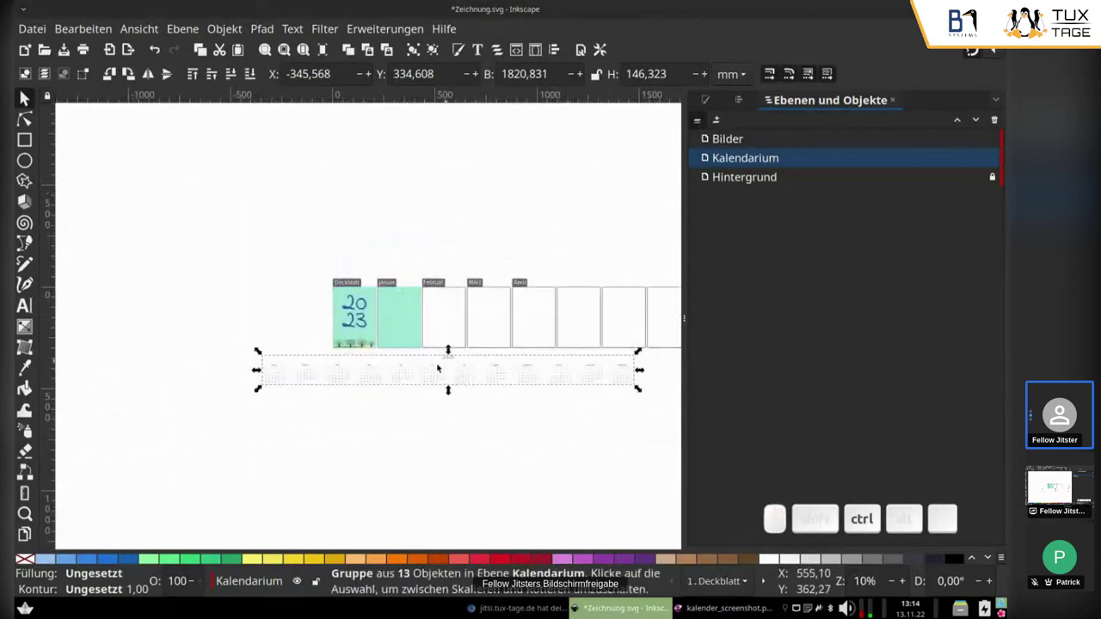
scroll("up", 3)
scroll("up", 3)
scroll("up", 3)
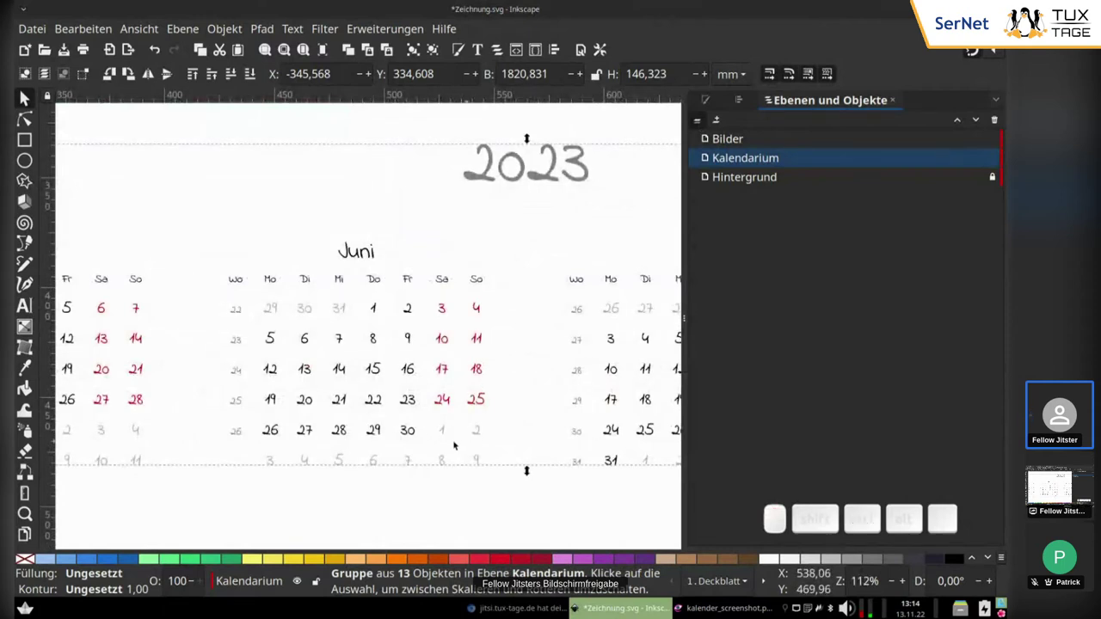
left_click_drag(291, 463, 453, 427)
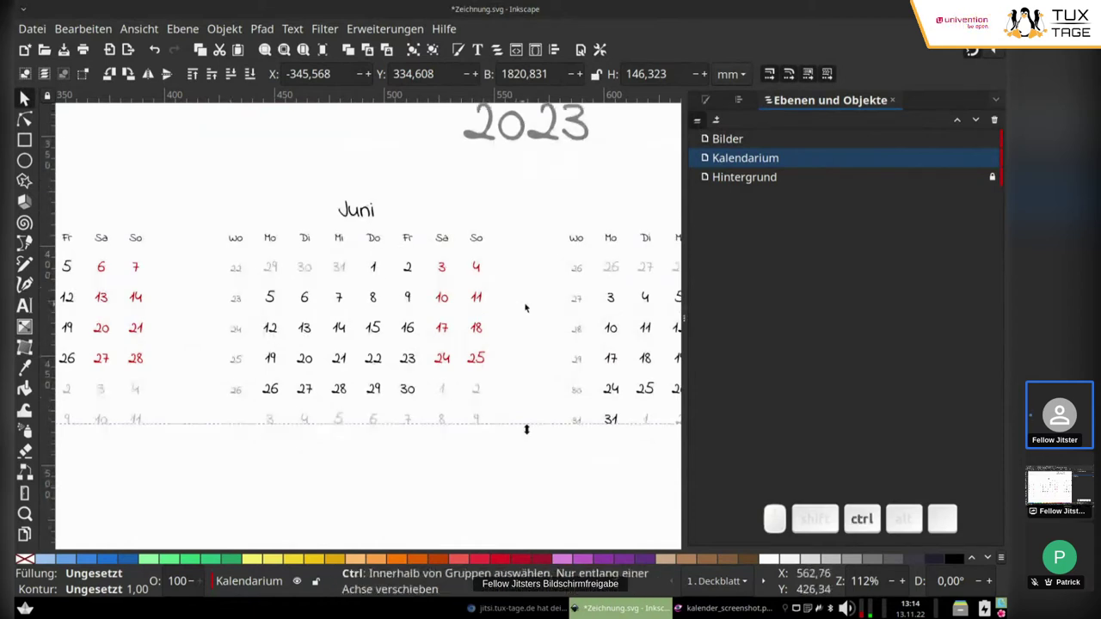
scroll("down", 3)
scroll("down", 3)
left_click_drag(506, 304, 590, 305)
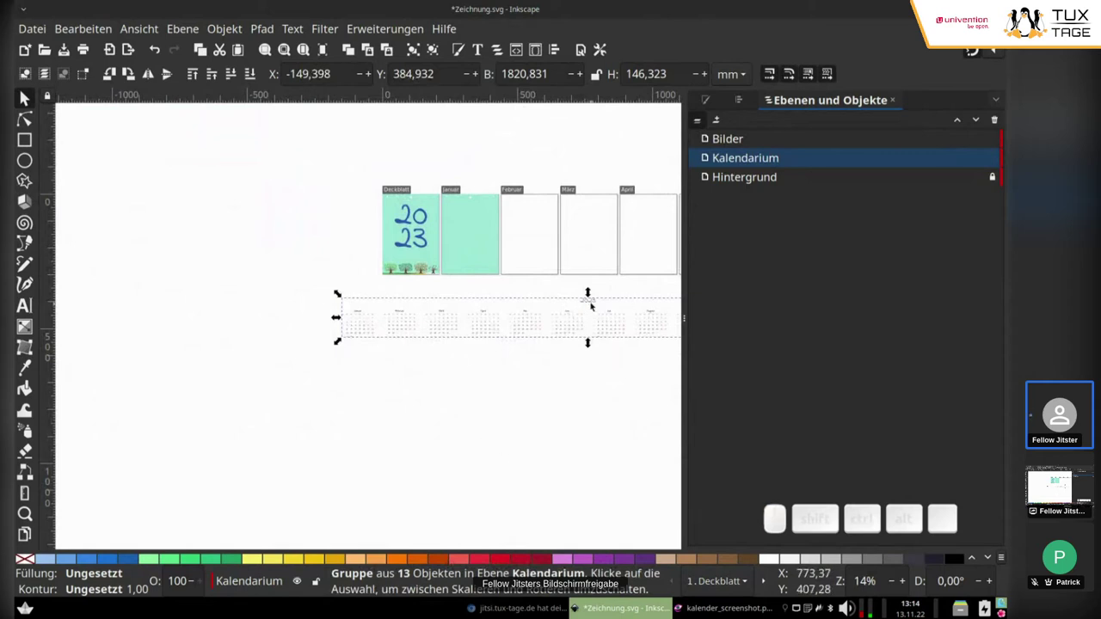
left_click_drag(586, 303, 399, 596)
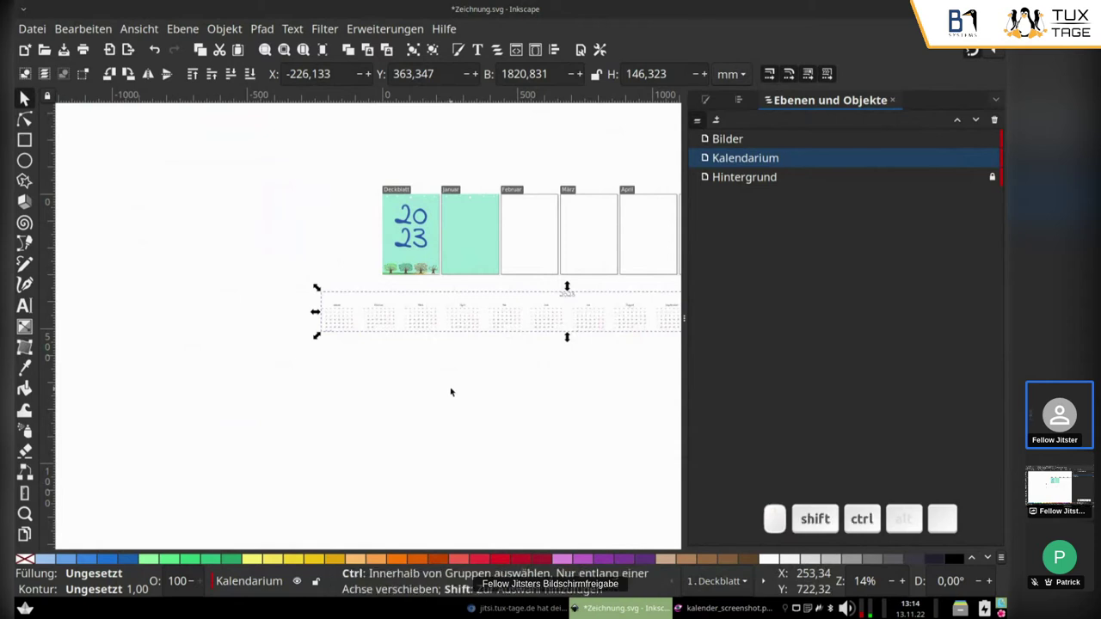
Ungroup the calendar, delete the year heading and select the twelve month groups.
key("ctrl+shift+g")
left_click(452, 406)
left_click(578, 298)
key("Delete")
left_click_drag(531, 372, 355, 384)
scroll("down", 3)
left_click(620, 394)
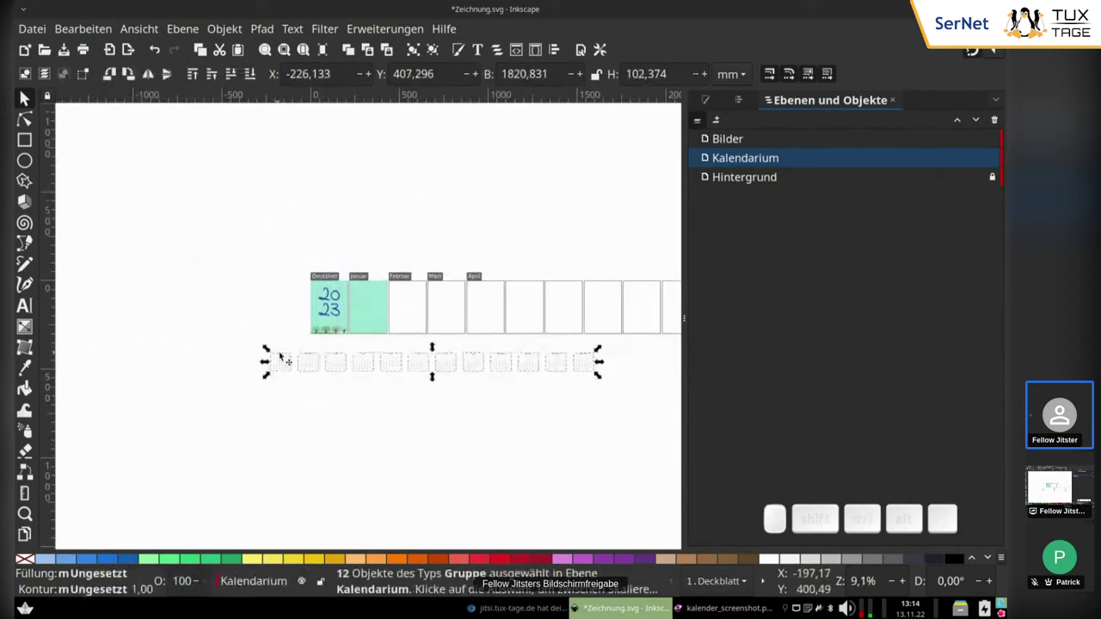
left_click_drag(288, 357, 285, 357)
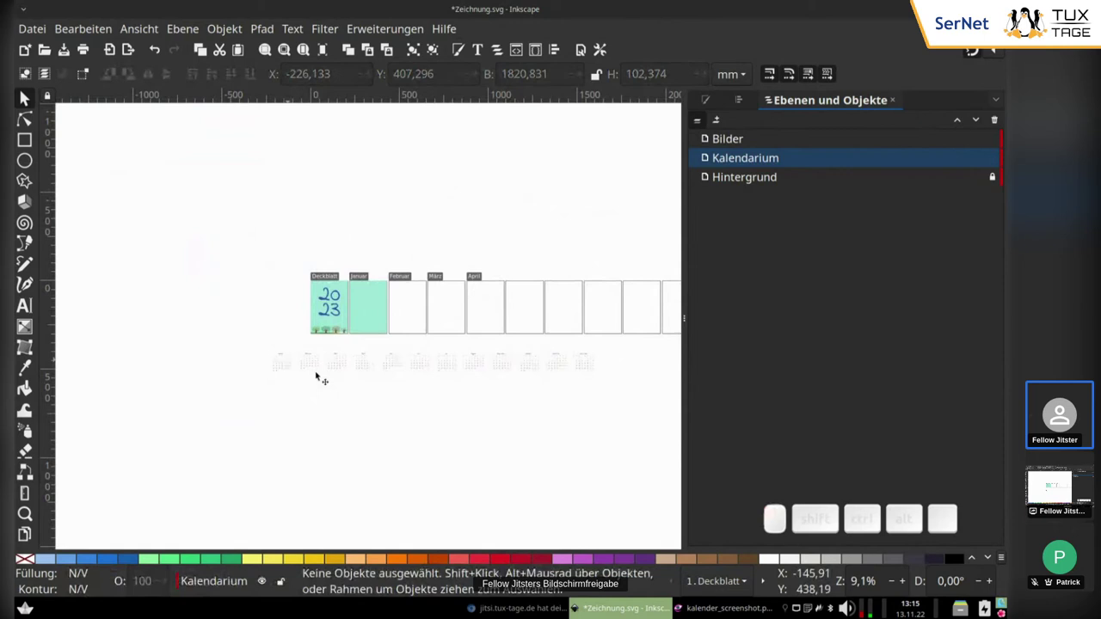
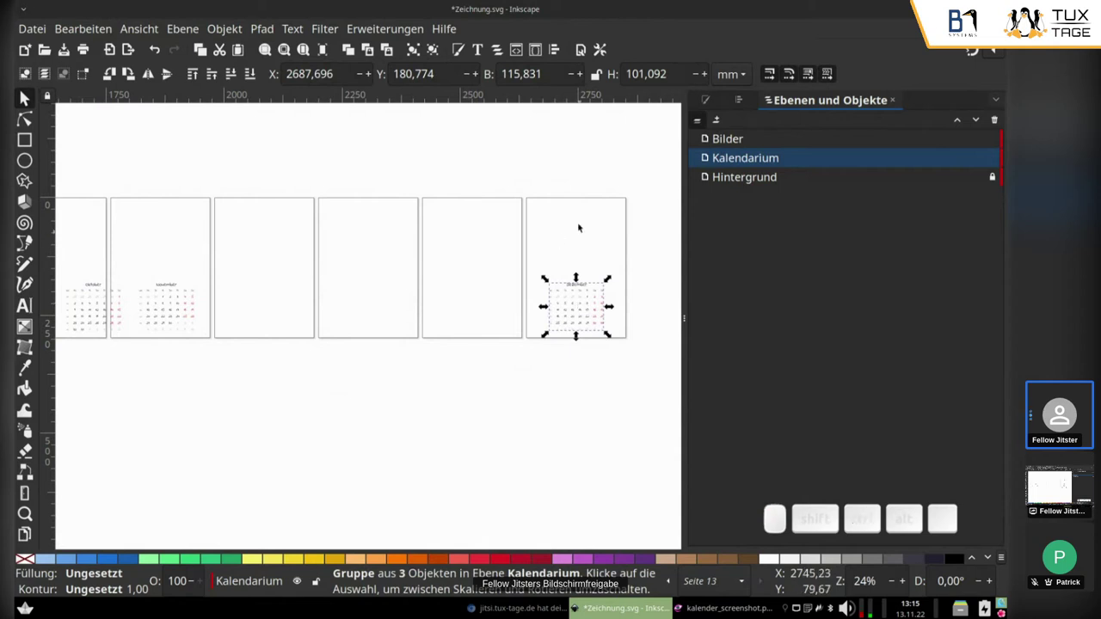
Place the January and December calendars on their pages with Align and Distribute ready.
left_click(610, 224)
left_click(586, 287)
left_click(743, 104)
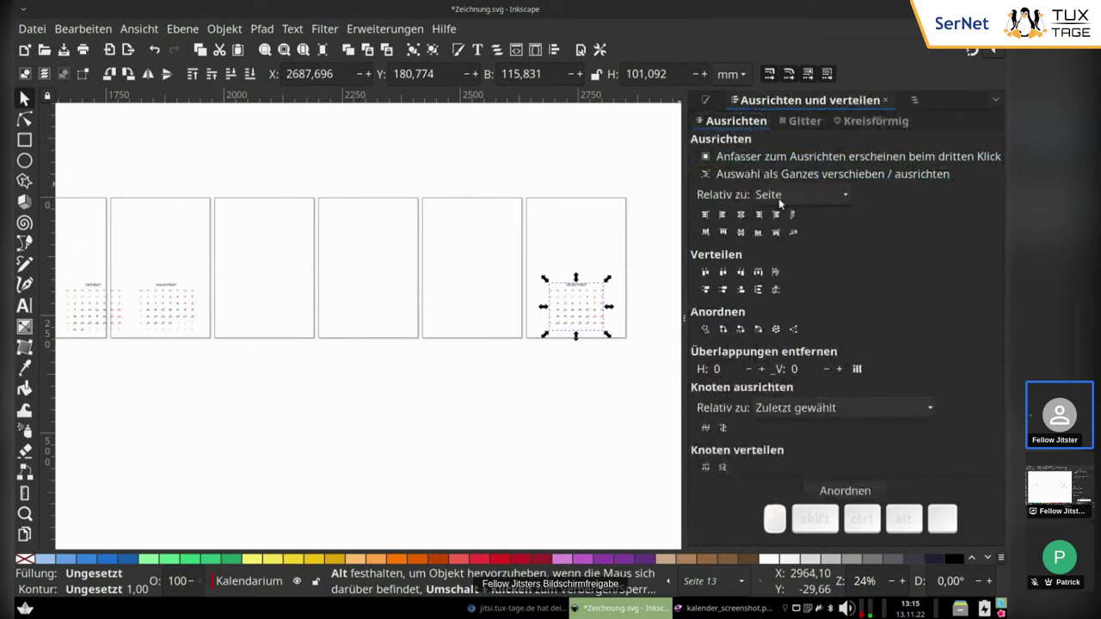
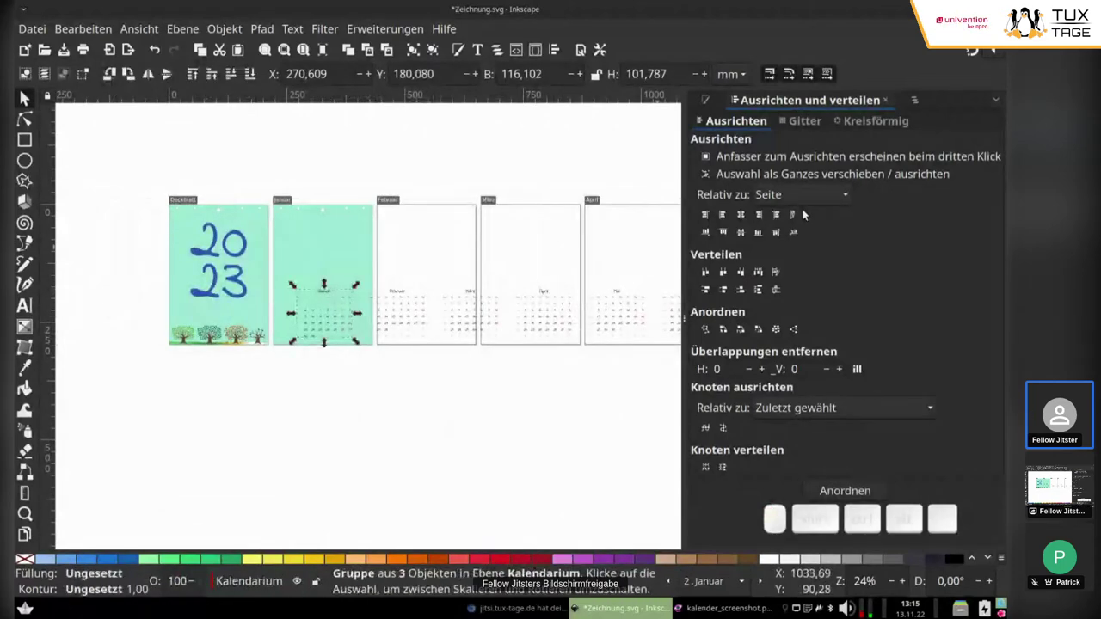
left_click(748, 224)
left_click(409, 475)
Select all twelve month calendars and distribute them evenly across the pages.
scroll("down", 3)
scroll("down", 3)
left_click_drag(666, 419, 263, 374)
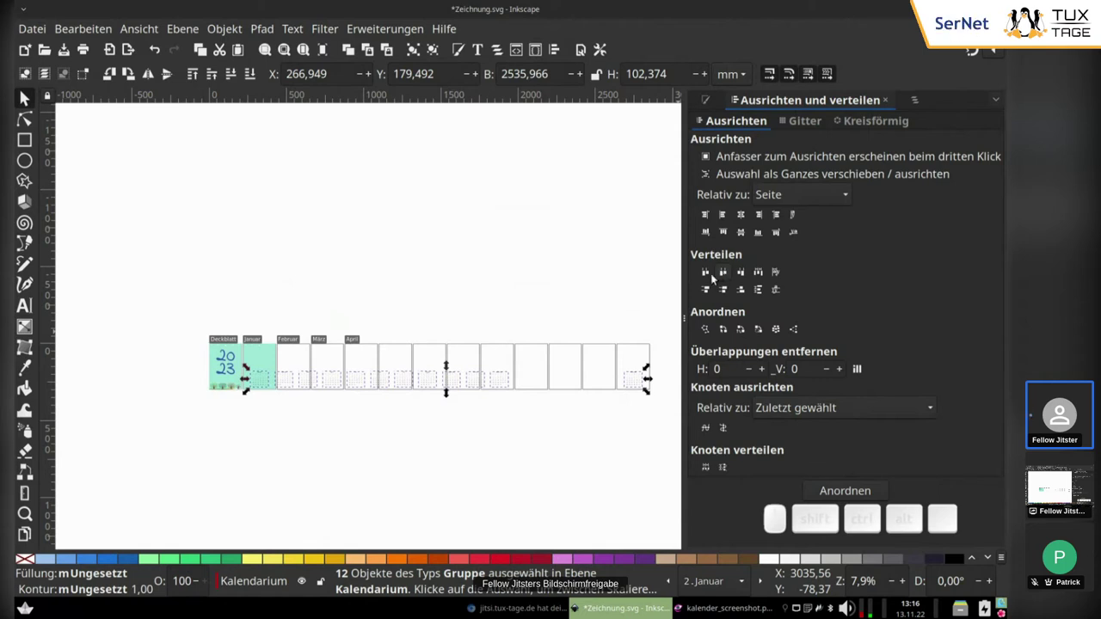
left_click(709, 276)
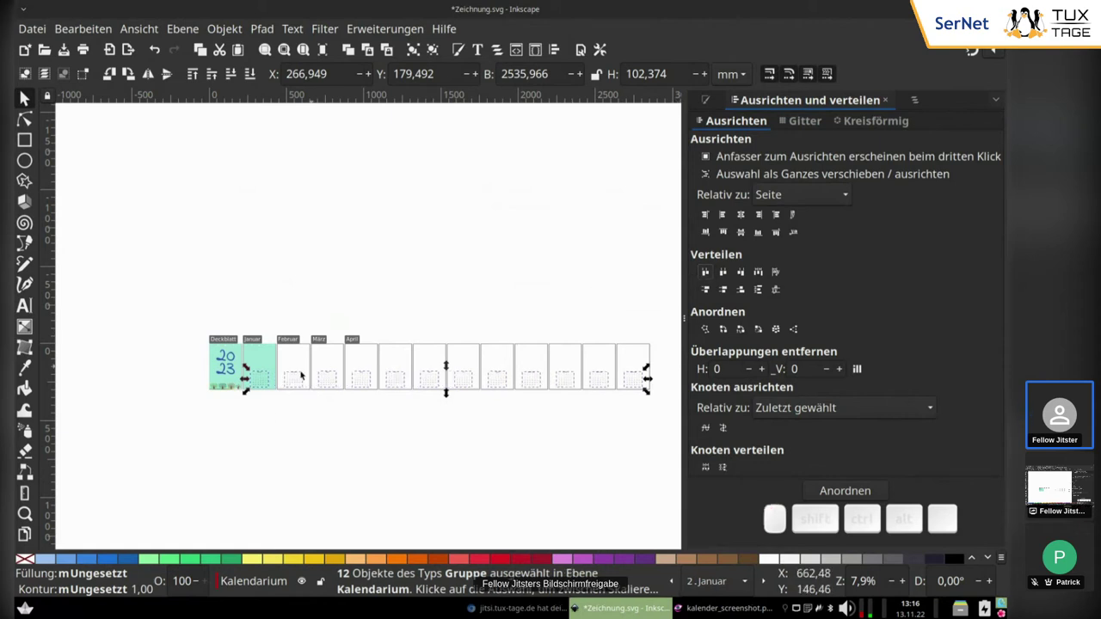
left_click(627, 271)
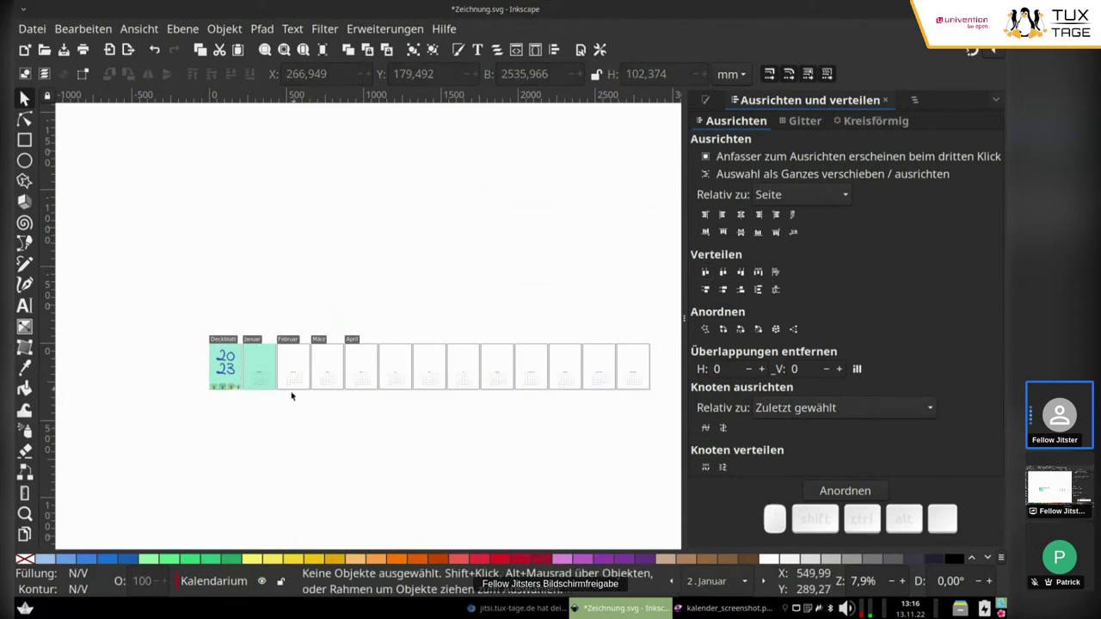
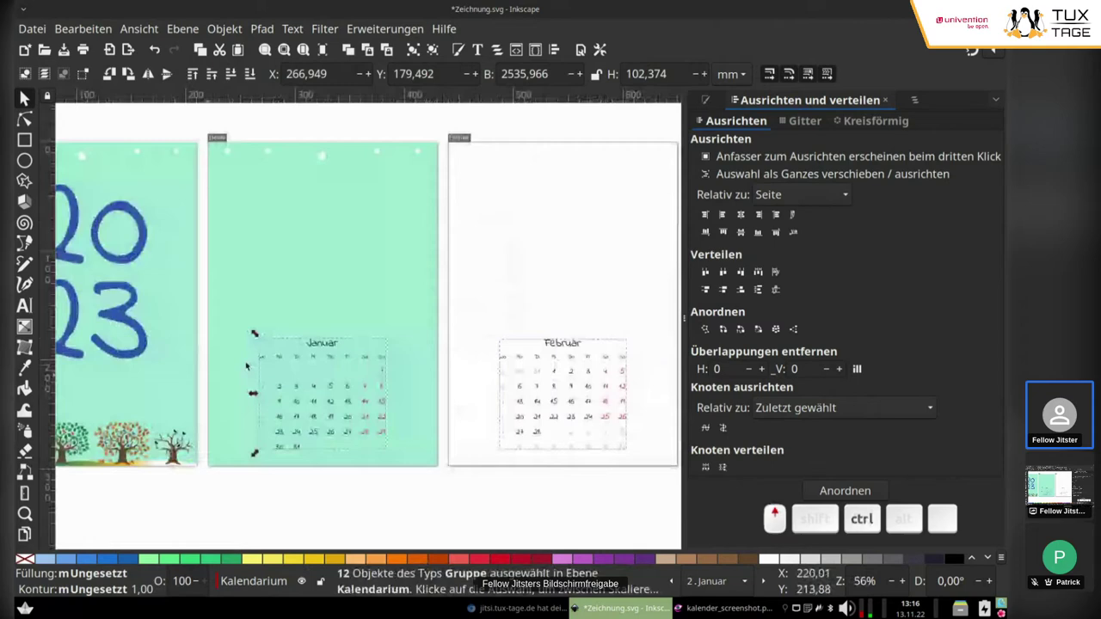
Shift all month calendars about 9 mm higher, save the drawing and select the January calendar.
left_click(333, 341)
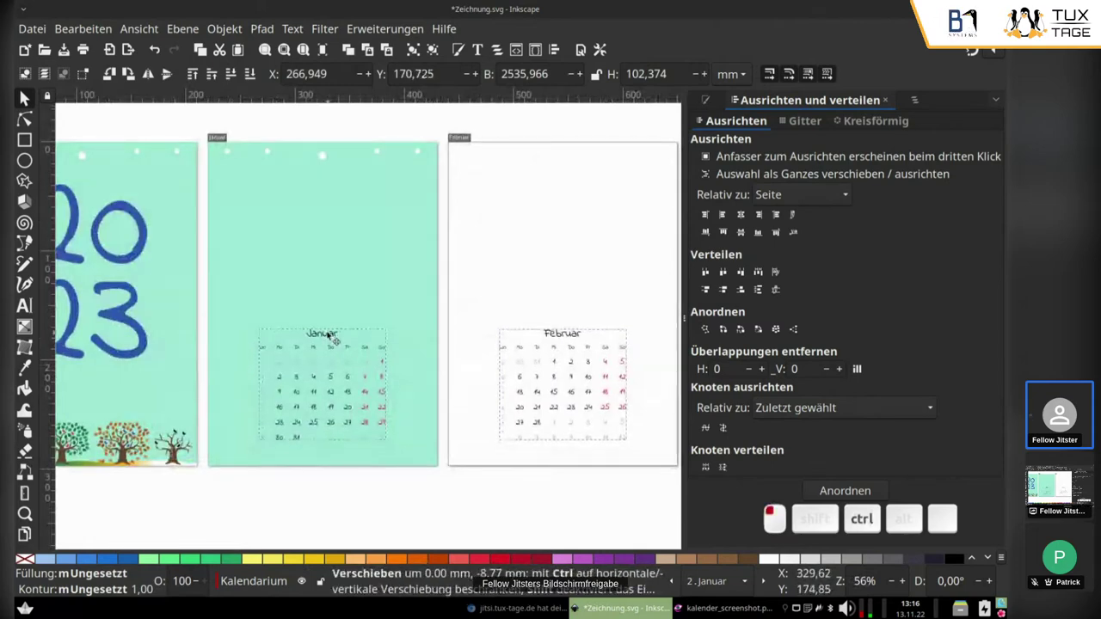
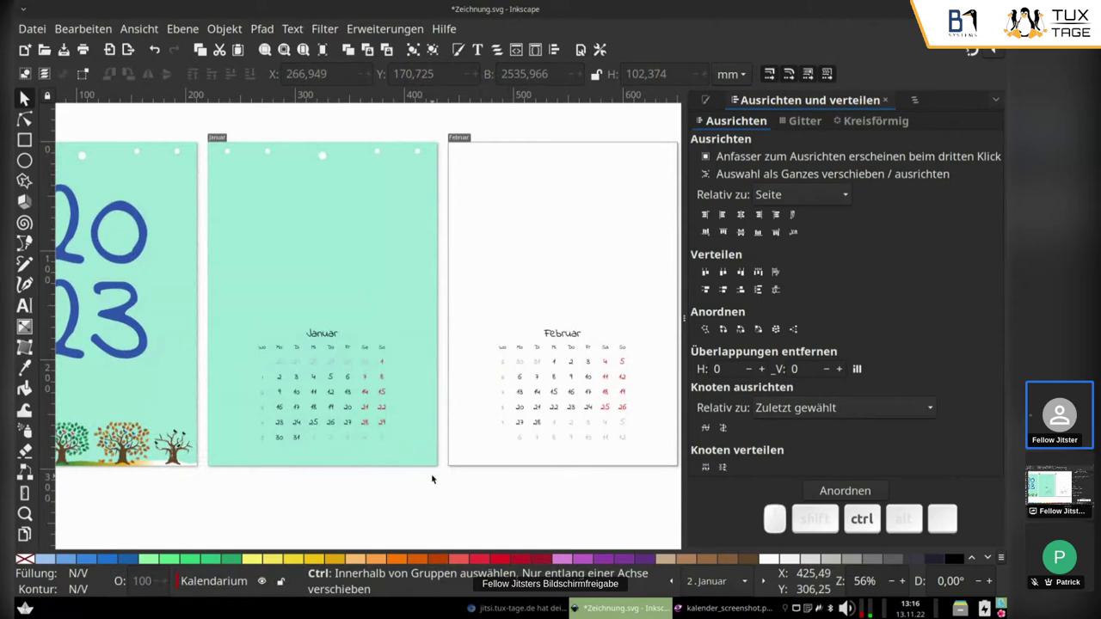
key("ctrl+s")
scroll("down", 3)
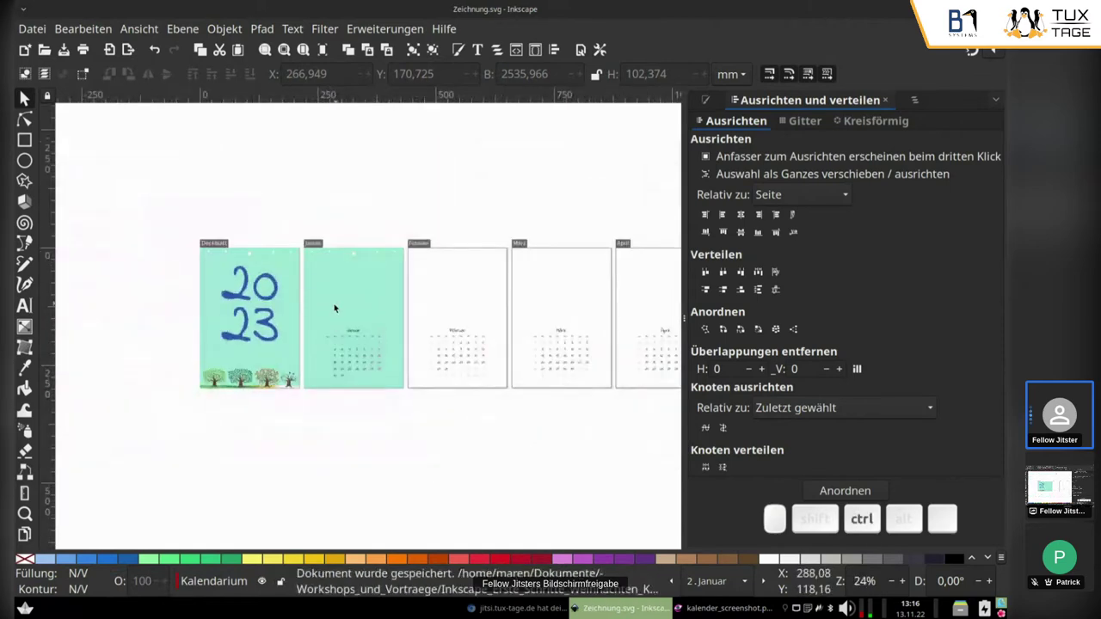
scroll("up", 3)
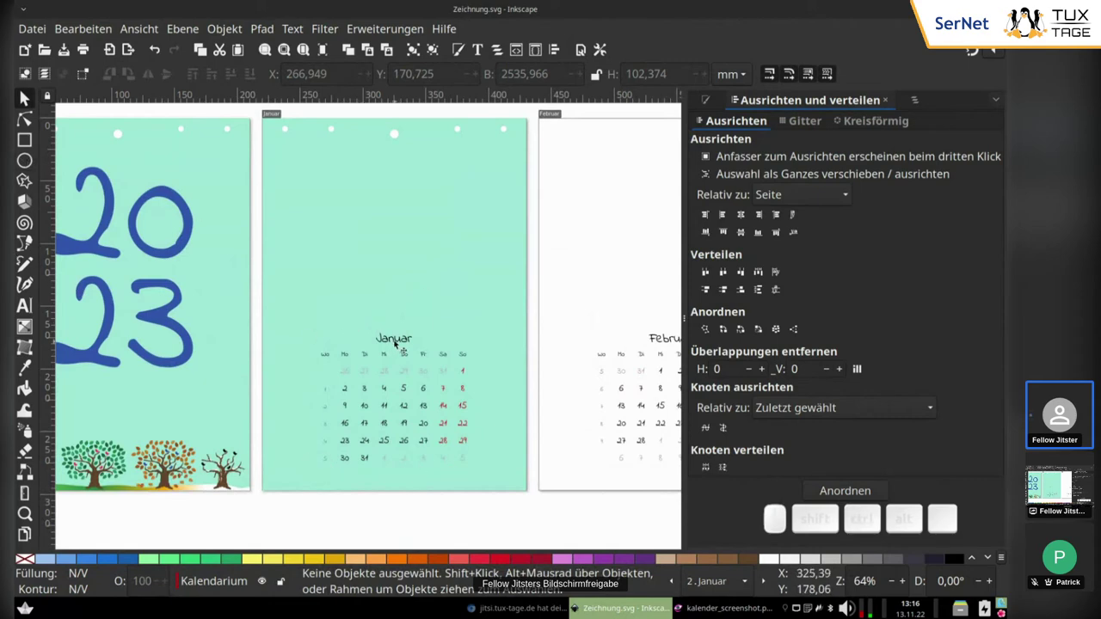
left_click(401, 343)
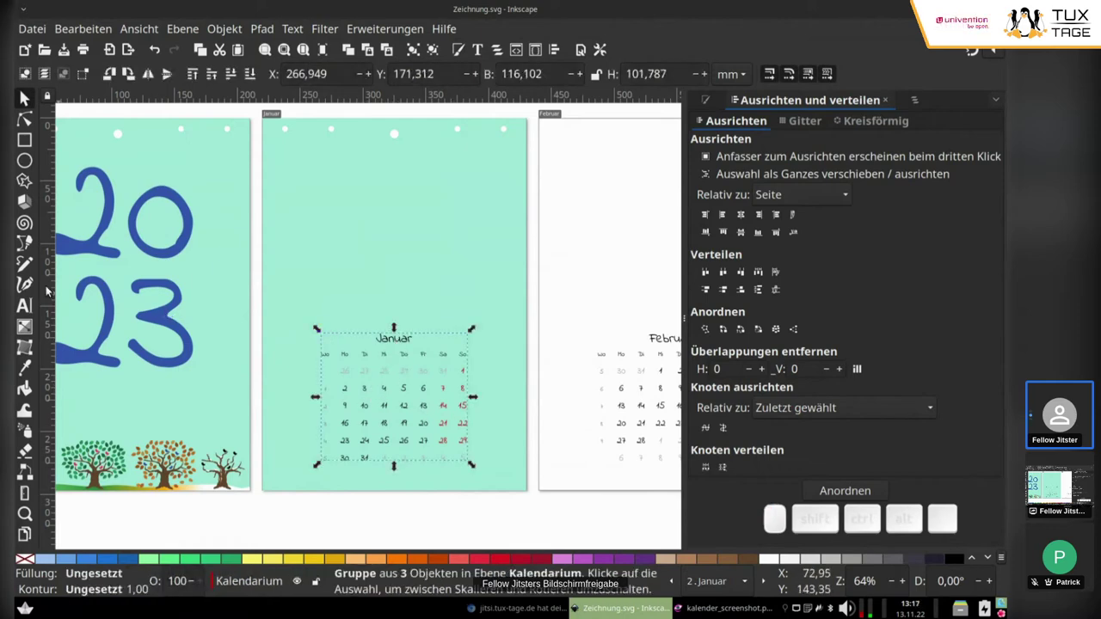
Draw a rounded rectangle over the January calendar and lower it behind the grid.
left_click(57, 277)
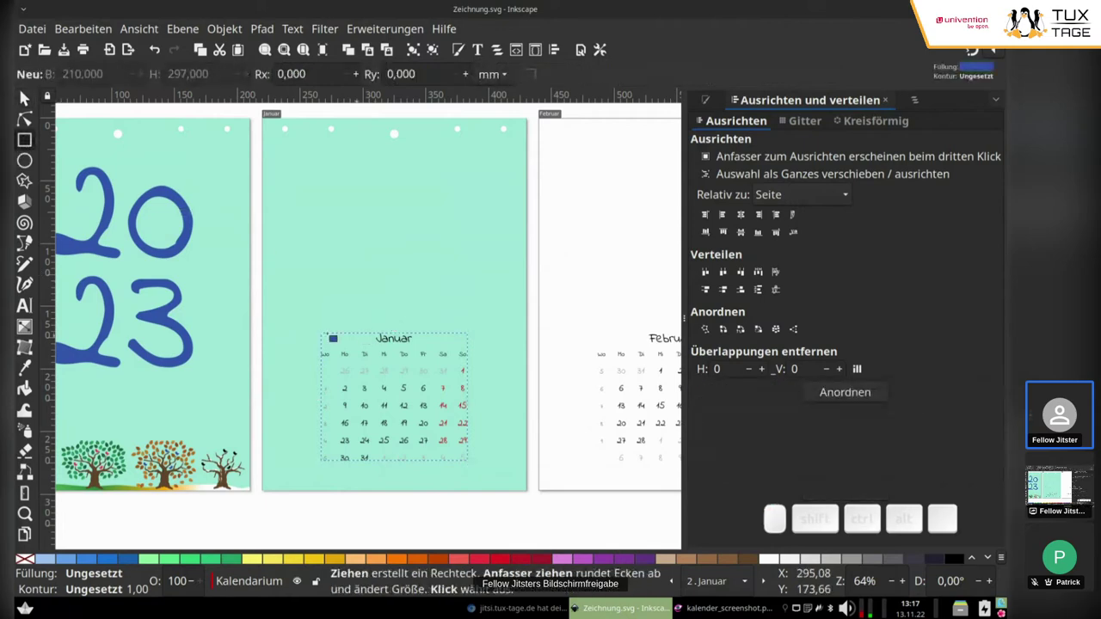
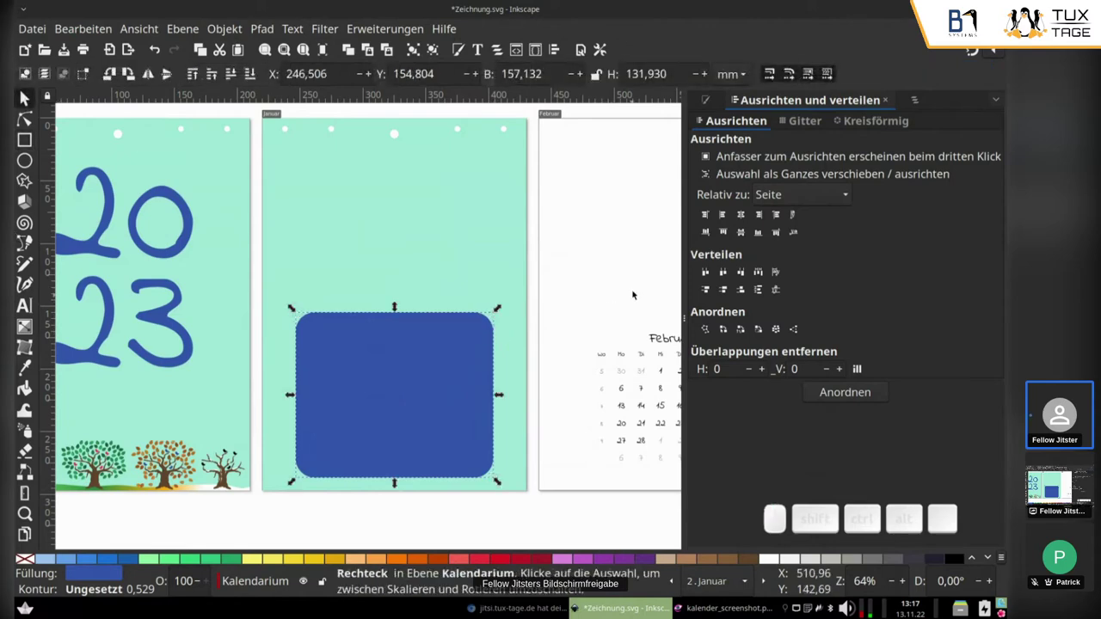
left_click(239, 78)
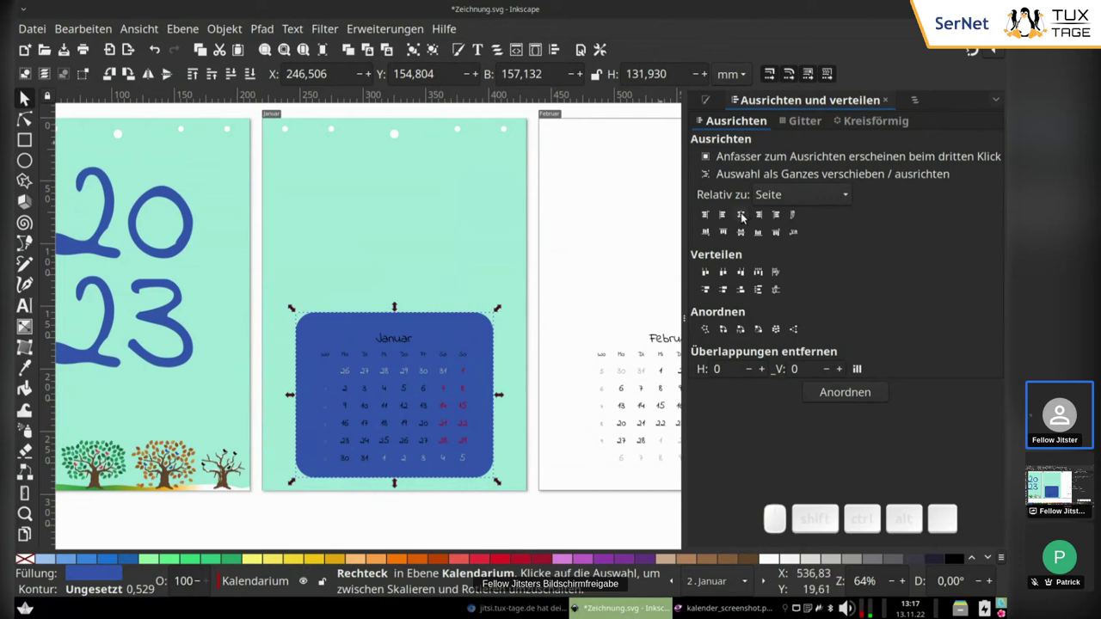
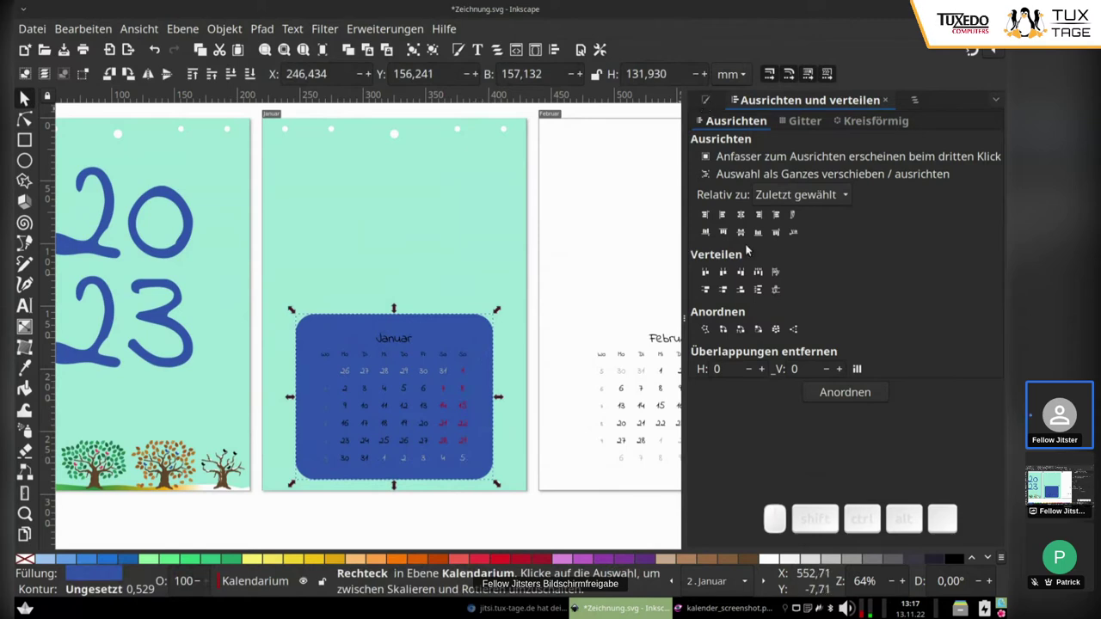
Fill the rounded panel behind the January calendar with white from the palette.
left_click(779, 567)
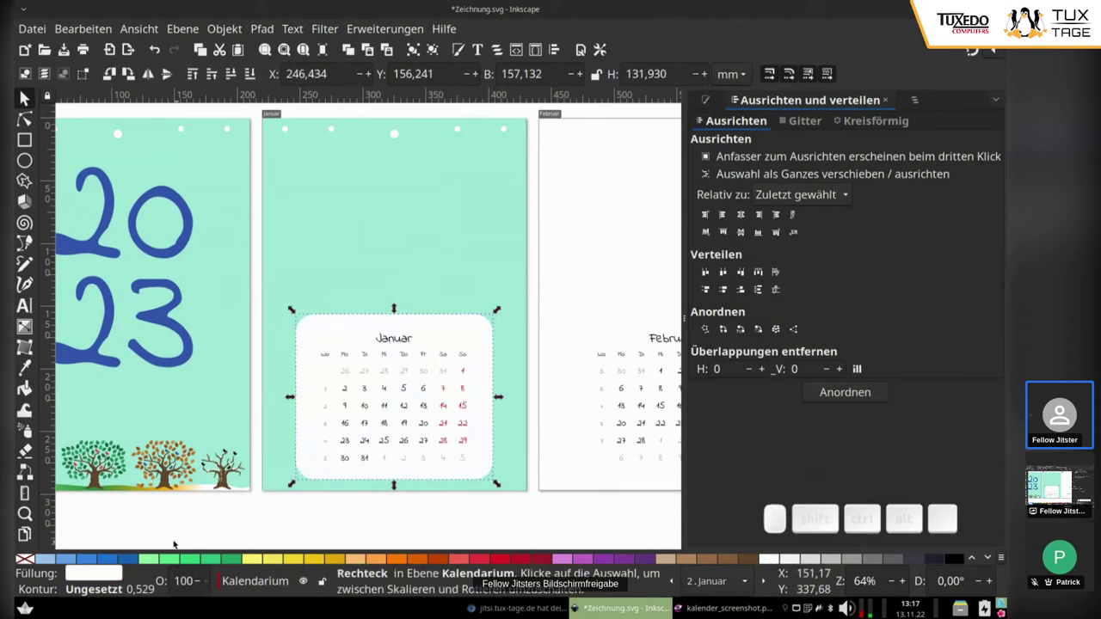
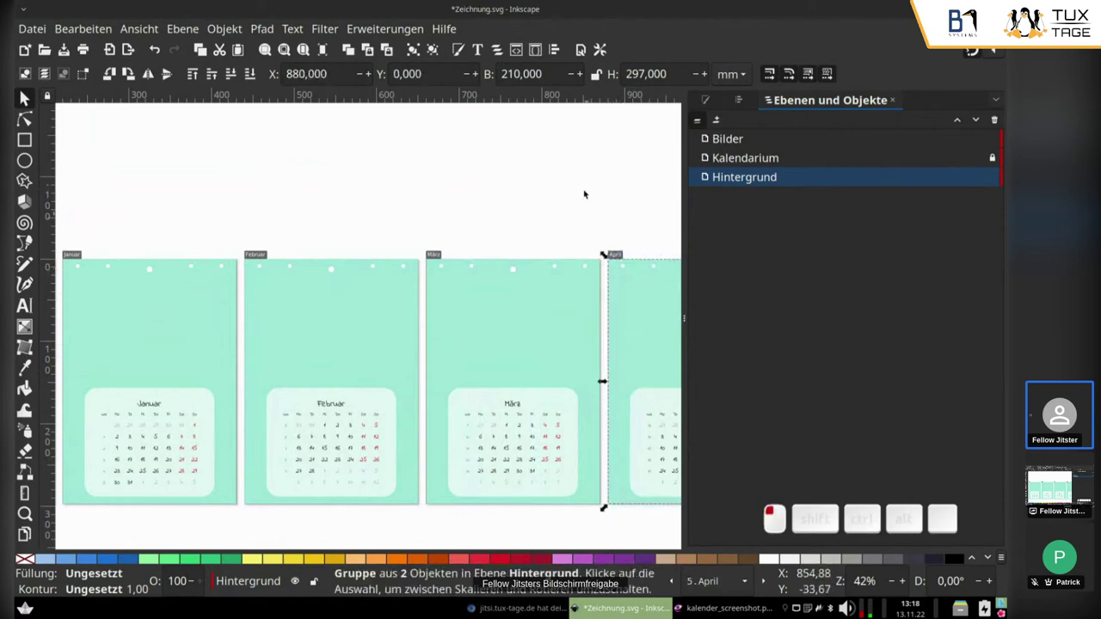
Duplicate the April background group with Ctrl+D for the May page and return to the drawing.
scroll("down", 3)
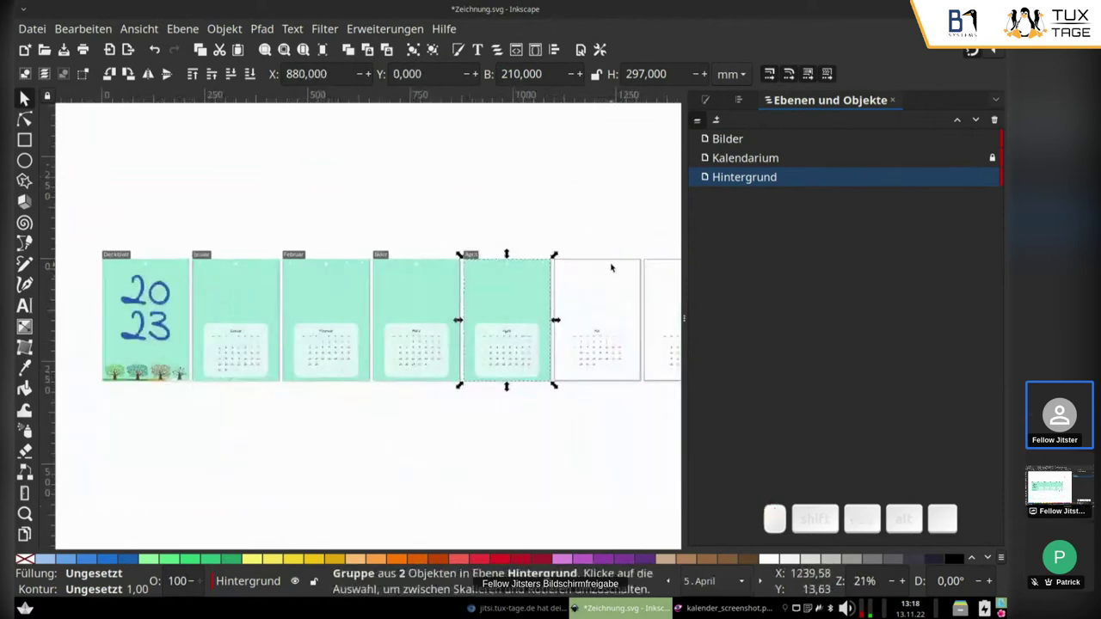
key("ctrl+d")
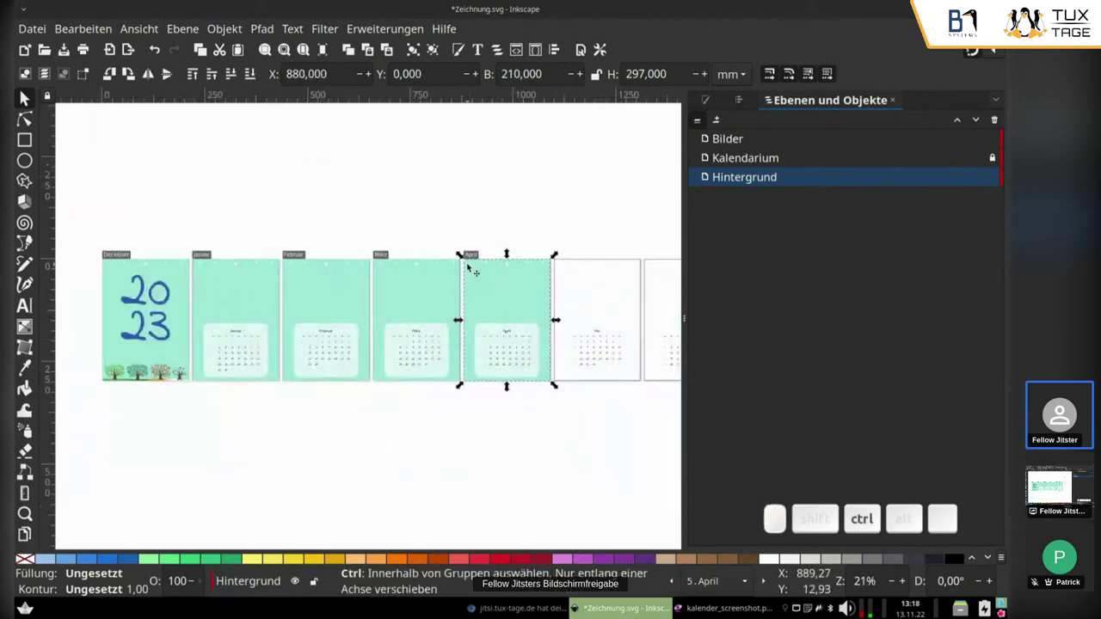
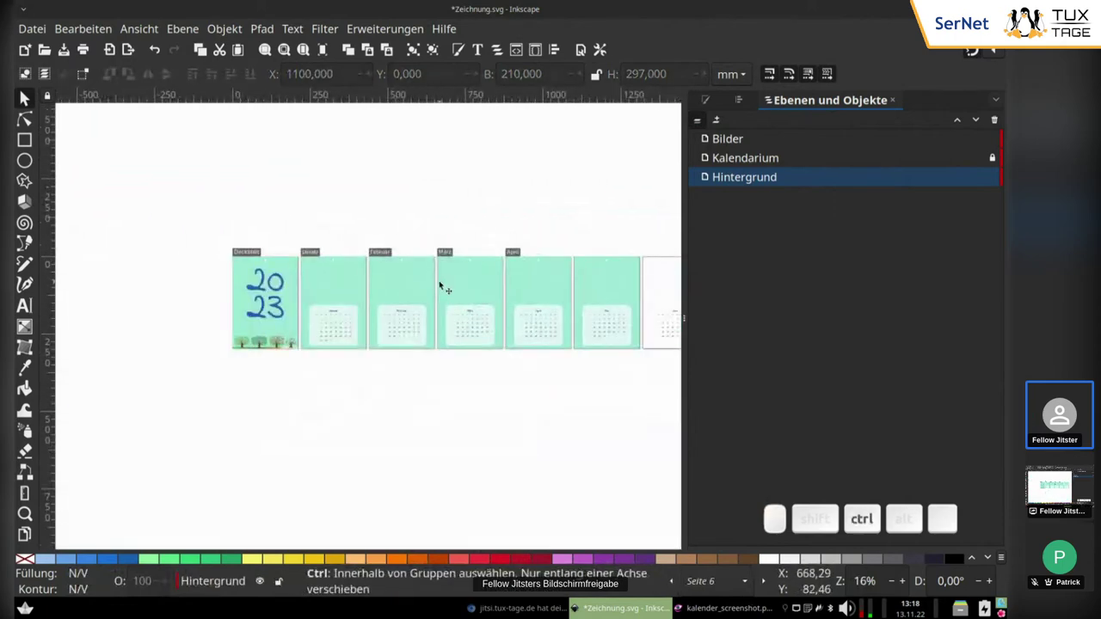
scroll("up", 3)
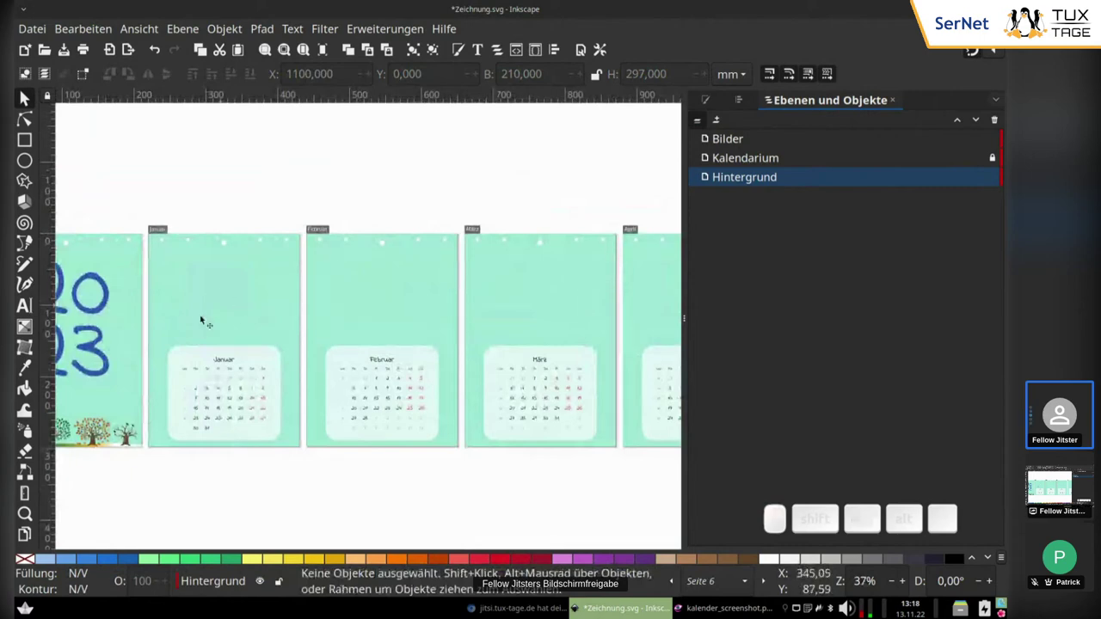
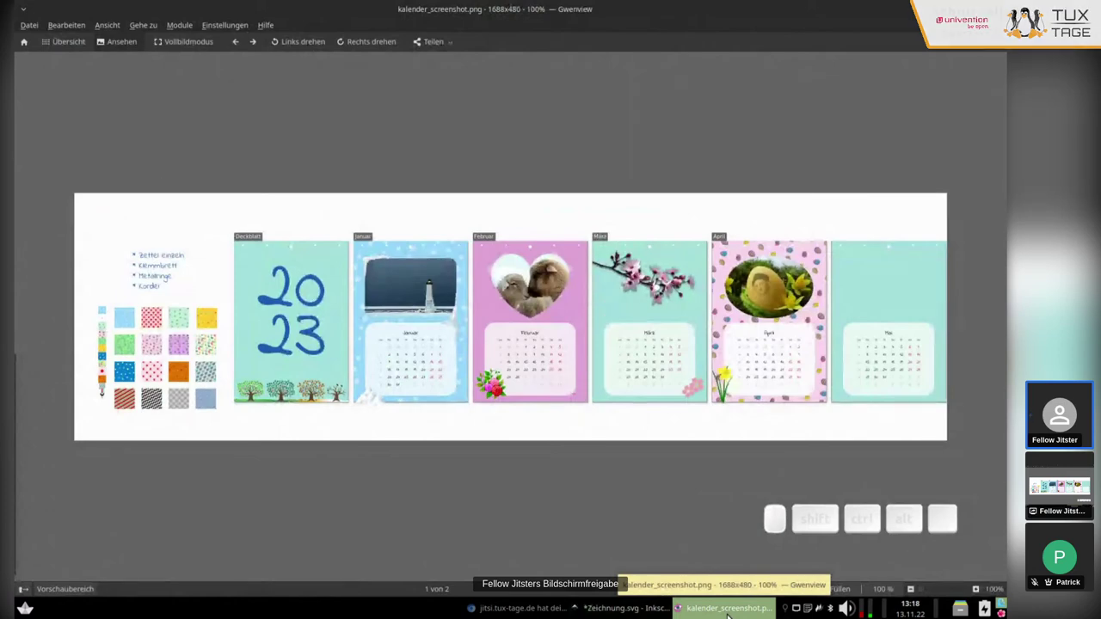
left_click(632, 255)
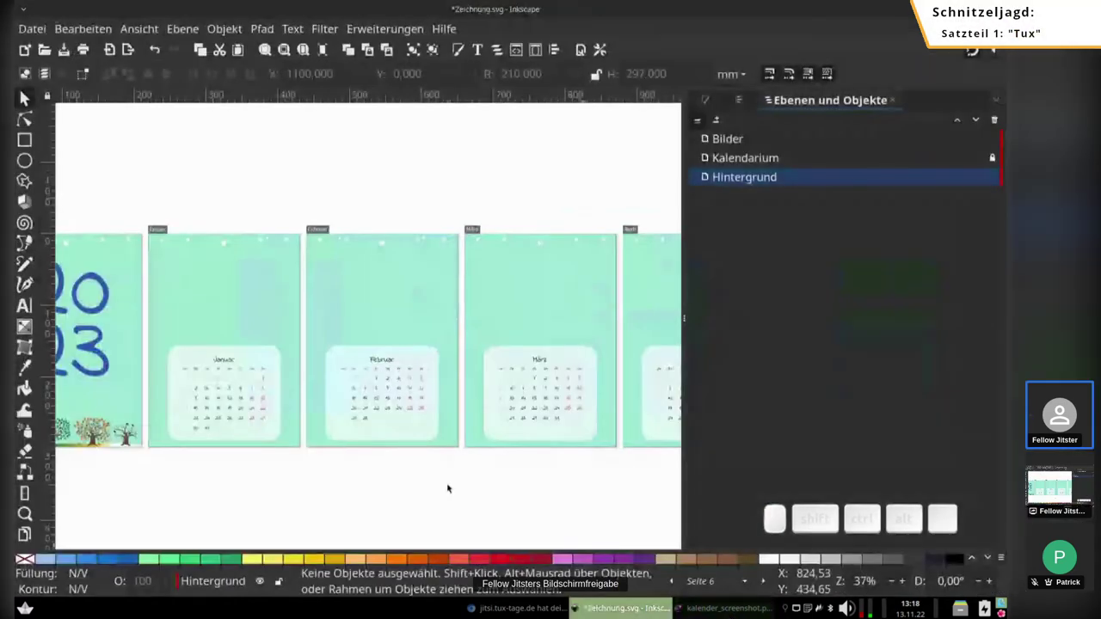
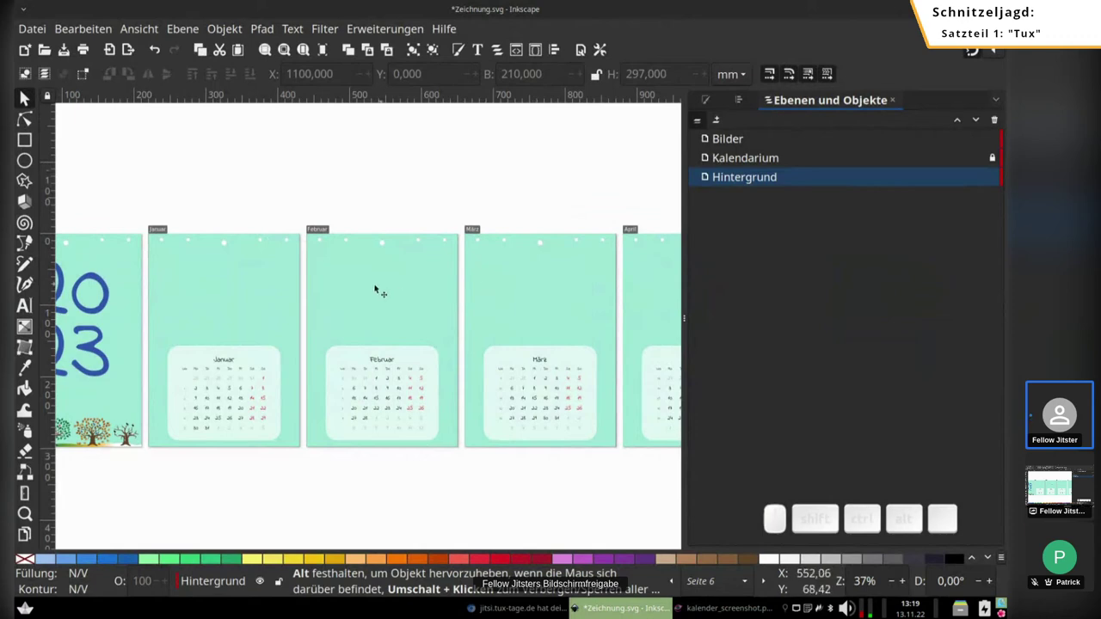
left_click(369, 288)
left_click_drag(379, 291, 317, 289)
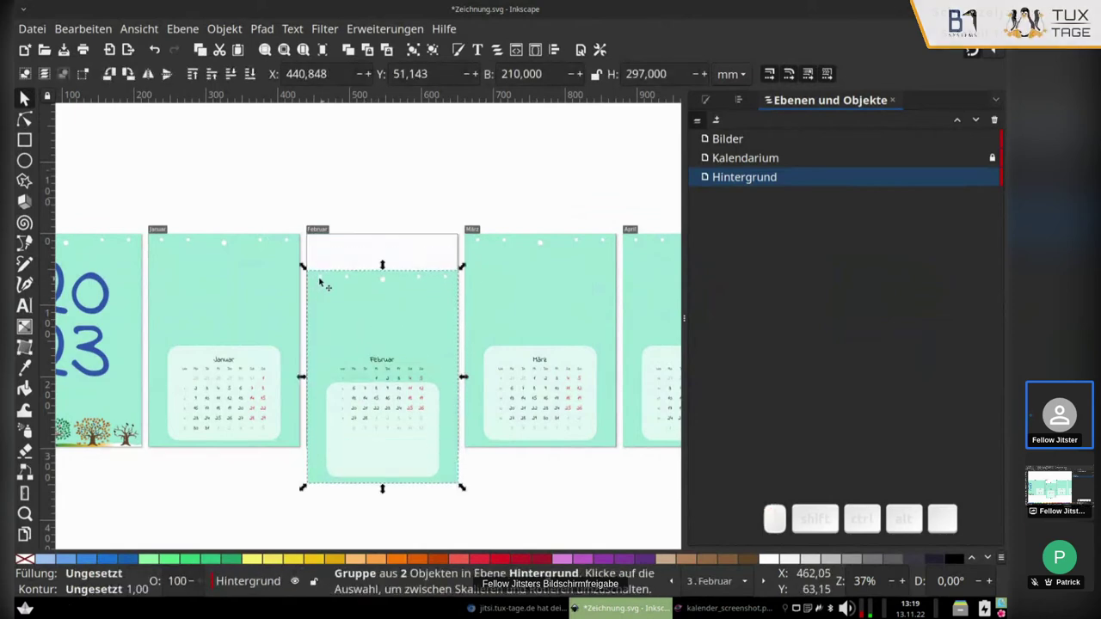
left_click_drag(318, 276, 400, 186)
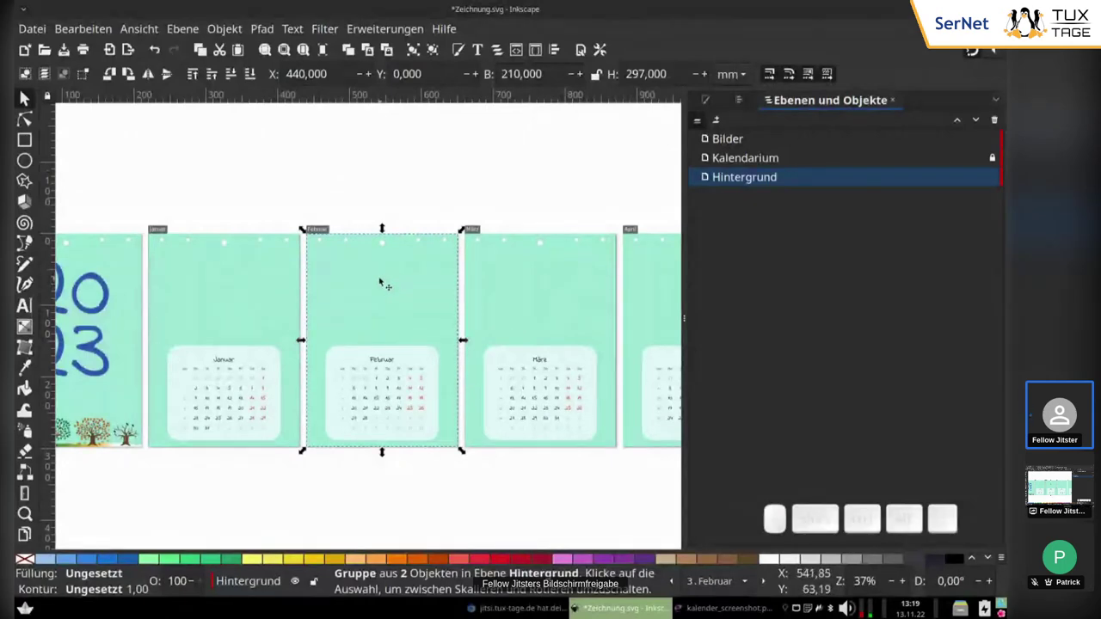
left_click(384, 280)
left_click(385, 281)
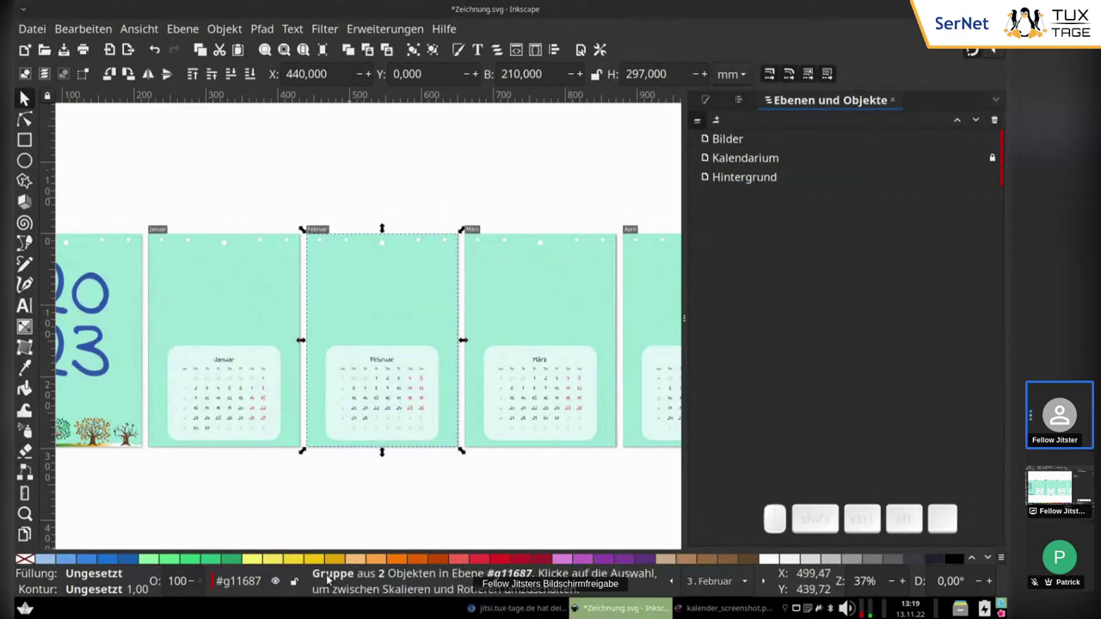
left_click(377, 285)
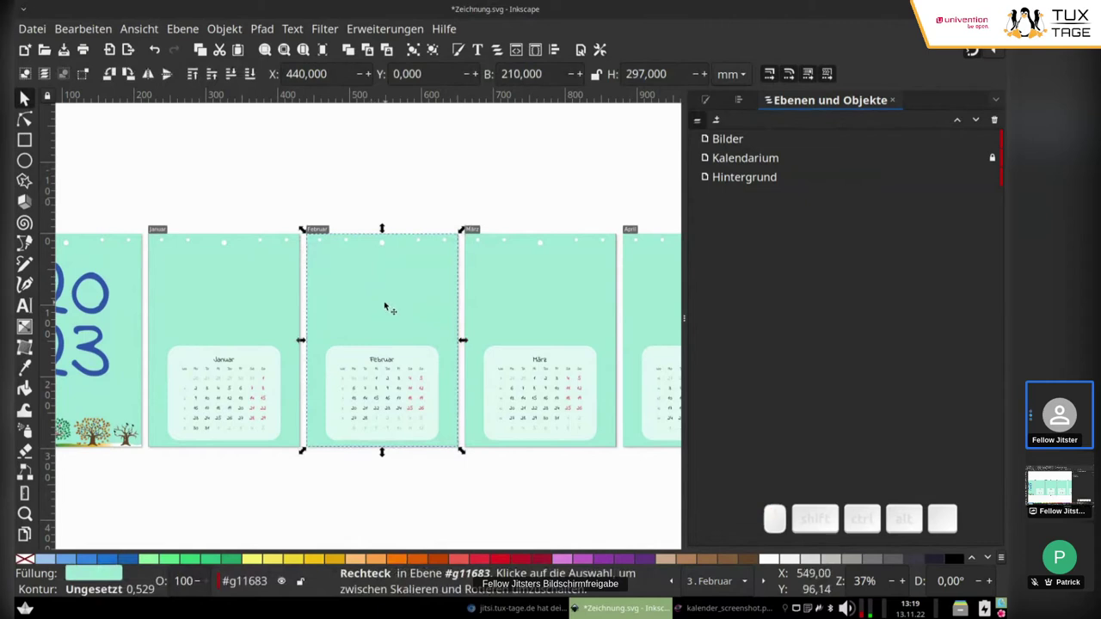
left_click(380, 285)
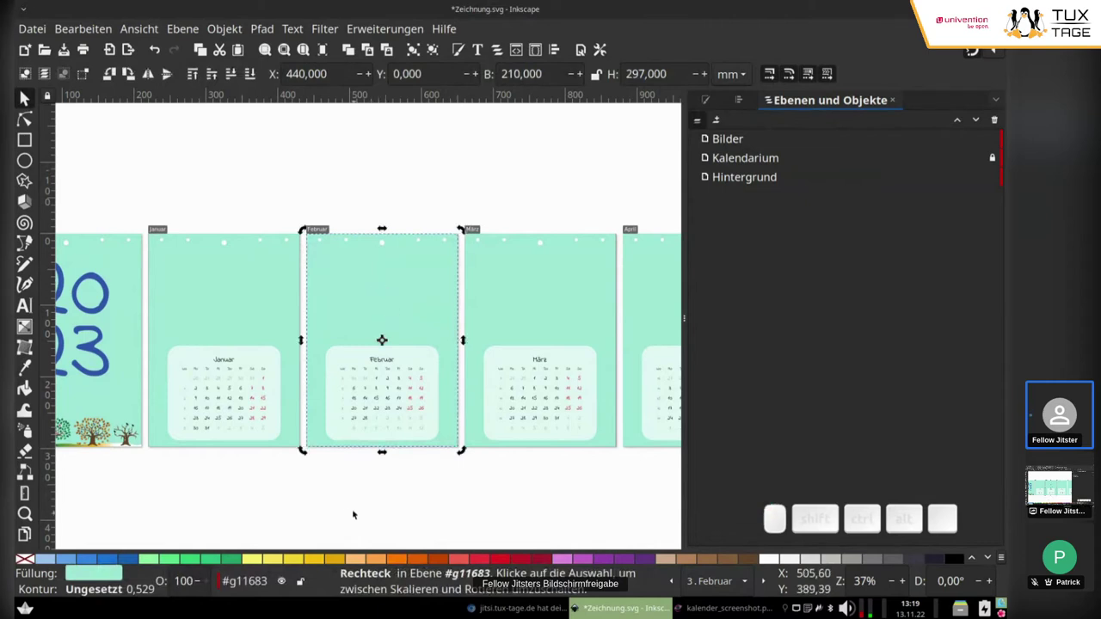
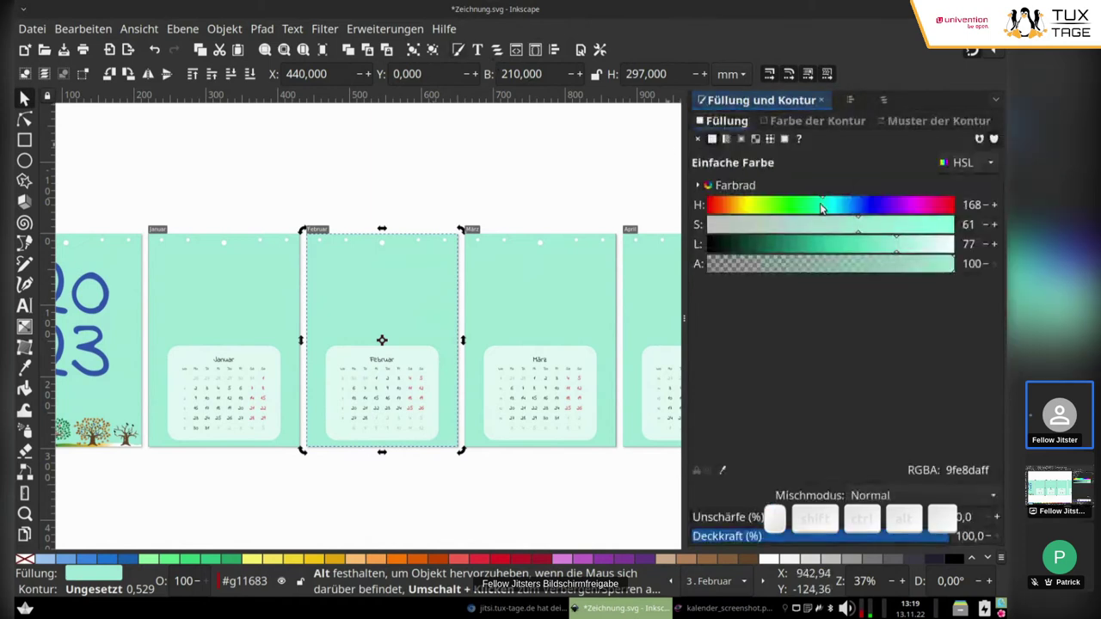
Recolour the February background to a light lilac with the HSL sliders, then select the March page.
left_click_drag(867, 205, 876, 221)
left_click_drag(830, 226, 890, 239)
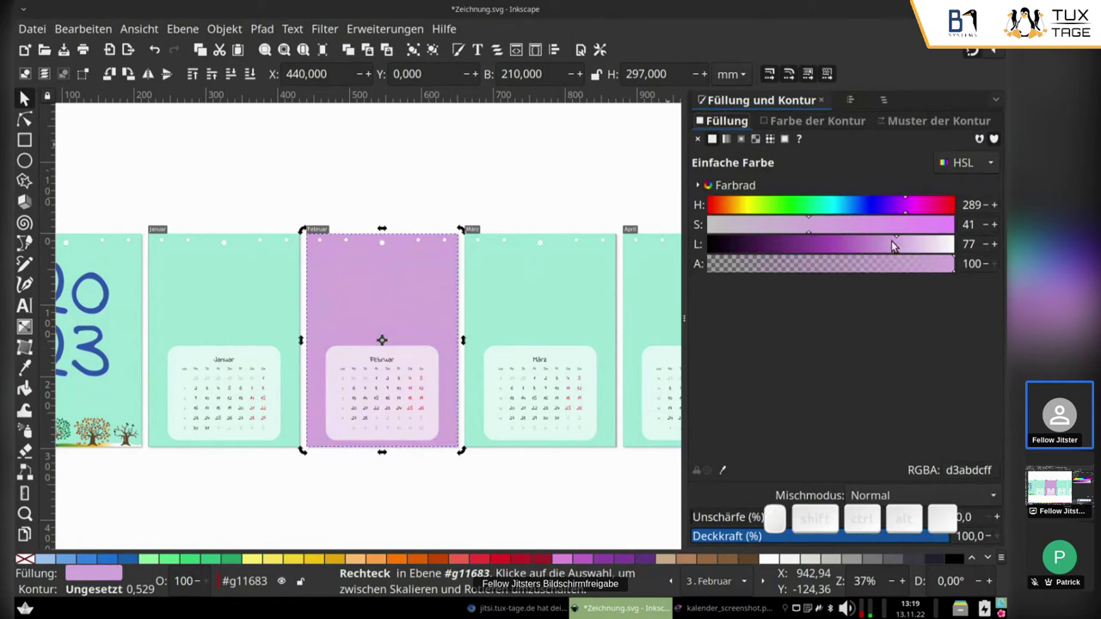
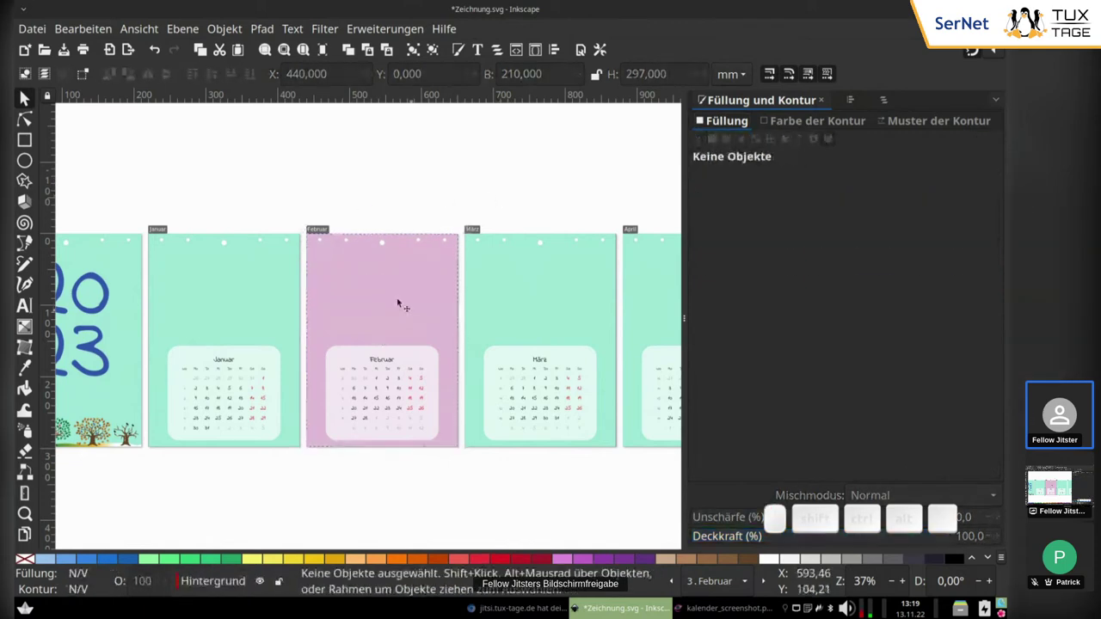
left_click(438, 192)
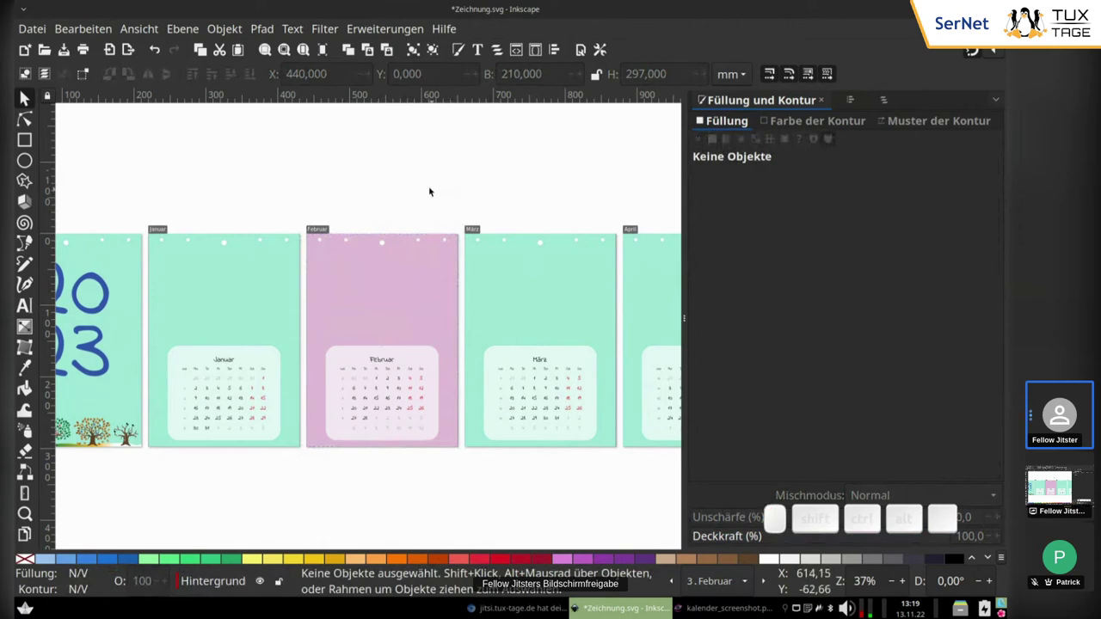
left_click(396, 188)
left_click(396, 189)
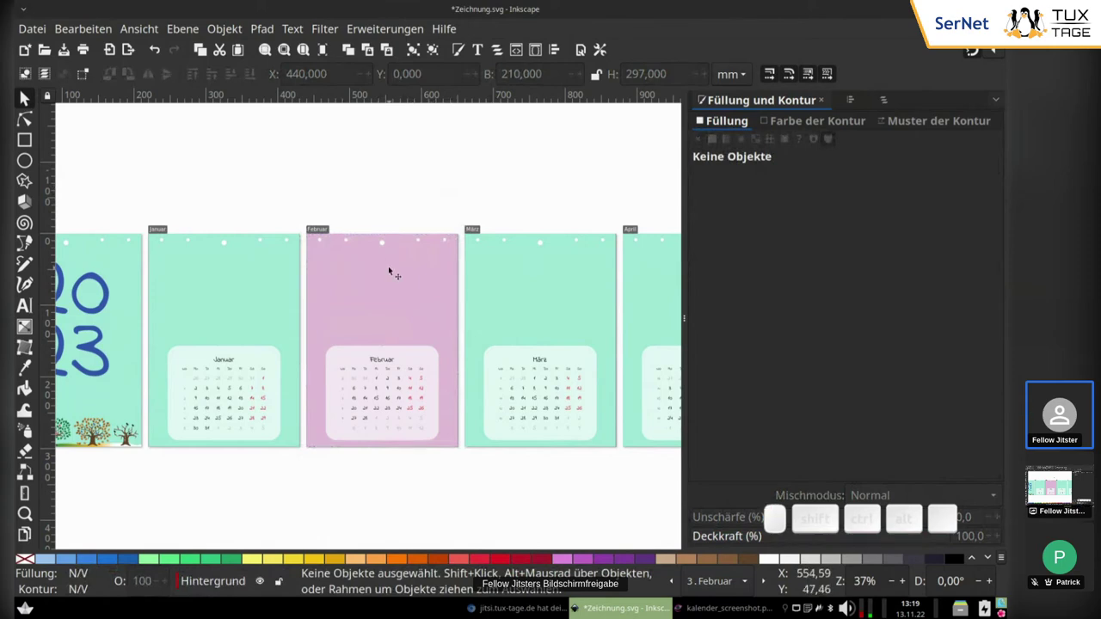
middle_click(579, 184)
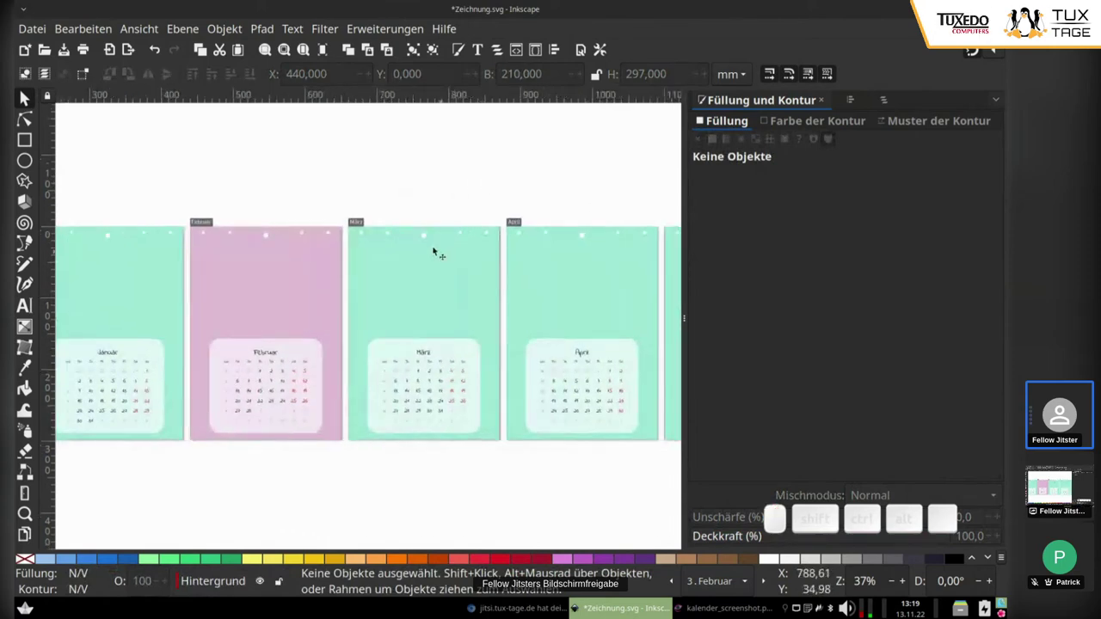
left_click(415, 254)
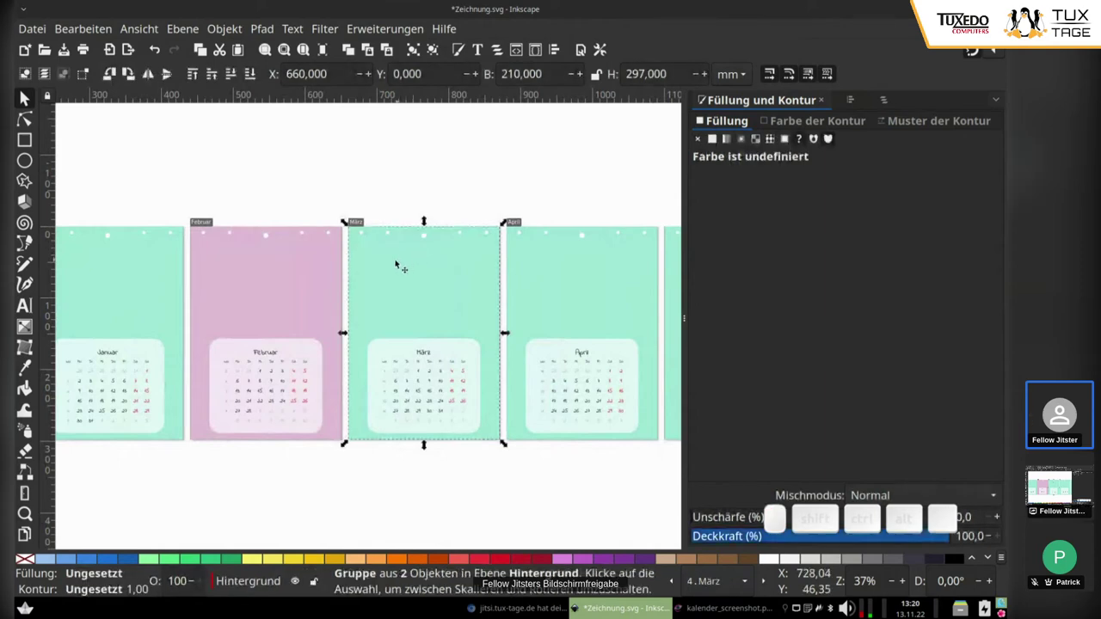
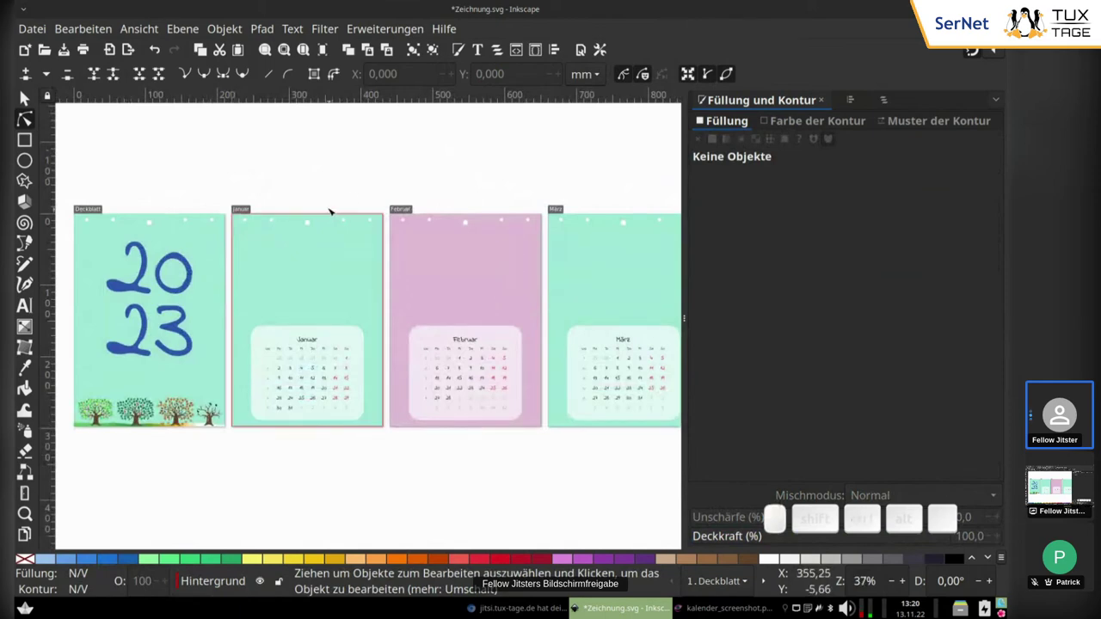
Lock the Hintergrund layer in Layers and Objects after recolouring the April background.
scroll("down", 3)
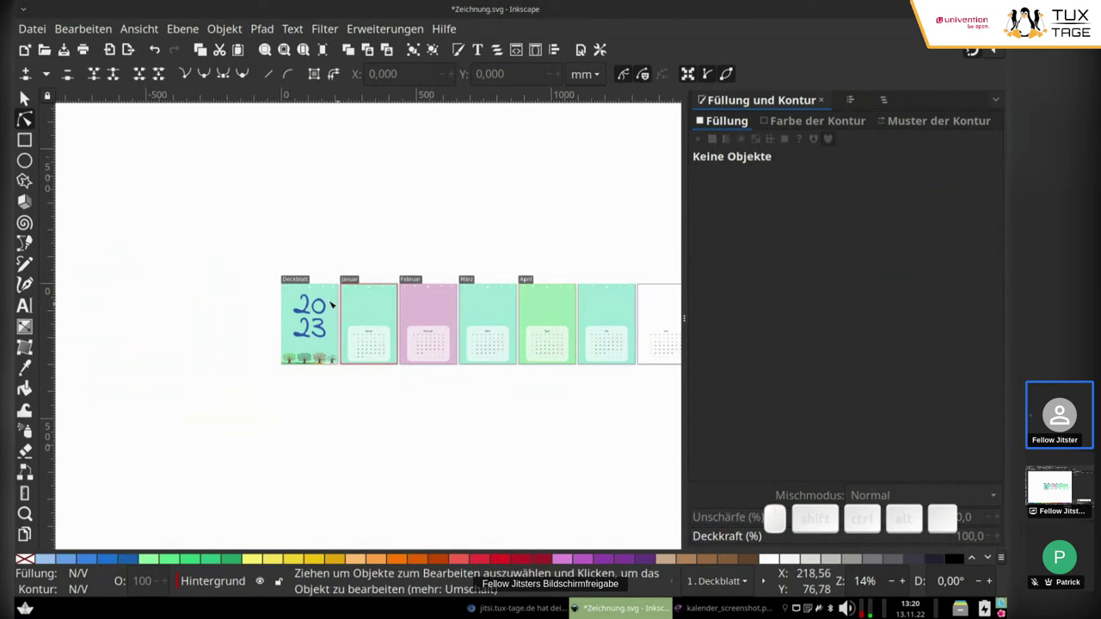
scroll("up", 3)
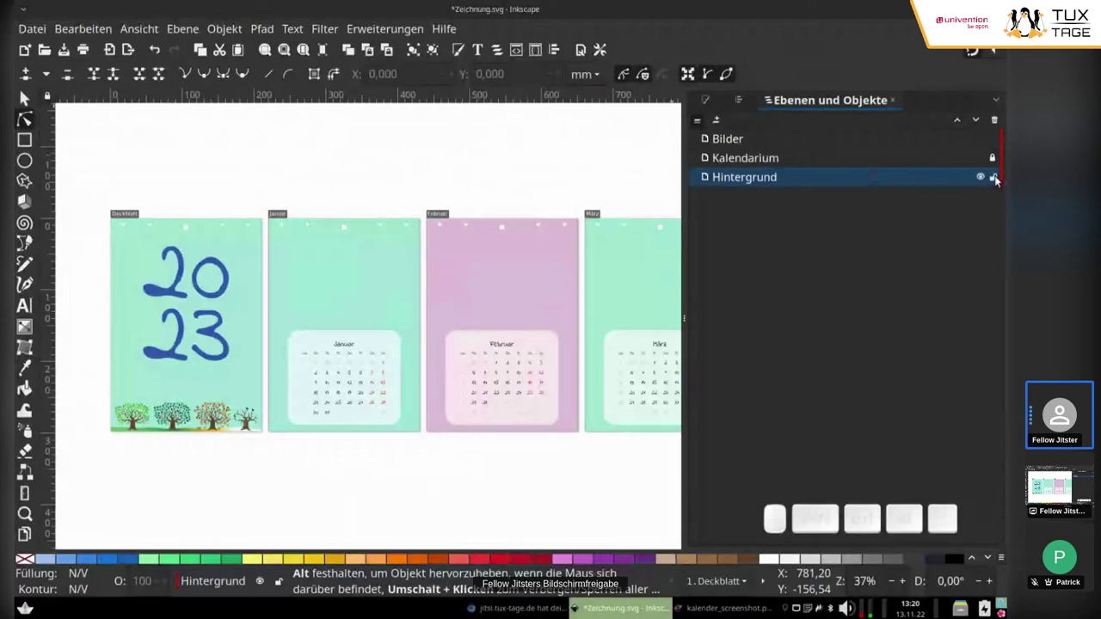
left_click(1000, 177)
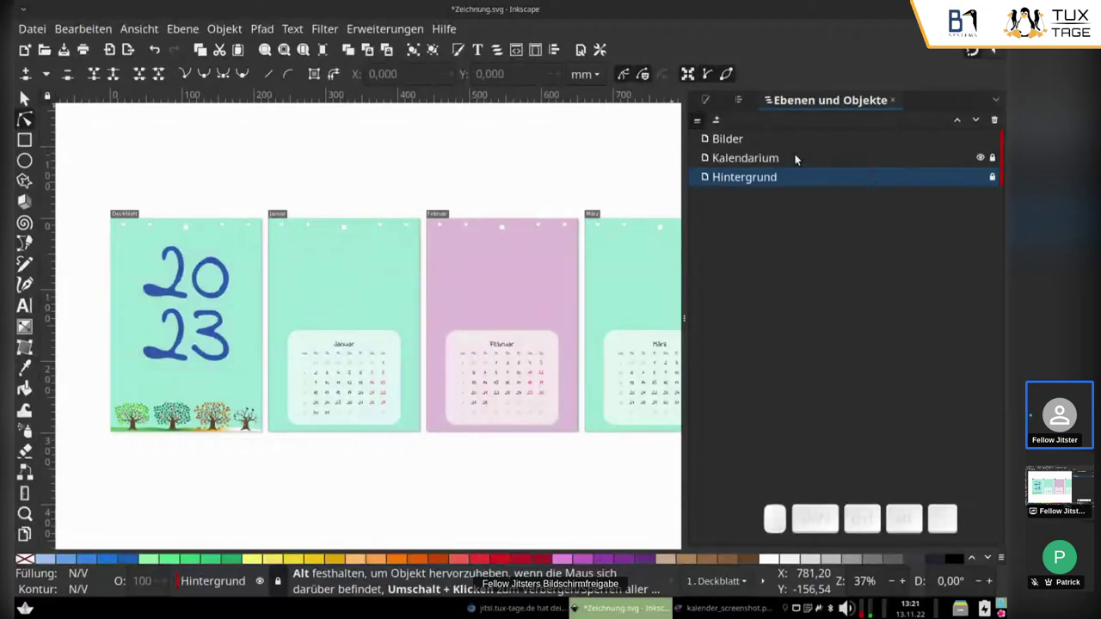
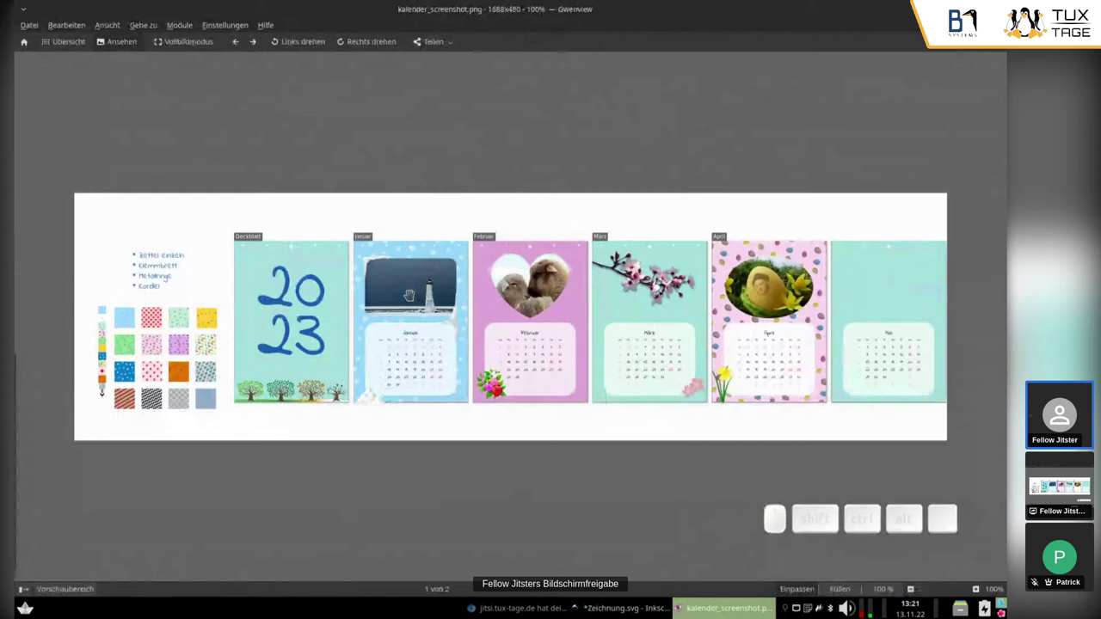
scroll("up", 3)
scroll("down", 3)
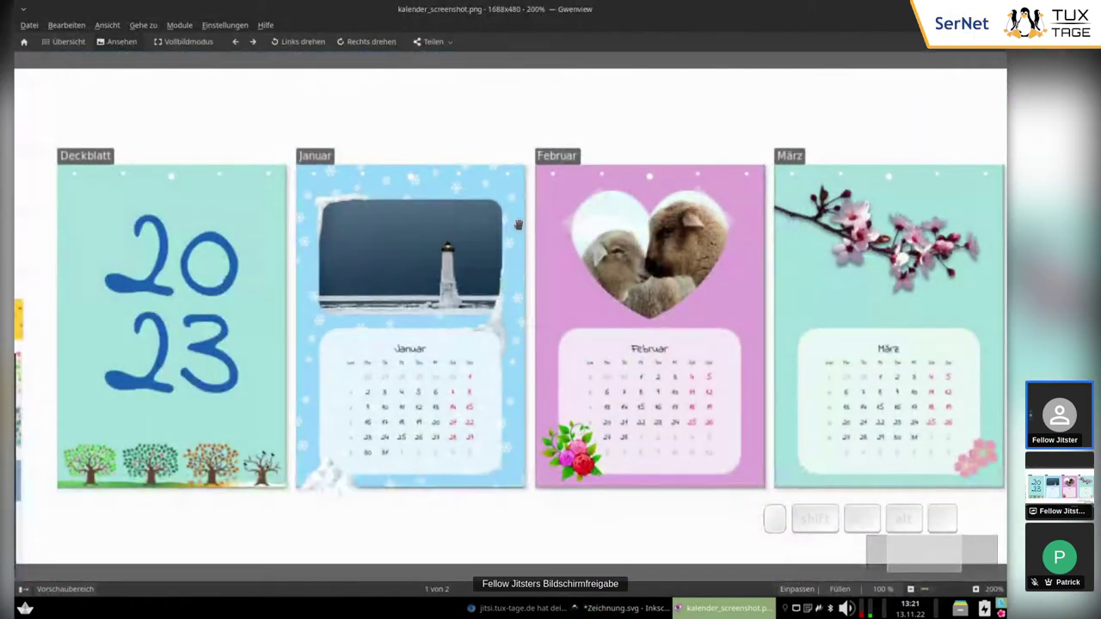
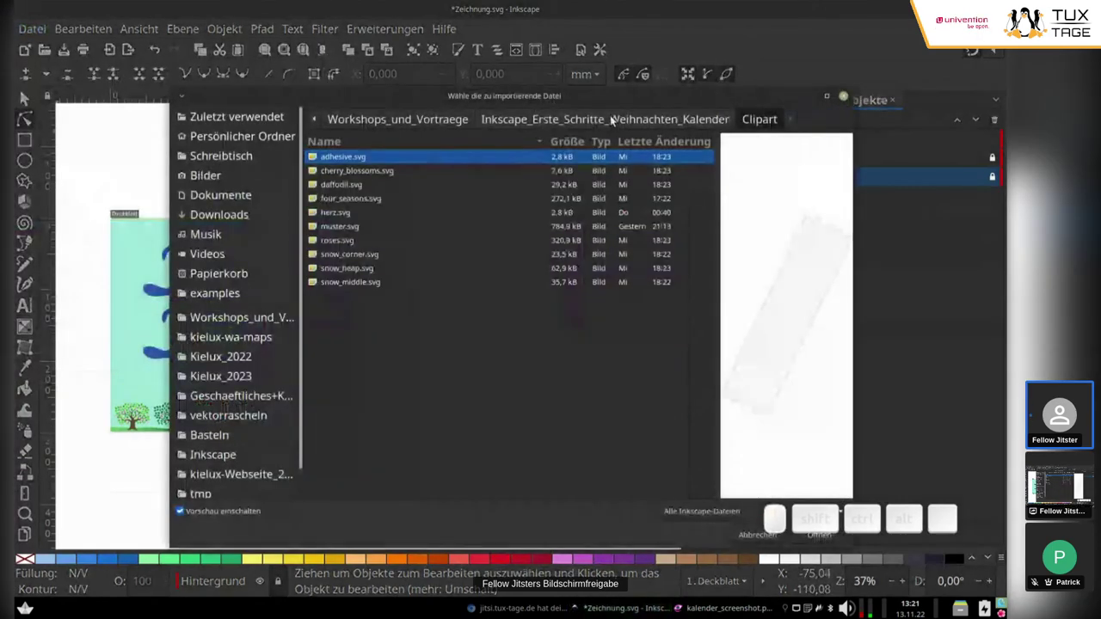
Import the egg, lighthouse and sheep photos from the Kalenderfotos folder into the drawing.
left_click(572, 127)
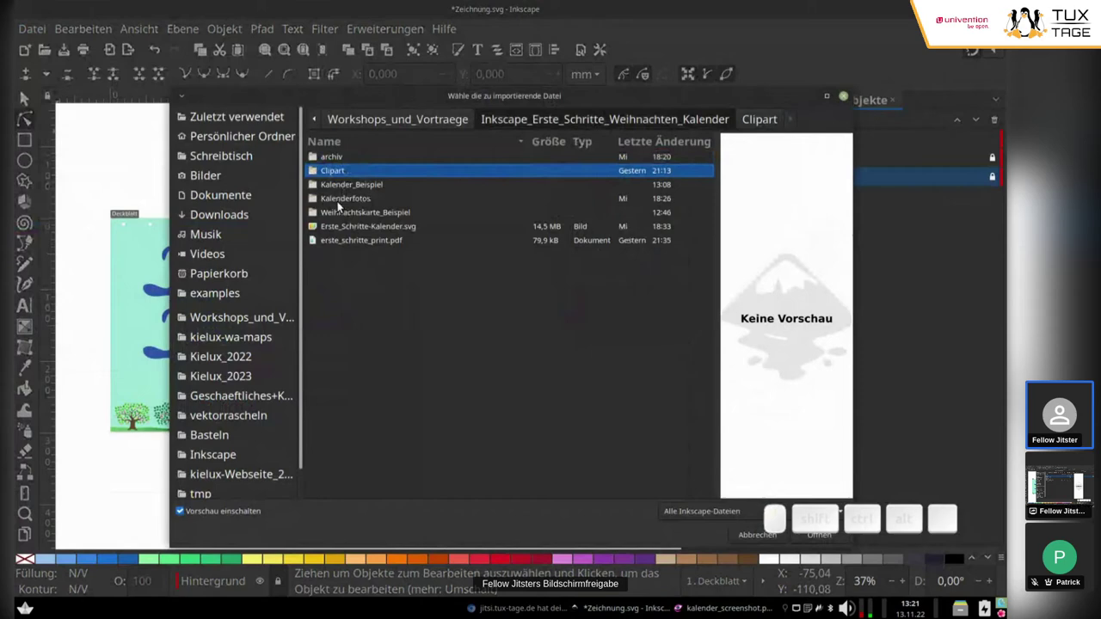
left_click(343, 207)
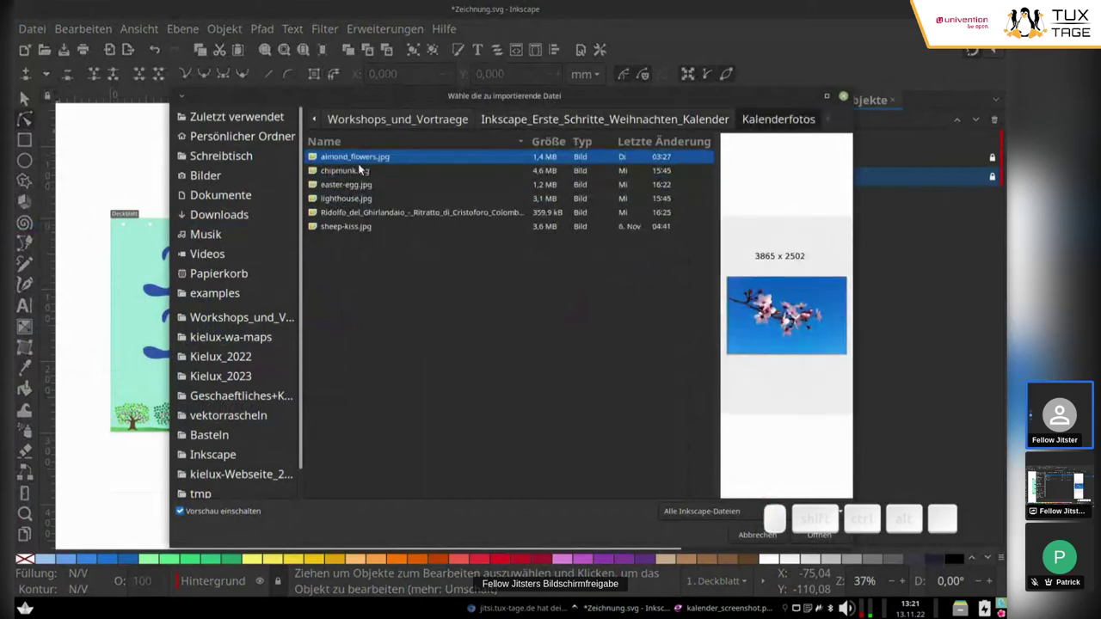
left_click(356, 193)
left_click(356, 203)
left_click_drag(354, 220, 352, 235)
left_click(352, 230)
left_click(819, 542)
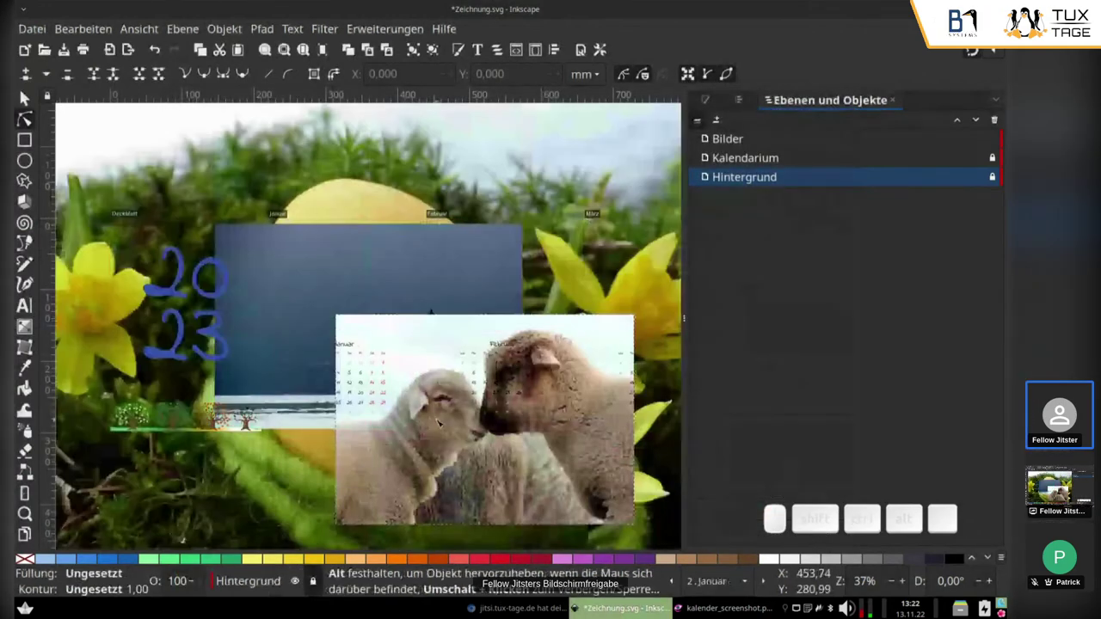
Unlock Hintergrund and move the three imported photos into the Bilder layer.
scroll("down", 3)
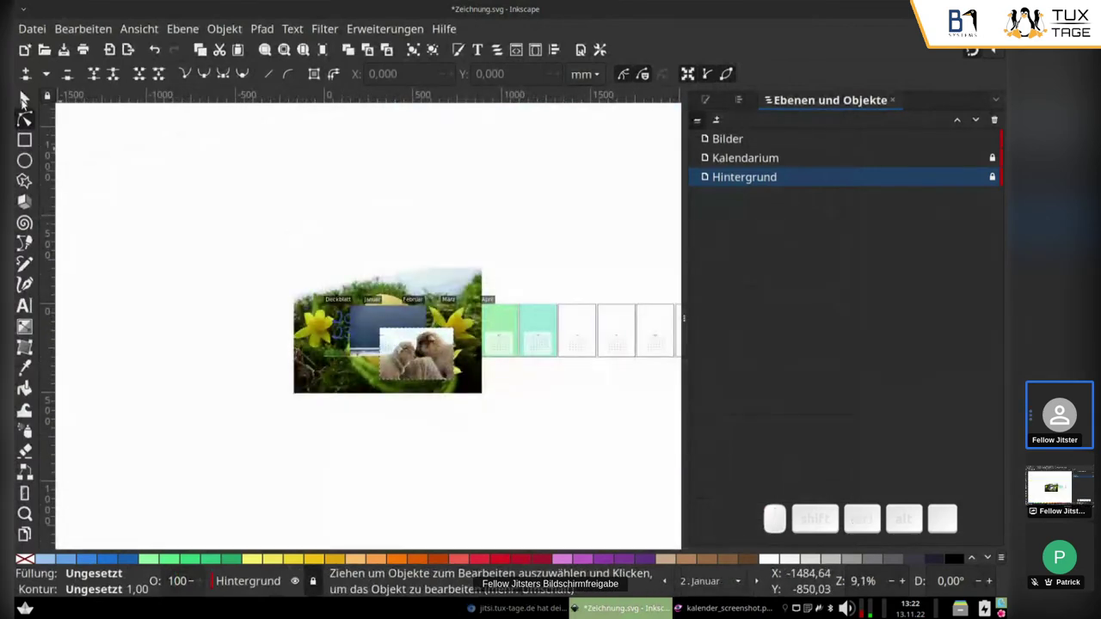
left_click(28, 103)
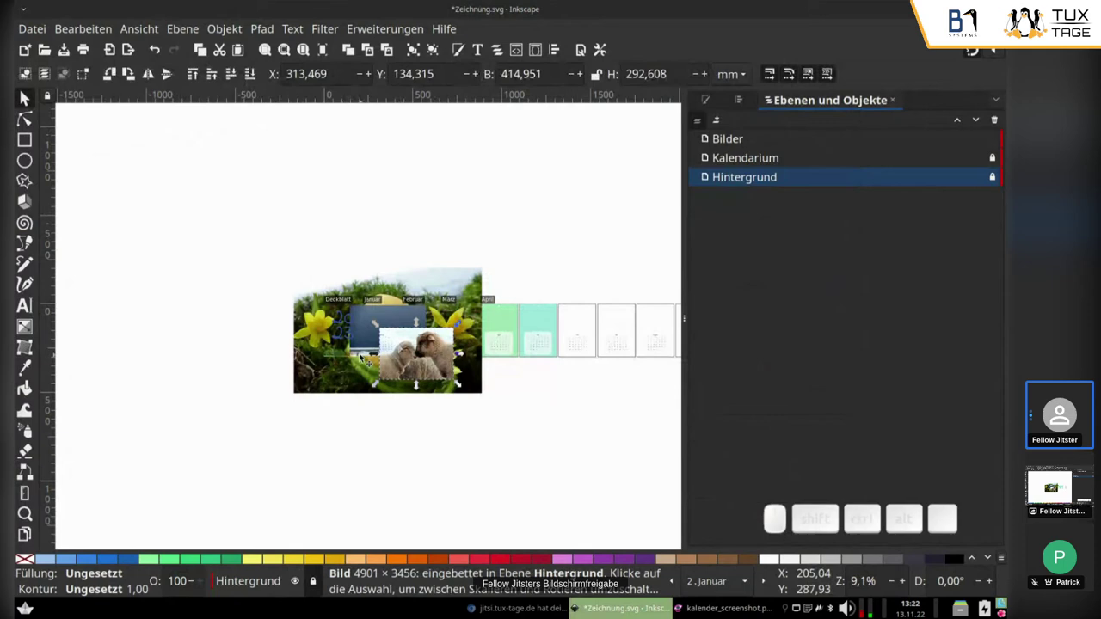
left_click(431, 404)
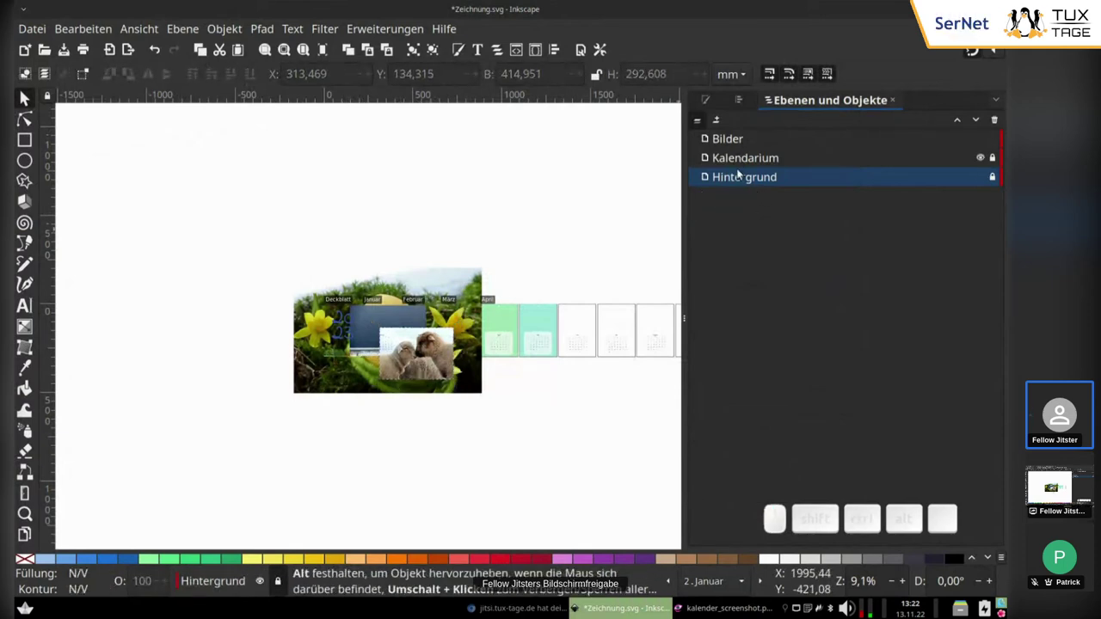
left_click(999, 180)
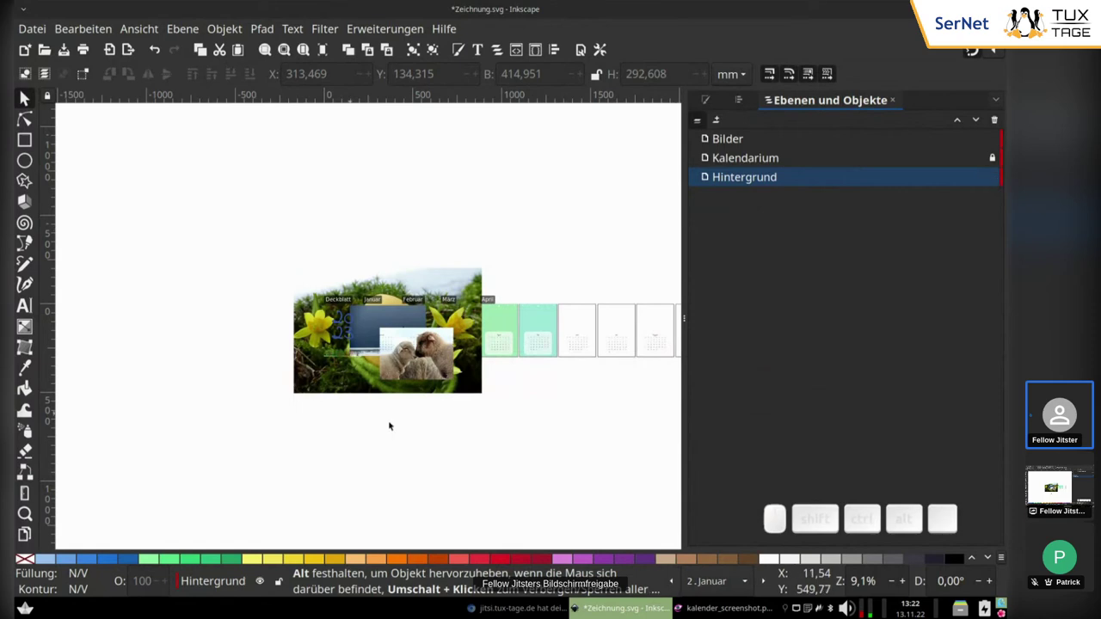
left_click(452, 372)
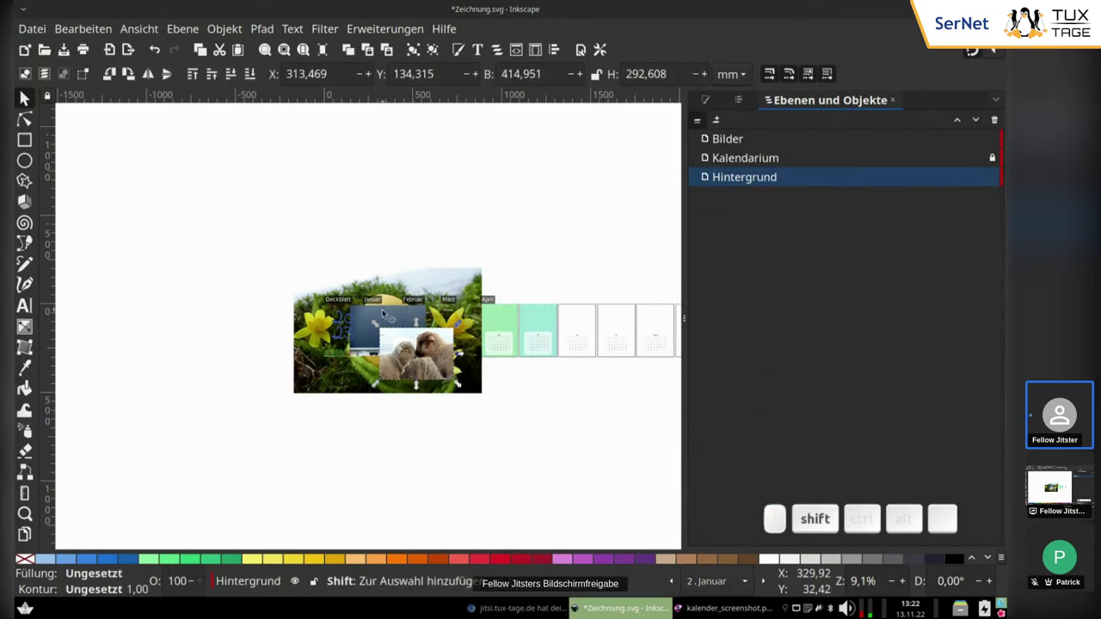
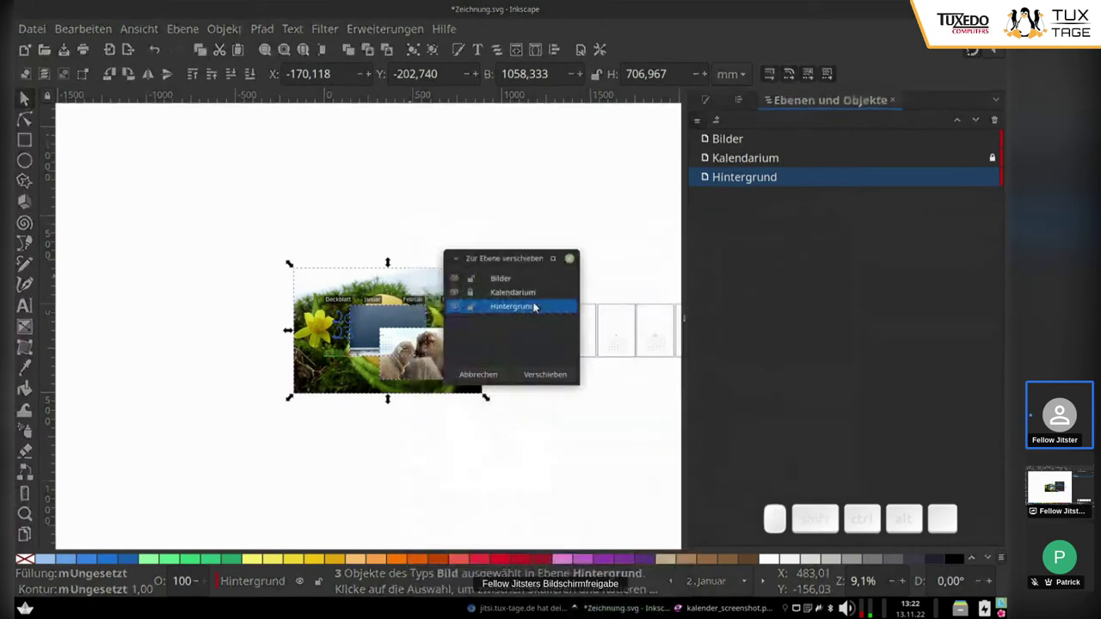
left_click(502, 281)
left_click(550, 372)
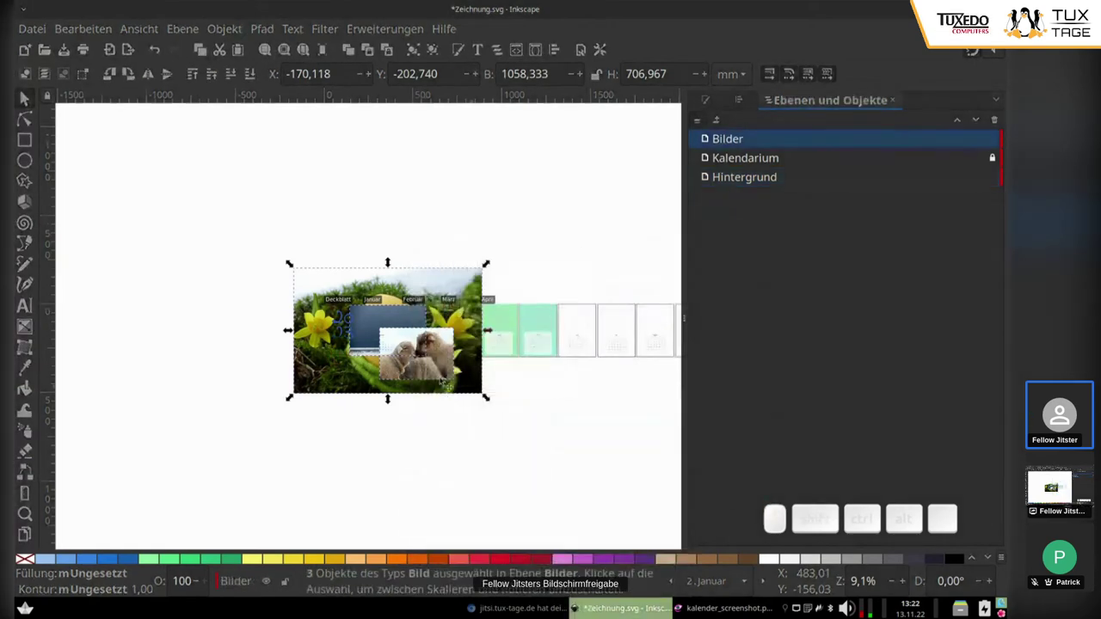
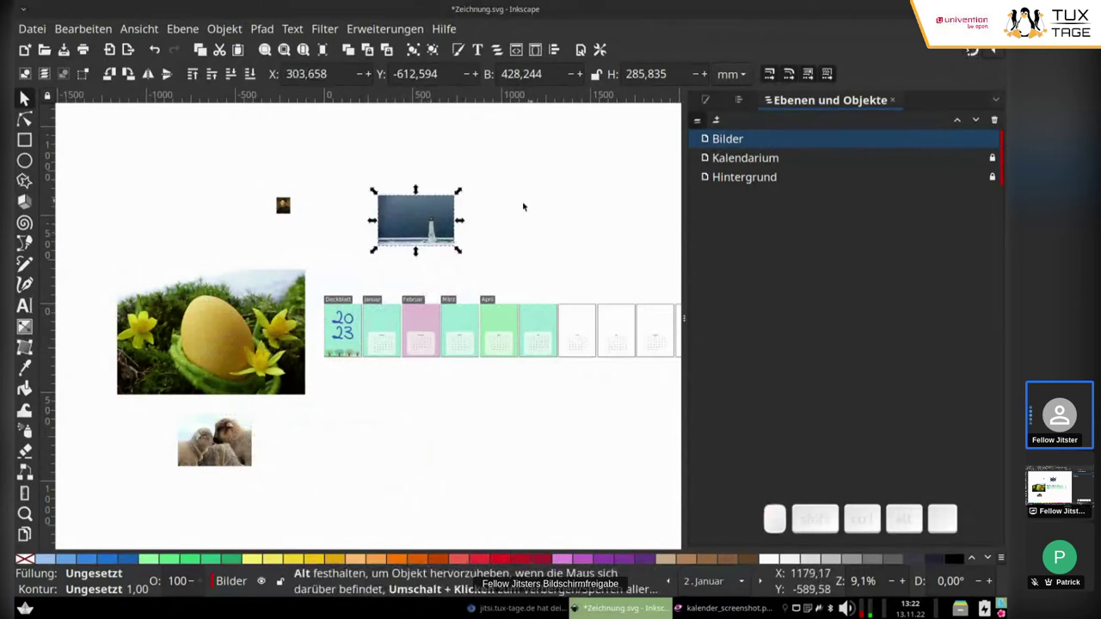
Spread the photos apart and shrink the lighthouse photo toward the January page.
scroll("up", 3)
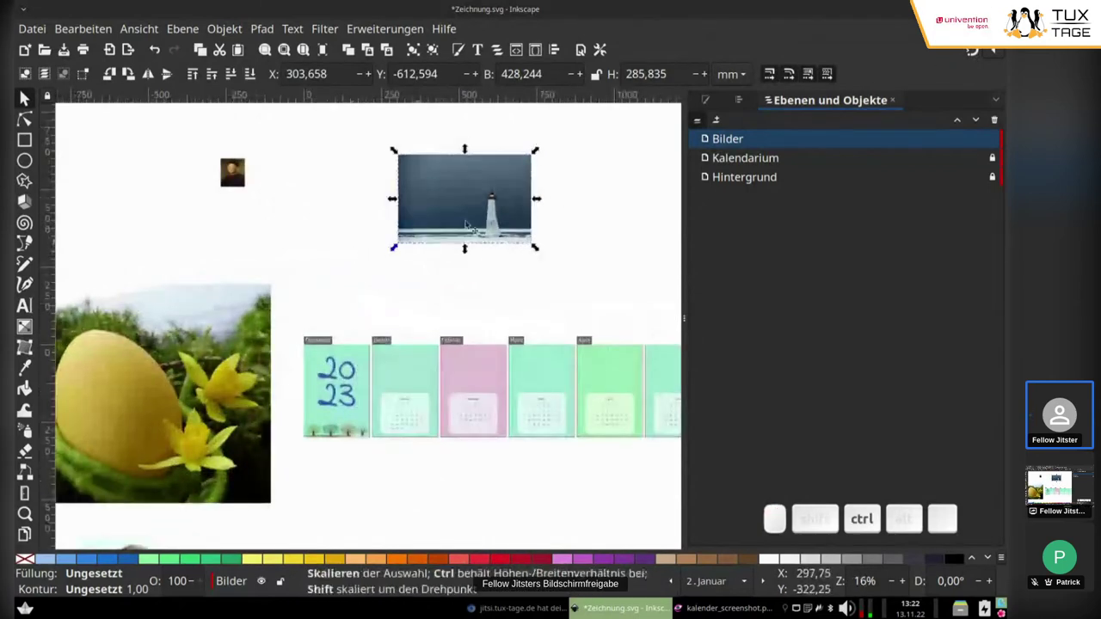
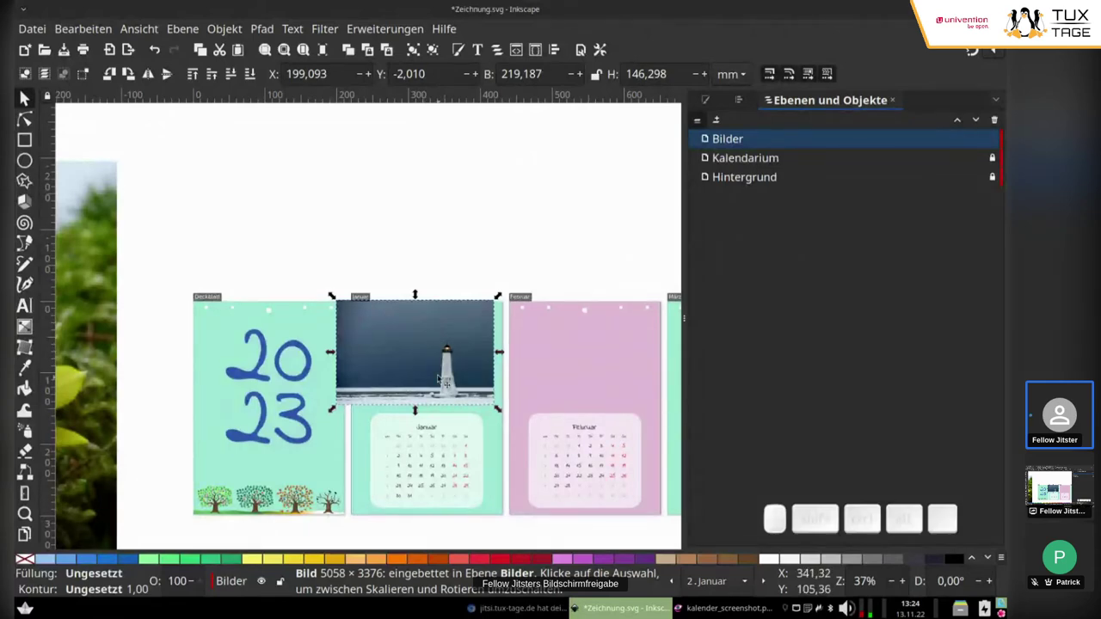
Place the shrunken lighthouse photo across the top of the Januar page.
scroll("up", 3)
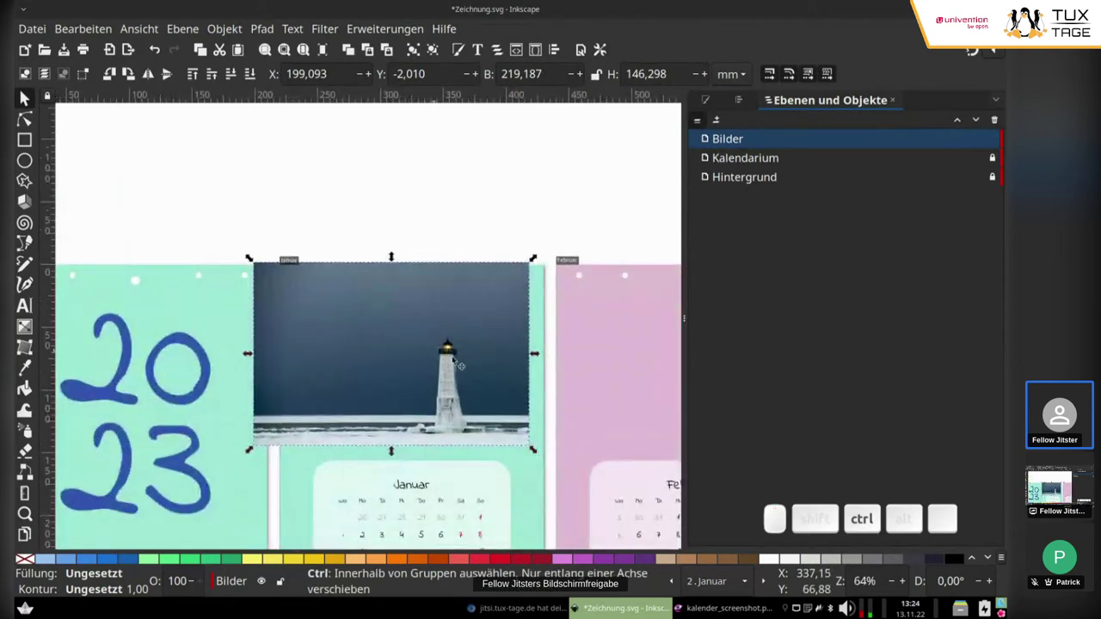
Deselect the lighthouse photo before drawing a rectangle over it.
left_click(442, 198)
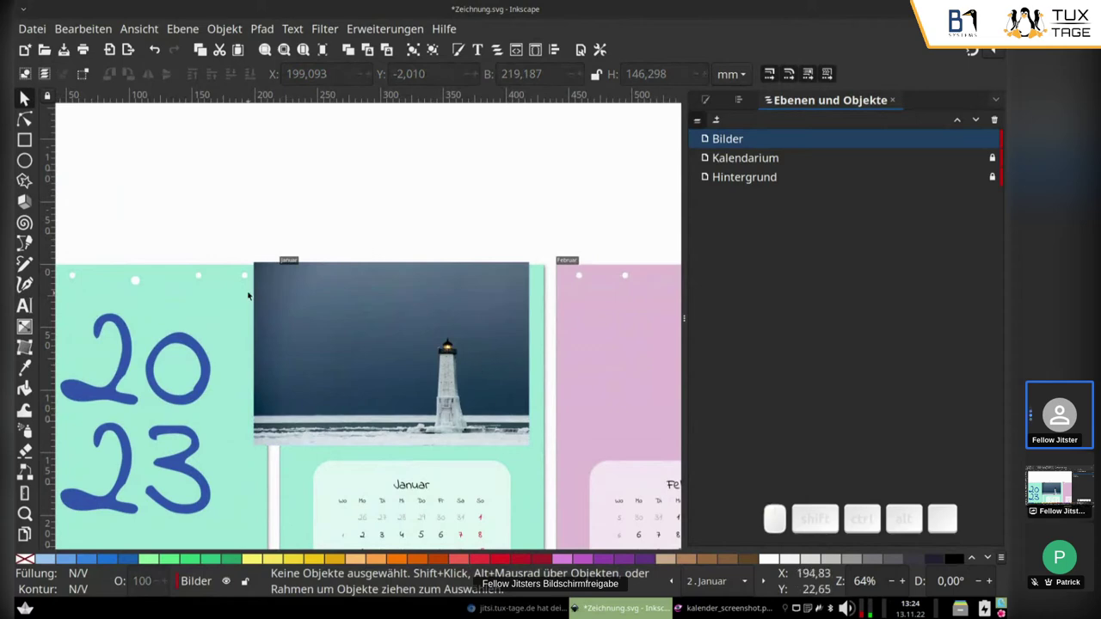
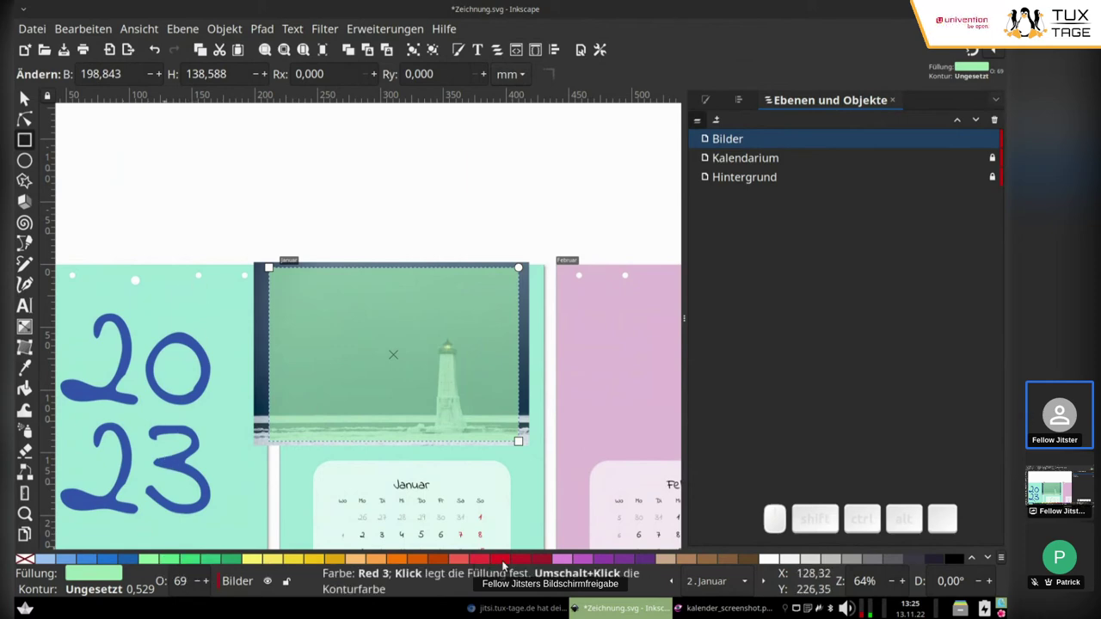
Give the rectangle over the lighthouse photo a red stroke from the palette.
left_click(505, 566)
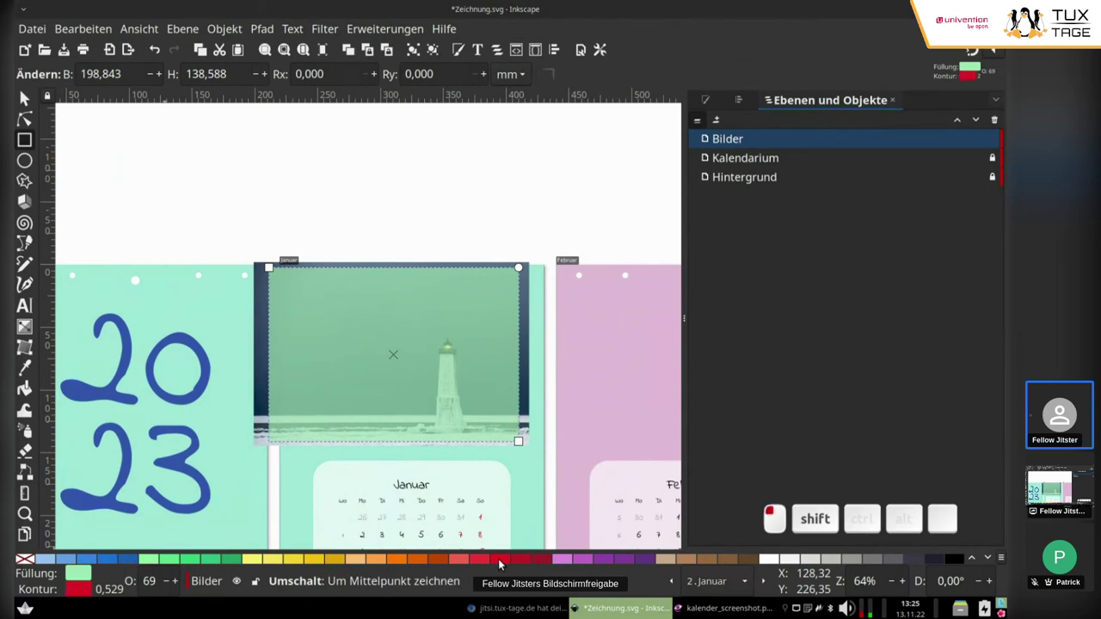
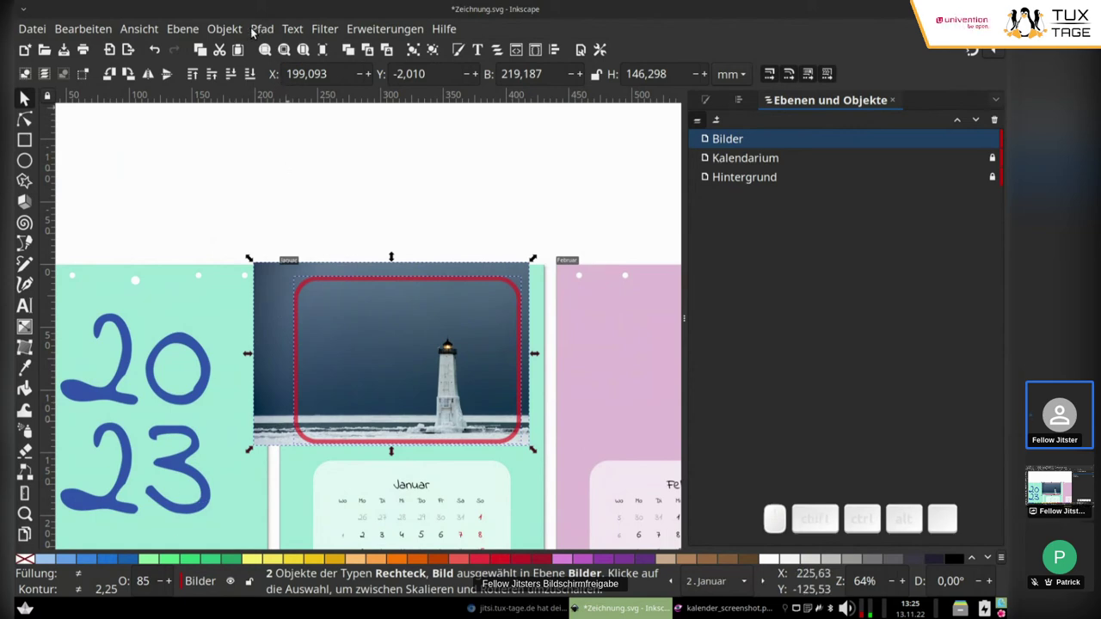
Clip the lighthouse photo to the rounded rectangle via Ausschneidemaske setzen, releasing and re-setting it once.
left_click(230, 29)
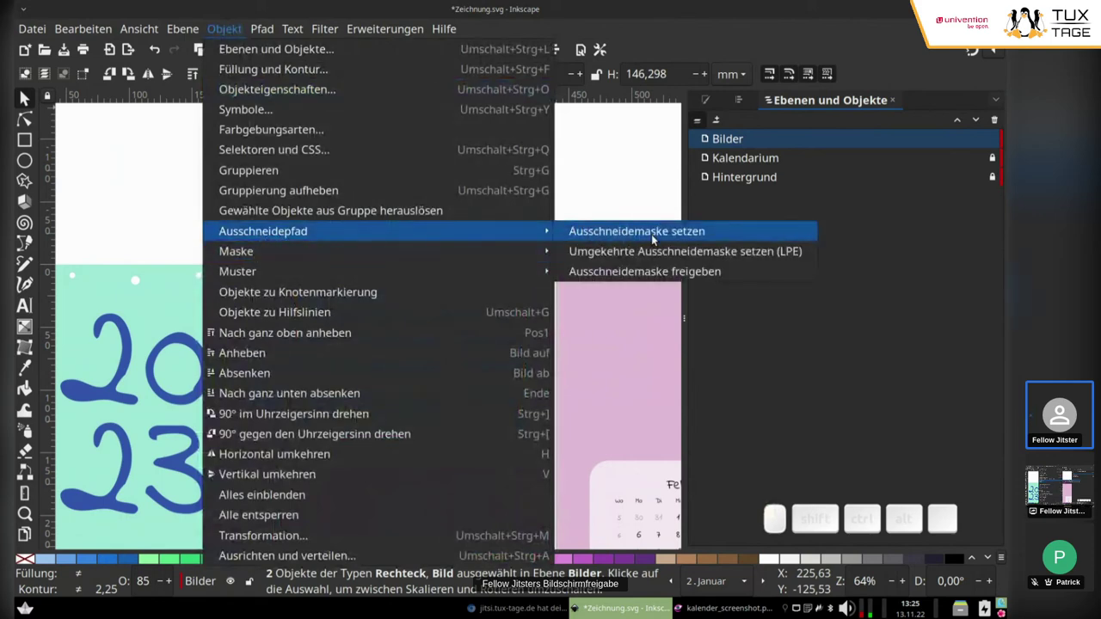
left_click(658, 239)
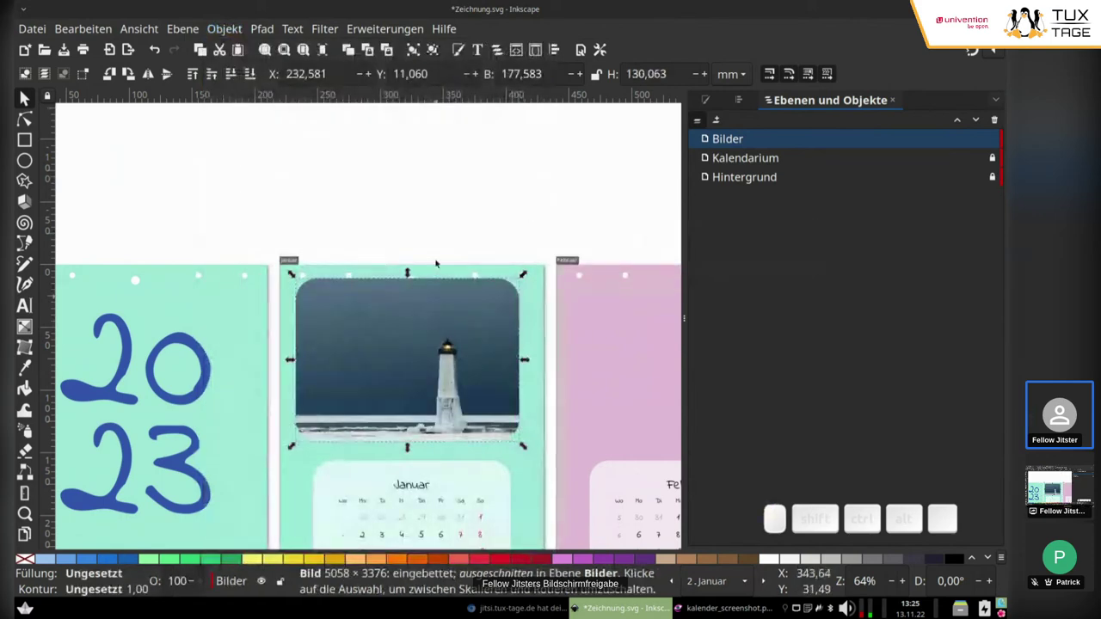
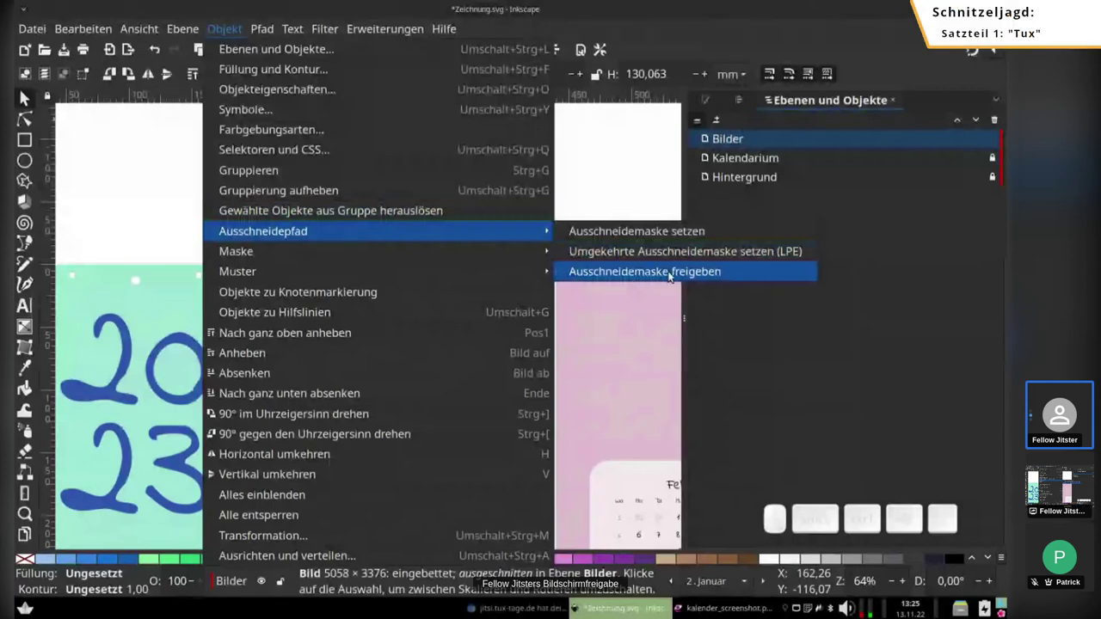
left_click(682, 265)
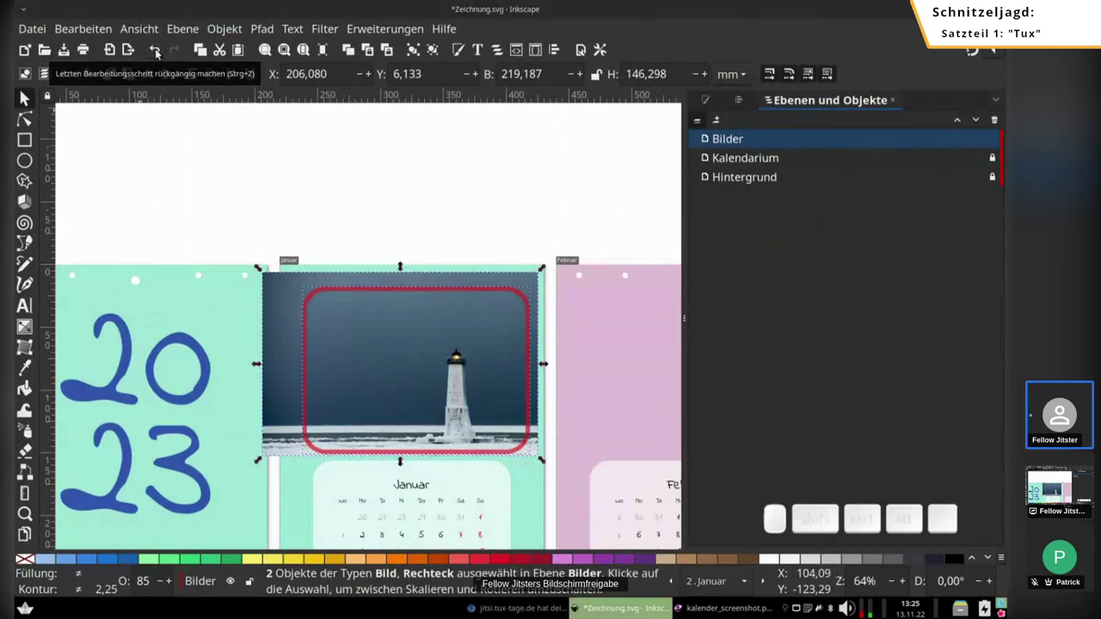
left_click(160, 51)
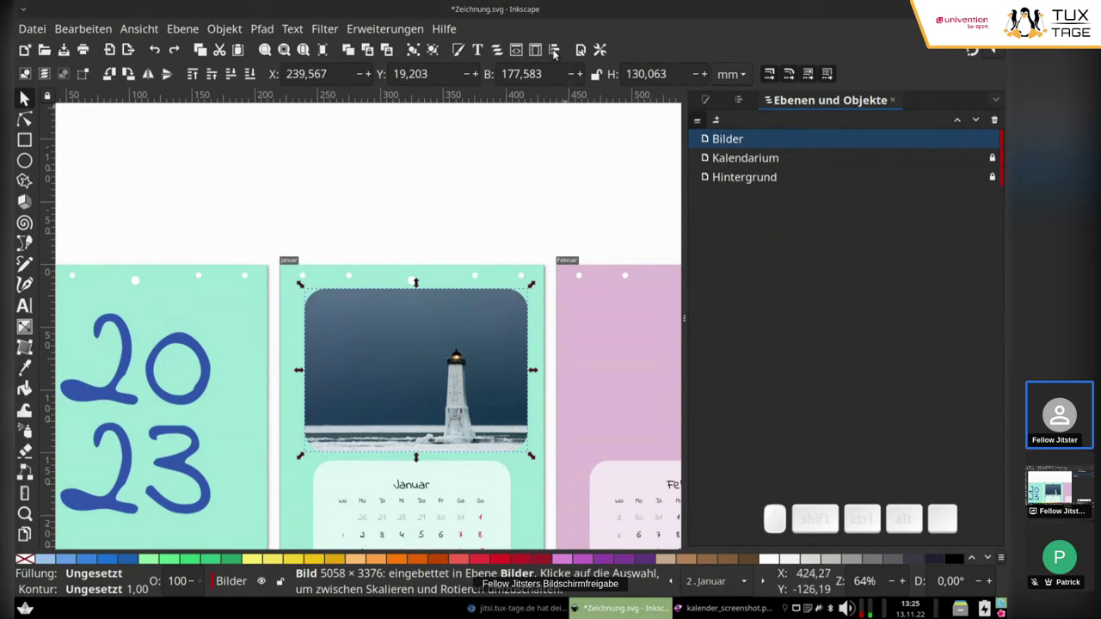
Centre the rounded lighthouse photo horizontally relative to the Januar page in Ausrichten und verteilen.
left_click(560, 51)
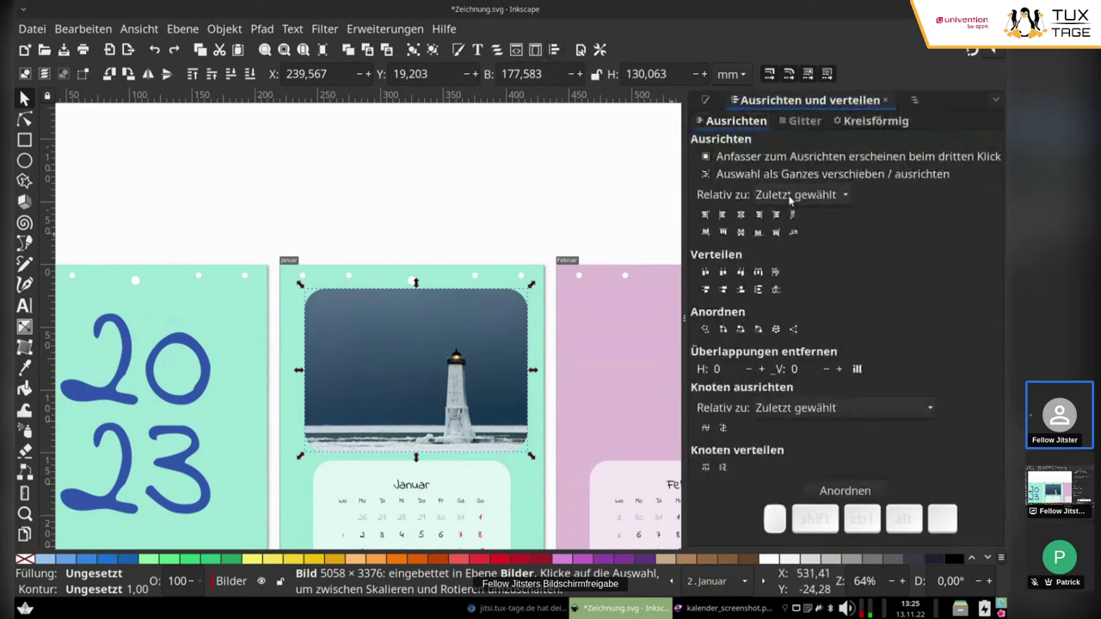
left_click_drag(795, 202, 748, 222)
left_click(747, 223)
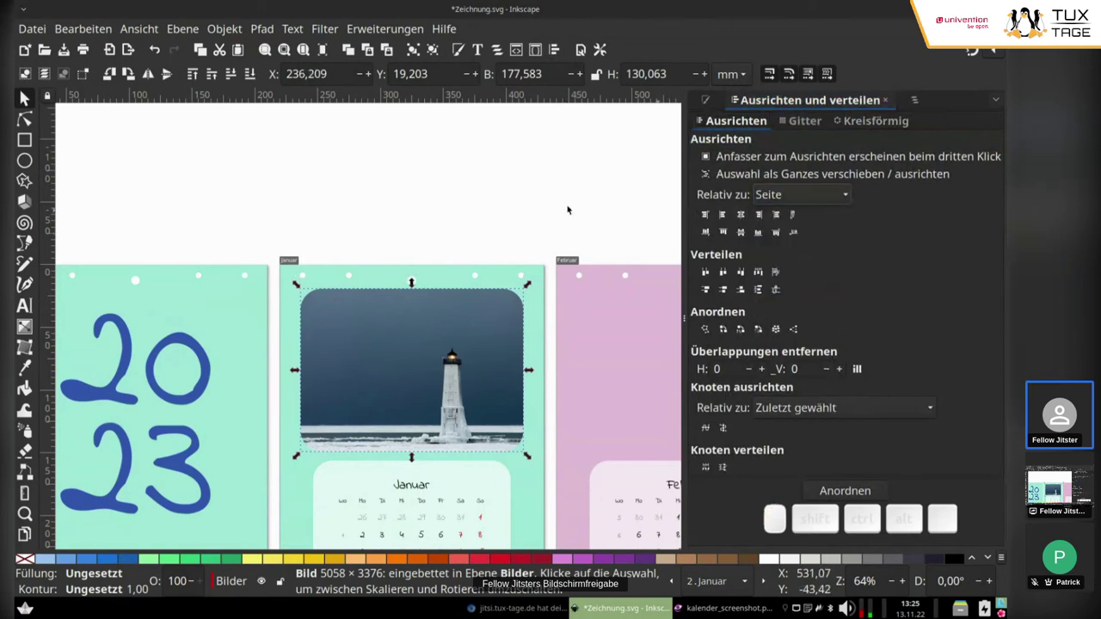
left_click(482, 200)
scroll("down", 3)
scroll("down", 3)
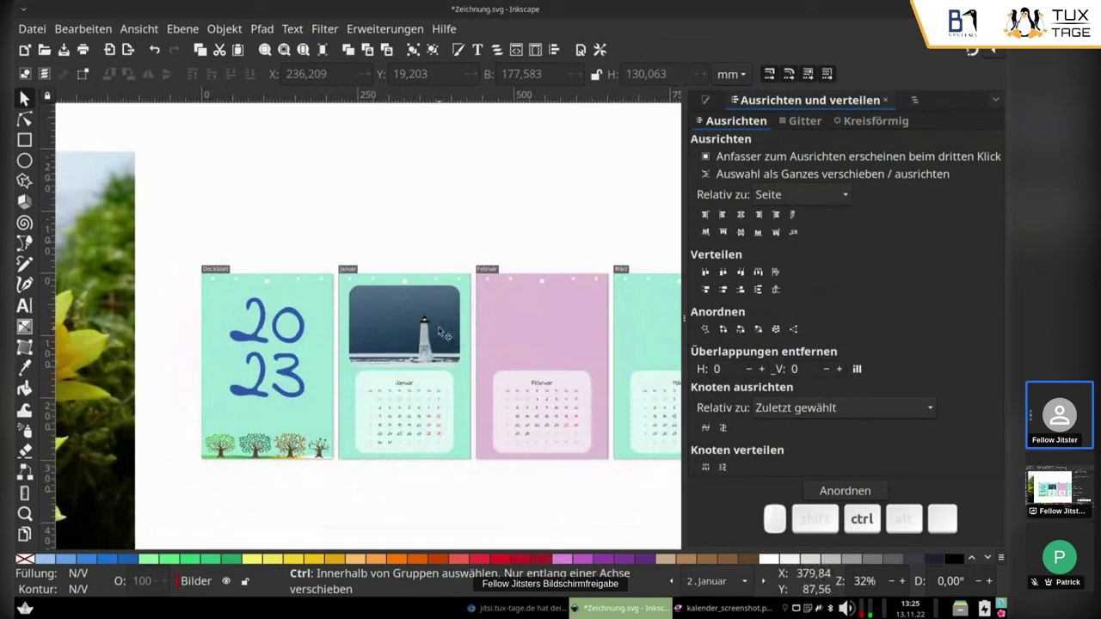
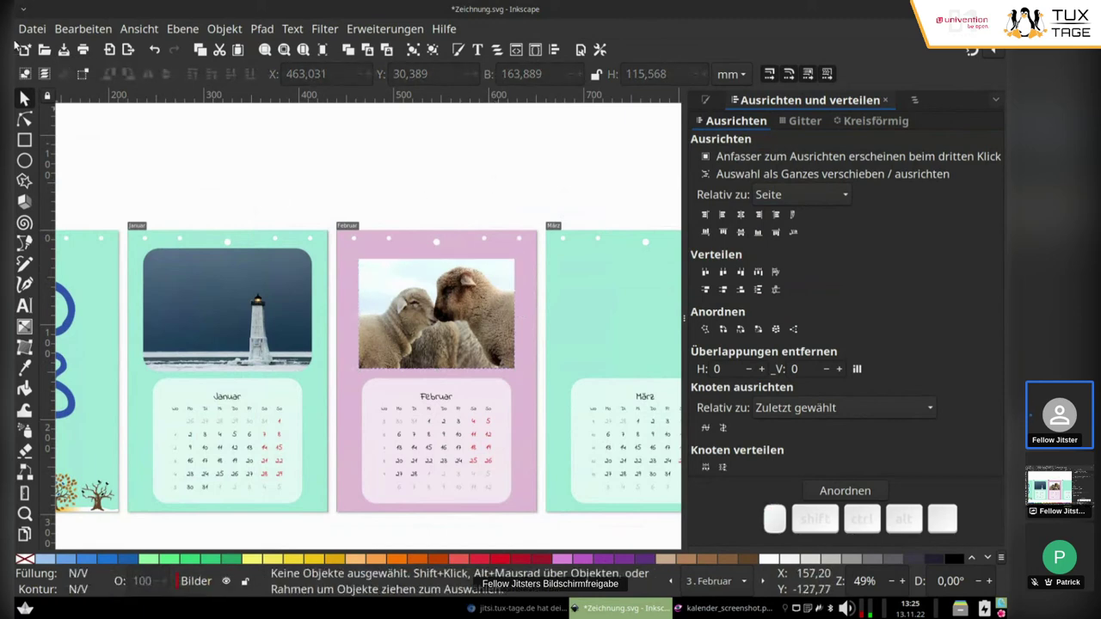
Start Datei > Importieren and choose herz.svg from the Clipart folder.
left_click(38, 34)
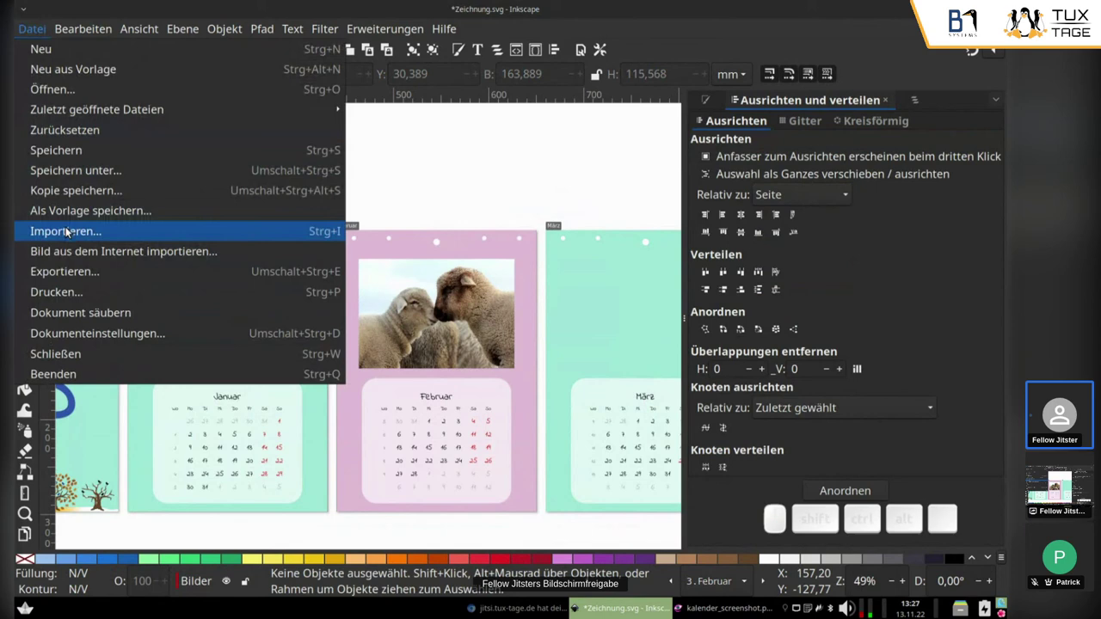
left_click(64, 236)
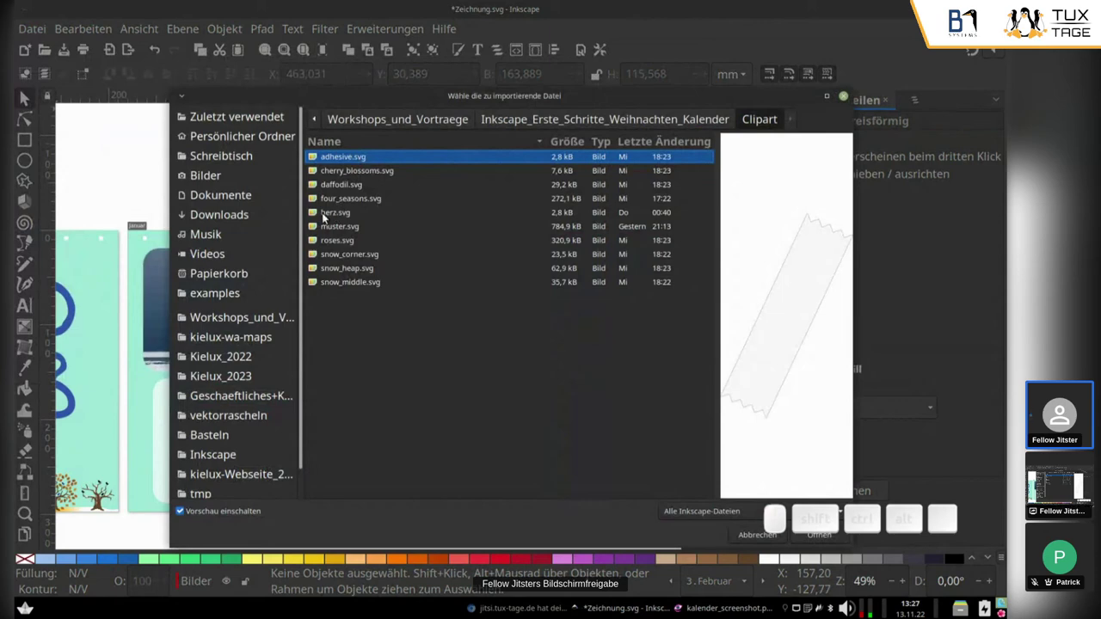
left_click(337, 213)
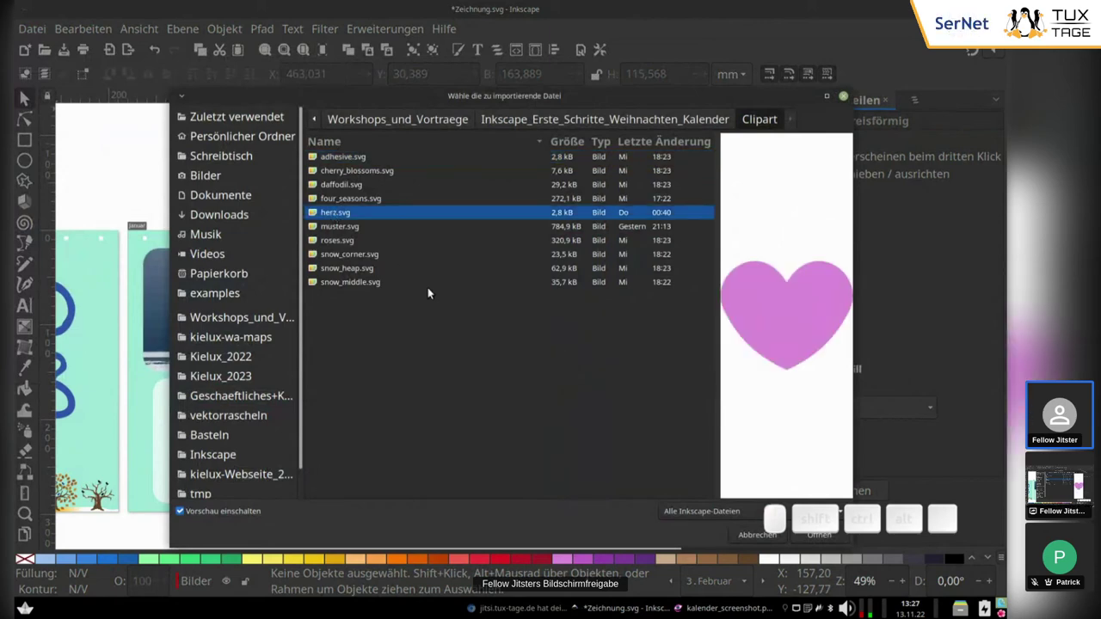
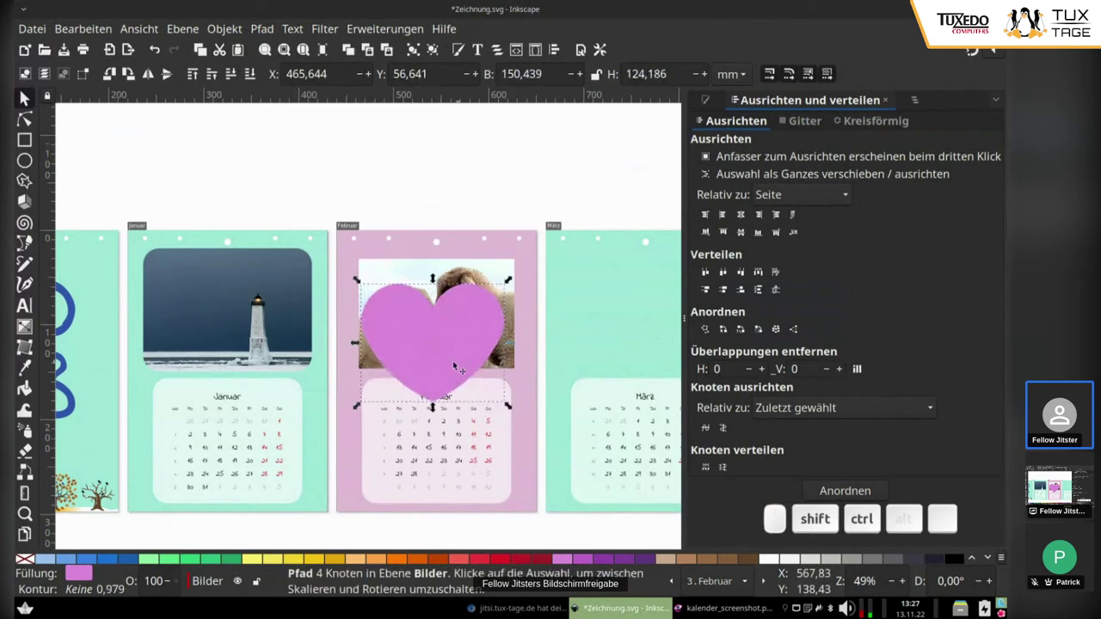
Place the heart over the sheep photo as an unfilled outline with a red stroke.
left_click_drag(455, 363, 455, 336)
left_click(456, 328)
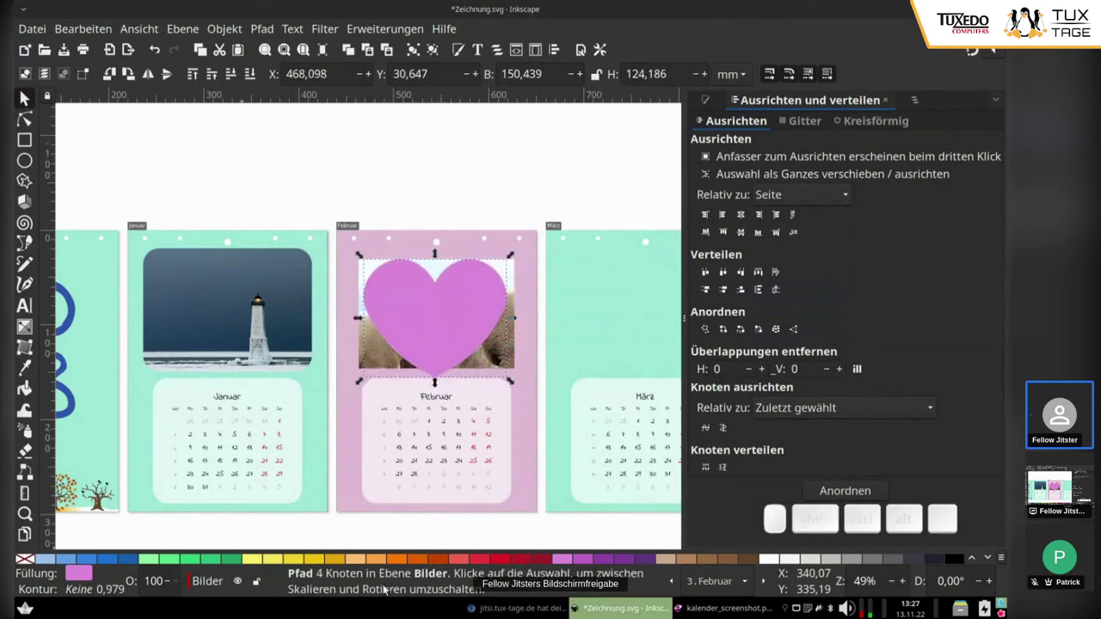
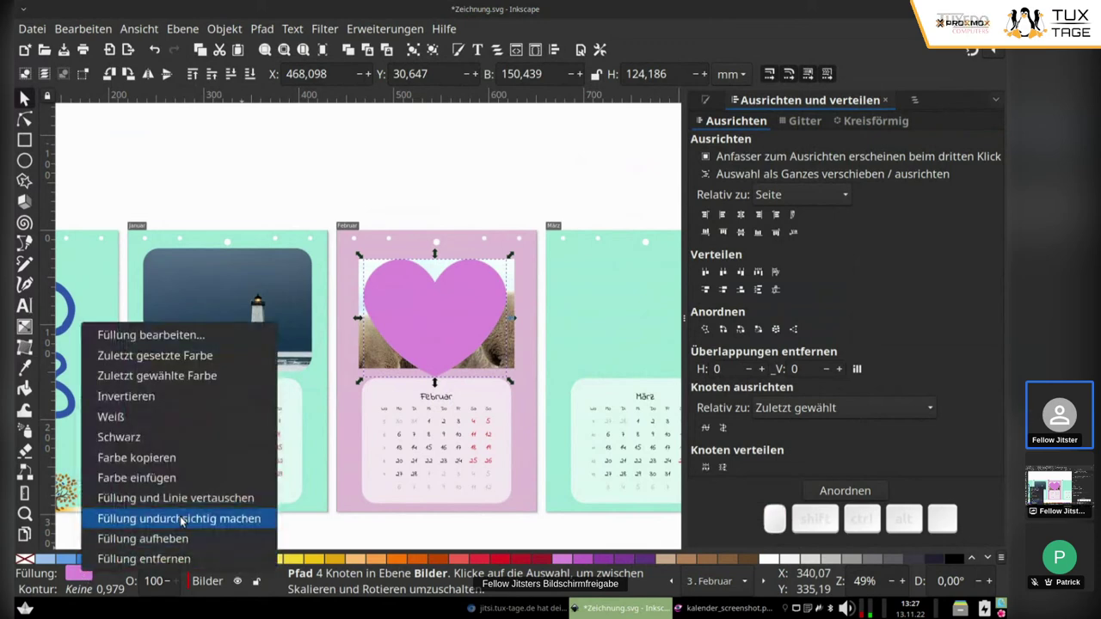
left_click(178, 505)
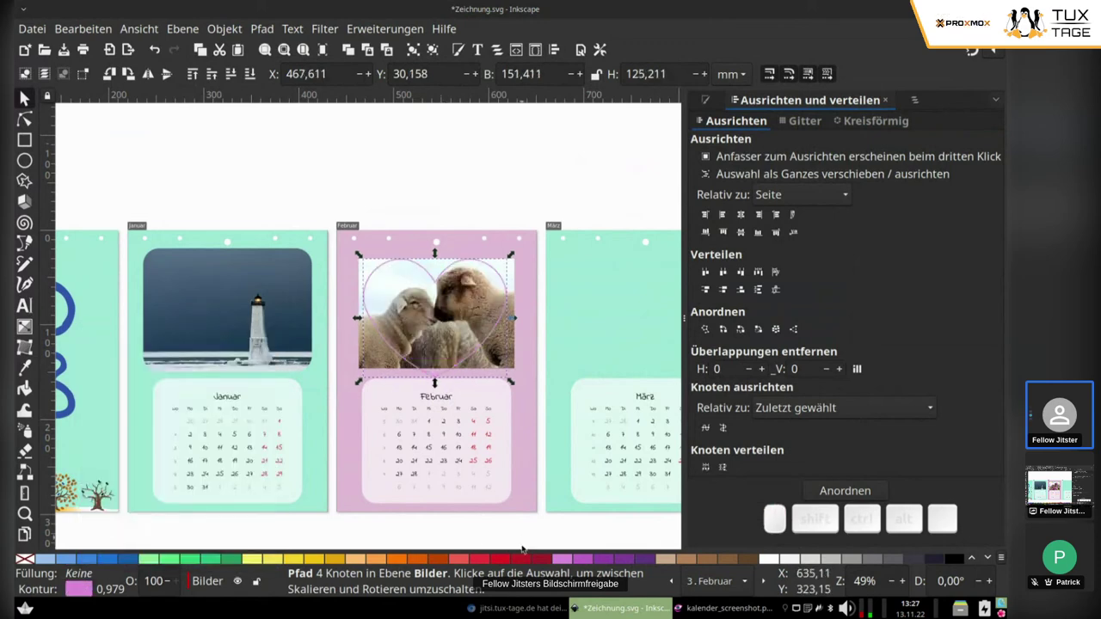
left_click(526, 565)
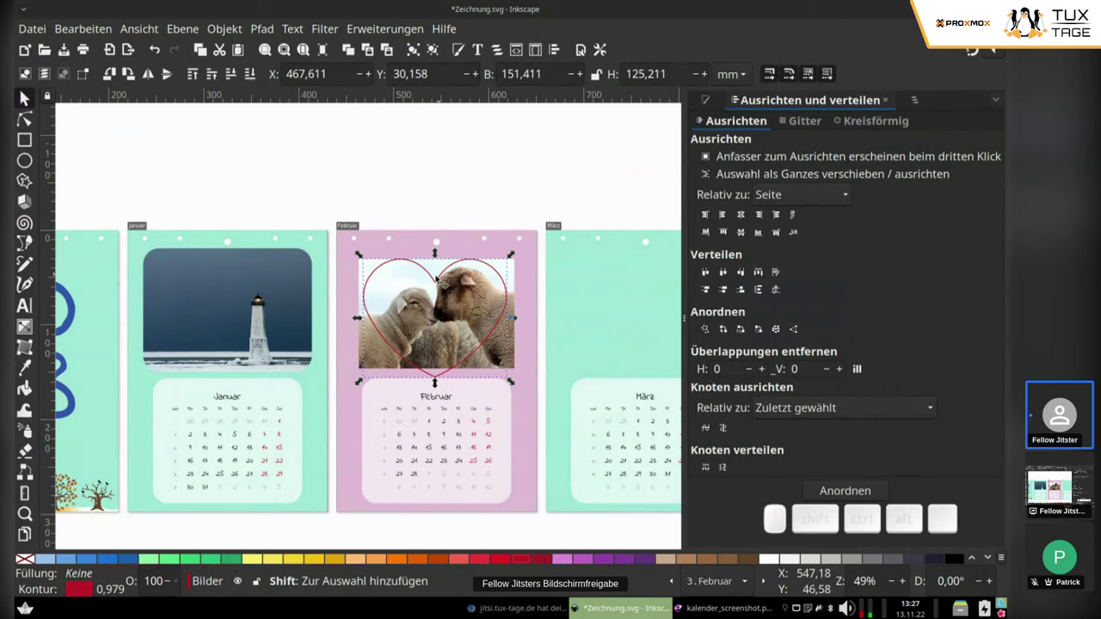
scroll("up", 3)
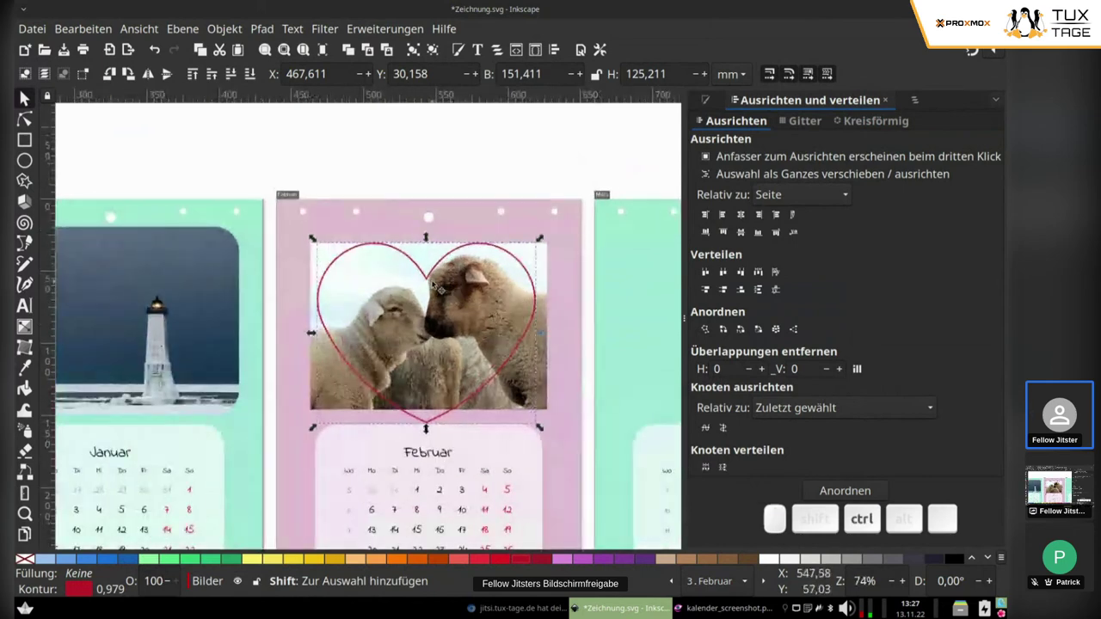
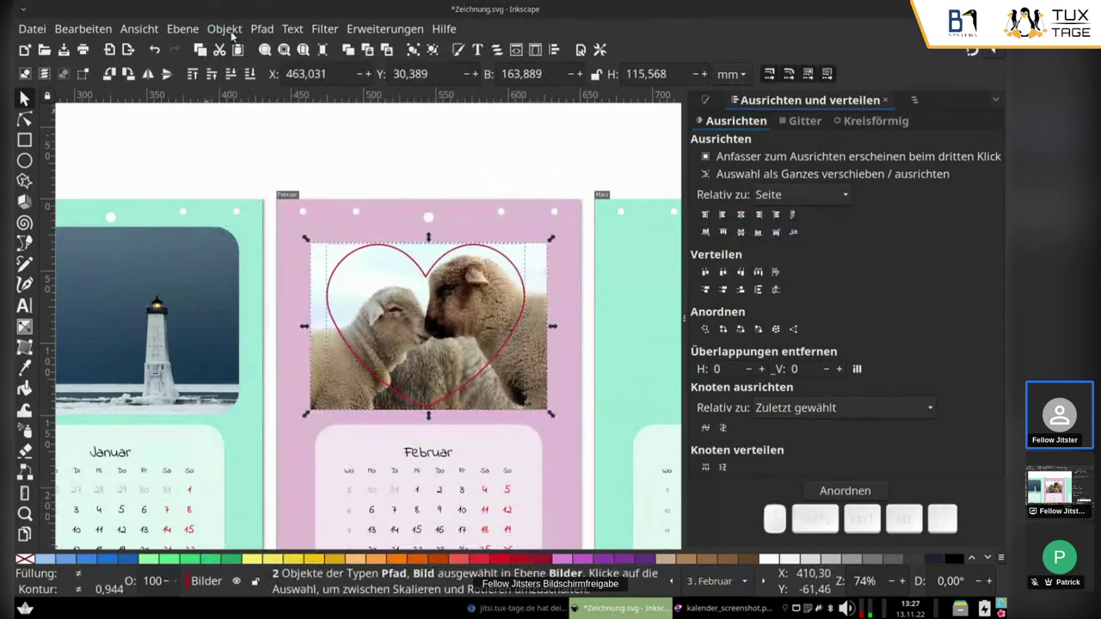
Clip the sheep photo to the heart via Objekt > Ausschneidepfad > Ausschneidemaske setzen.
left_click(230, 34)
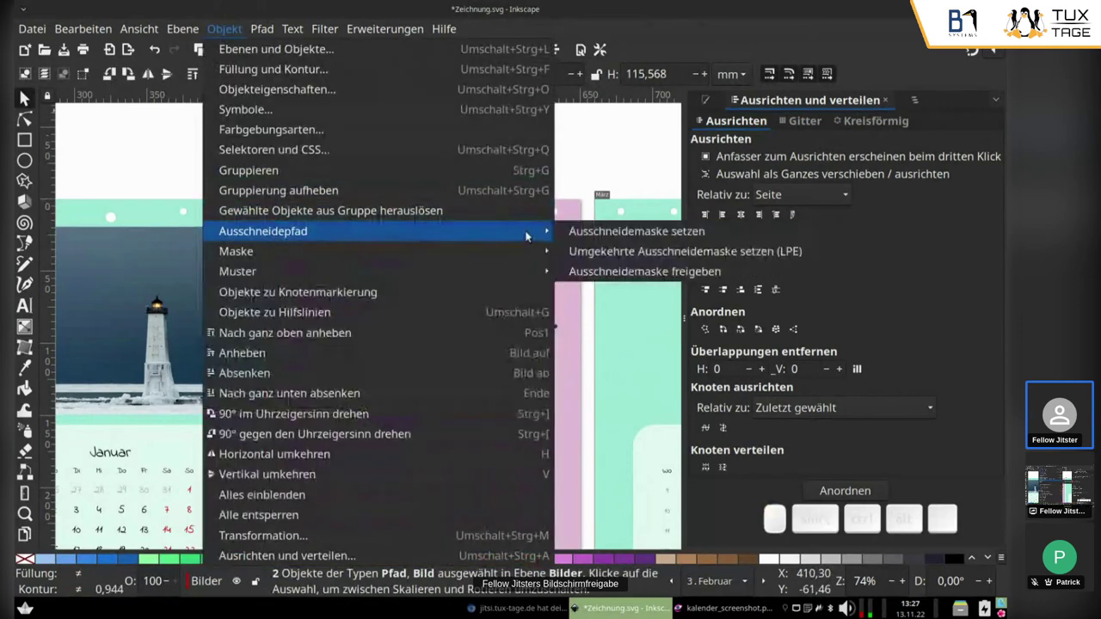
left_click(592, 233)
left_click(432, 148)
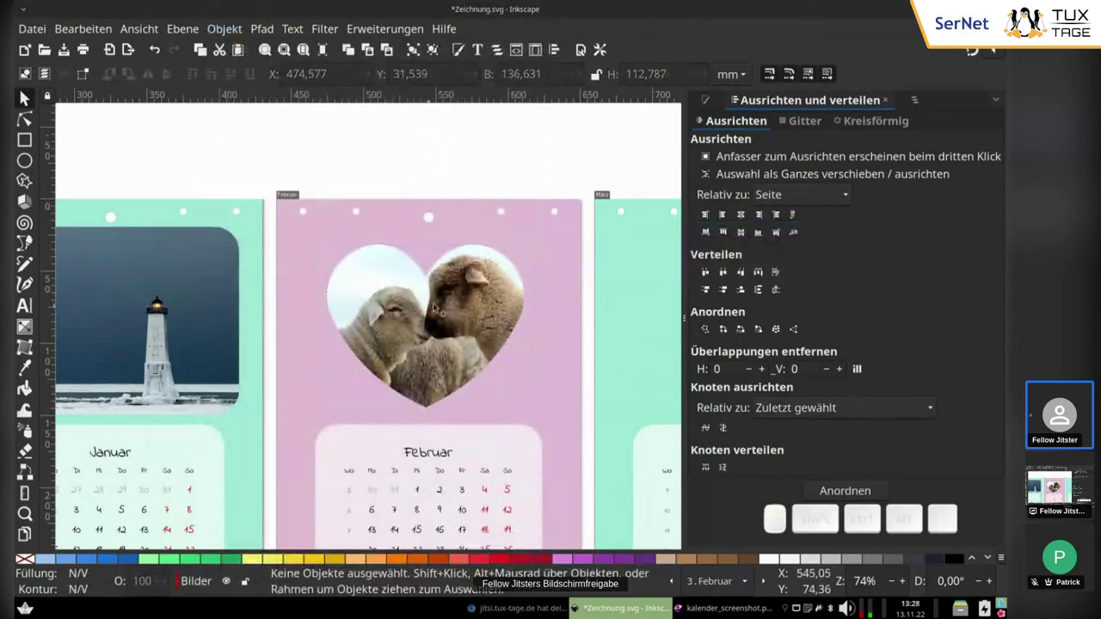
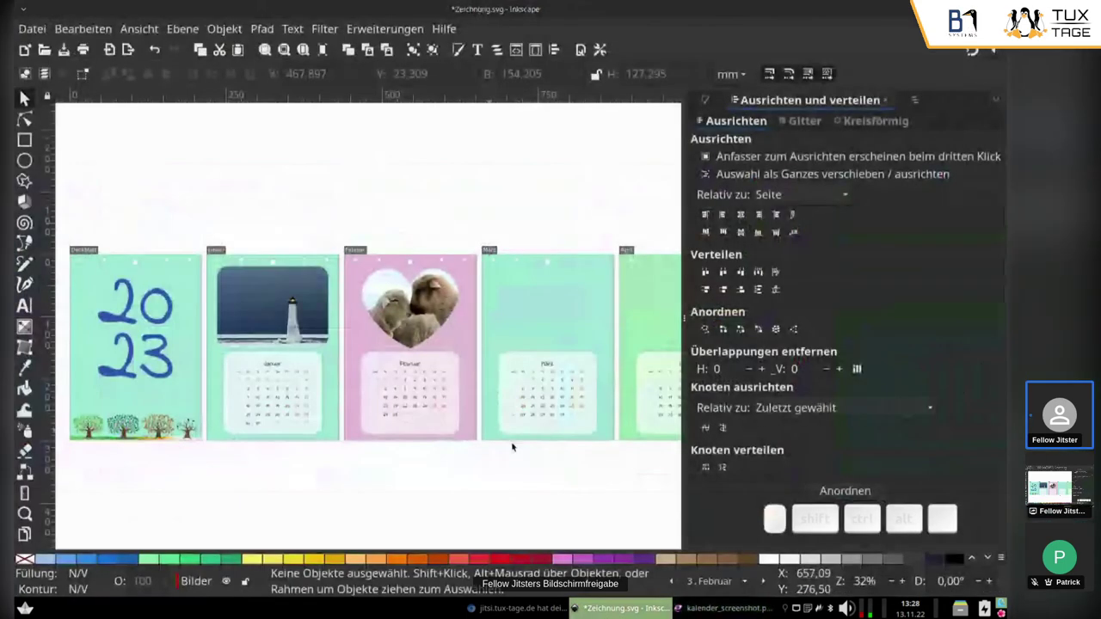
scroll("down", 3)
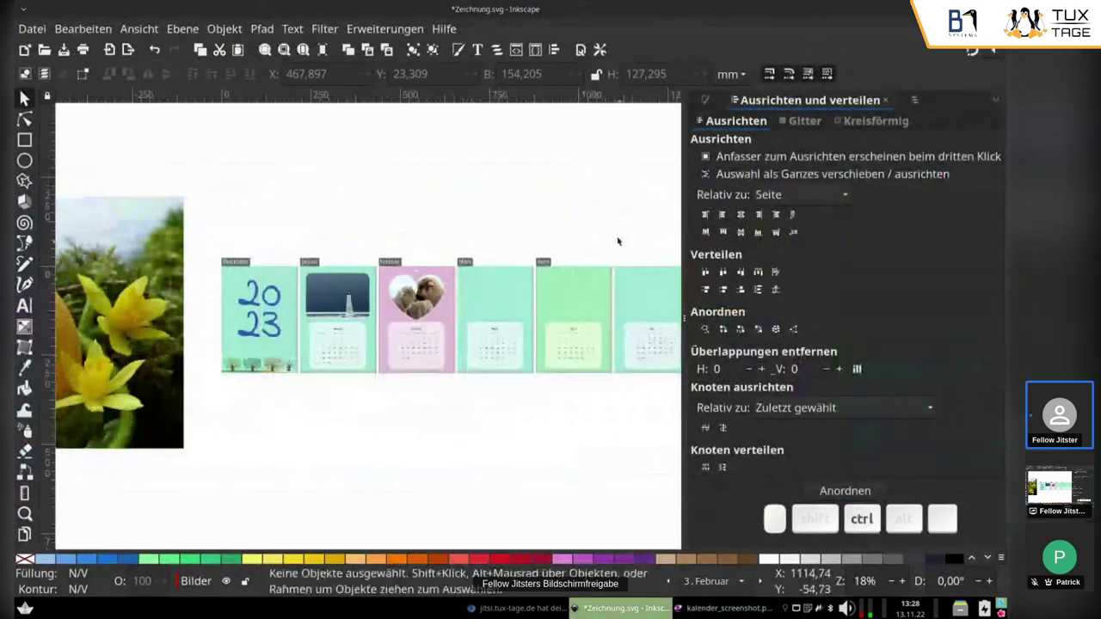
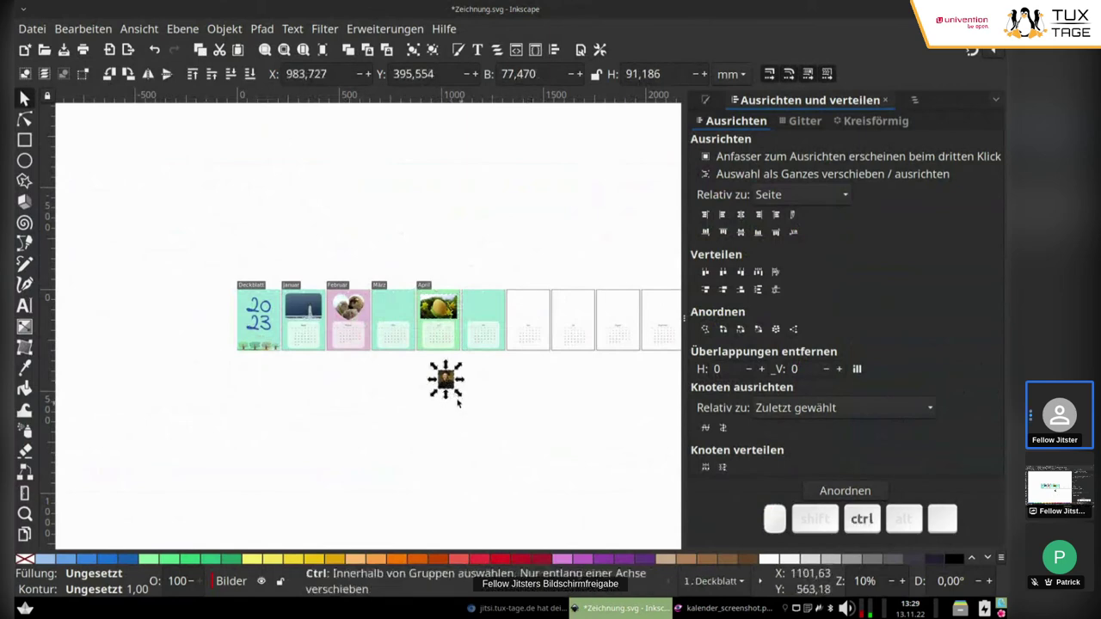
scroll("up", 3)
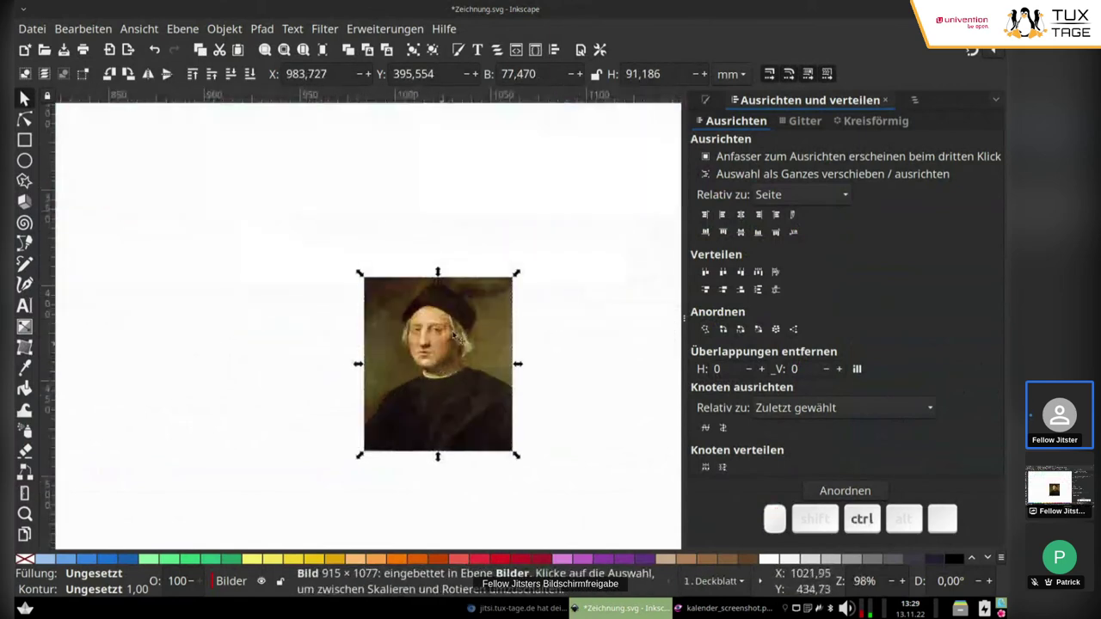
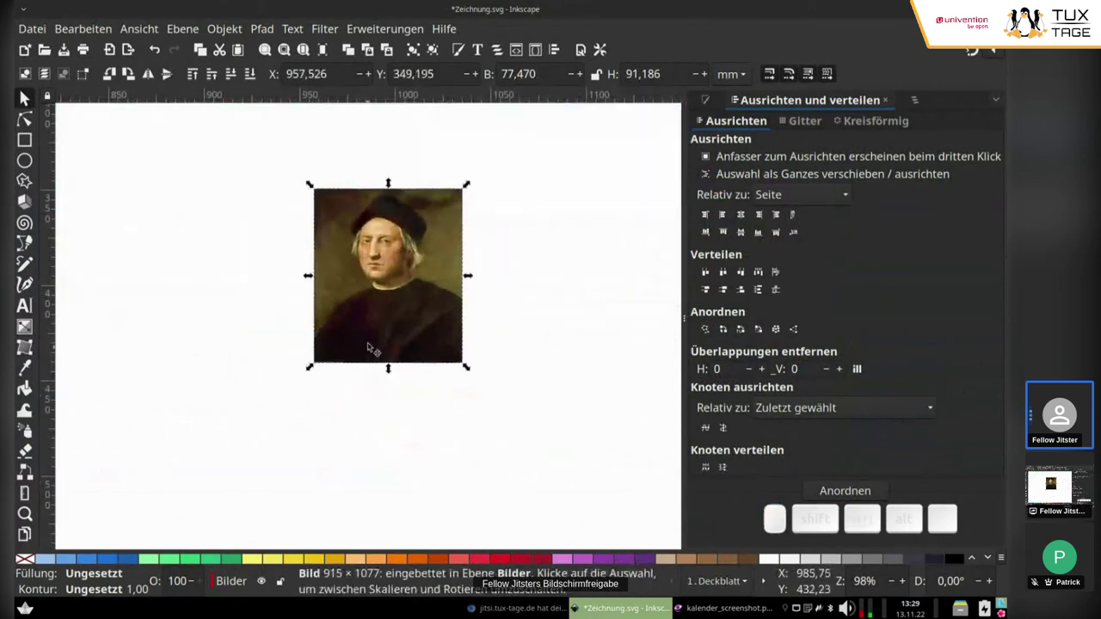
scroll("up", 3)
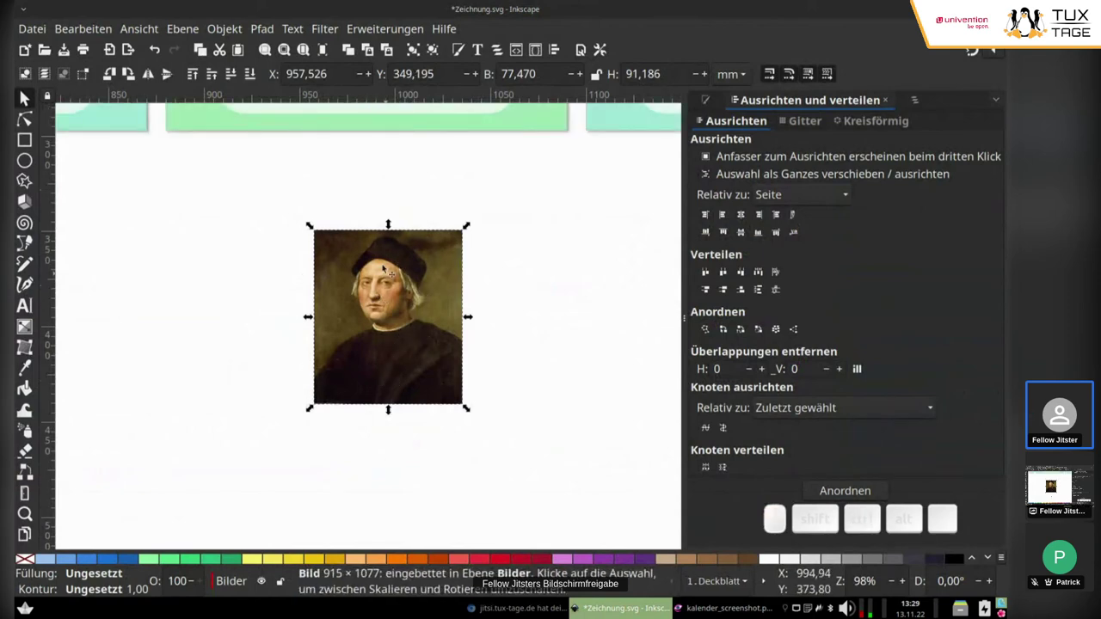
scroll("up", 3)
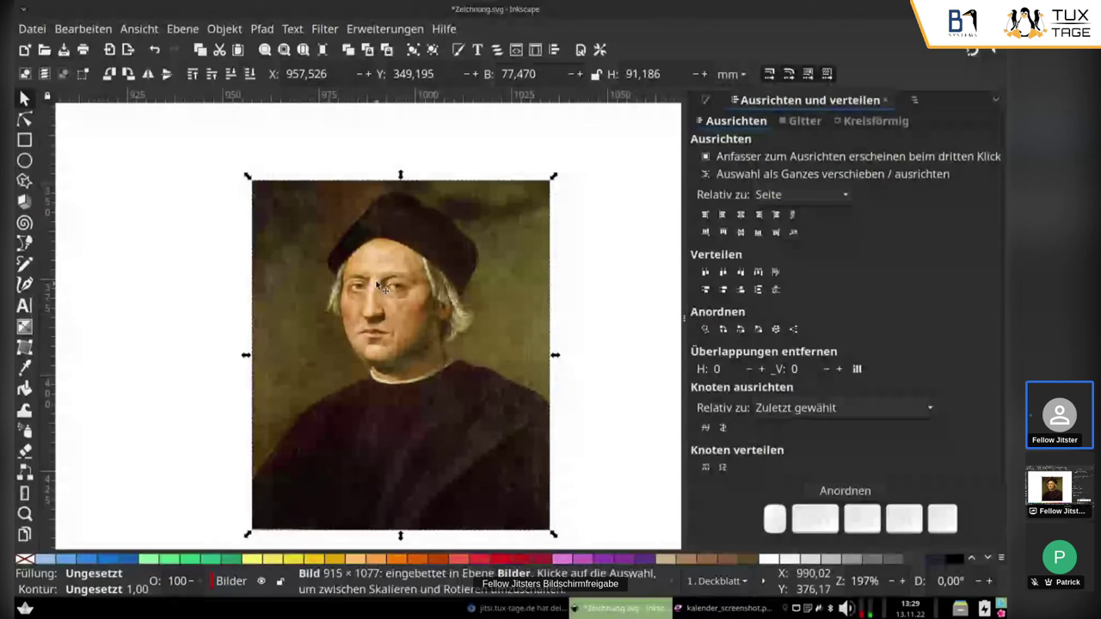
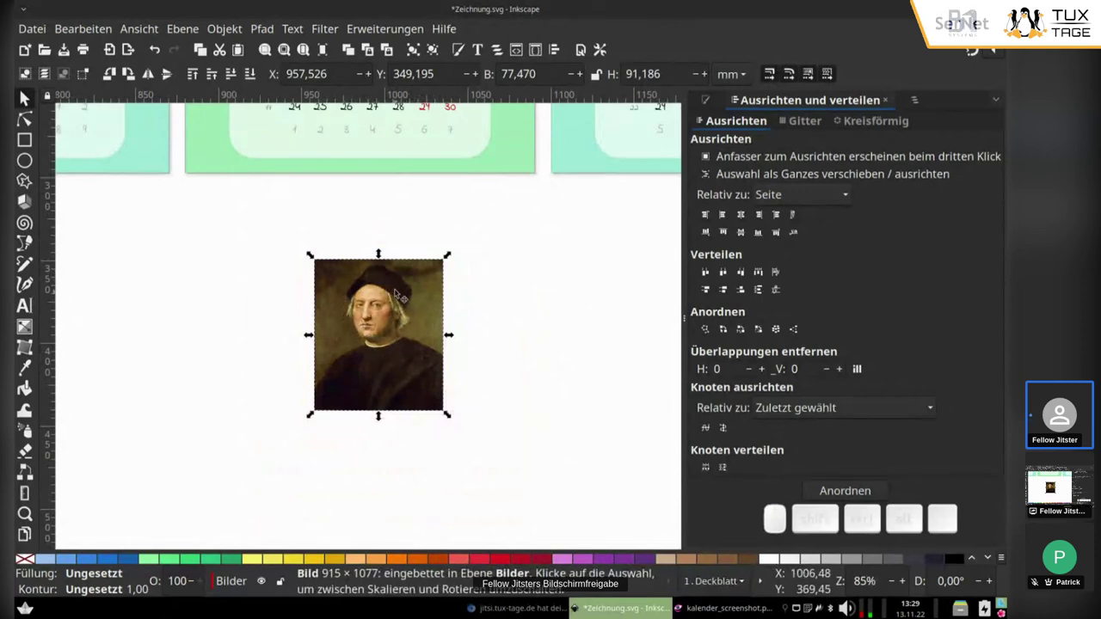
scroll("up", 3)
scroll("up", 3)
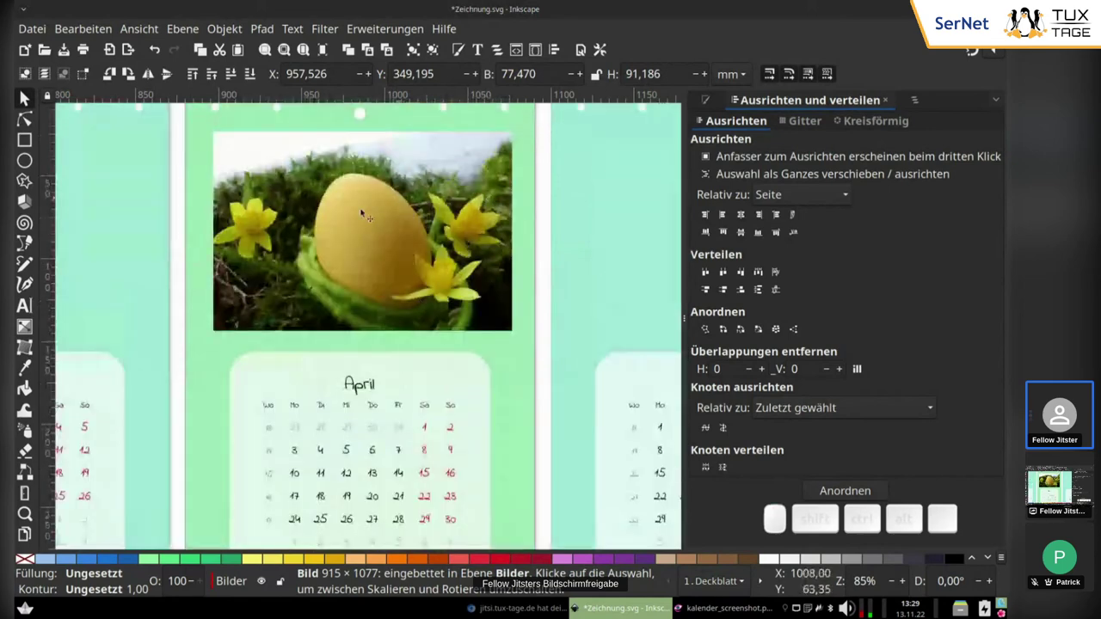
scroll("down", 3)
scroll("down", 3)
scroll("up", 3)
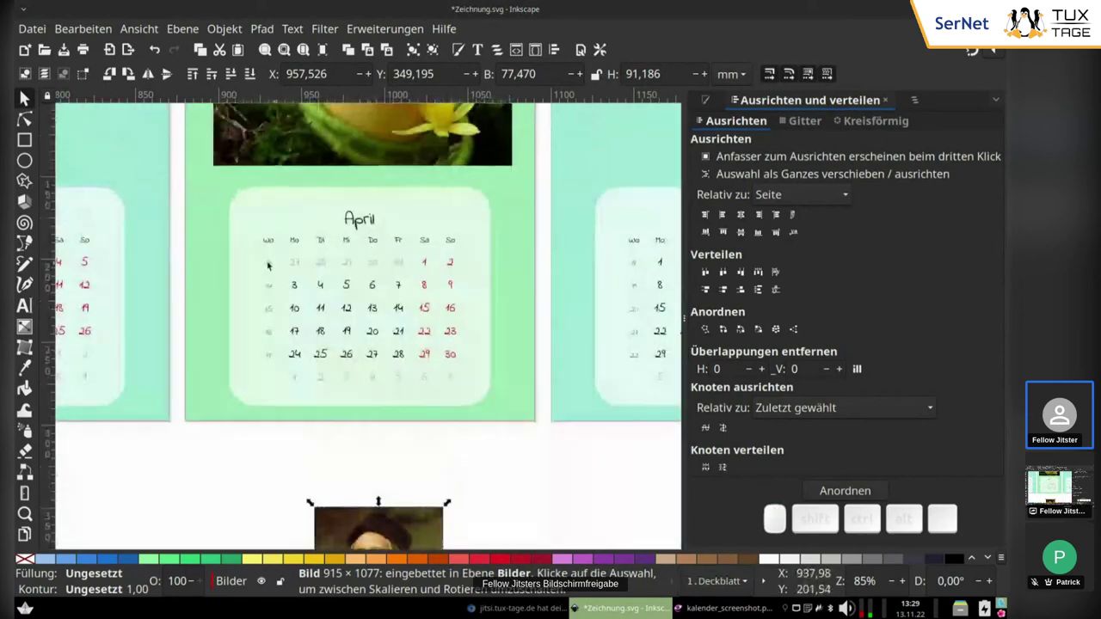
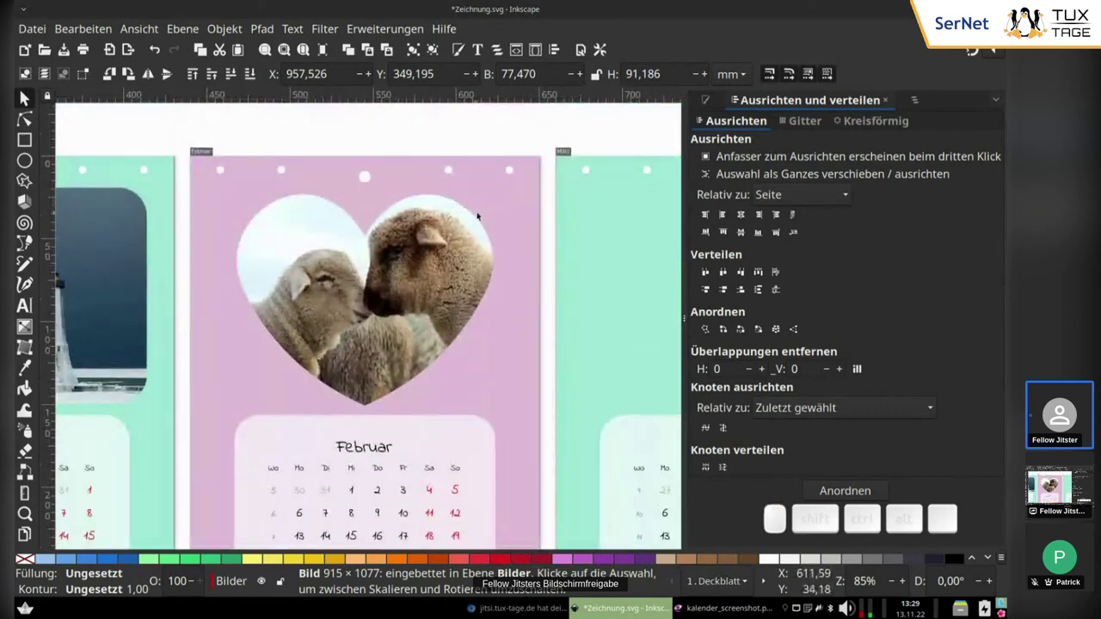
scroll("up", 3)
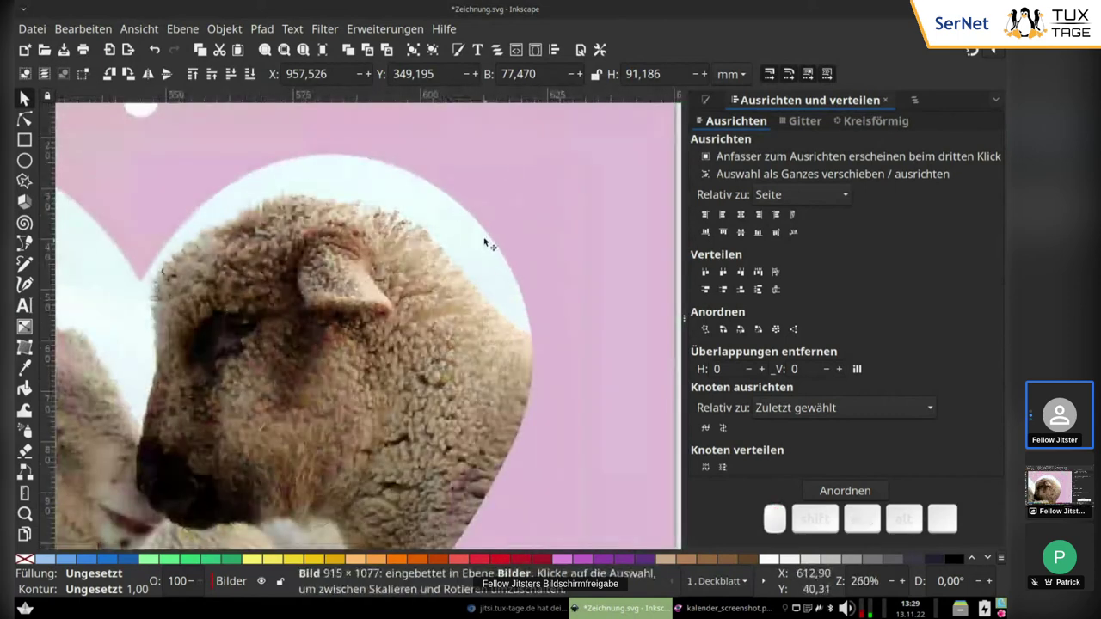
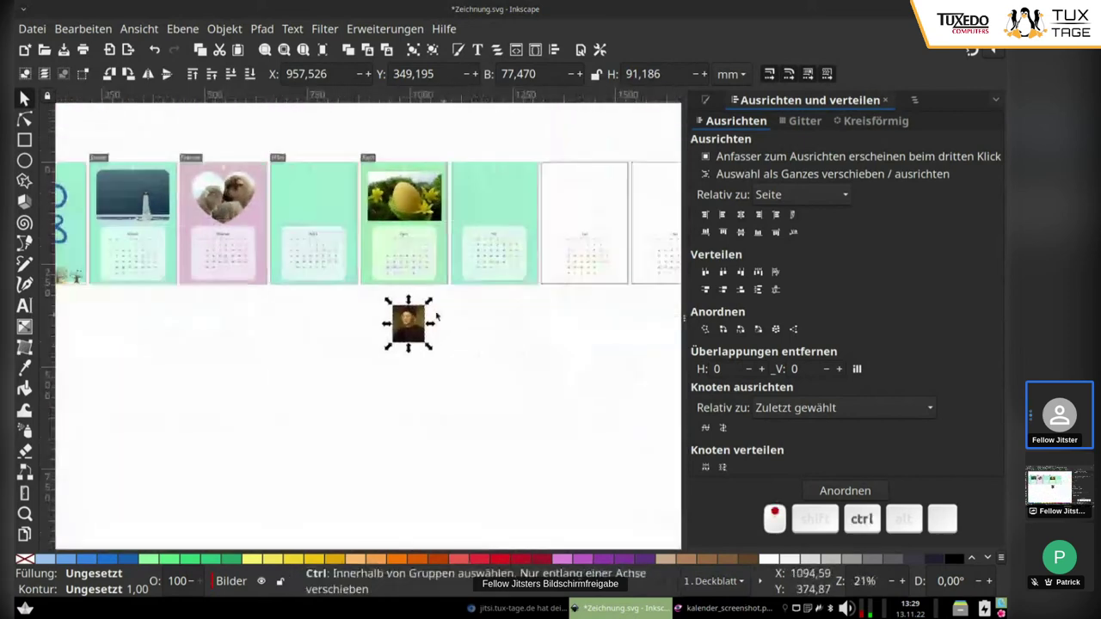
scroll("up", 3)
scroll("up", 3)
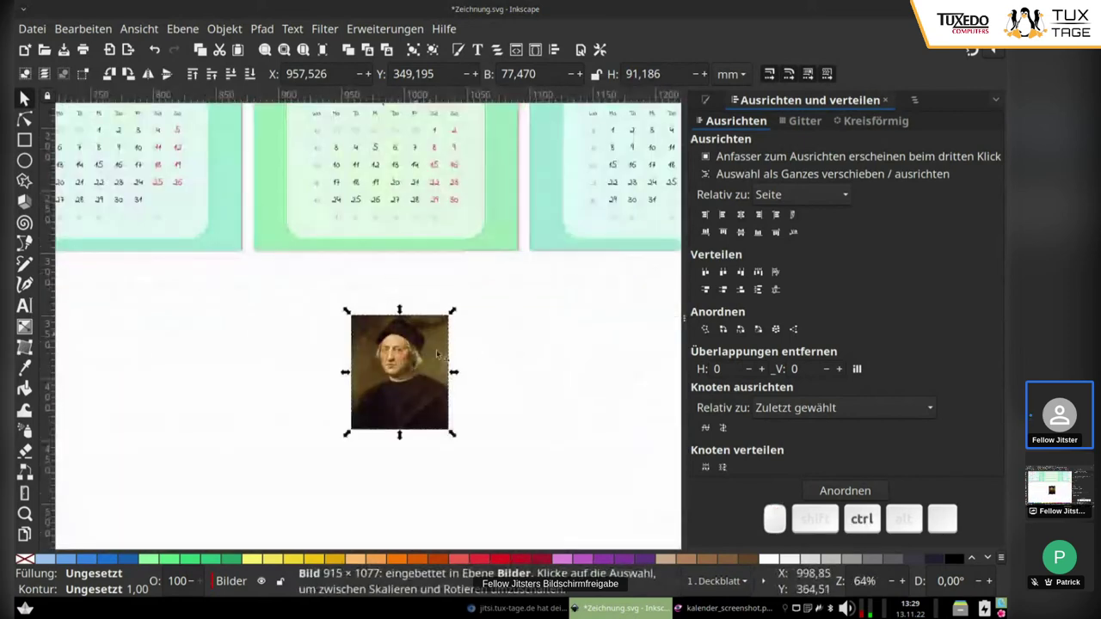
scroll("up", 3)
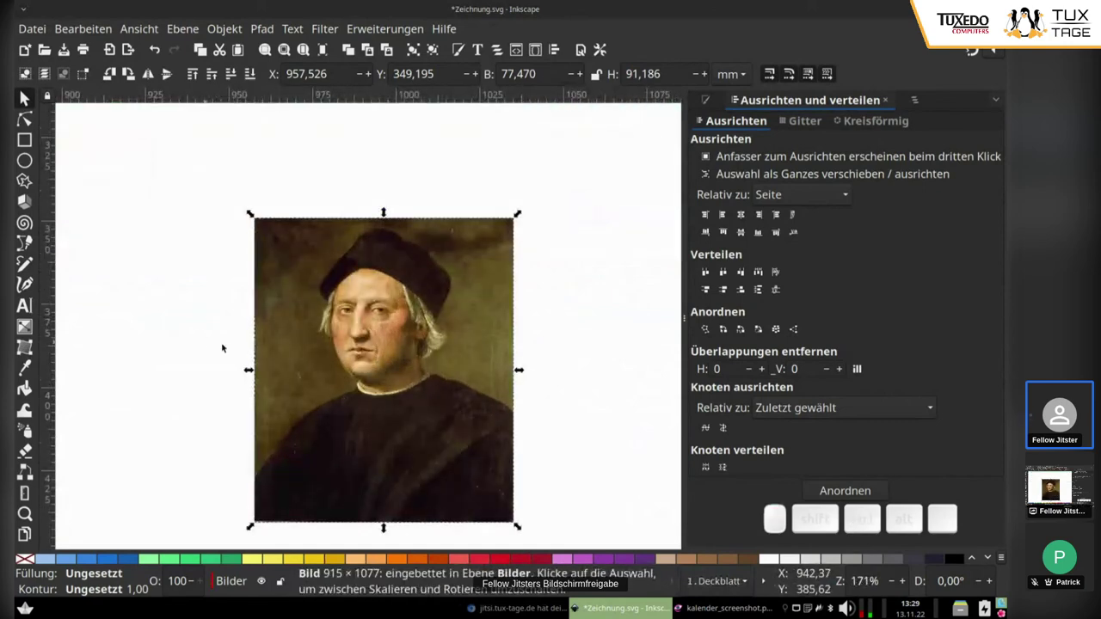
left_click(402, 338)
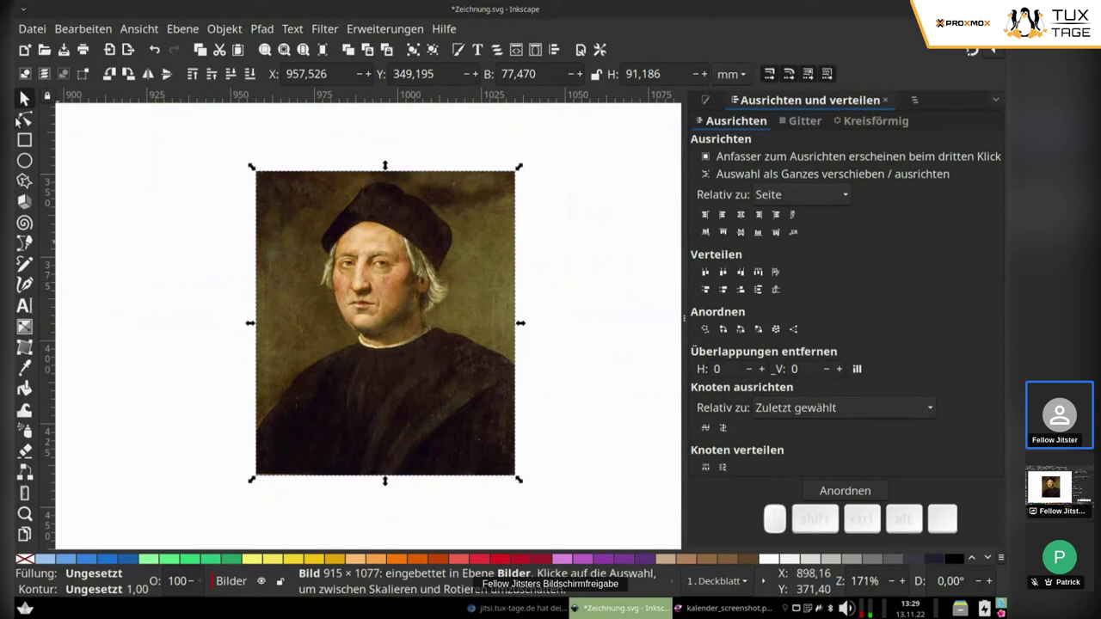
Activate the Bezier pen and zoom in to trace the portrait's hat, hair and face.
left_click(27, 270)
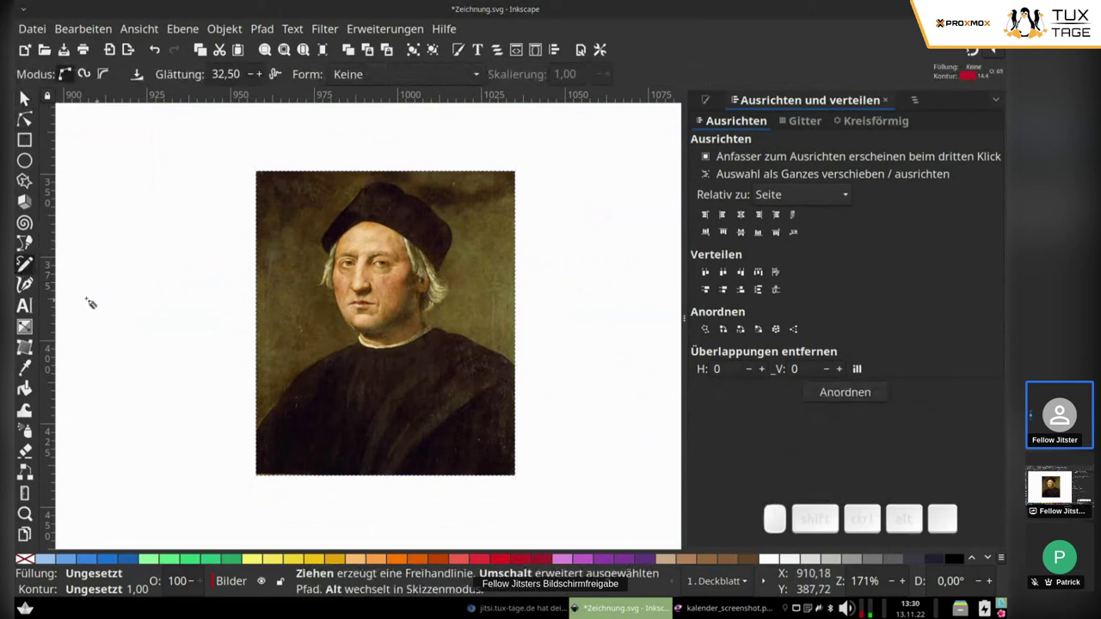
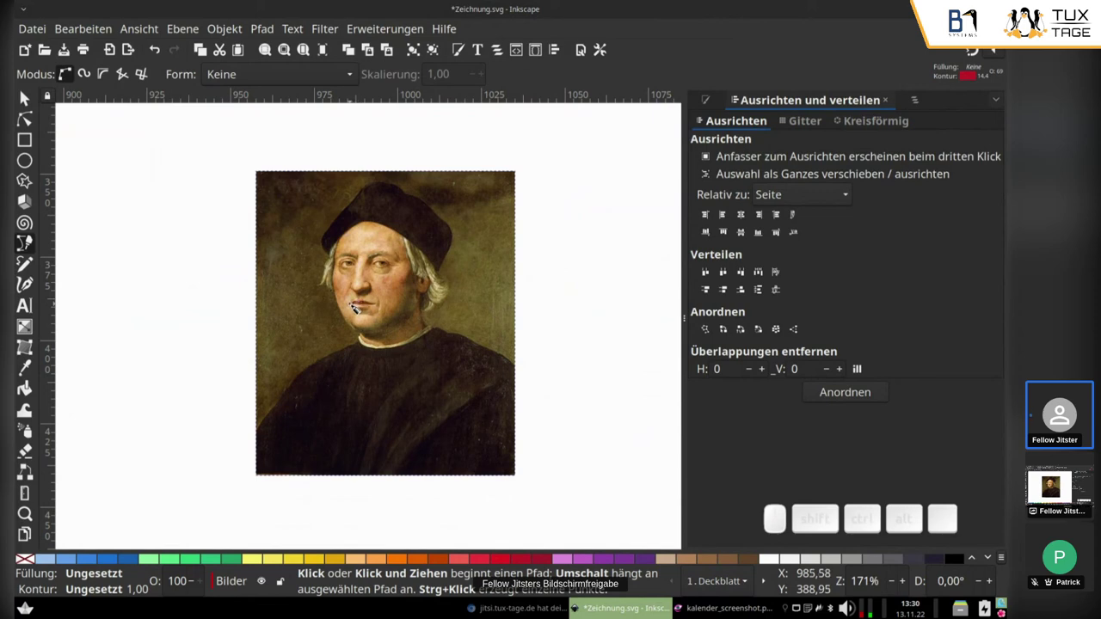
scroll("up", 3)
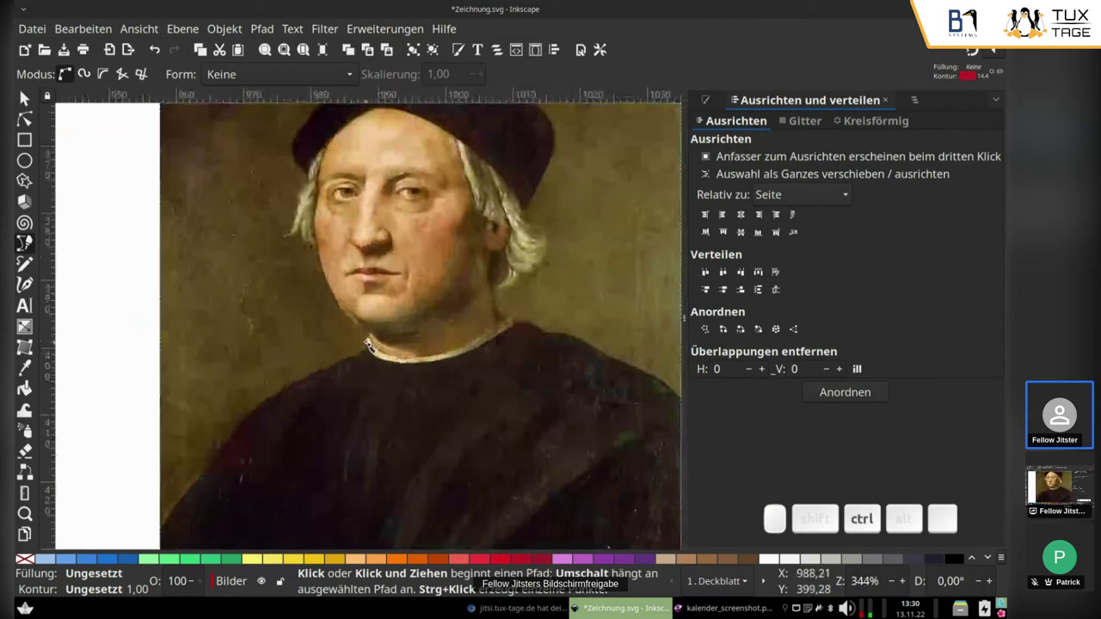
scroll("up", 3)
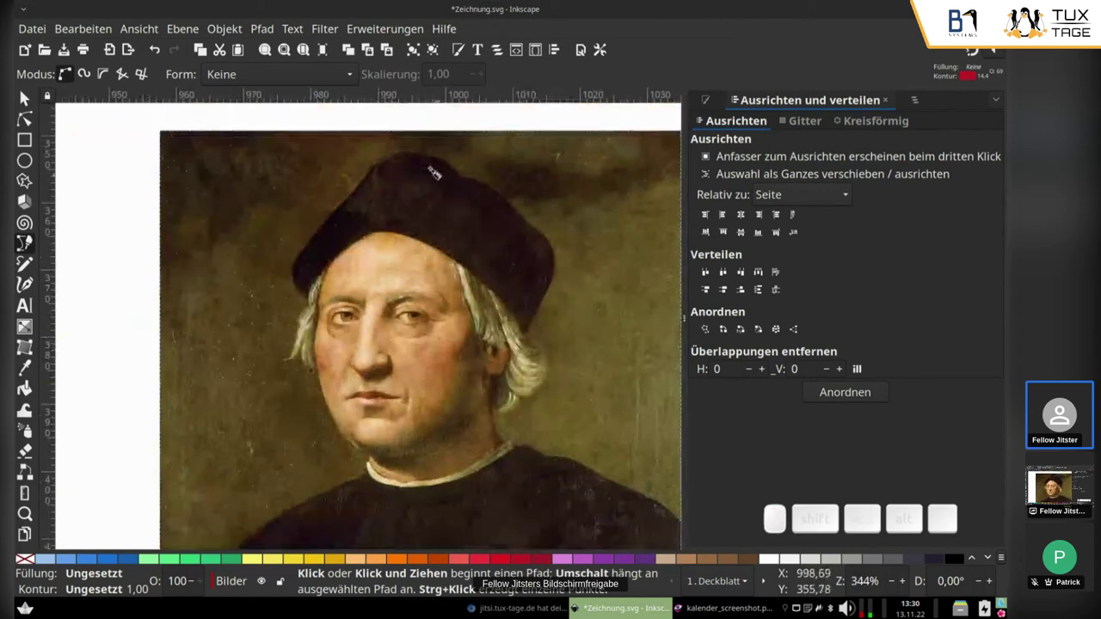
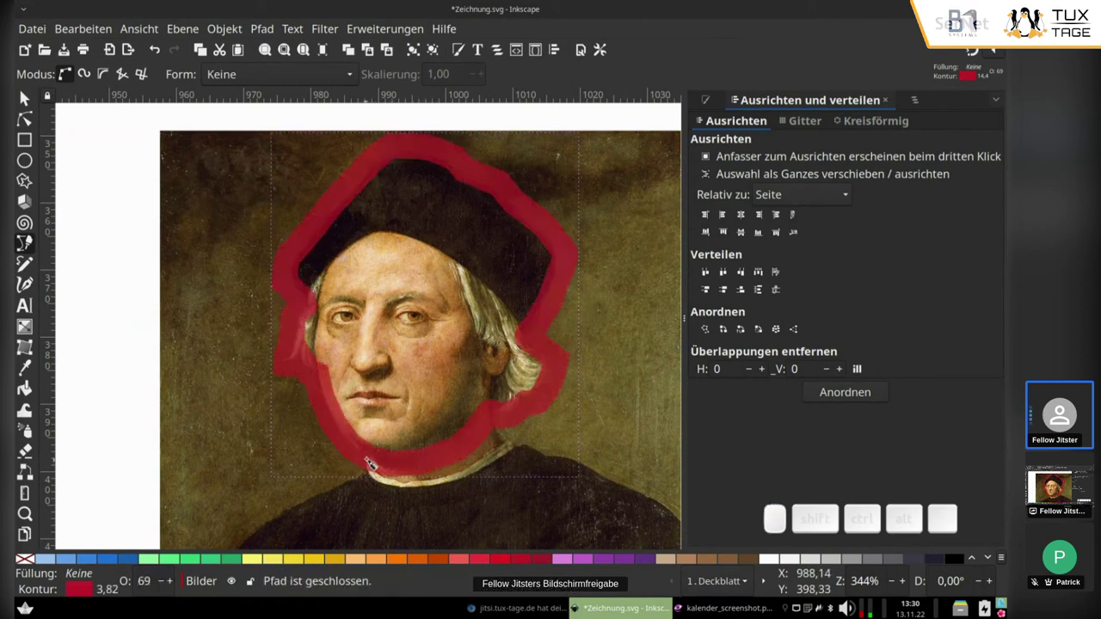
Thin the head outline's stroke and give it a solid white fill at 100 opacity.
scroll("down", 3)
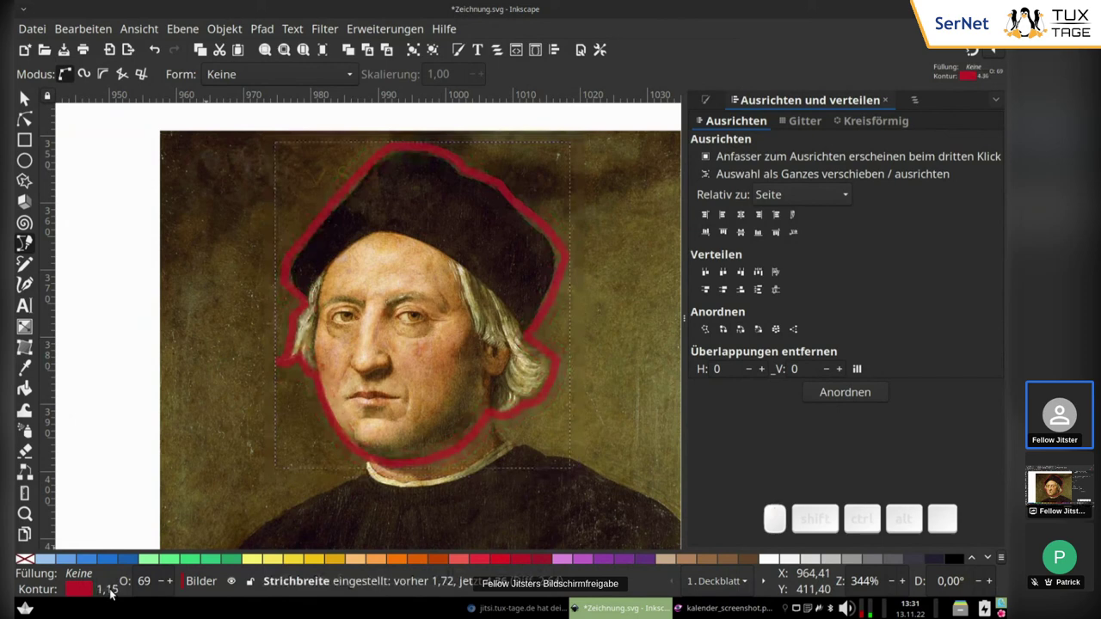
scroll("down", 3)
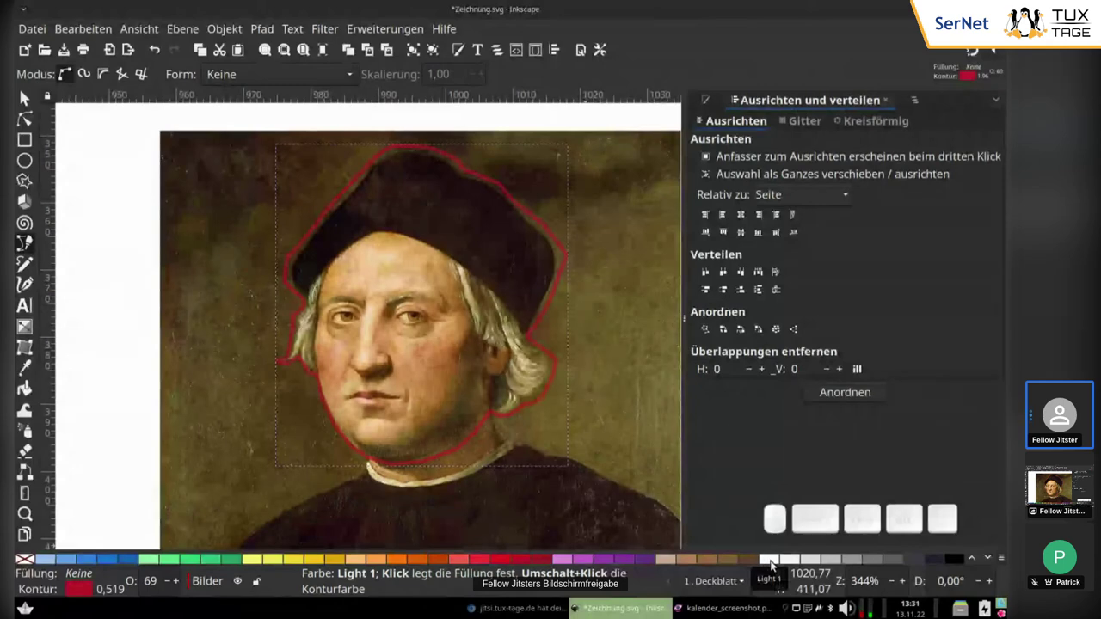
left_click(776, 568)
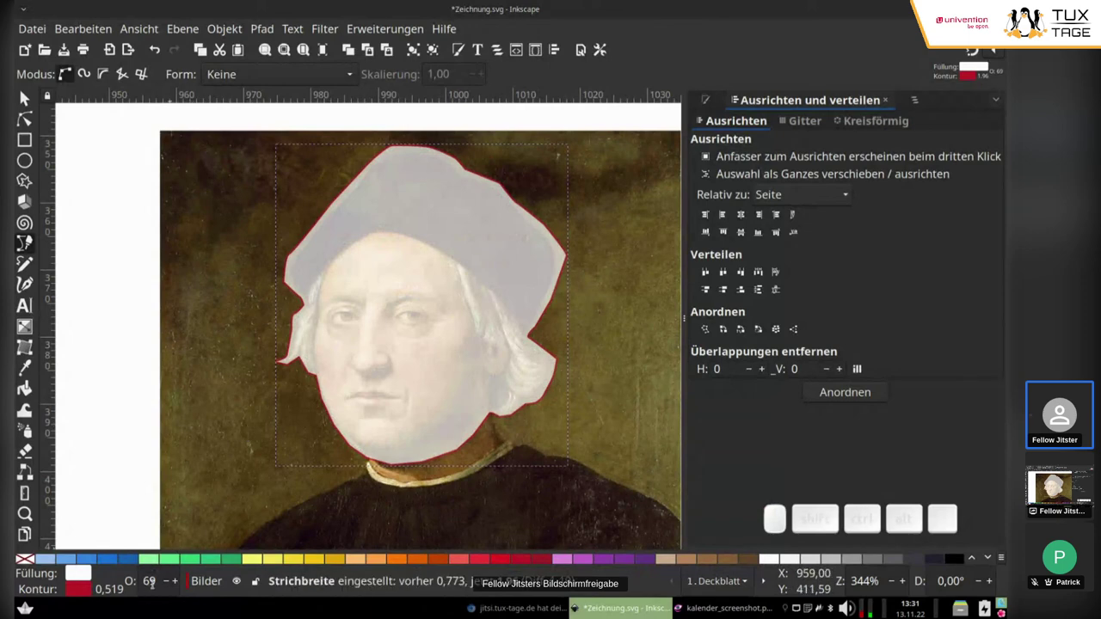
scroll("down", 3)
scroll("up", 3)
scroll("up", 3)
scroll("up", 3)
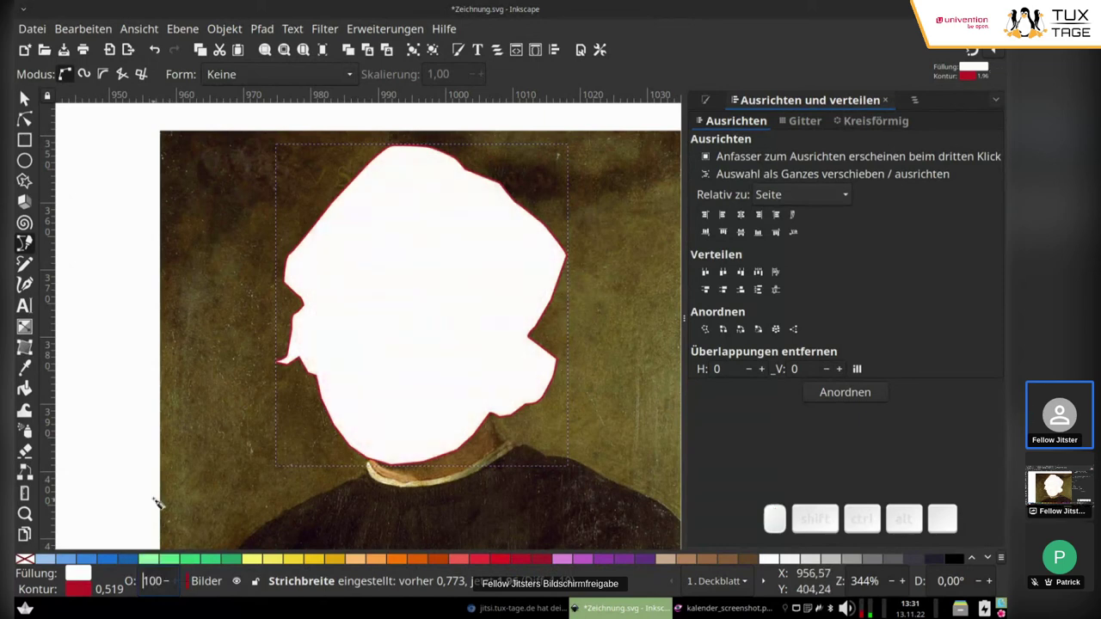
right_click(70, 592)
Remove the red stroke from the white head shape.
right_click(86, 597)
left_click(118, 585)
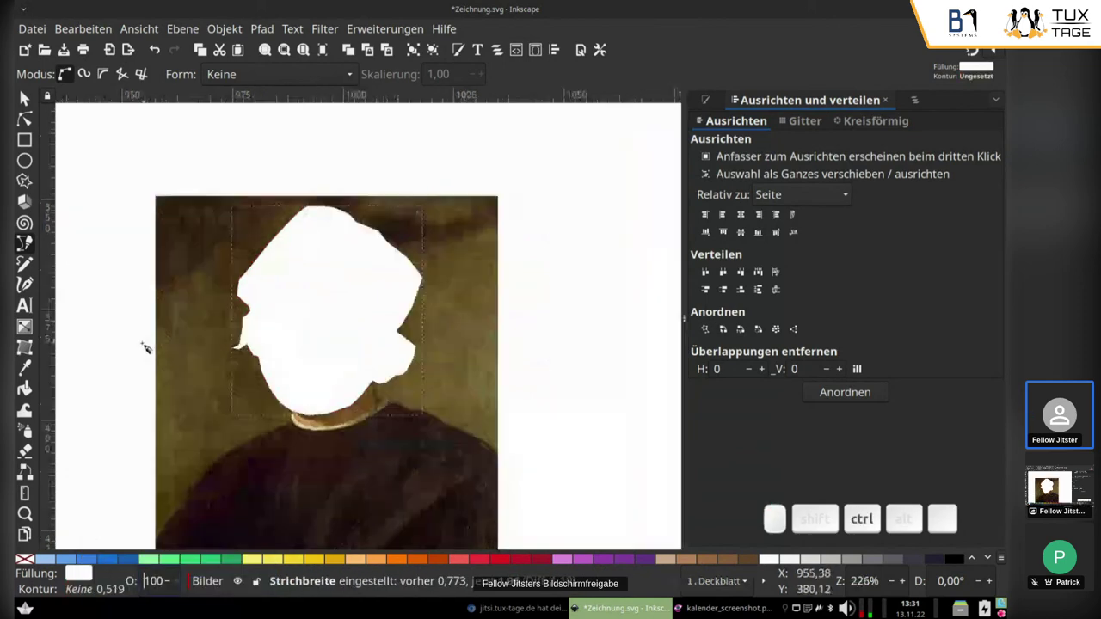
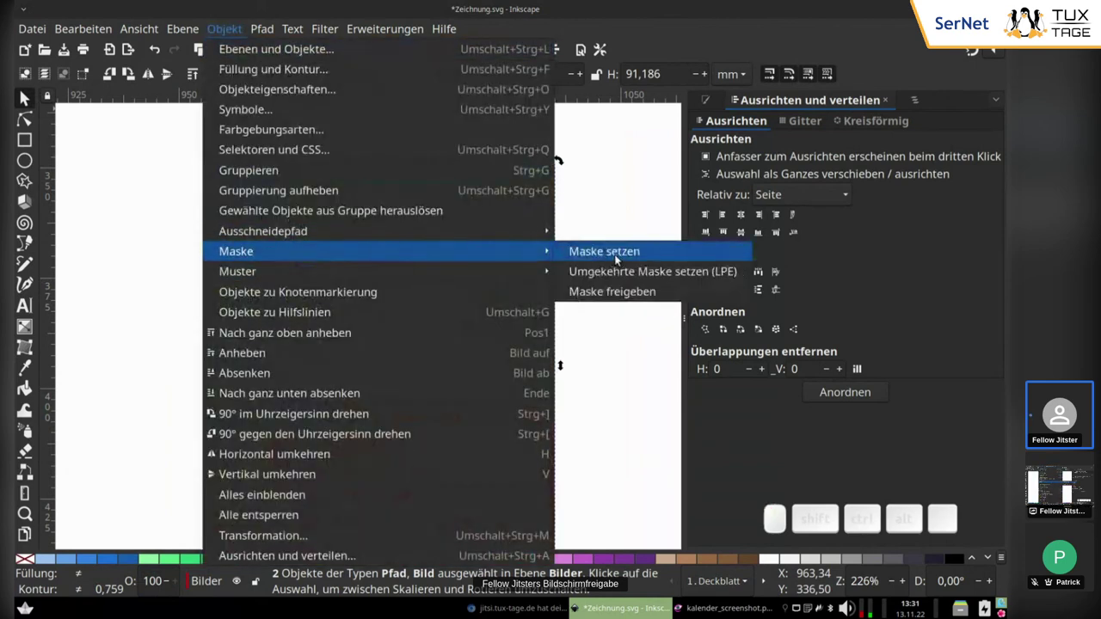
Mask the portrait with the head shape via Objekt > Maske > Maske setzen.
left_click(620, 257)
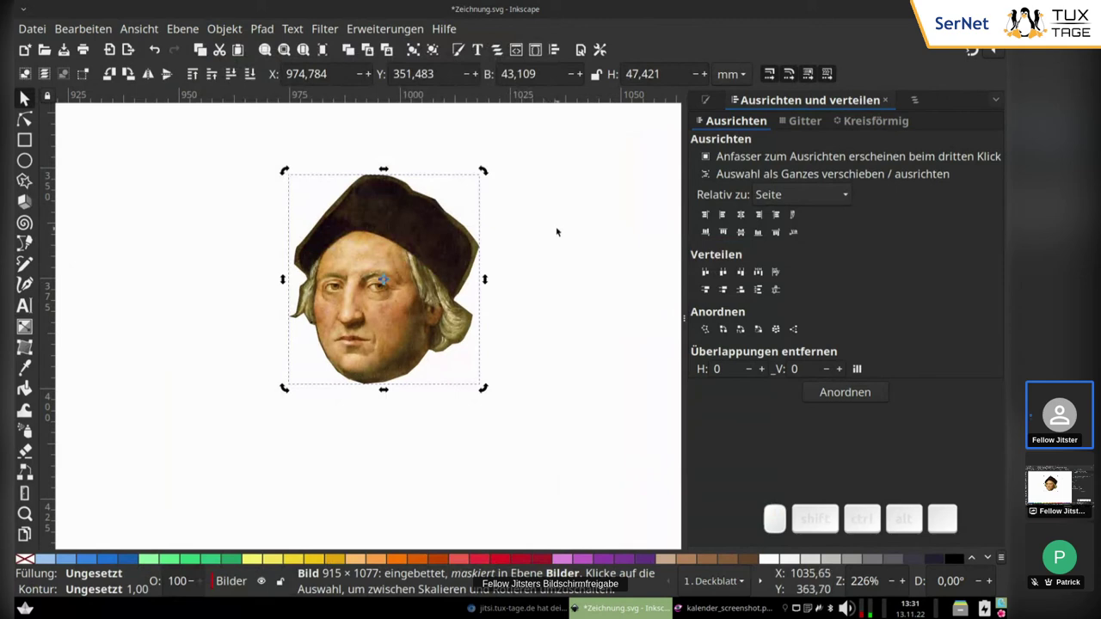
left_click(158, 54)
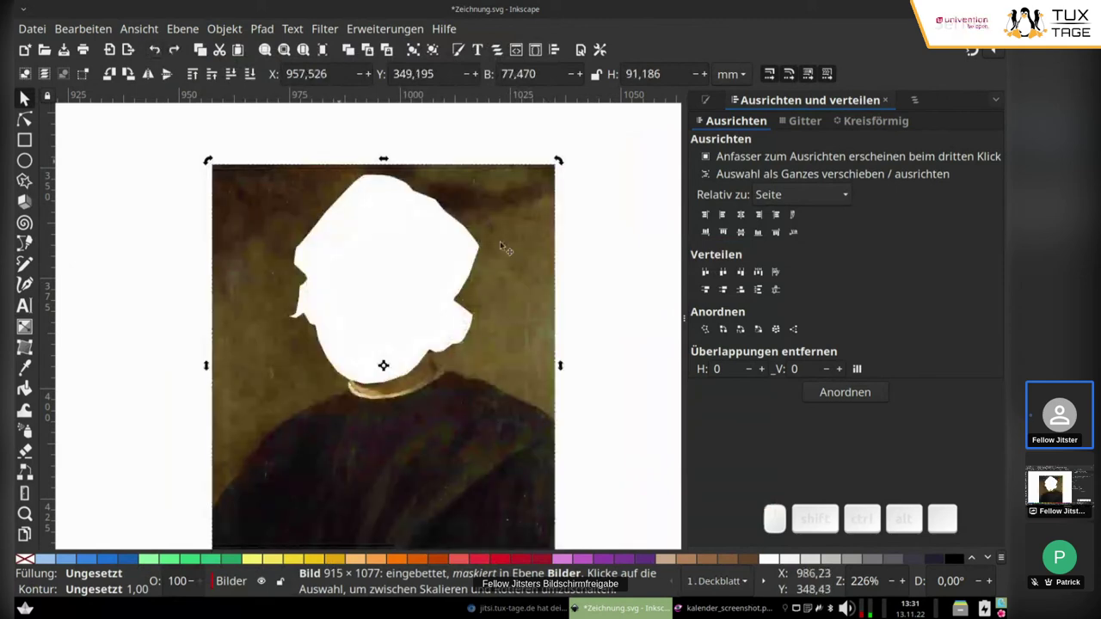
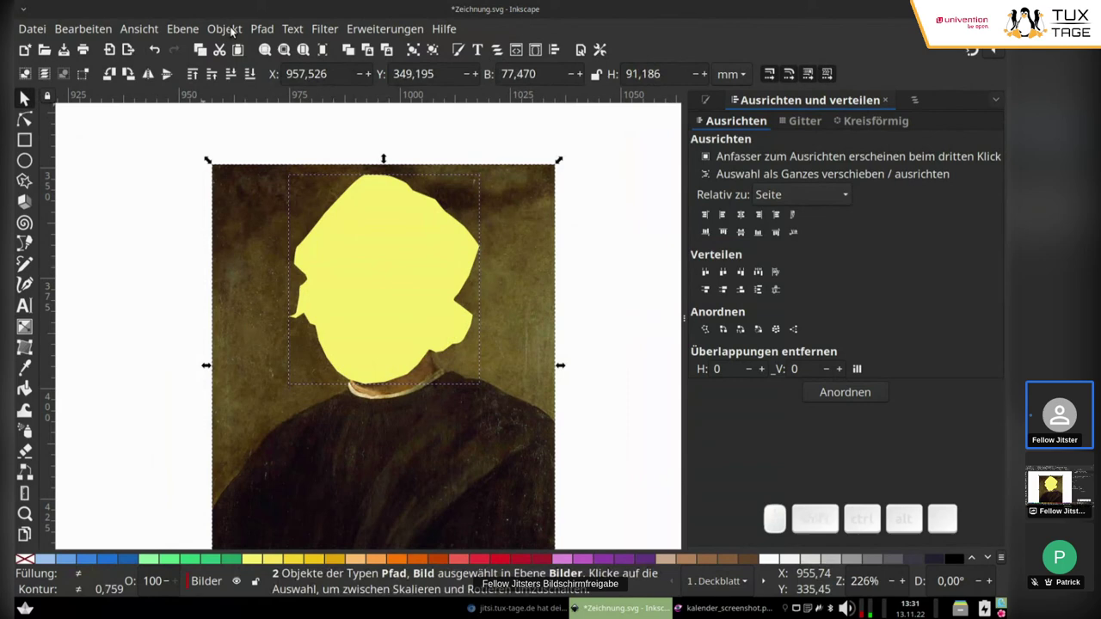
left_click(235, 37)
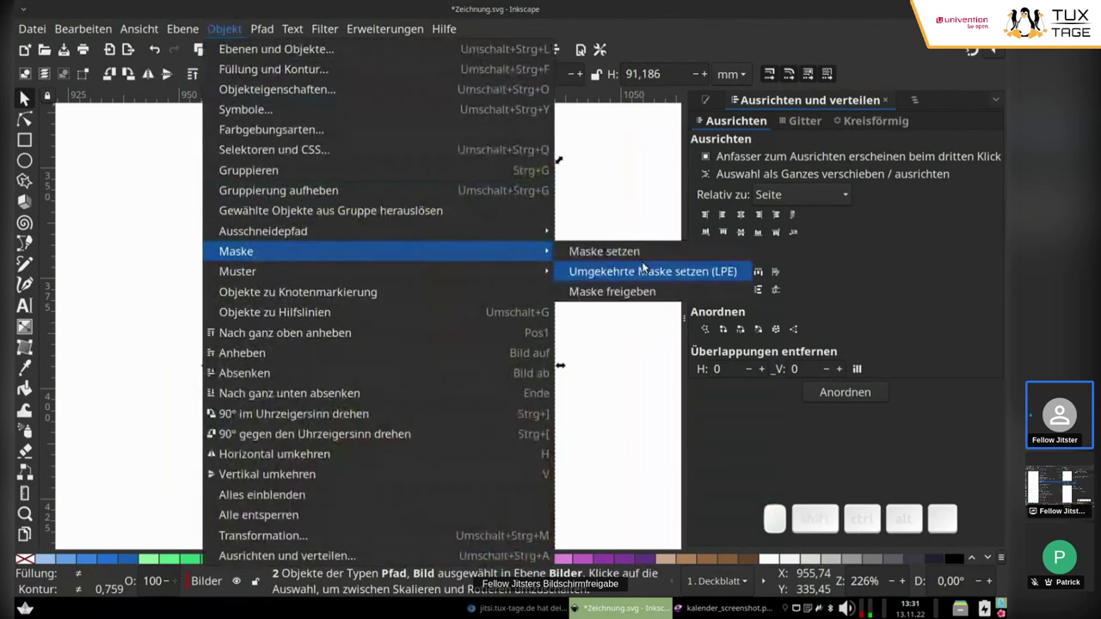
left_click(644, 252)
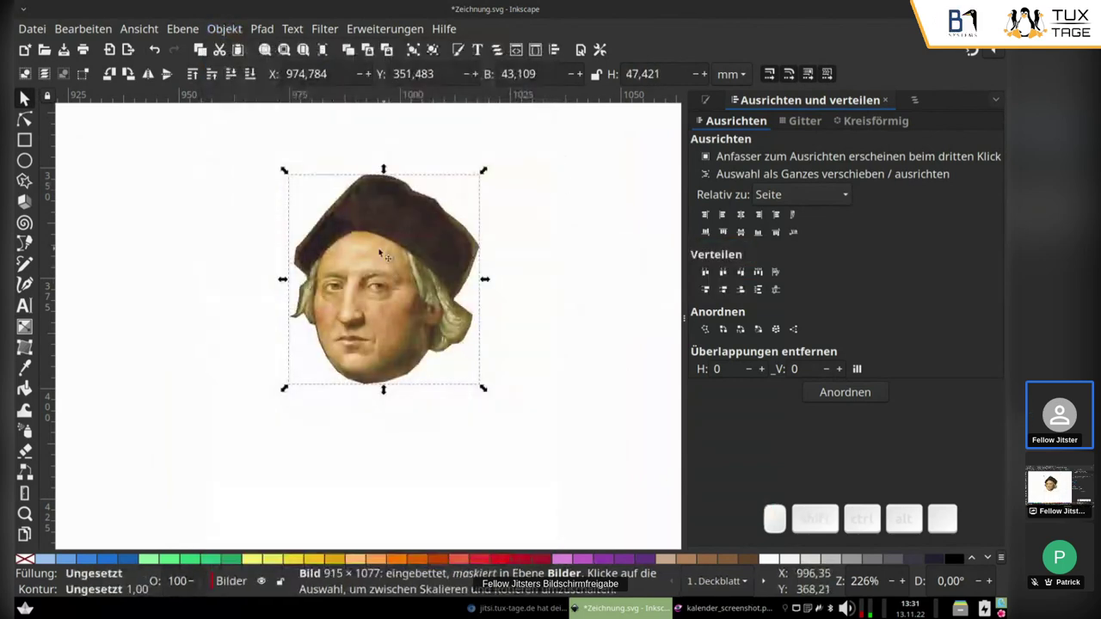
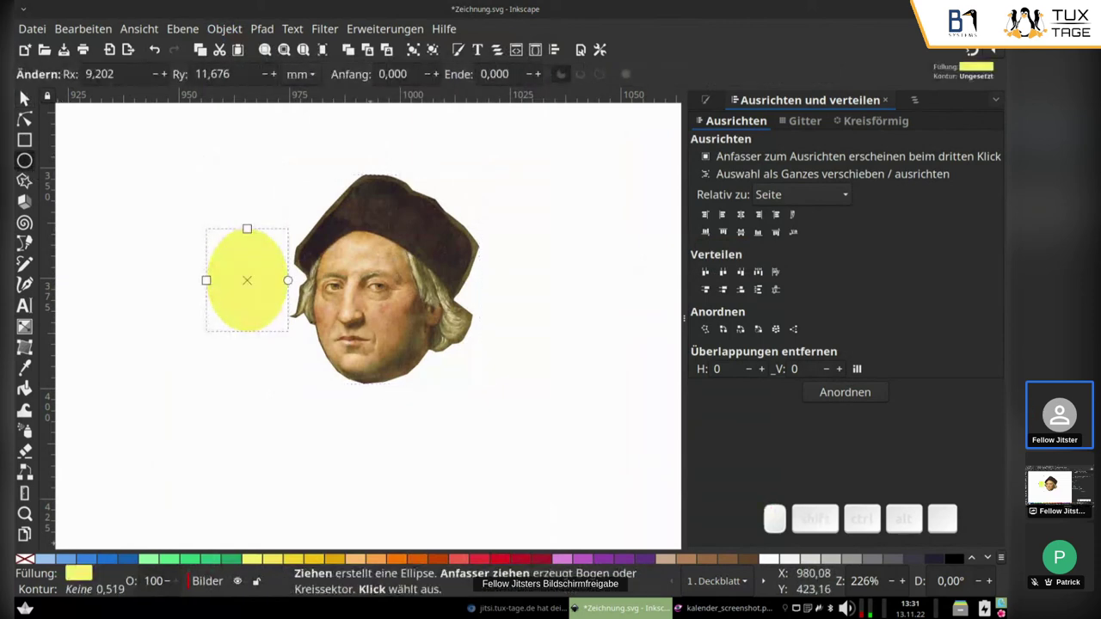
Colour a test ellipse dark red, then undo back until the portrait's mask is released.
left_click(557, 562)
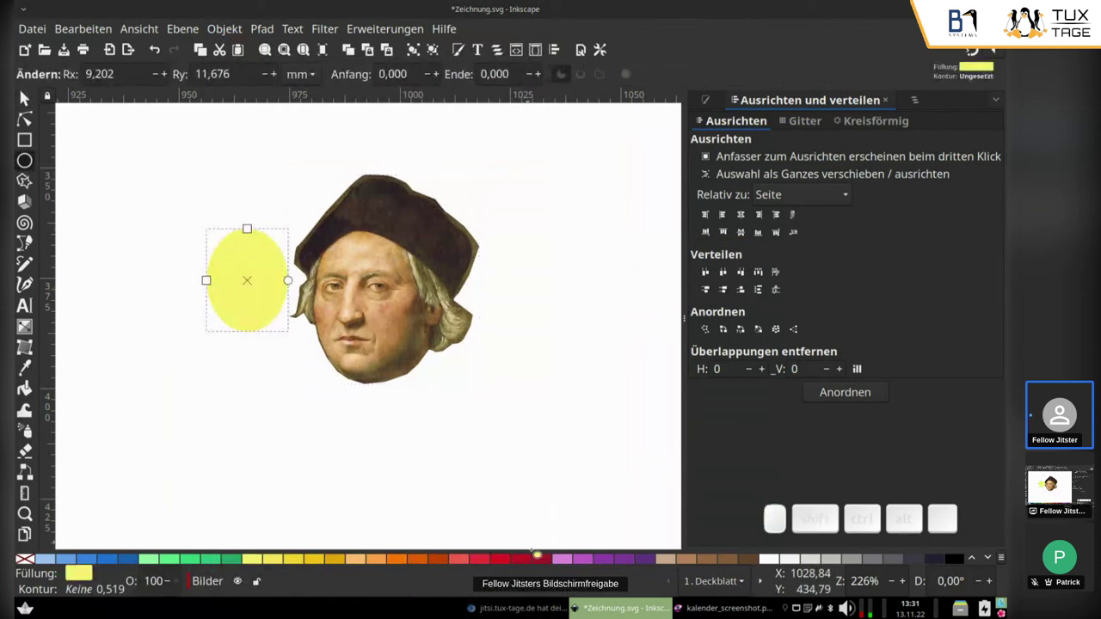
left_click(542, 564)
left_click(27, 97)
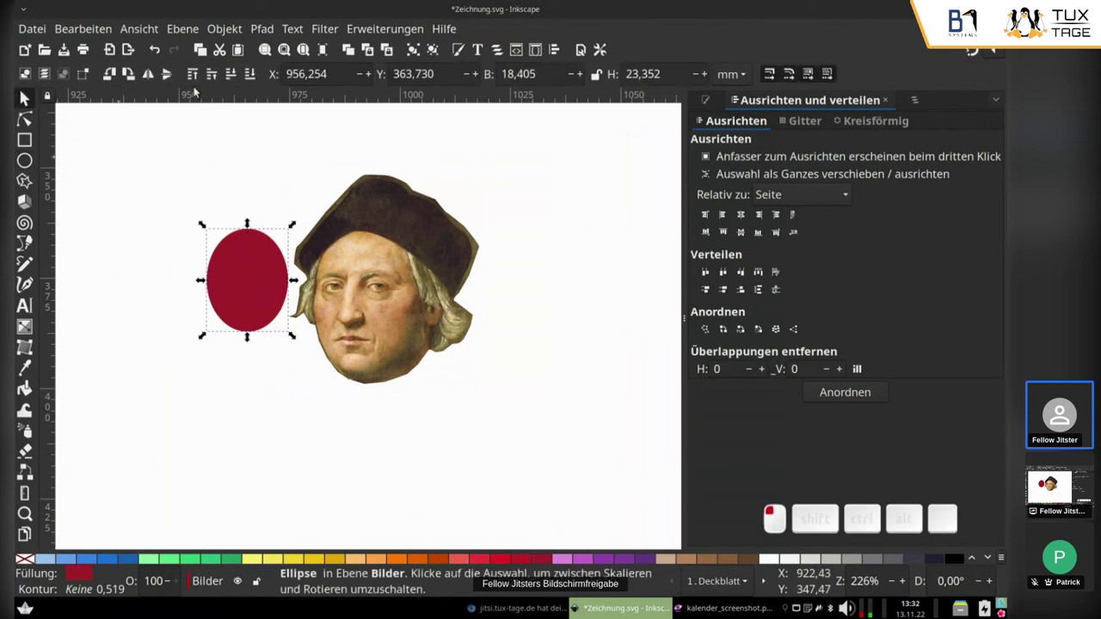
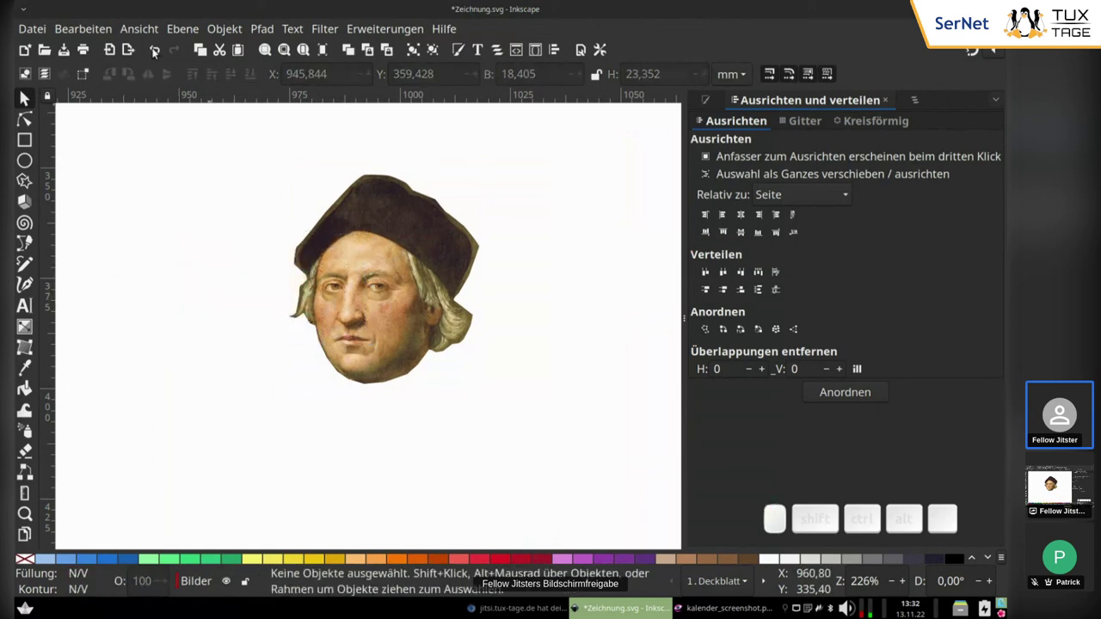
left_click(167, 58)
double_click(167, 58)
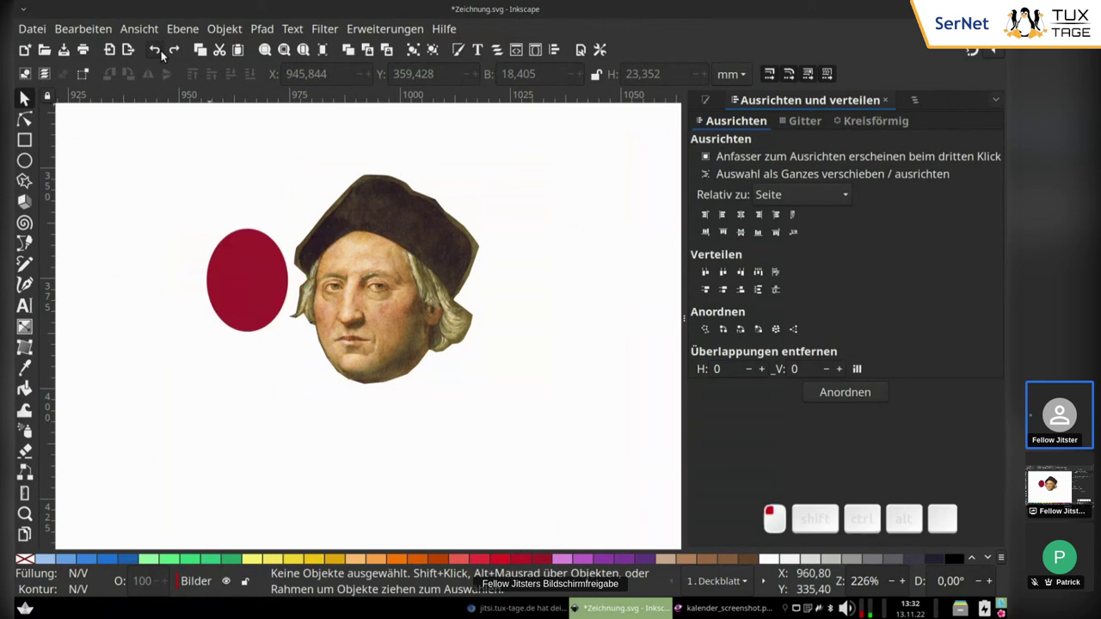
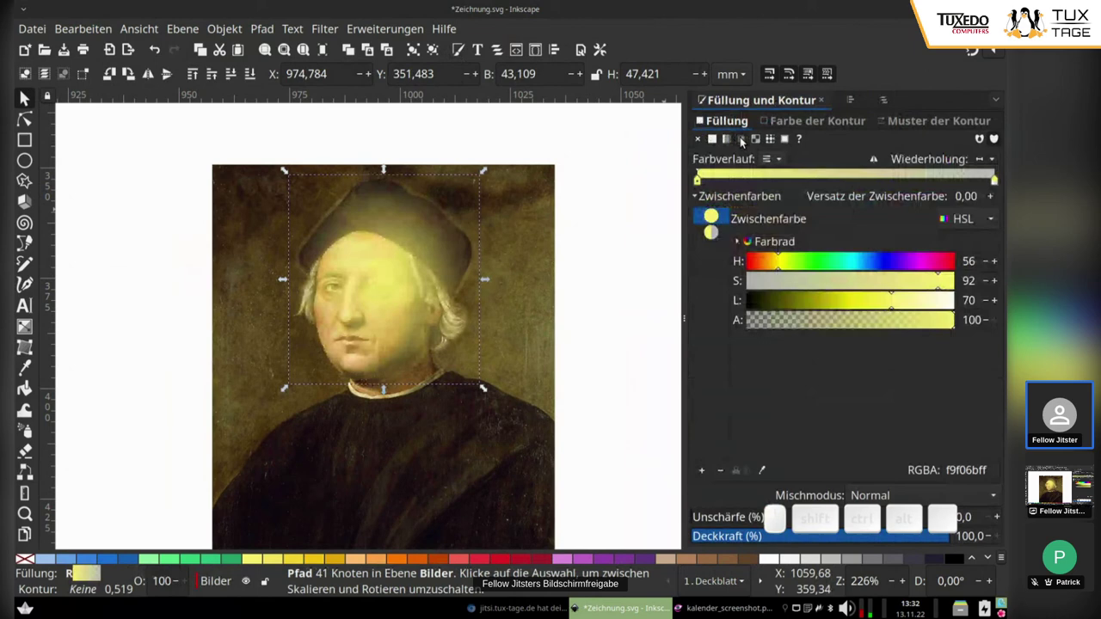
Select the blurred white face shape with the portrait and set it as the portrait's mask.
left_click(535, 239)
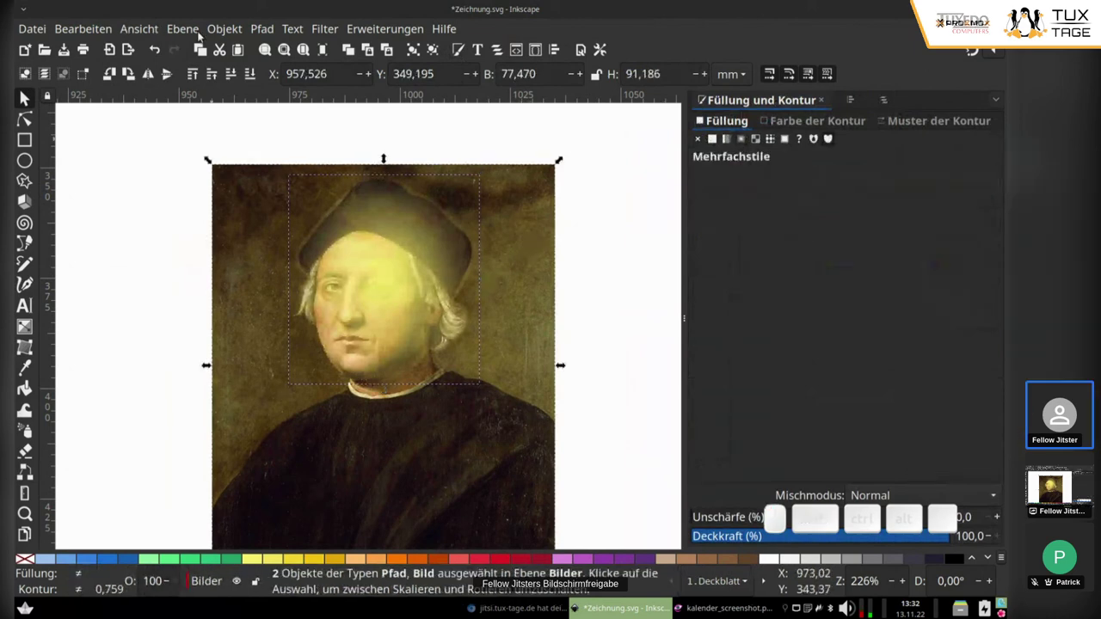
left_click(231, 37)
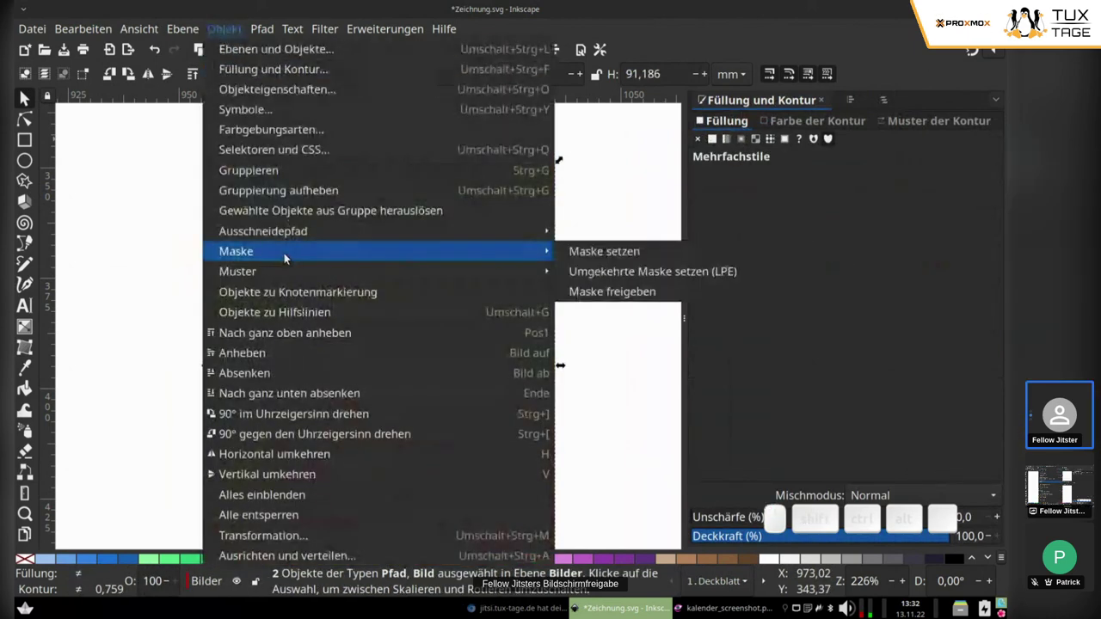
left_click(628, 261)
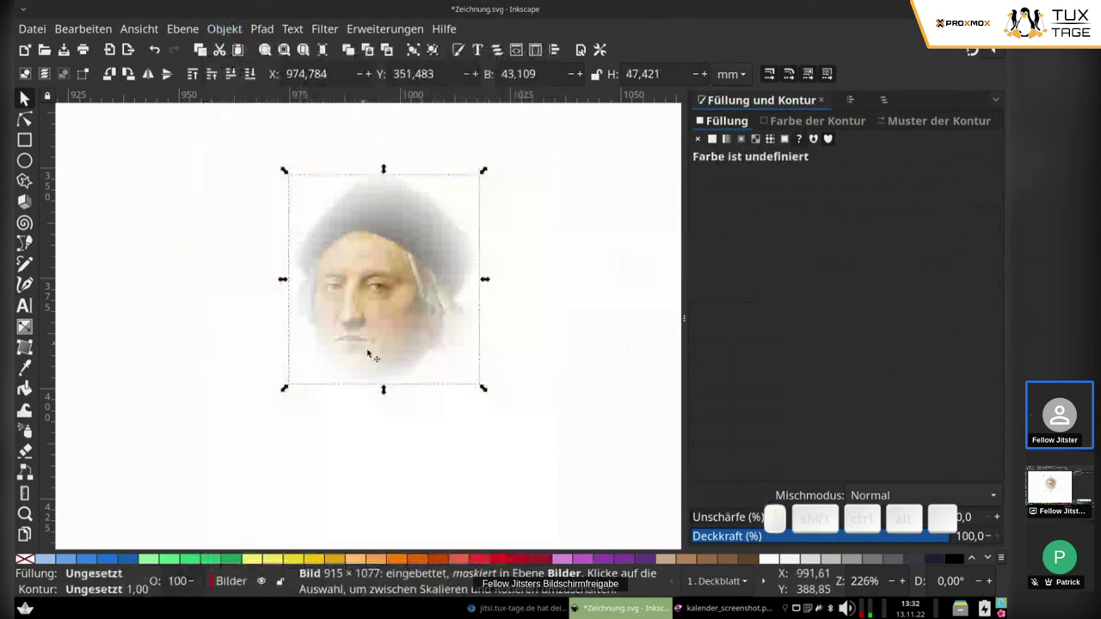
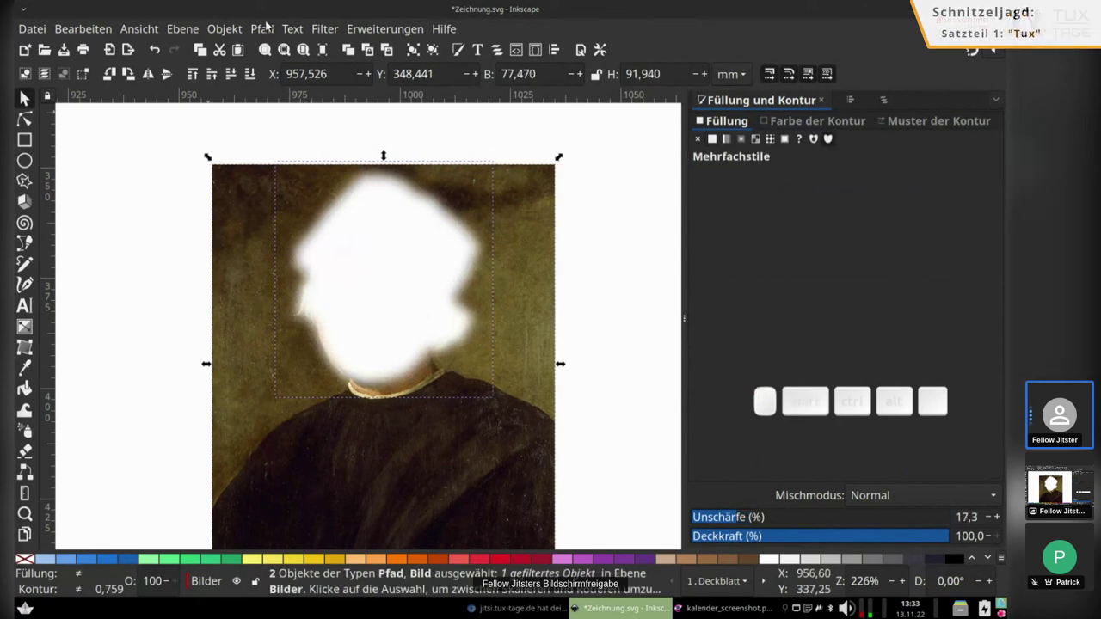
Bring up the Object menu for masking the portrait onto the April egg.
left_click(222, 30)
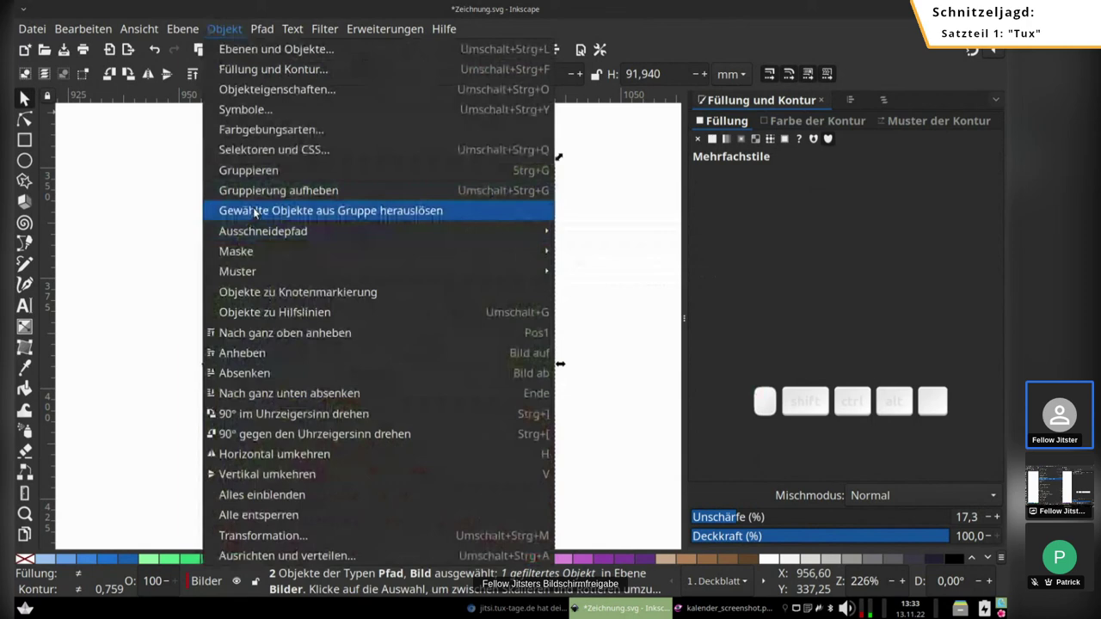
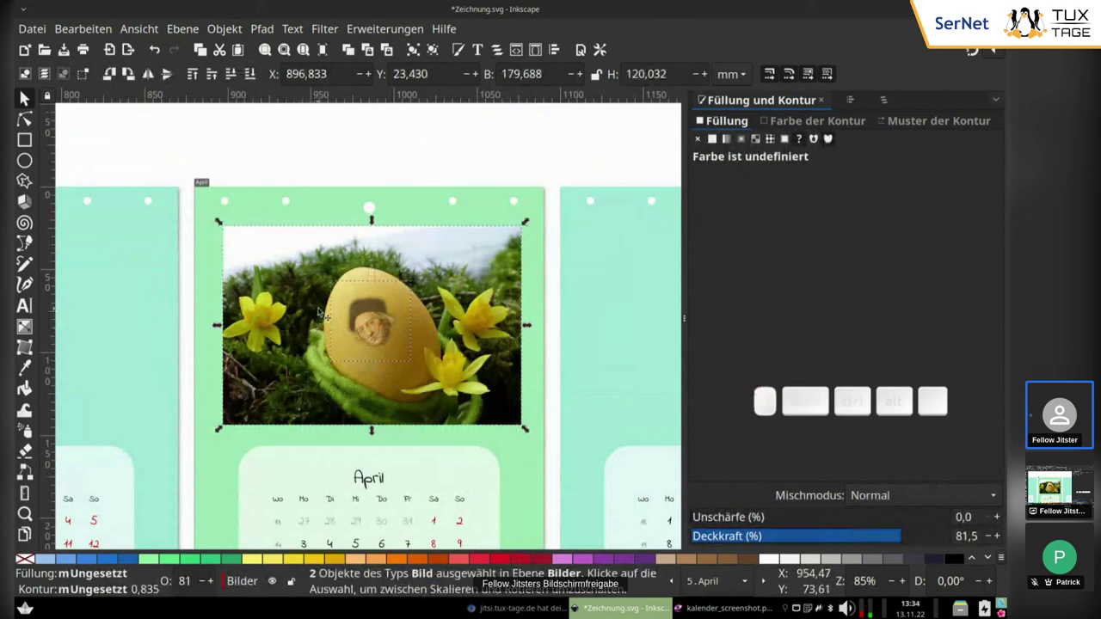
Group the egg photo with the portrait (Ctrl+G) and clip the group to the drawn oval.
key("ctrl+g")
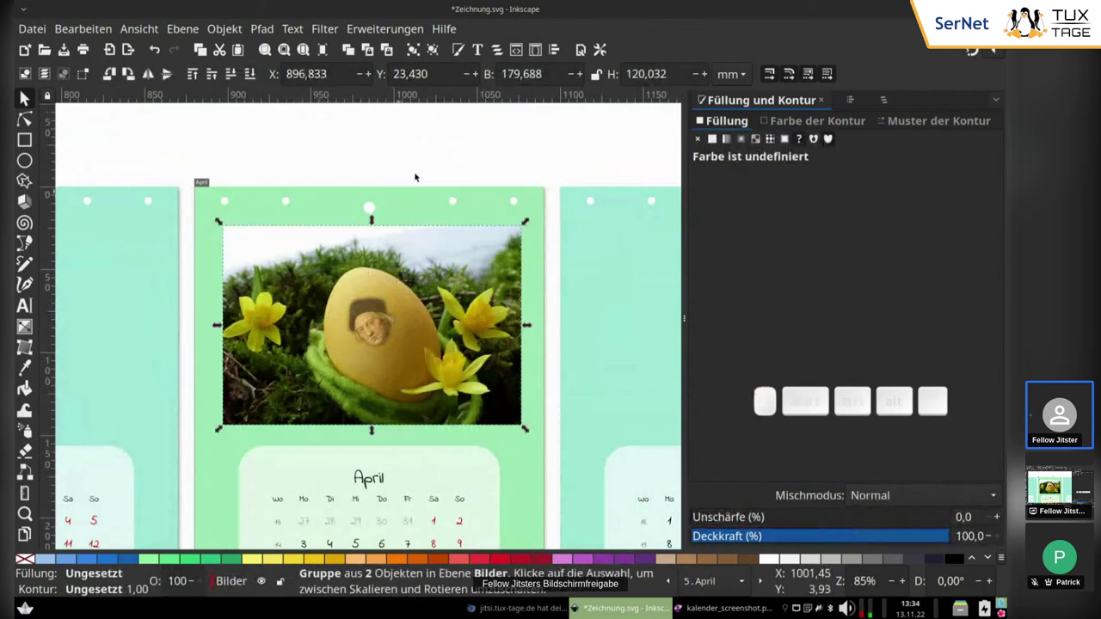
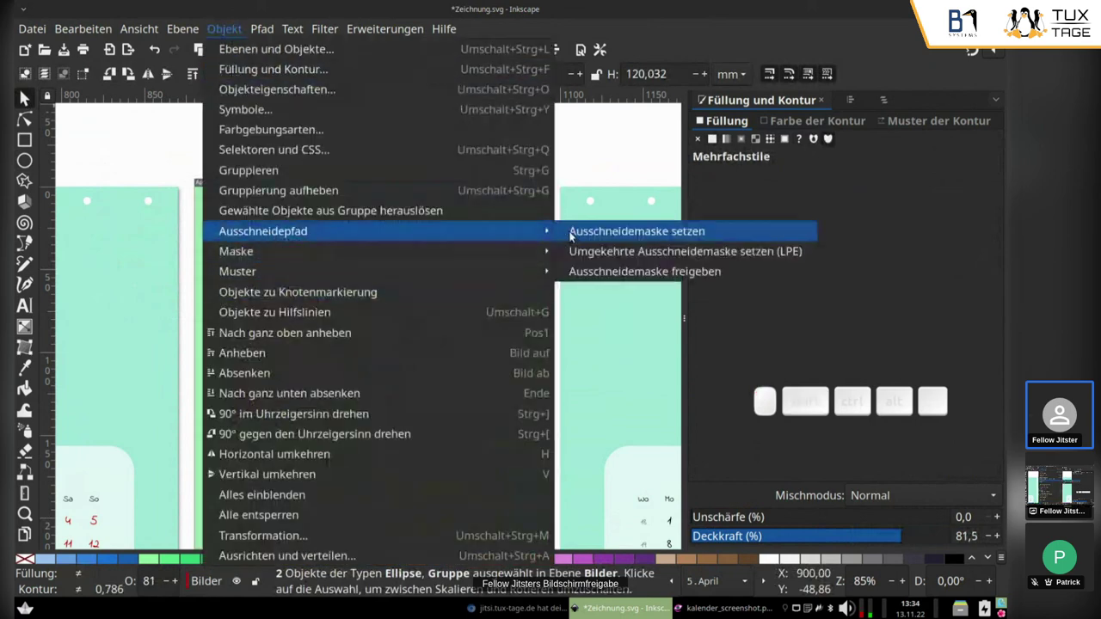
left_click(598, 232)
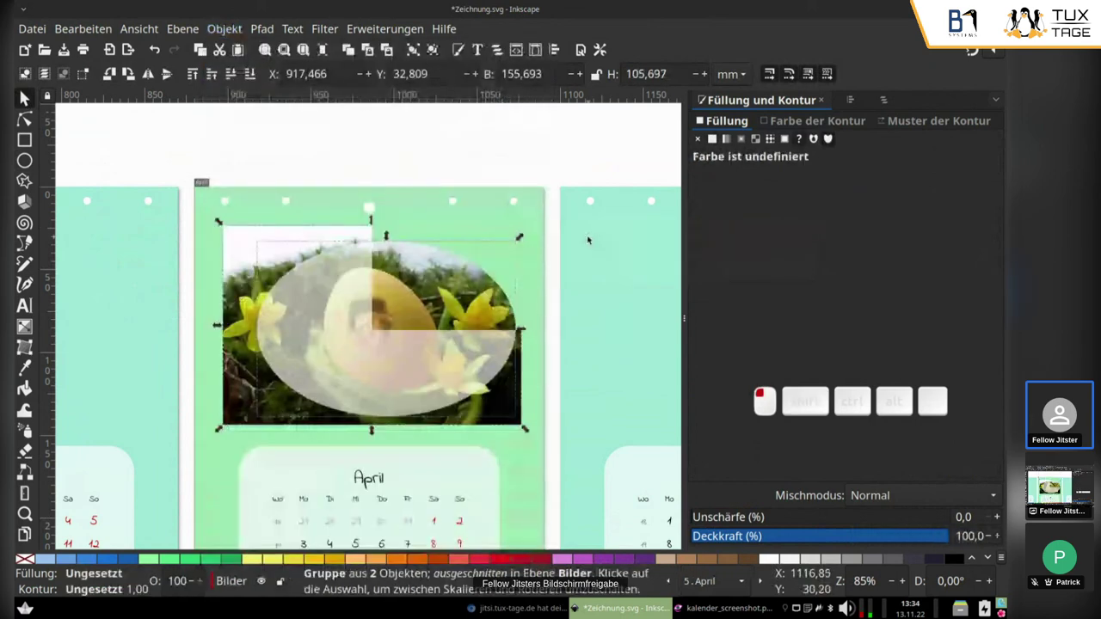
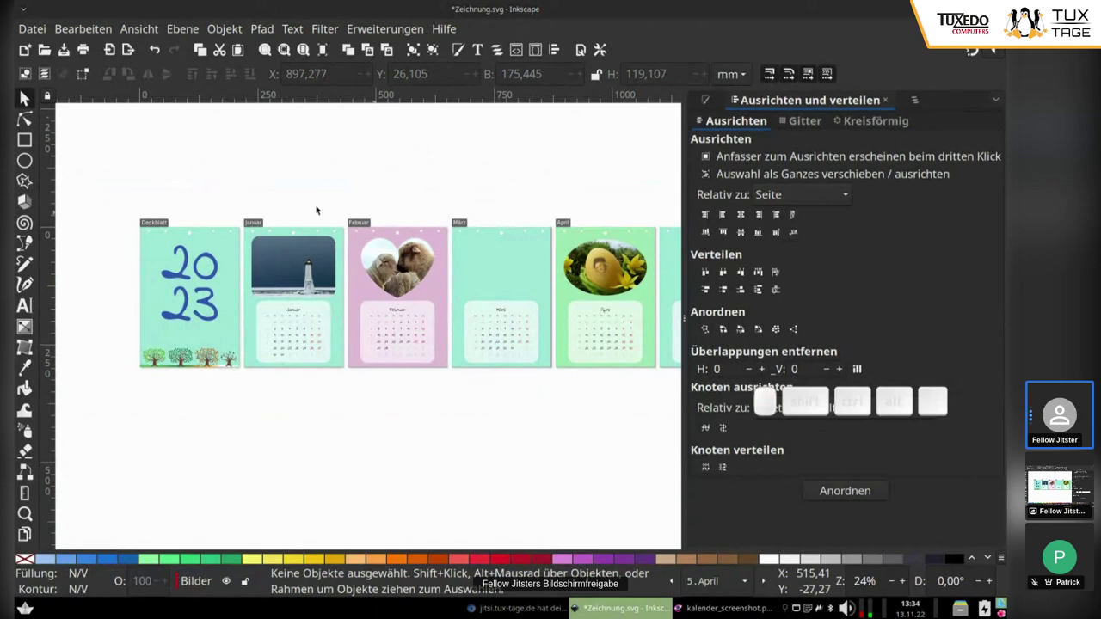
Import the clipart SVG files adhesive.svg through roses.svg from the Clipart folder.
left_click(42, 32)
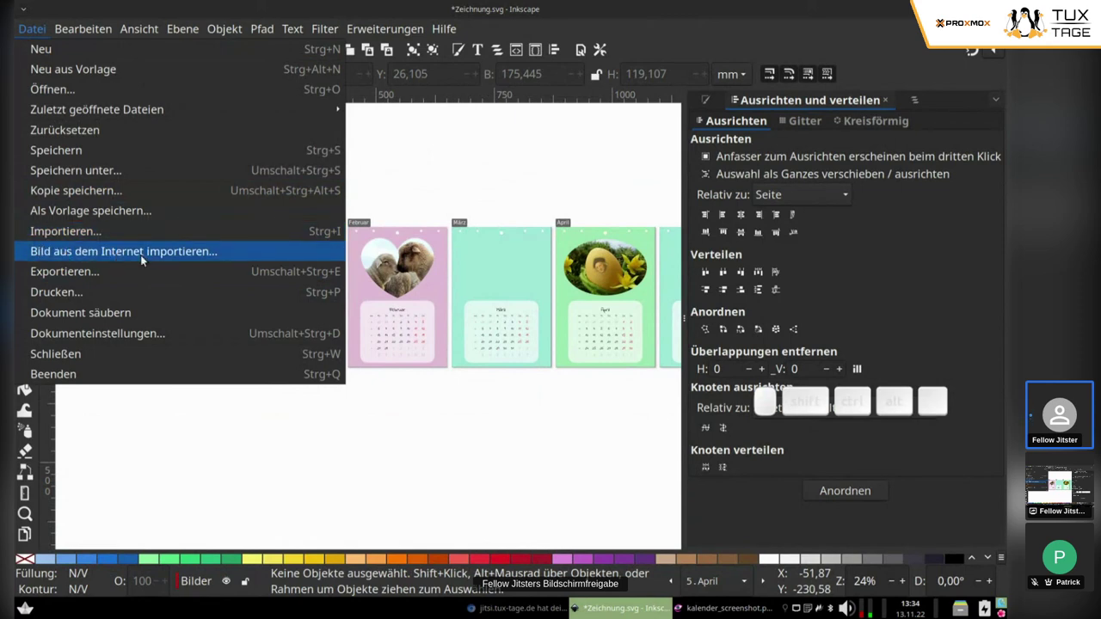
left_click(80, 235)
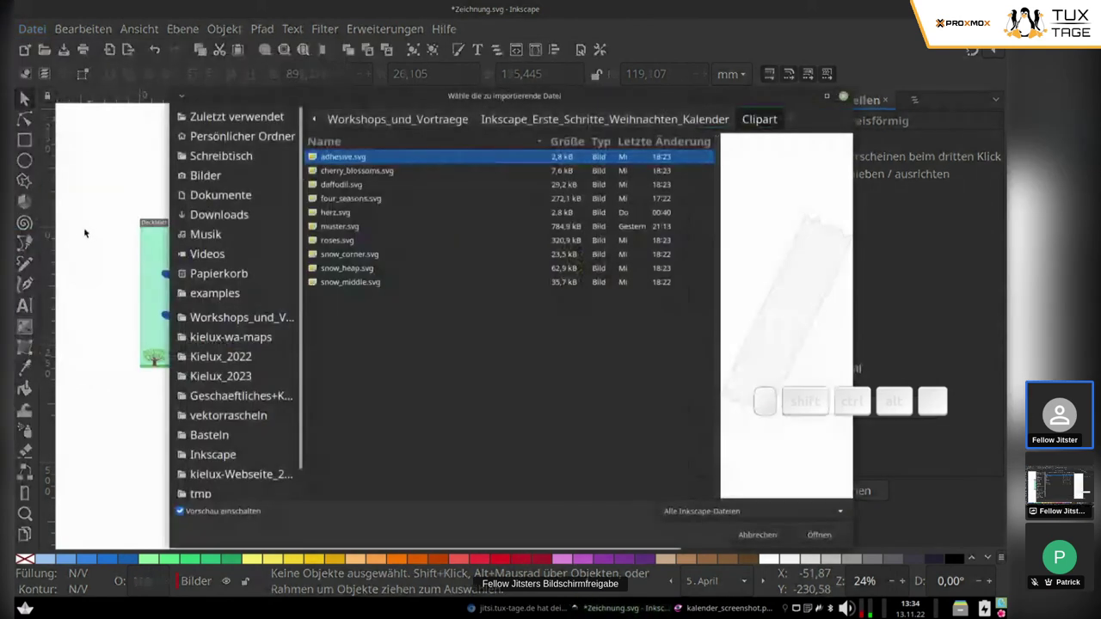
left_click(356, 172)
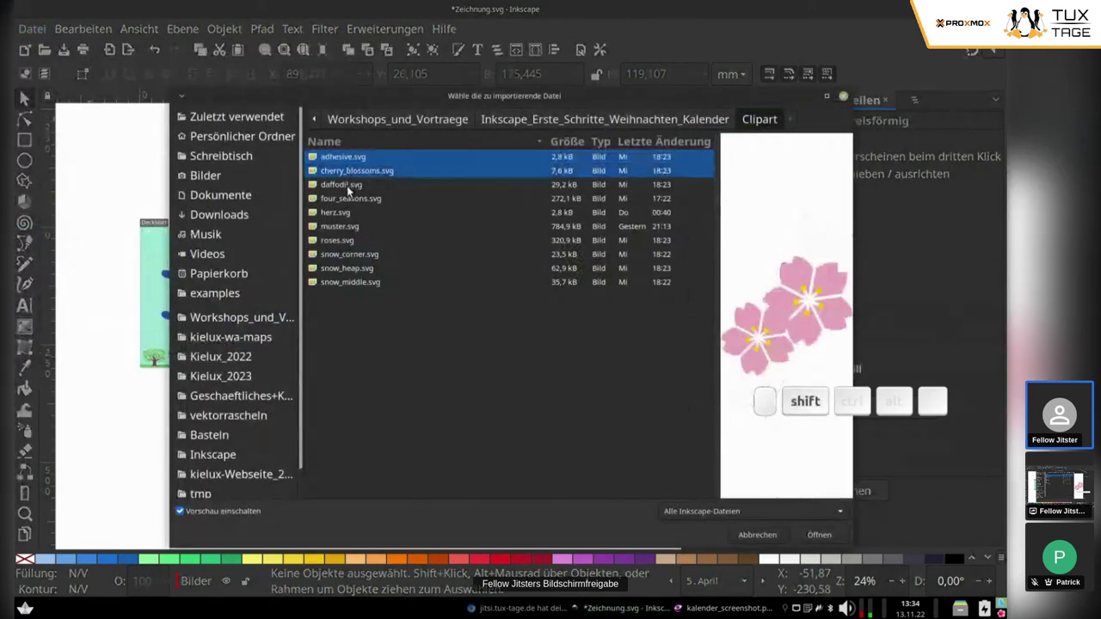
left_click_drag(352, 188, 345, 207)
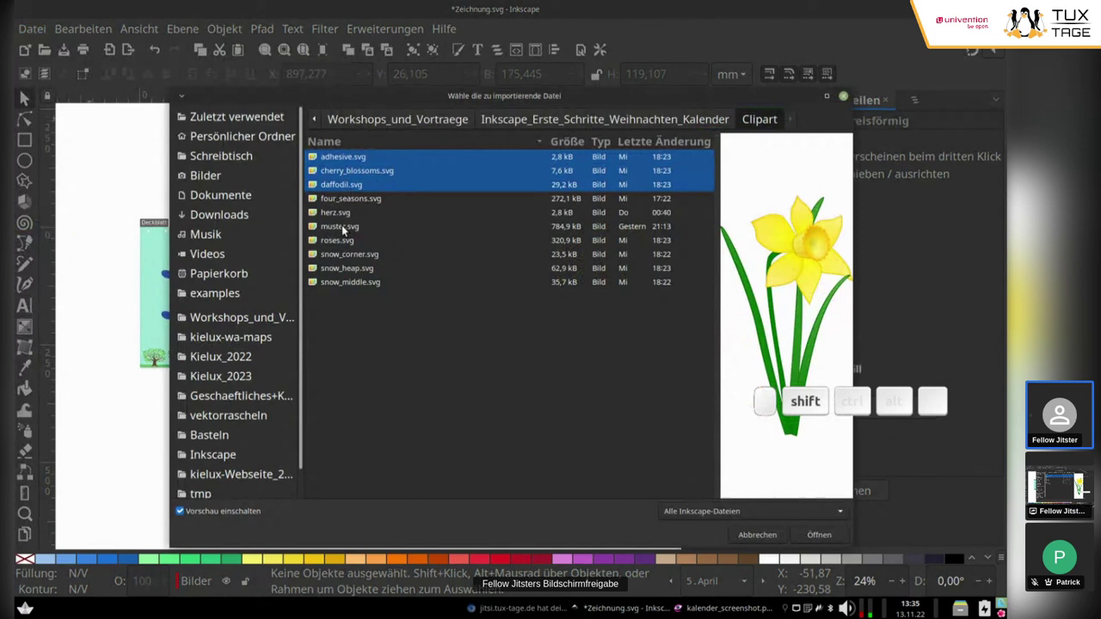
left_click(332, 242)
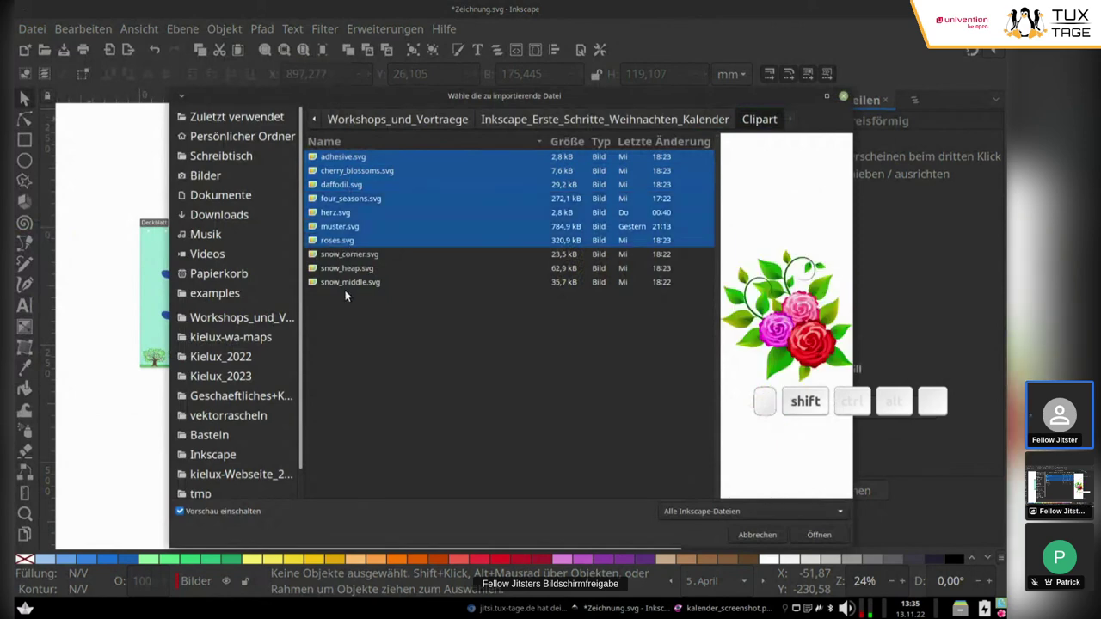
left_click(373, 290)
Confirm the SVG import options for the chosen clipart files.
left_click(358, 181)
left_click(365, 290)
left_click(832, 535)
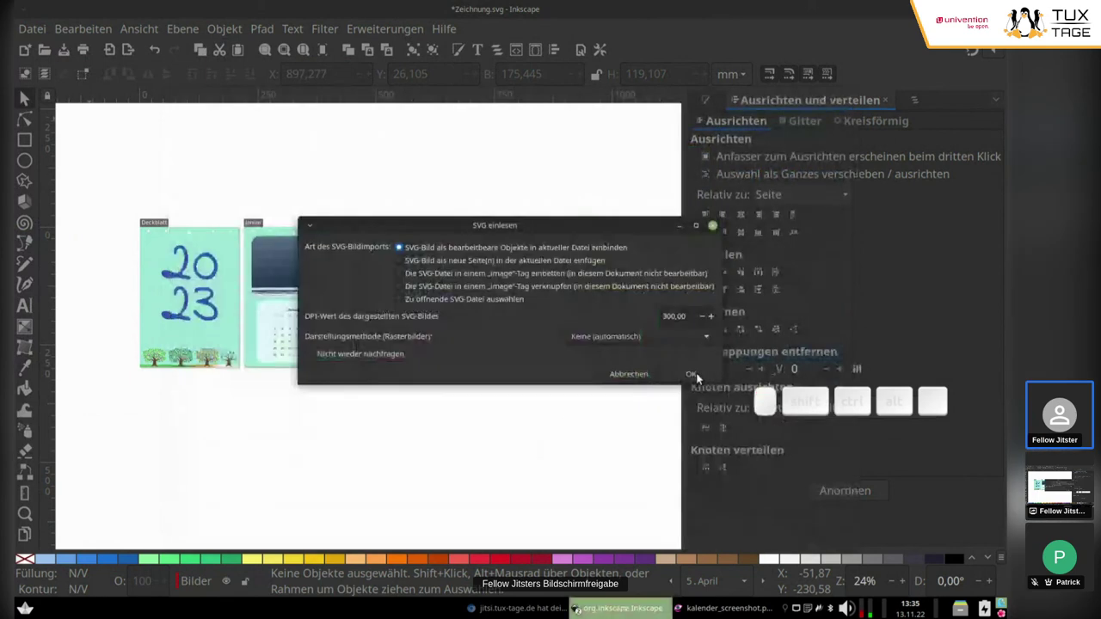
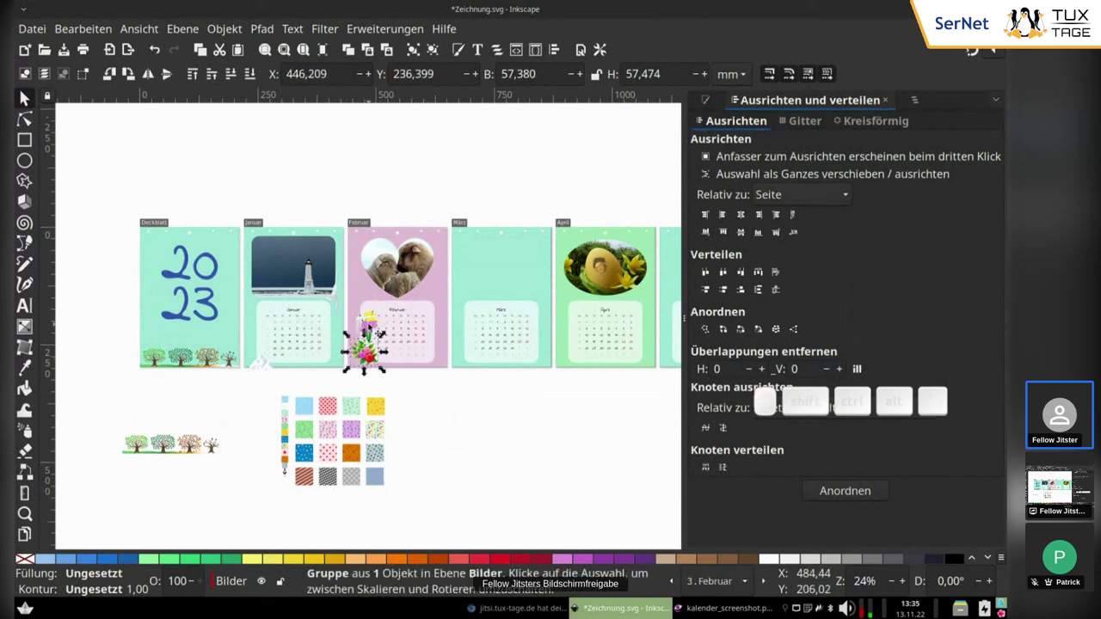
Delete the spare row of trees from the imported clipart.
left_click(392, 329)
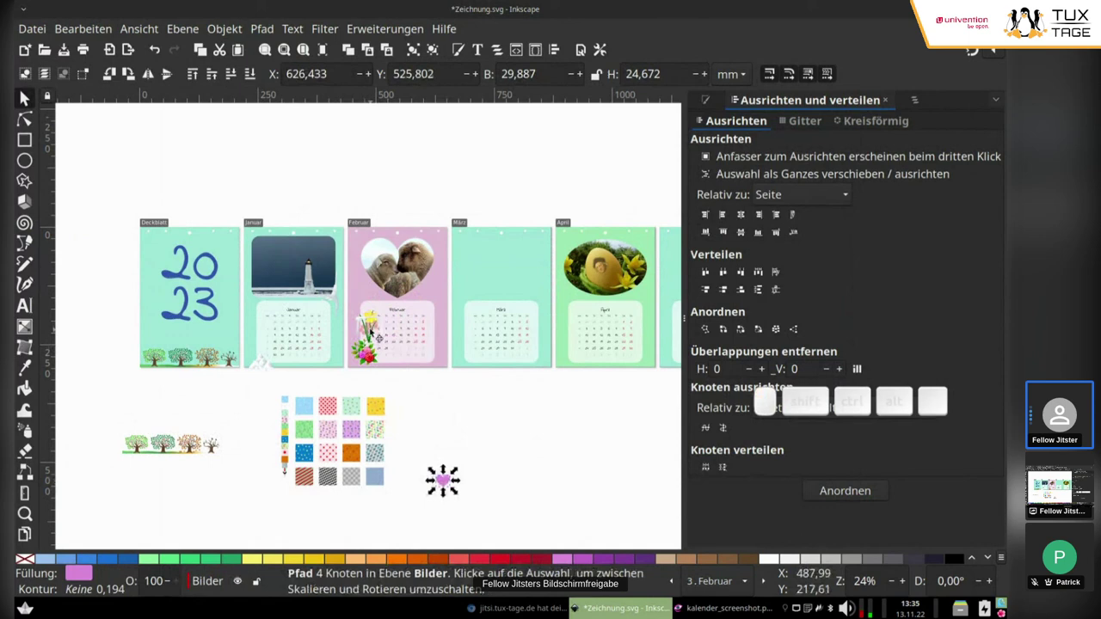
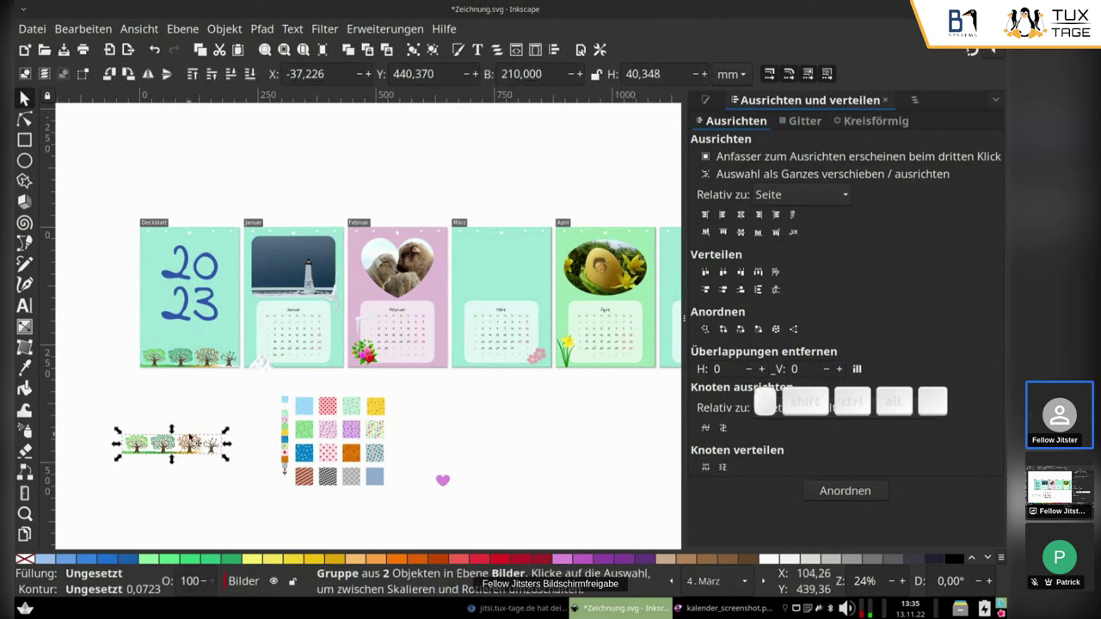
key("Delete")
Place snow clipart pieces onto the January page beside the lighthouse.
left_click_drag(501, 433, 404, 287)
scroll("up", 3)
left_click_drag(185, 334, 350, 366)
scroll("up", 3)
left_click(349, 331)
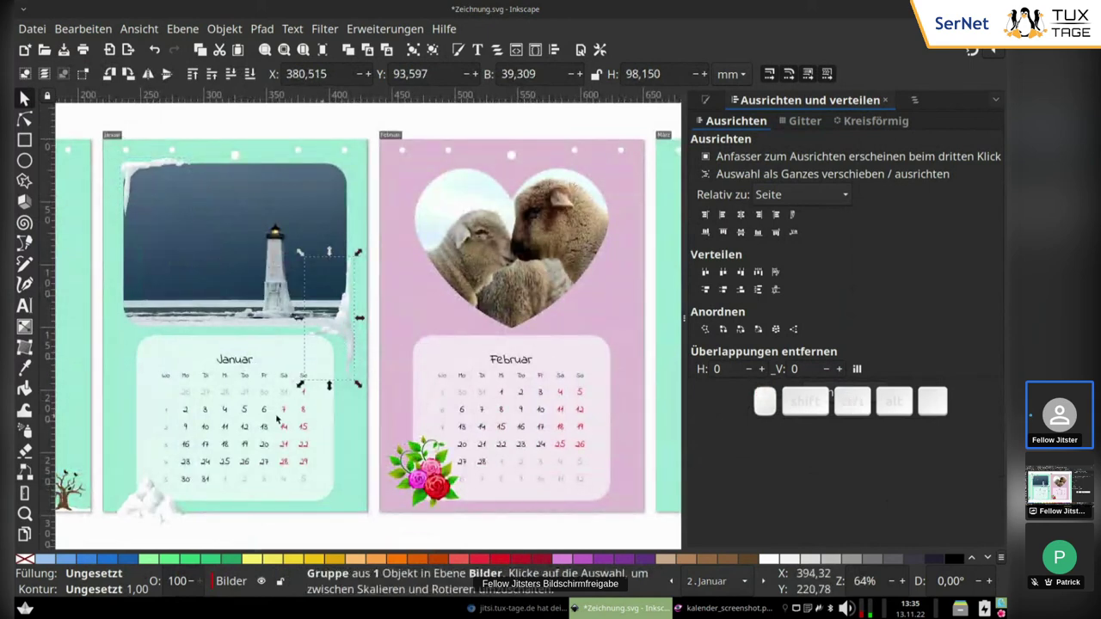
Duplicate a snow piece, nudge it into place on January and deselect everything.
scroll("down", 3)
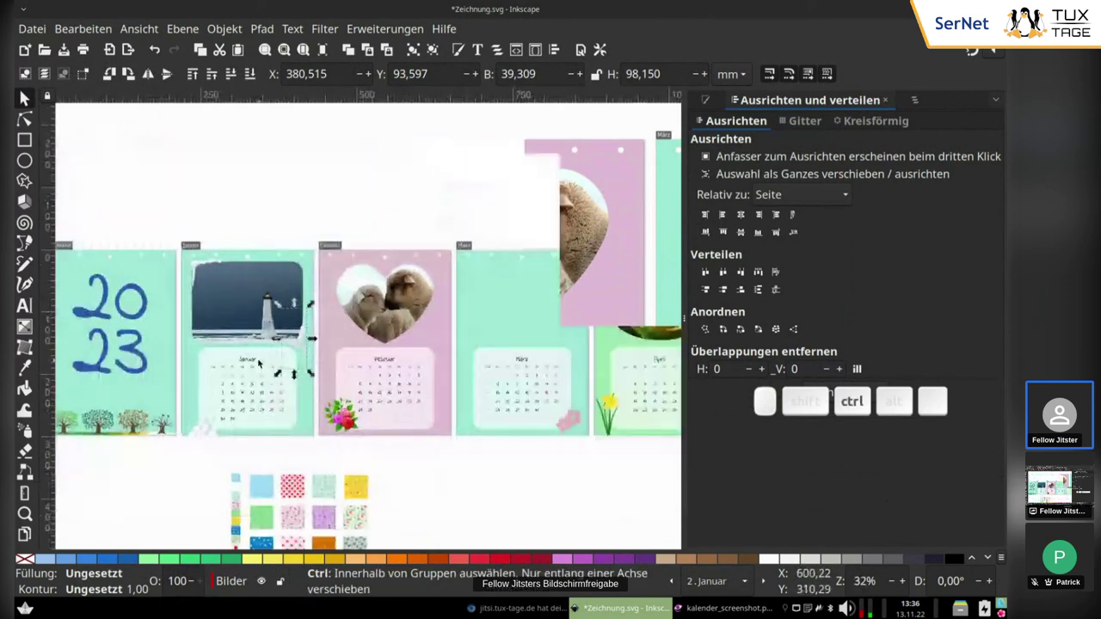
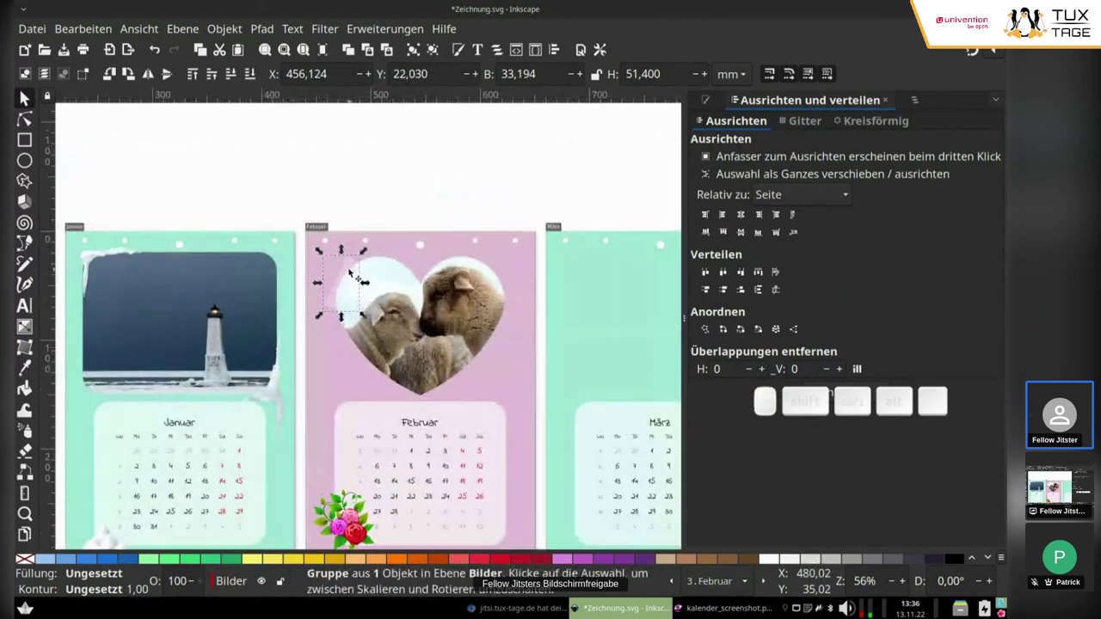
key("ctrl+d")
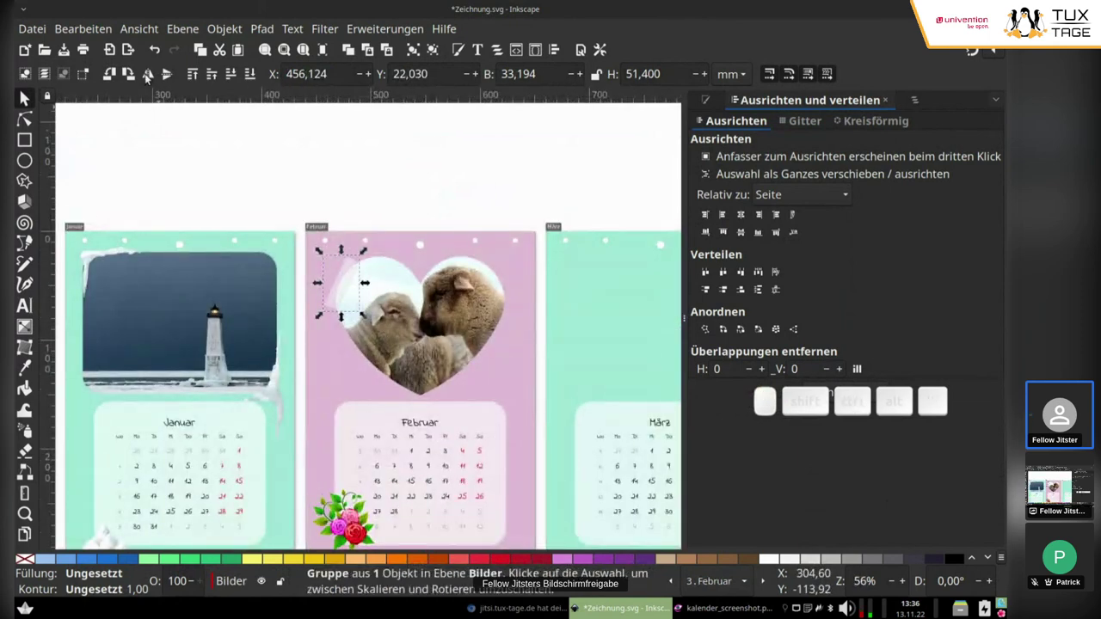
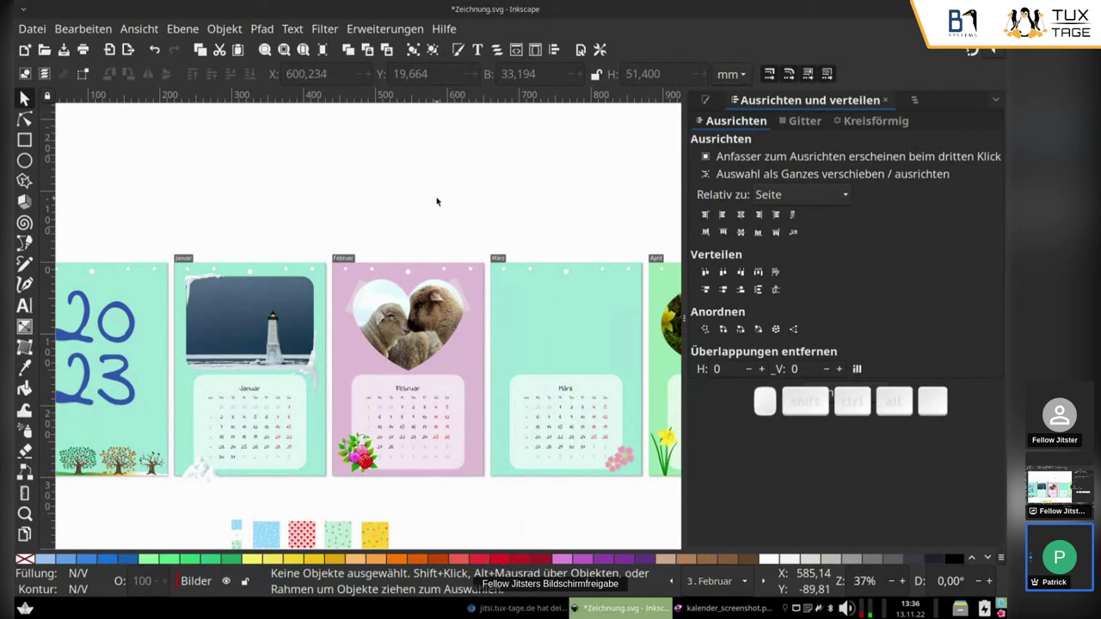
scroll("down", 3)
left_click_drag(482, 449, 453, 404)
left_click(453, 404)
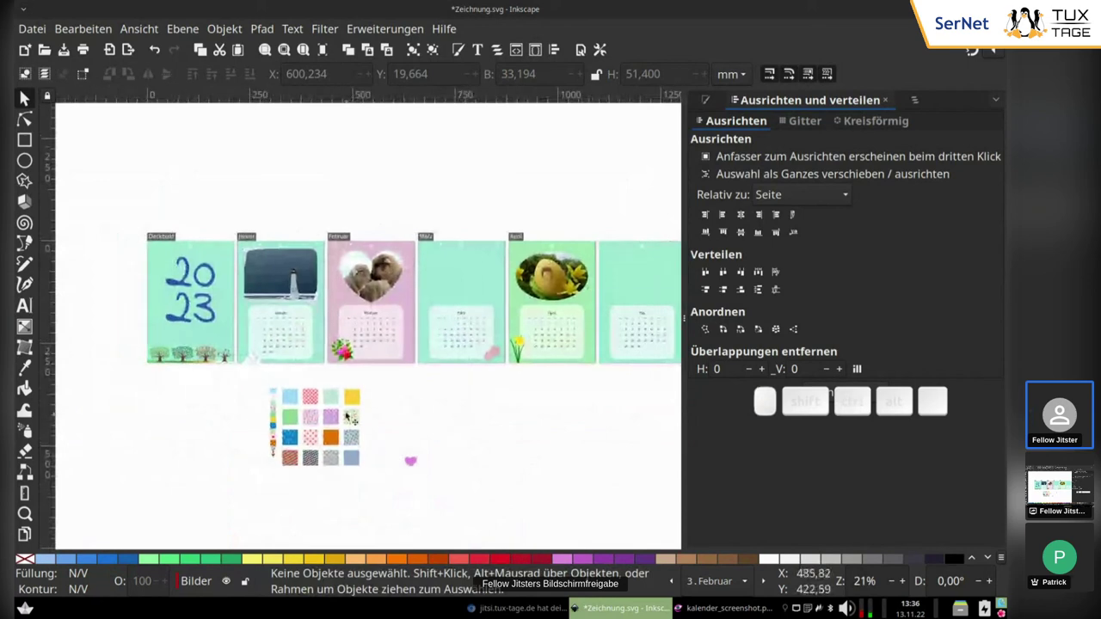
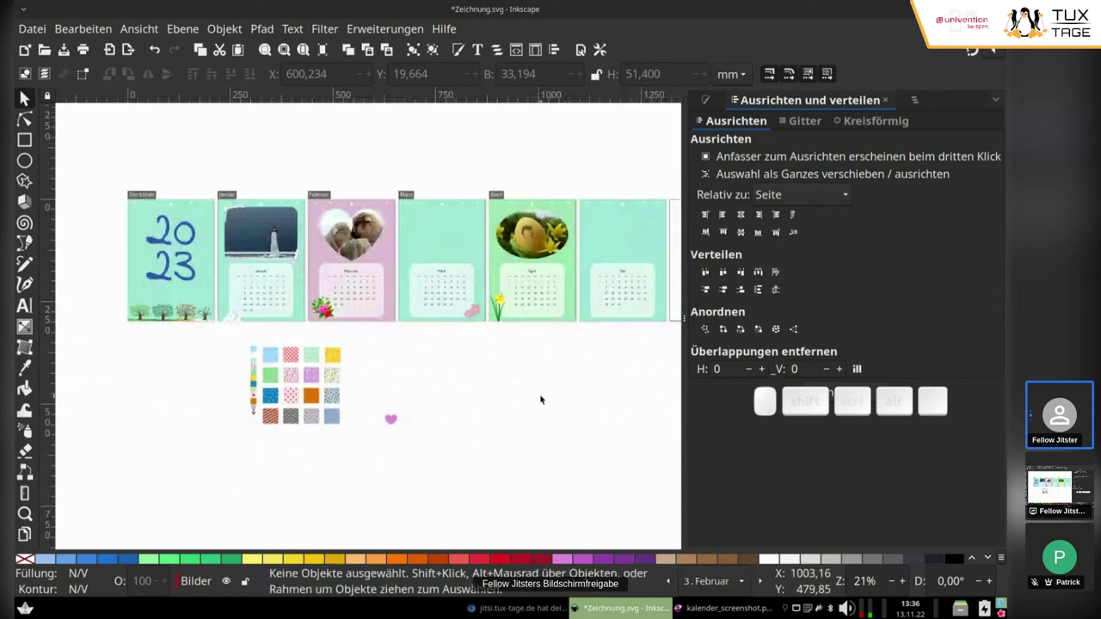
Pan across the calendar pages to review the cover through May.
middle_click(514, 411)
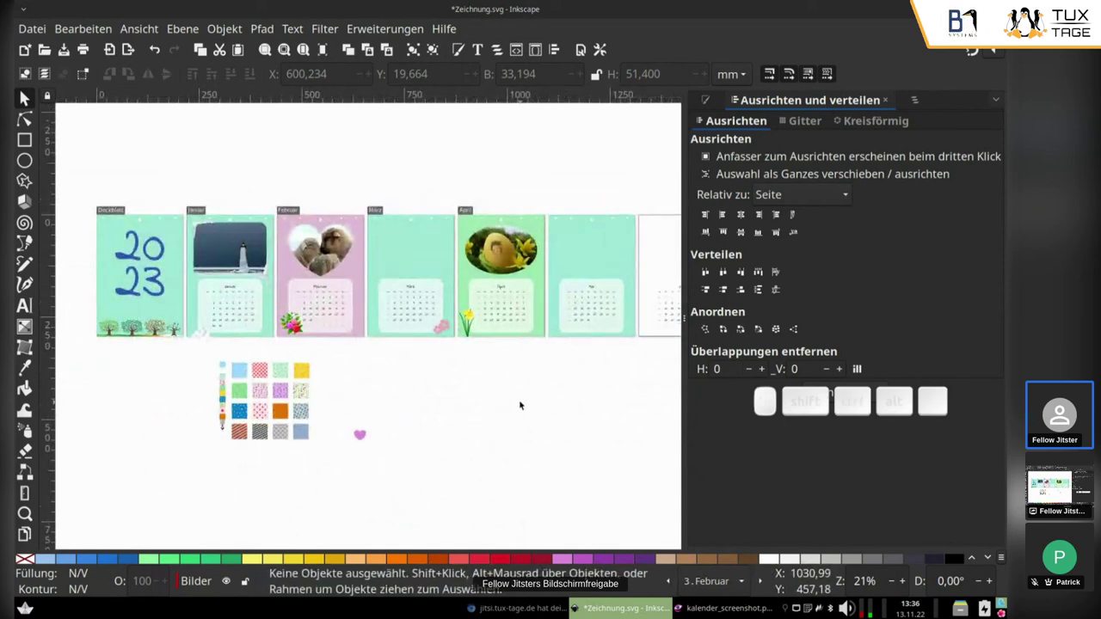